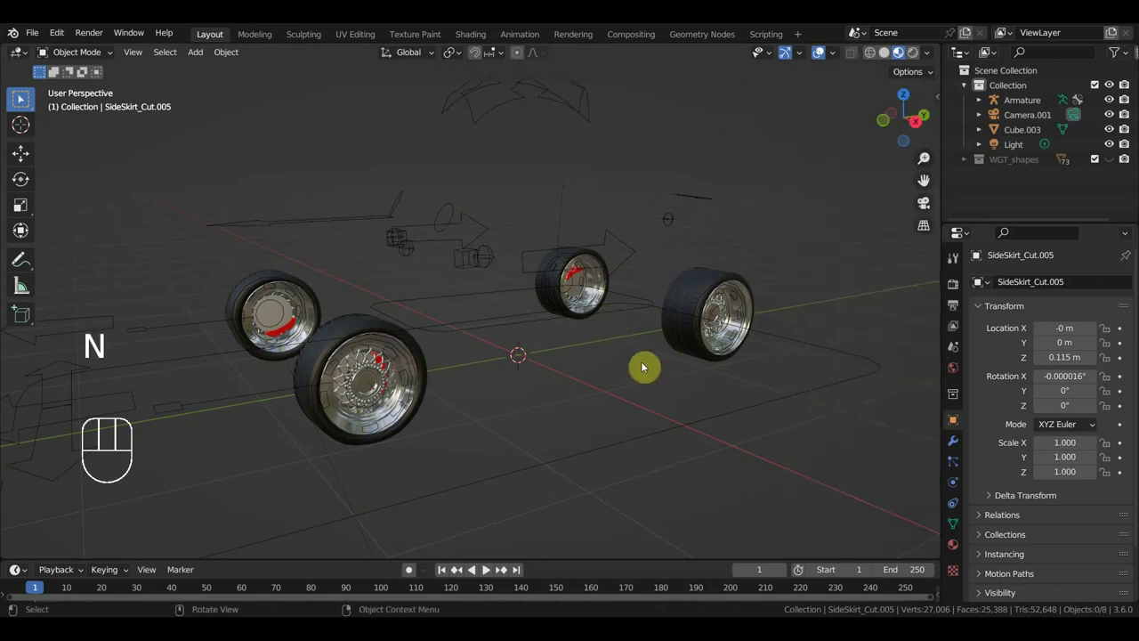
Switch to an orthographic view of the car scene with the numpad.
key("KP_3")
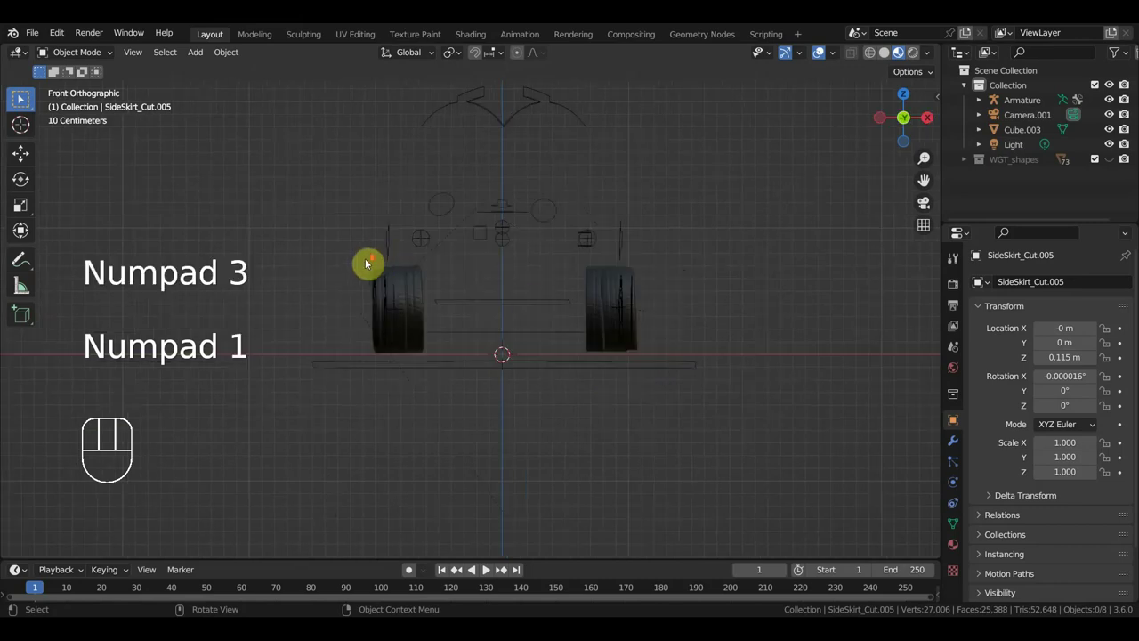
Import the spring file and select the armature and car parts, orbiting around the spring.
left_click_drag(39, 41, 251, 382)
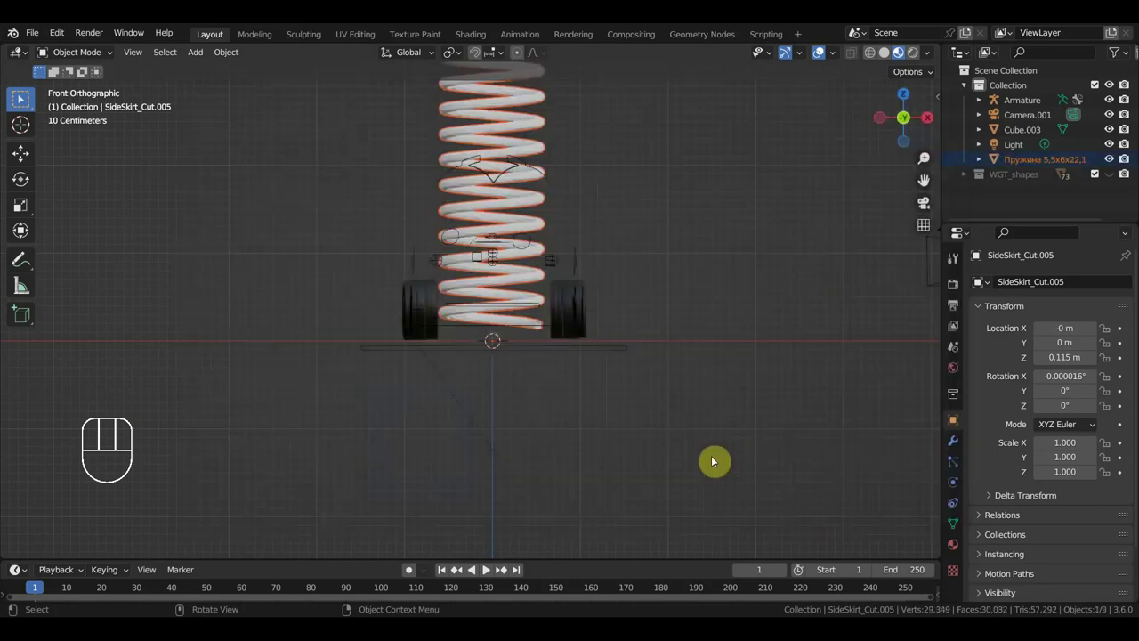
left_click_drag(619, 317, 617, 387)
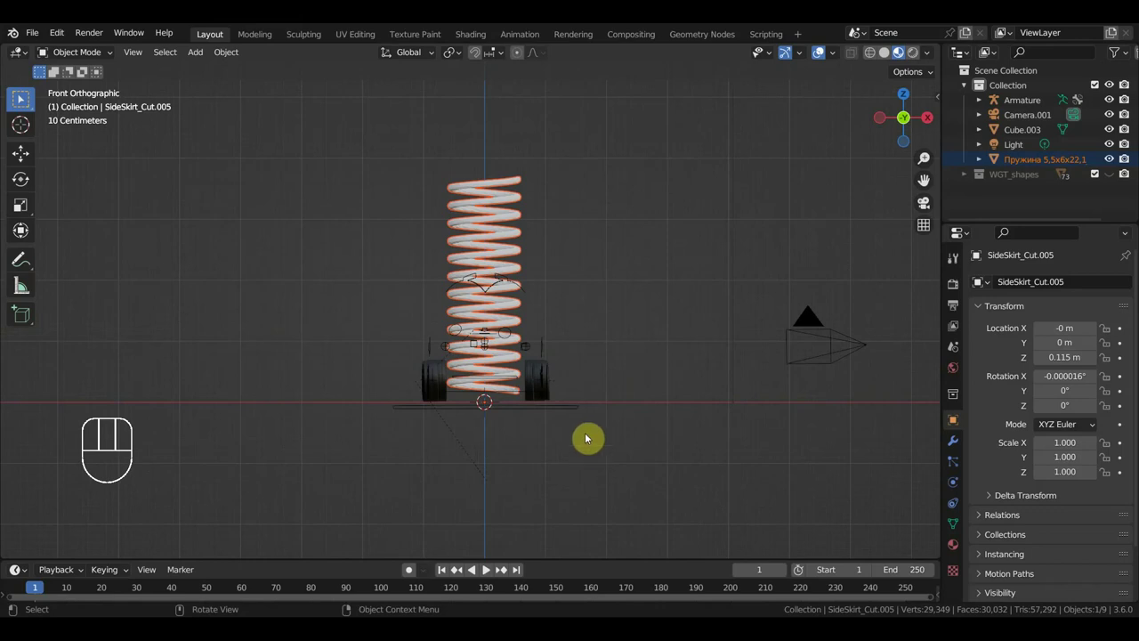
left_click(538, 339)
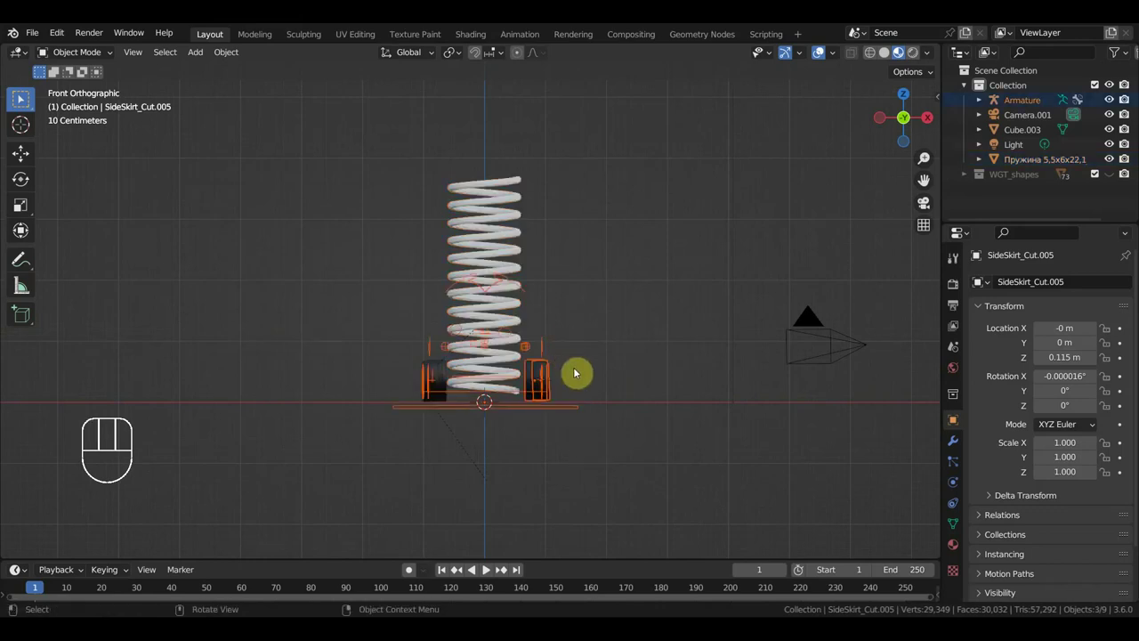
left_click_drag(584, 382, 594, 387)
left_click_drag(429, 439, 422, 426)
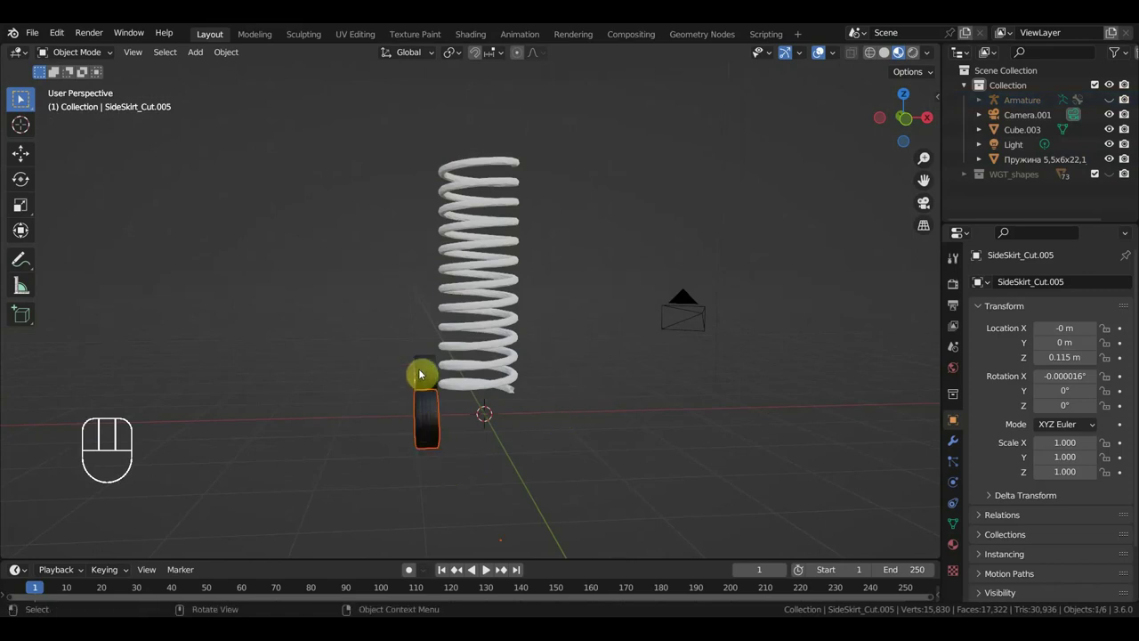
Select the leftover object beside the camera and move the spring to the world origin.
left_click(698, 313)
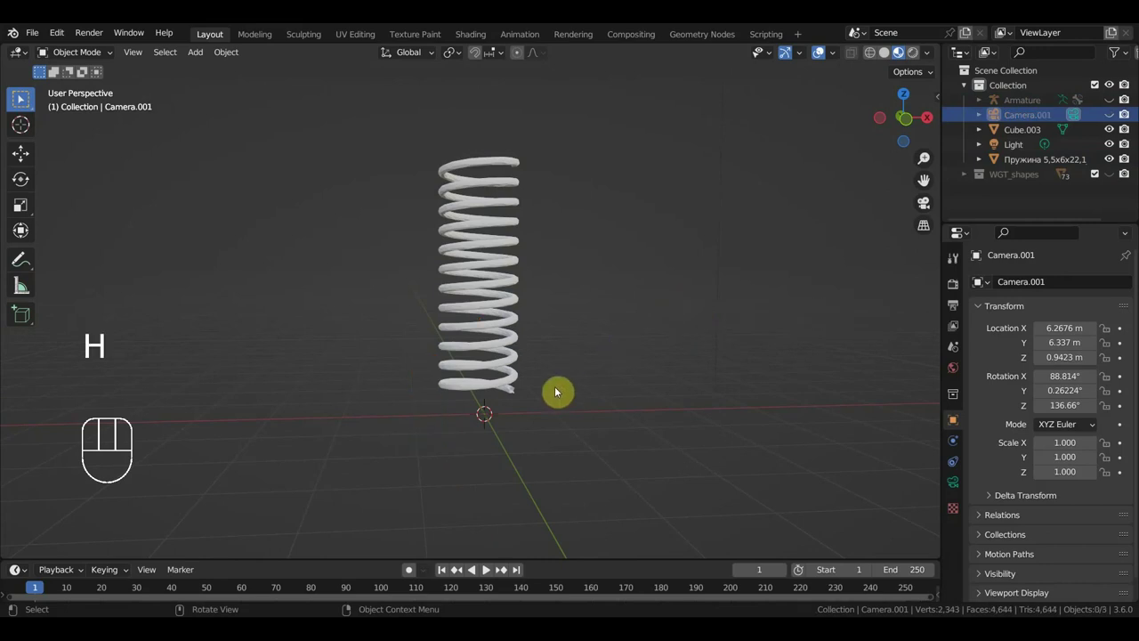
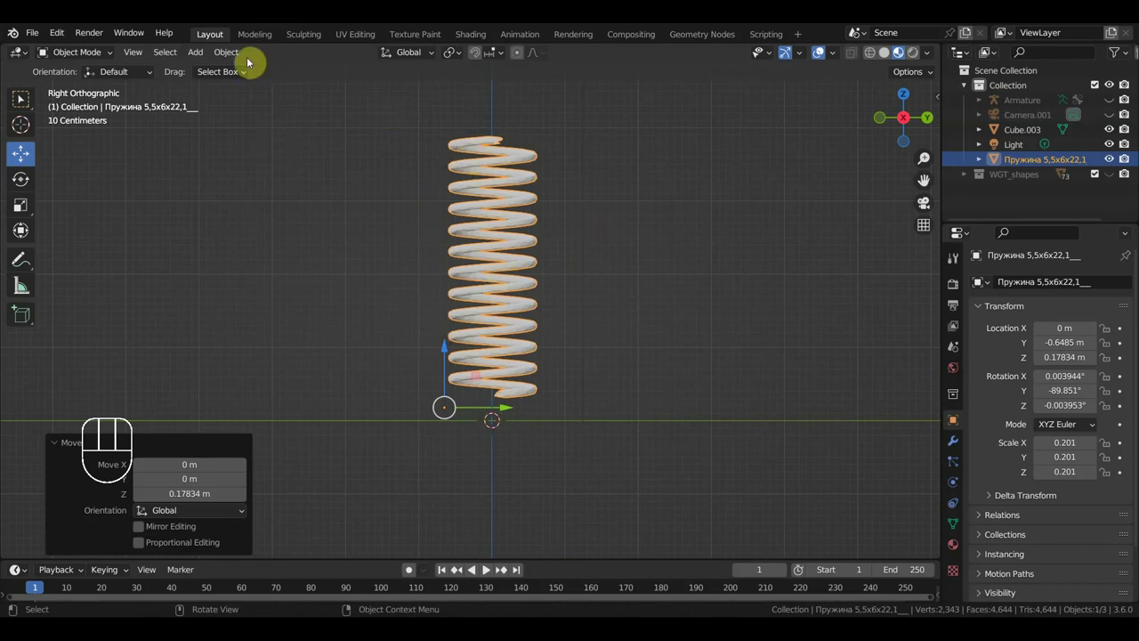
left_click_drag(240, 55, 445, 124)
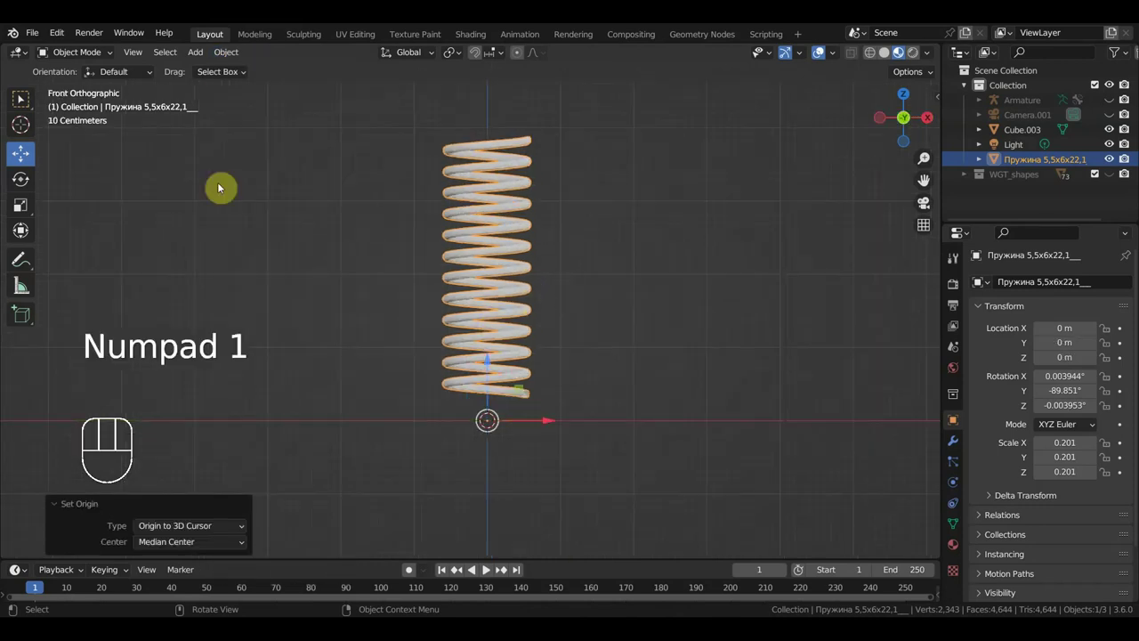
Add a mesh circle at the world origin beside the spring.
left_click_drag(203, 53, 357, 107)
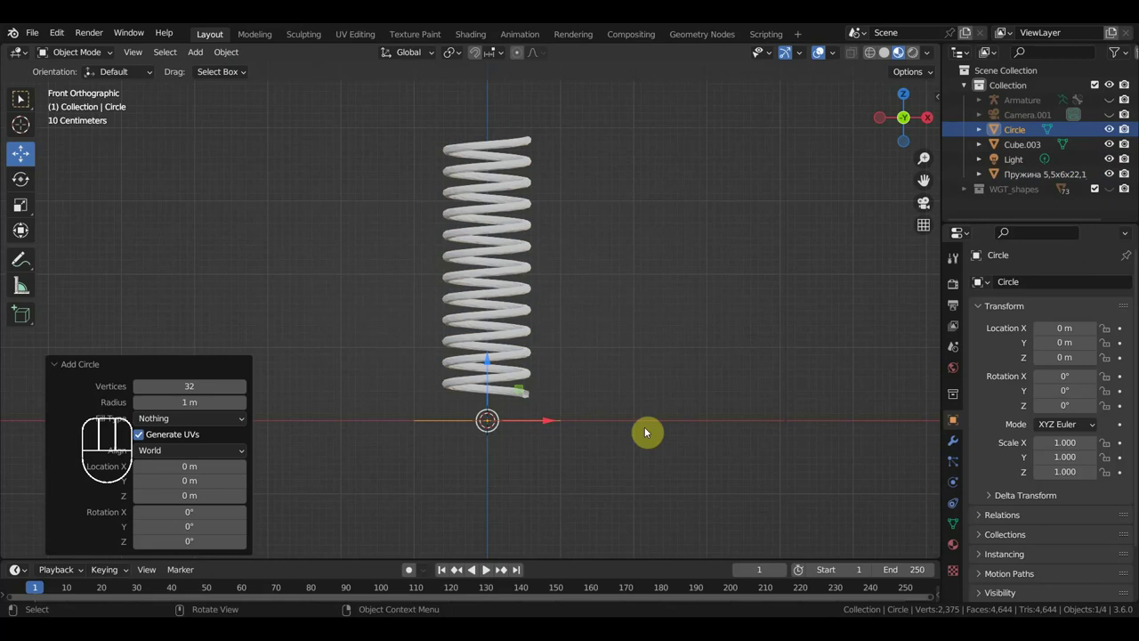
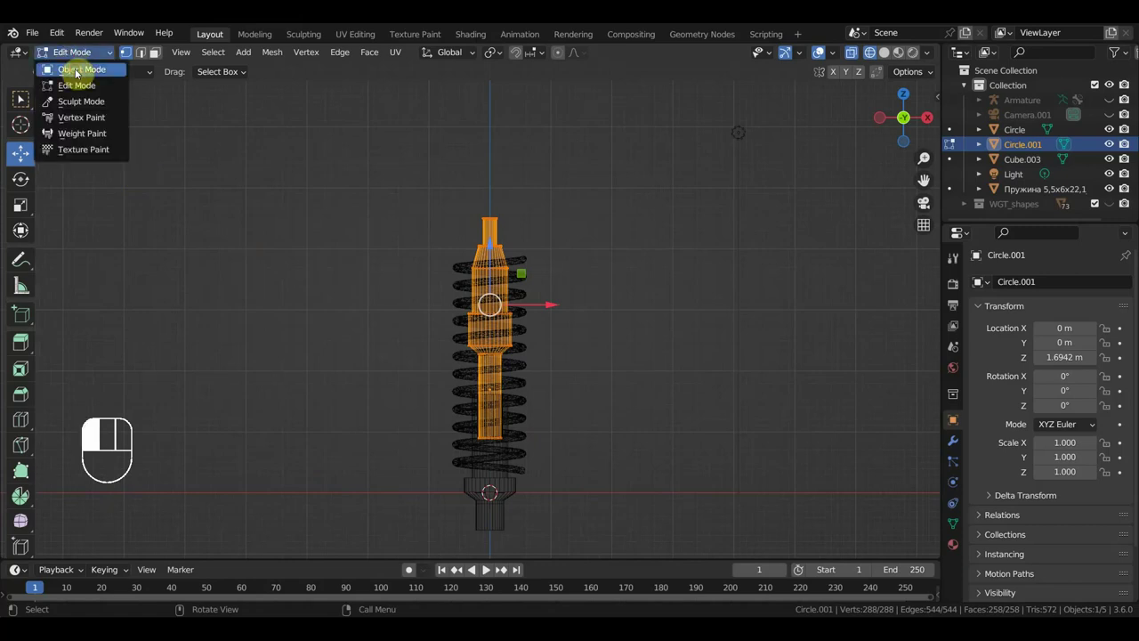
Return to Object Mode and frame the top of the spring to work on Circle.001.
left_click_drag(520, 268, 547, 292)
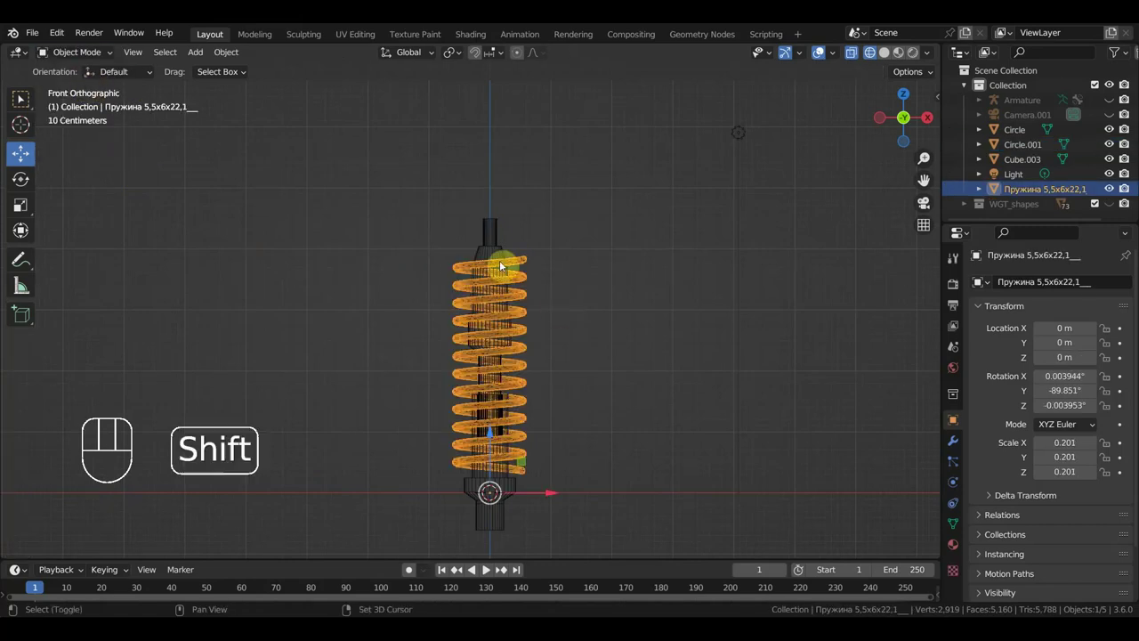
left_click_drag(495, 246, 533, 272)
left_click_drag(604, 292, 602, 261)
left_click(516, 437)
left_click(521, 264)
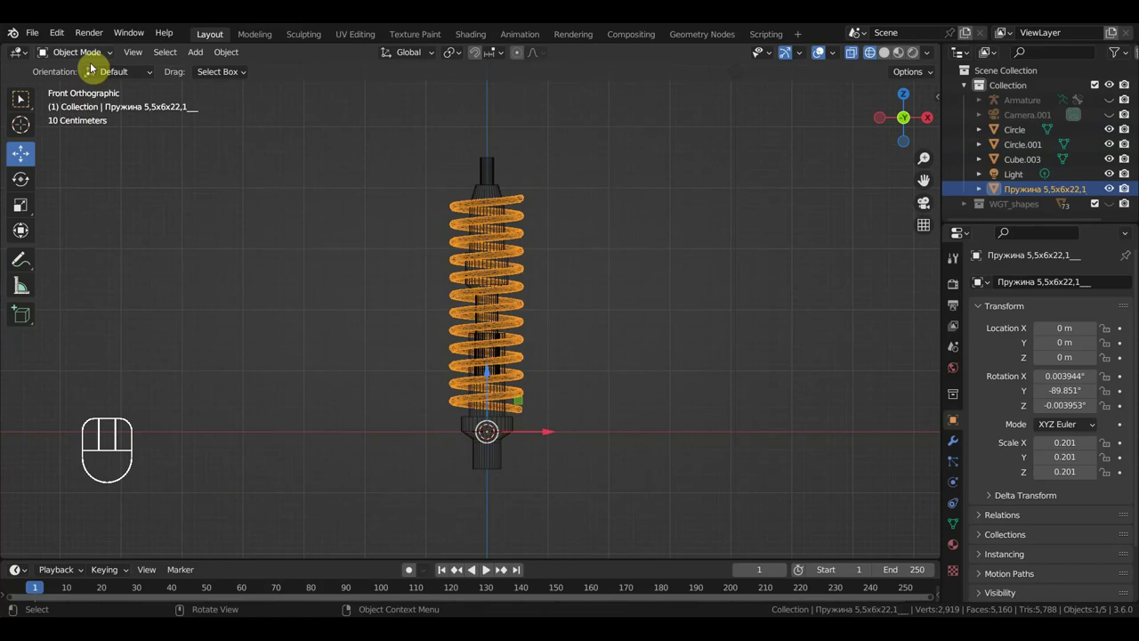
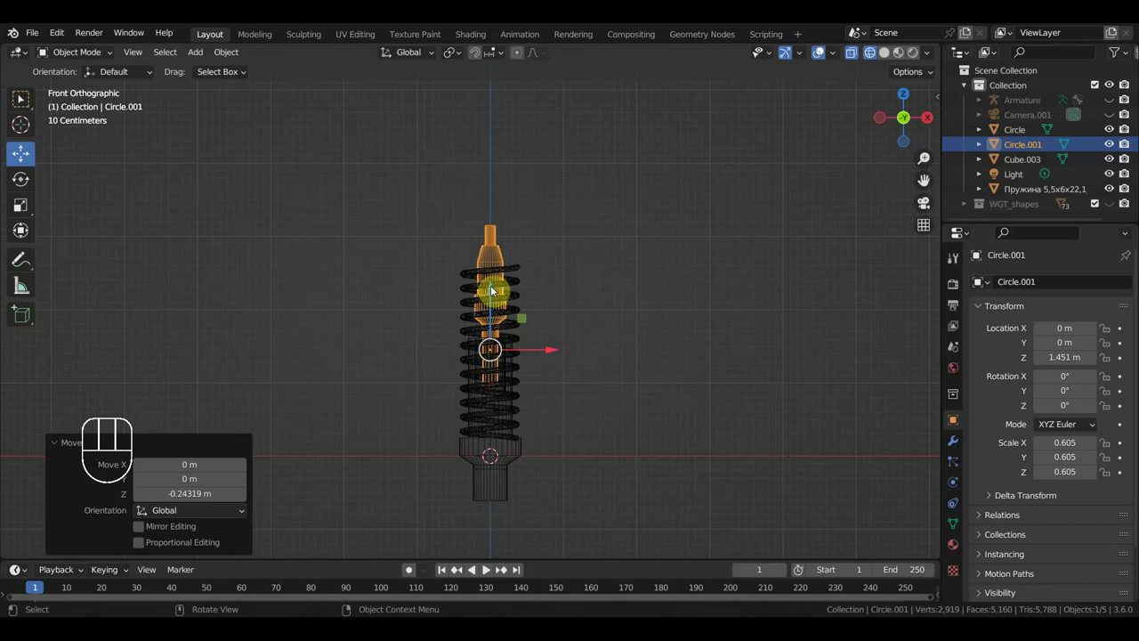
Zoom in on the shock absorber body and leave Edit Mode on Circle.001.
left_click_drag(607, 257, 445, 200)
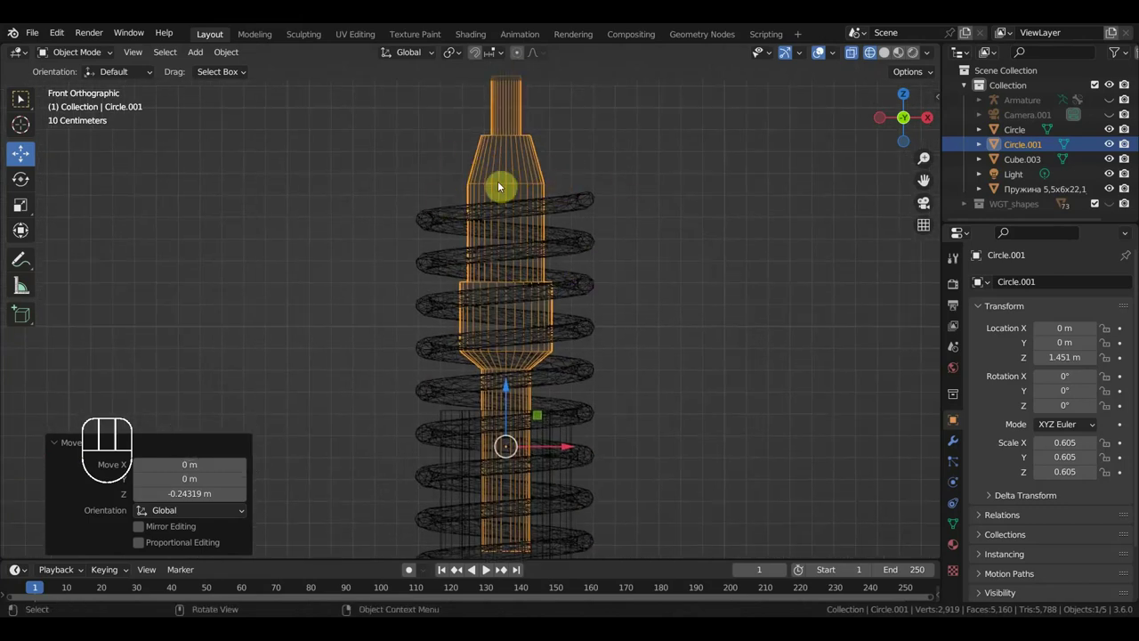
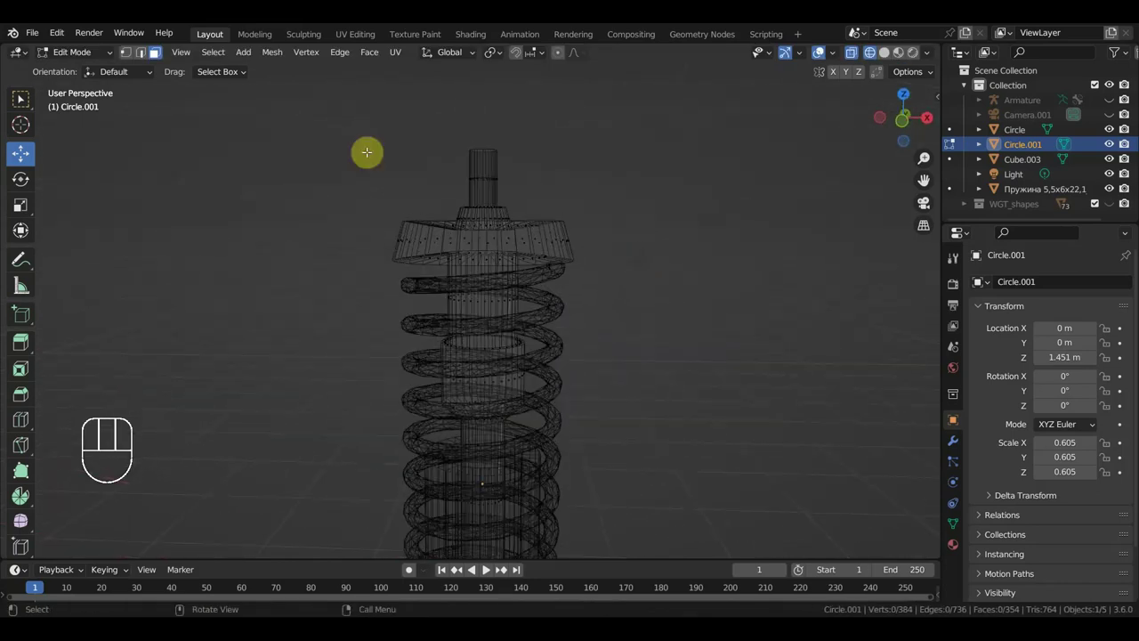
left_click_drag(82, 62, 187, 87)
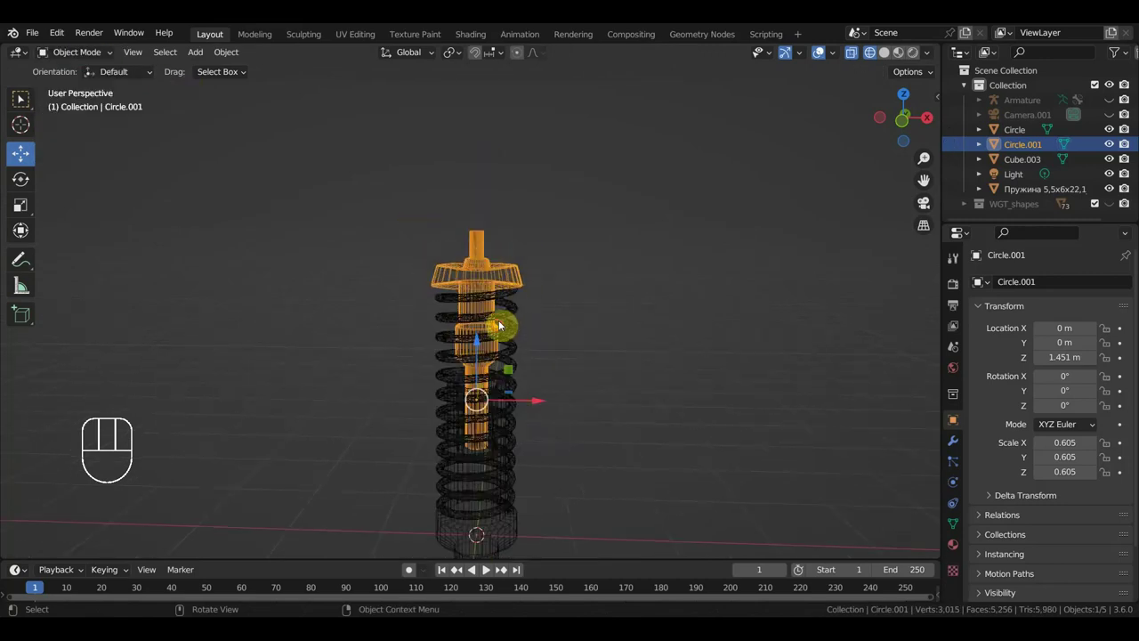
Show the spring and shock absorber in solid material shading and inspect them at an angle.
left_click_drag(572, 308, 580, 267)
middle_click(572, 366)
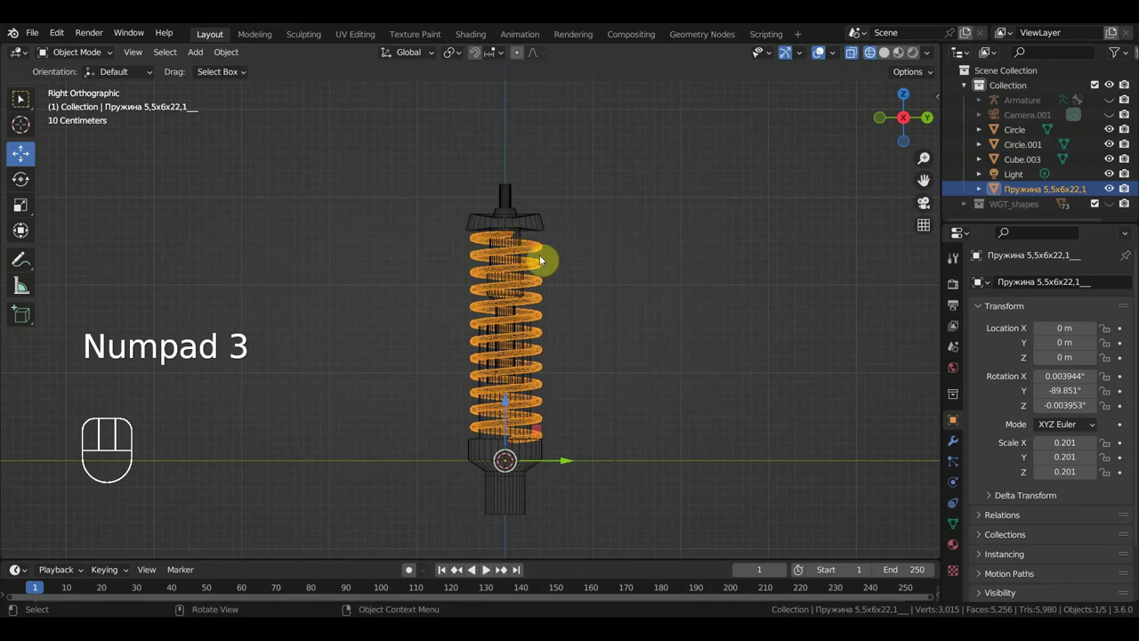
left_click(522, 492)
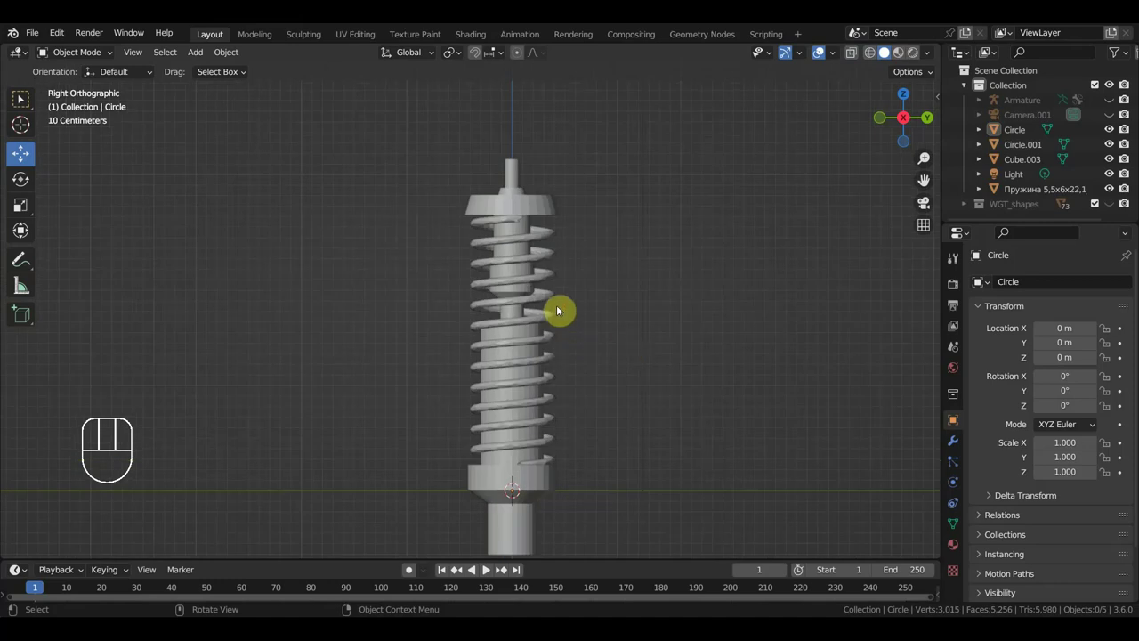
left_click_drag(551, 318, 639, 369)
left_click_drag(640, 369, 686, 406)
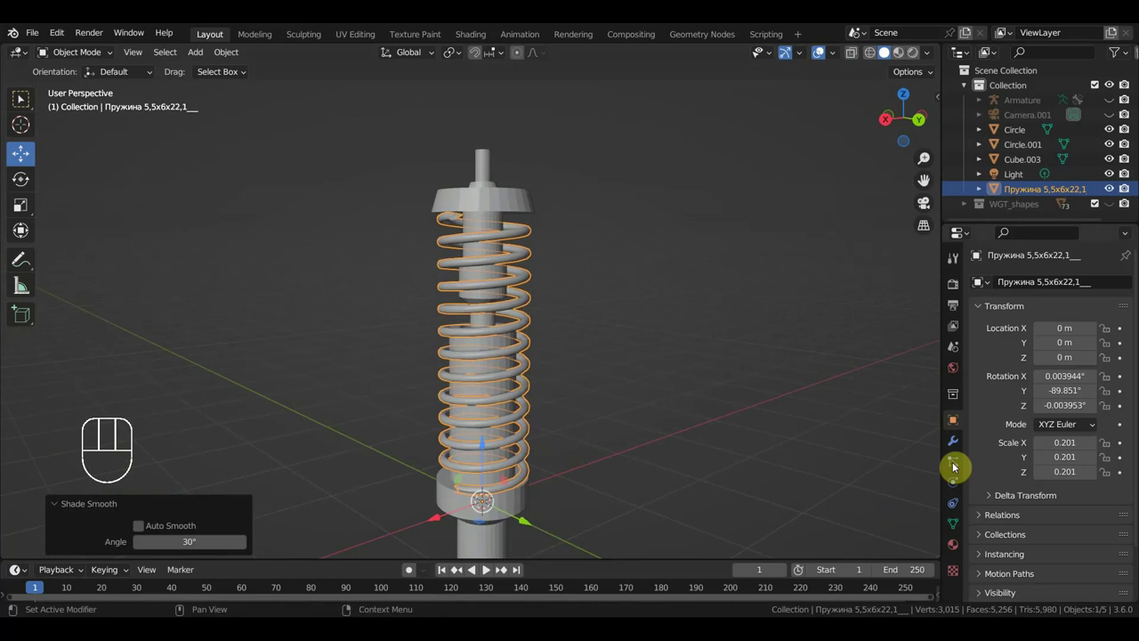
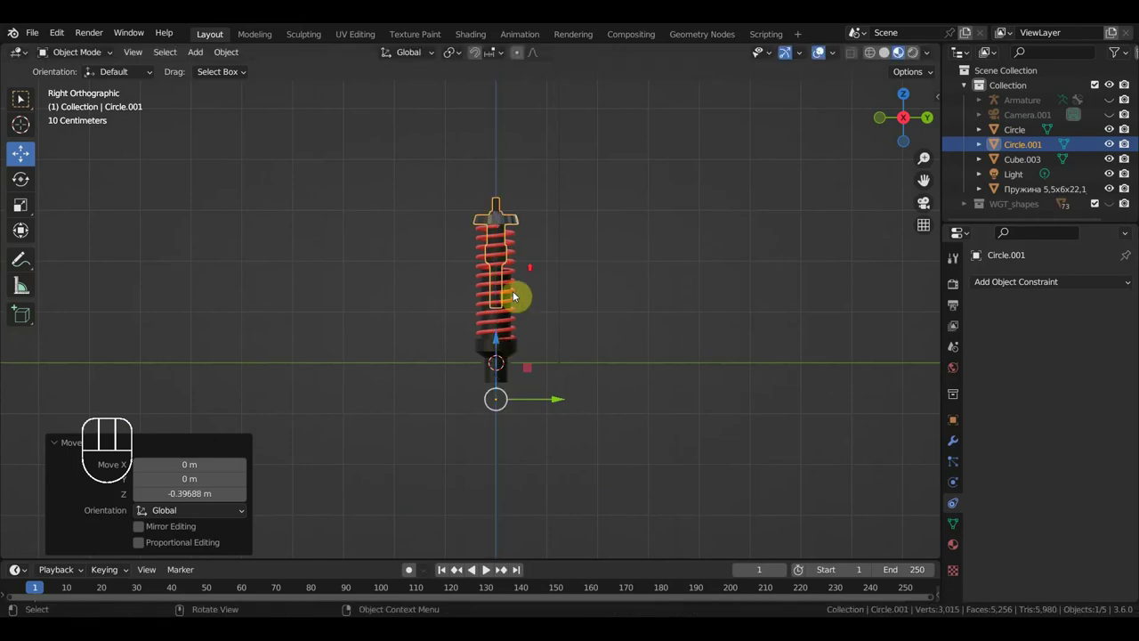
Box-select all the shock absorber parts and face the shock from the front.
middle_click(662, 240)
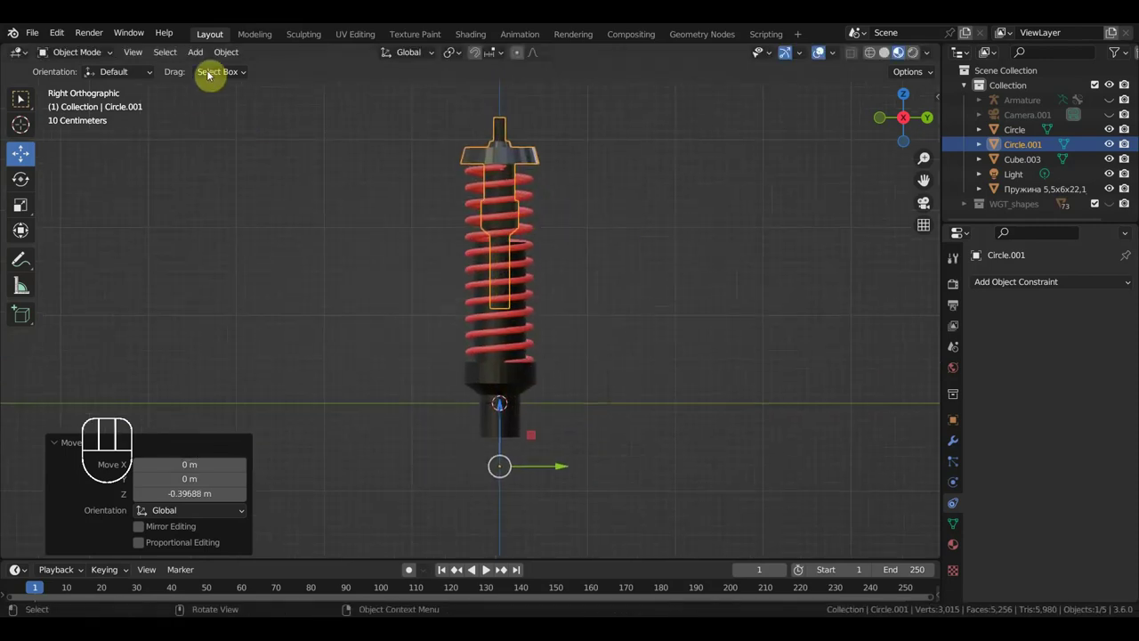
left_click(614, 490)
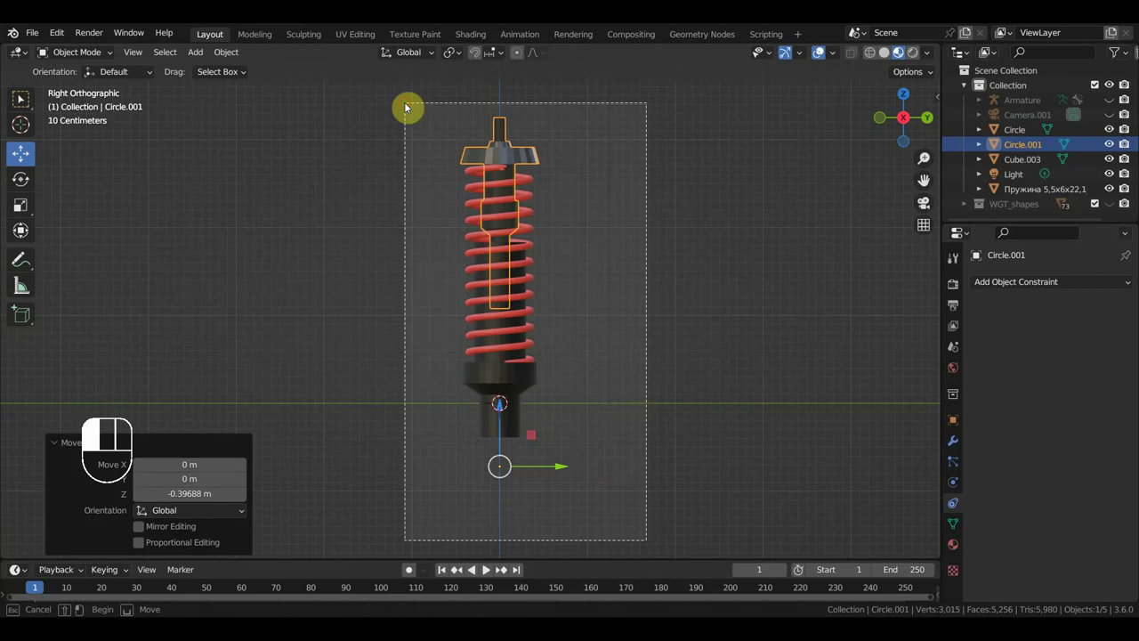
left_click_drag(233, 55, 426, 115)
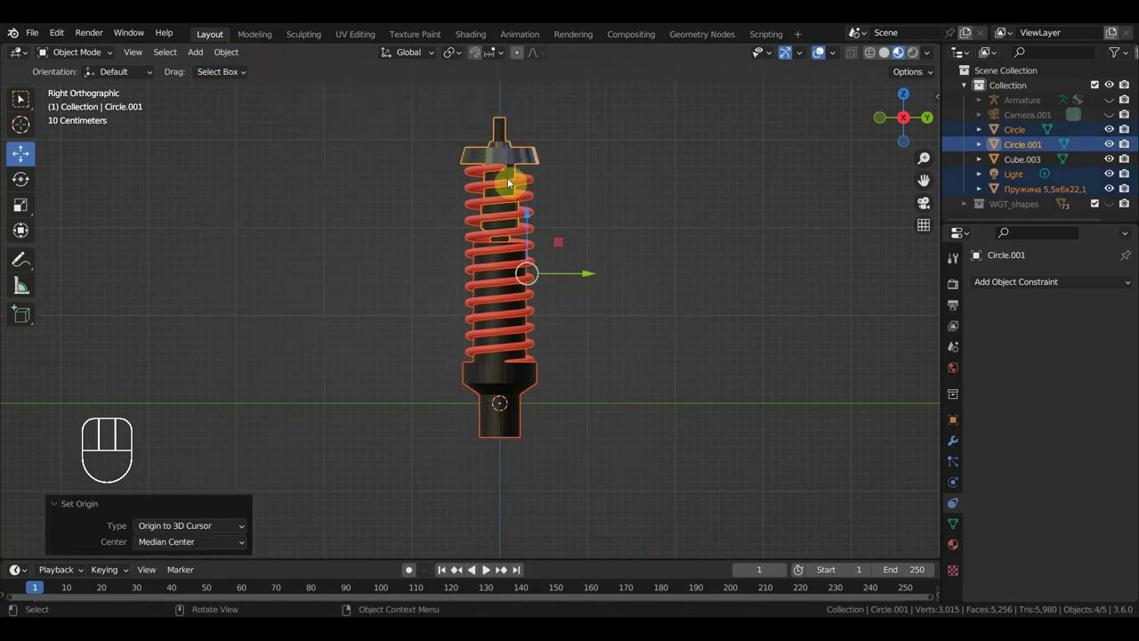
left_click_drag(618, 385, 771, 384)
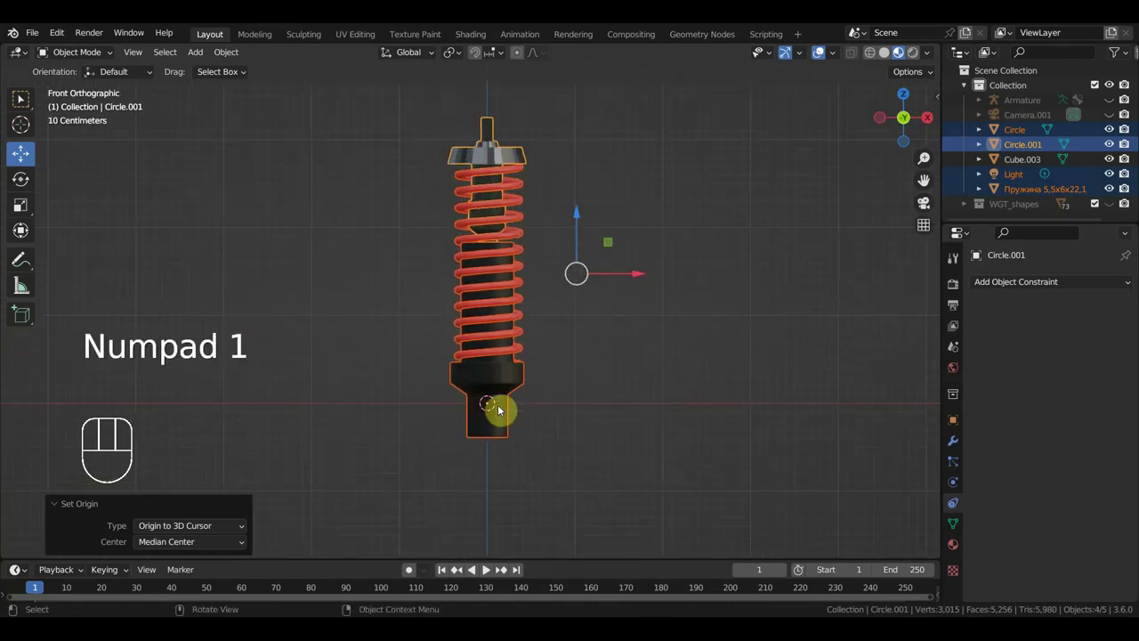
Click through the spring and Circle parts, then bring up the Add menu.
left_click(505, 323)
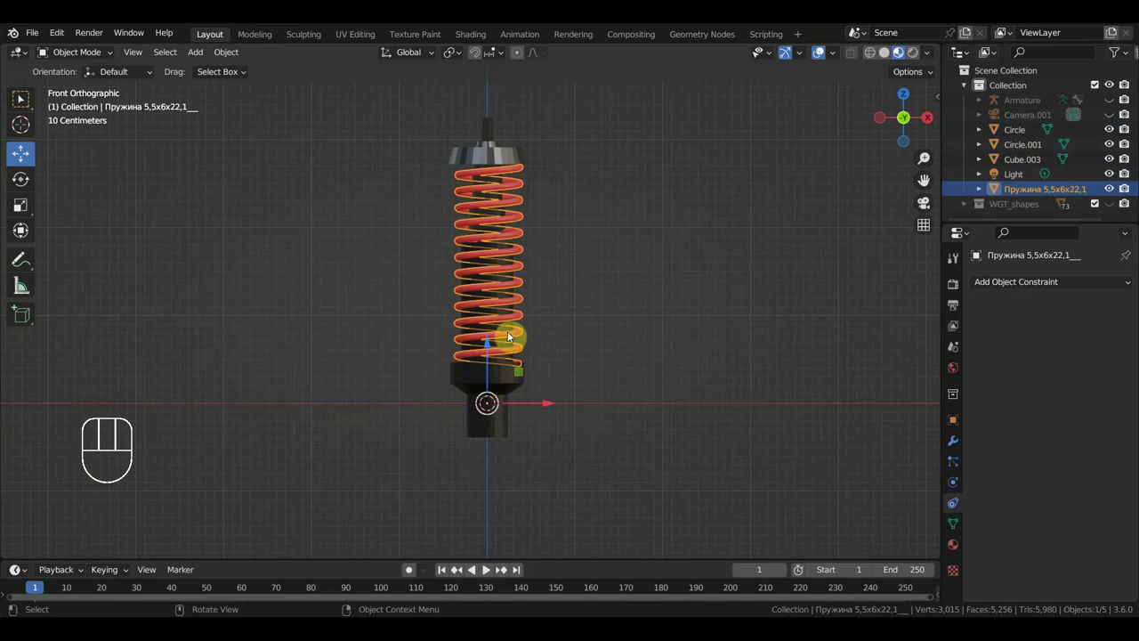
left_click(513, 154)
left_click(512, 388)
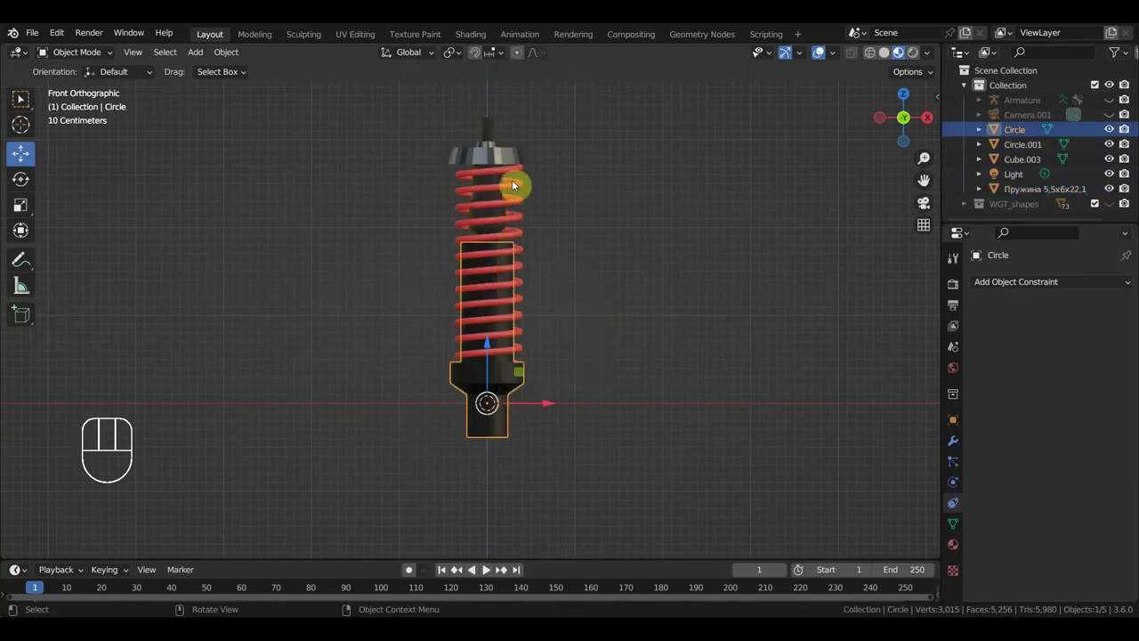
left_click(509, 157)
Add an Empty, shrink it to about half size and raise it above the shock.
left_click_drag(220, 53, 68, 141)
left_click_drag(199, 52, 352, 223)
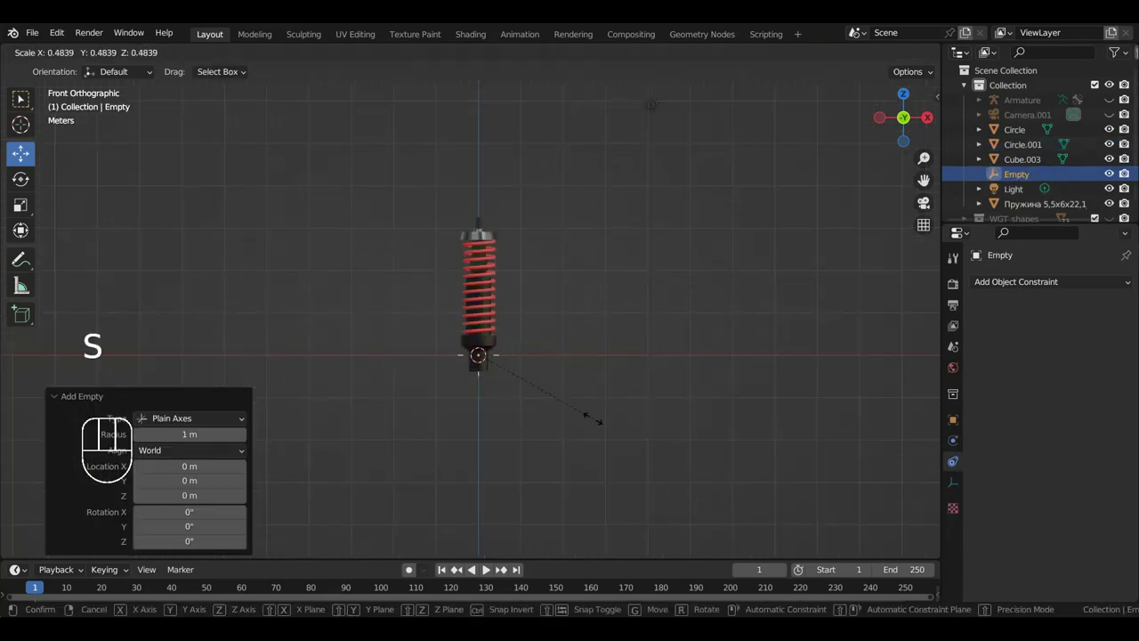
left_click_drag(483, 303, 507, 190)
left_click_drag(621, 257, 574, 373)
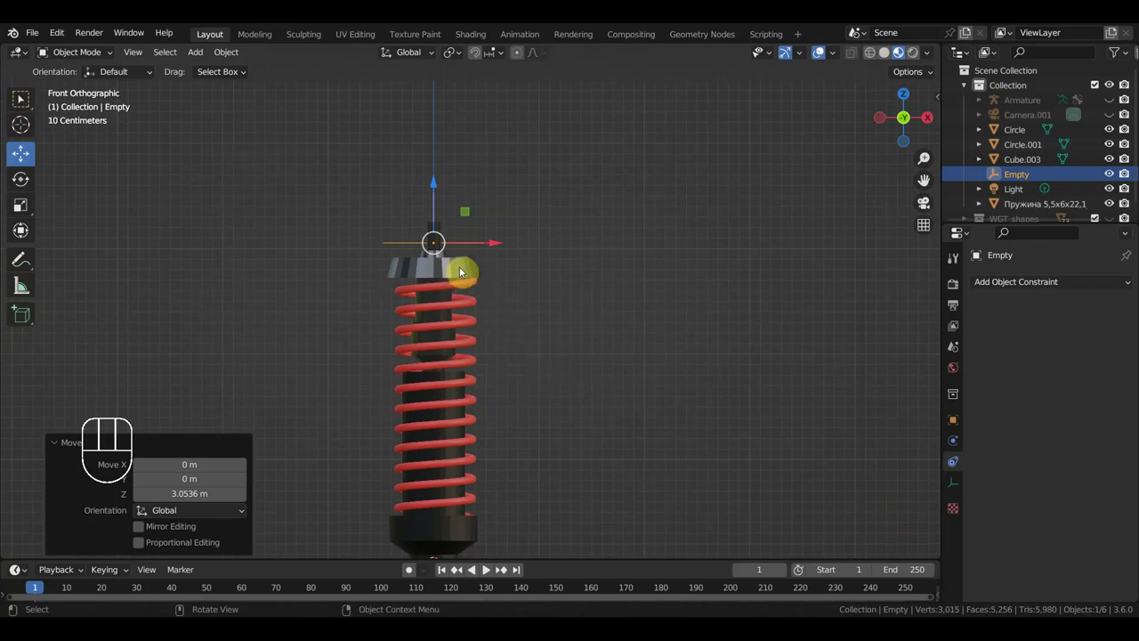
Select Circle.001 together with the Empty and bring up the Set Parent To menu.
left_click(463, 273)
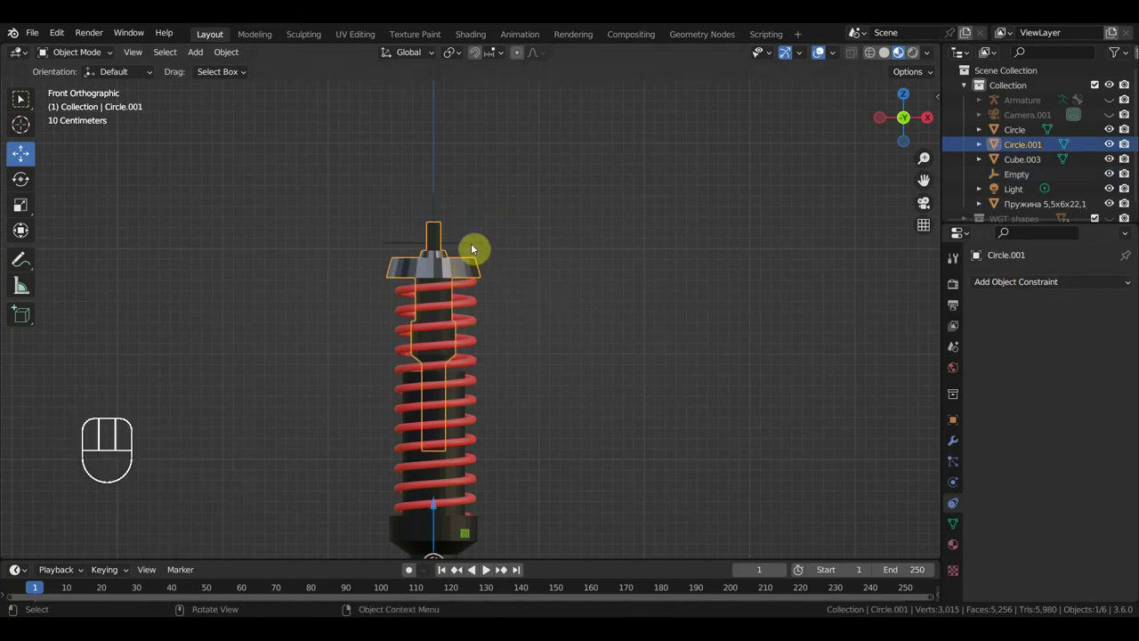
left_click(465, 266)
left_click_drag(471, 246, 493, 245)
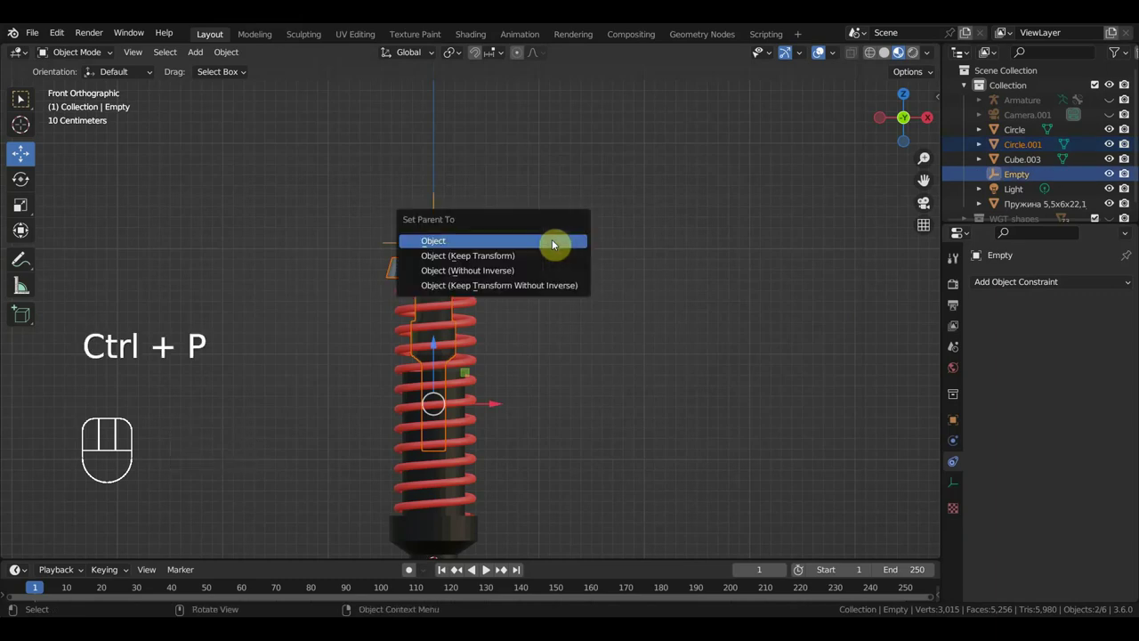
Parent Circle.001 to the Empty and give it a Copy Location constraint targeting the Empty.
left_click(470, 269)
left_click_drag(1010, 287, 902, 326)
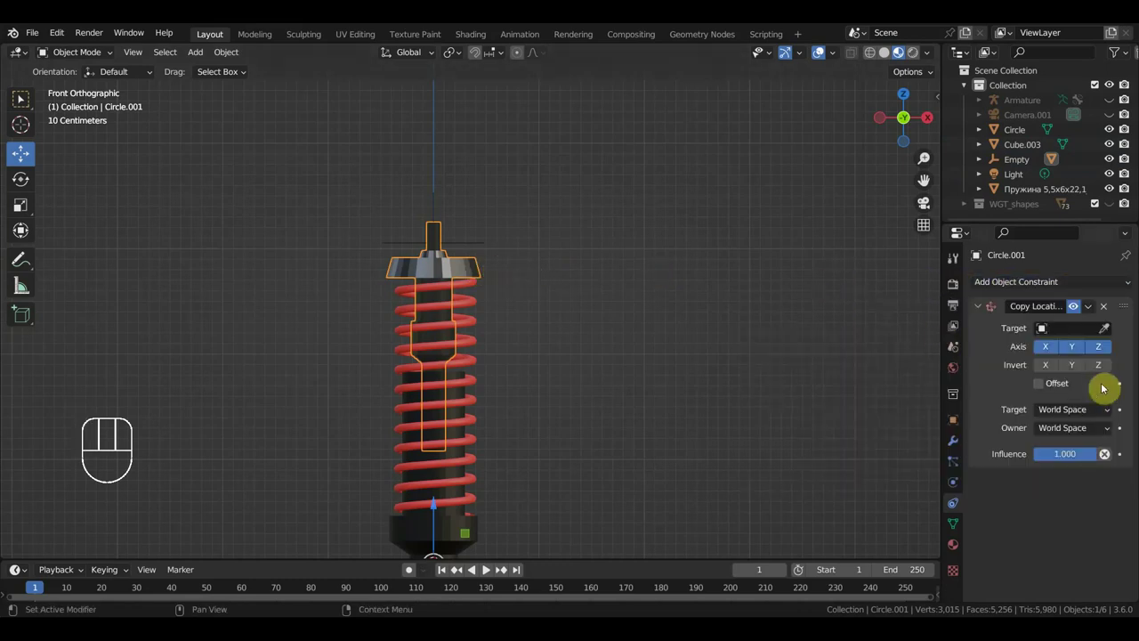
left_click(1110, 331)
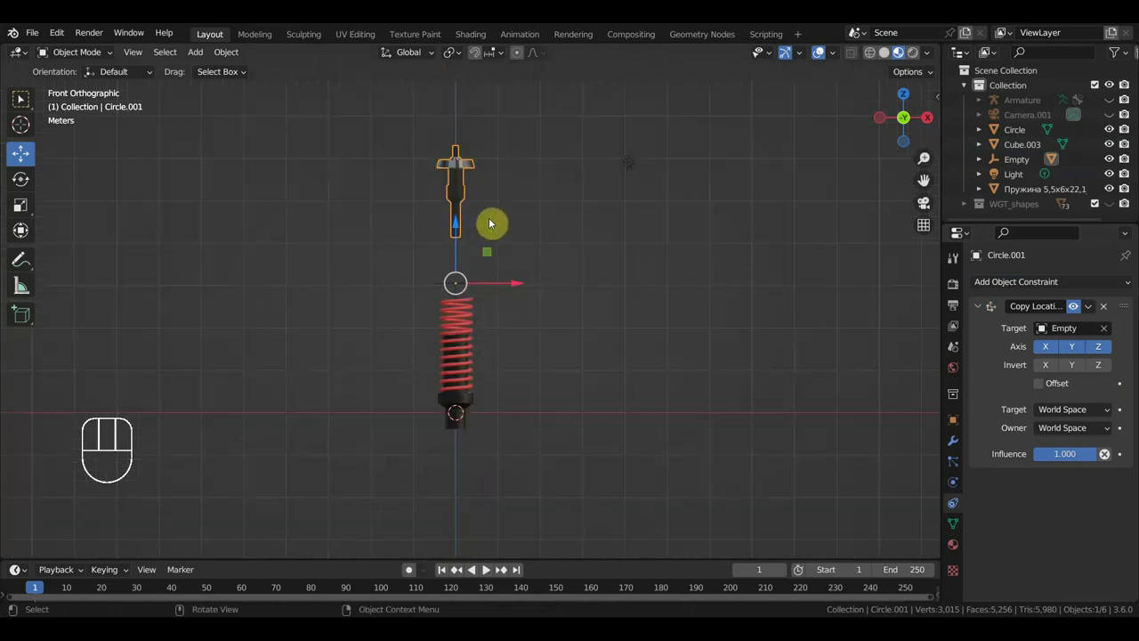
left_click_drag(576, 243, 578, 278)
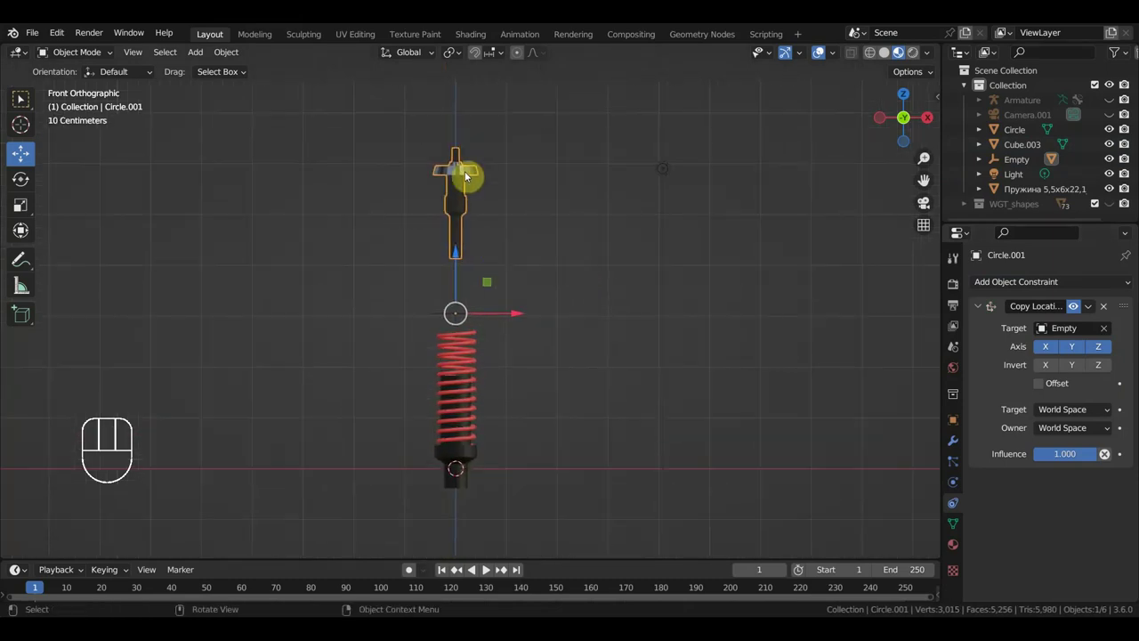
left_click(472, 178)
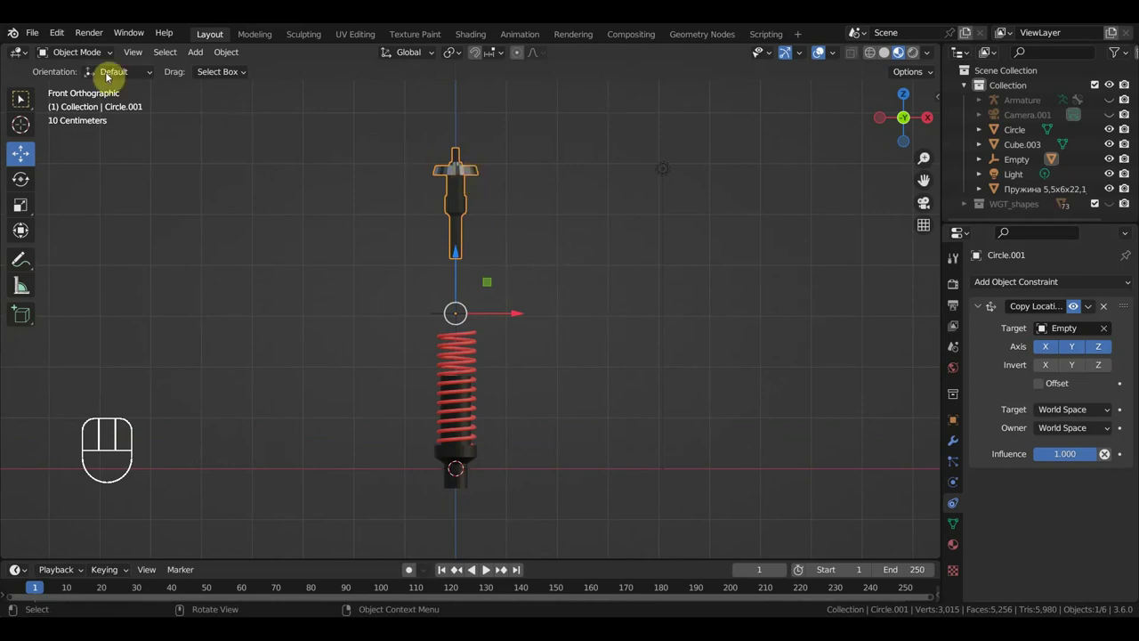
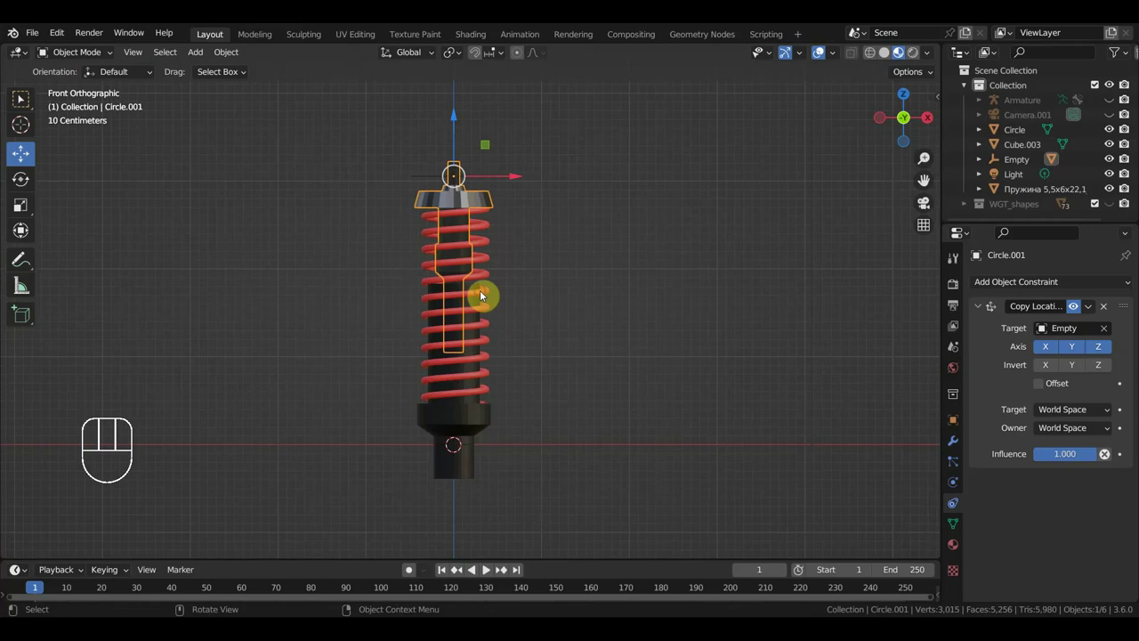
Add a Stretch To constraint on the spring targeting the Empty at the shock top.
left_click_drag(1018, 285, 1007, 374)
left_click(1111, 333)
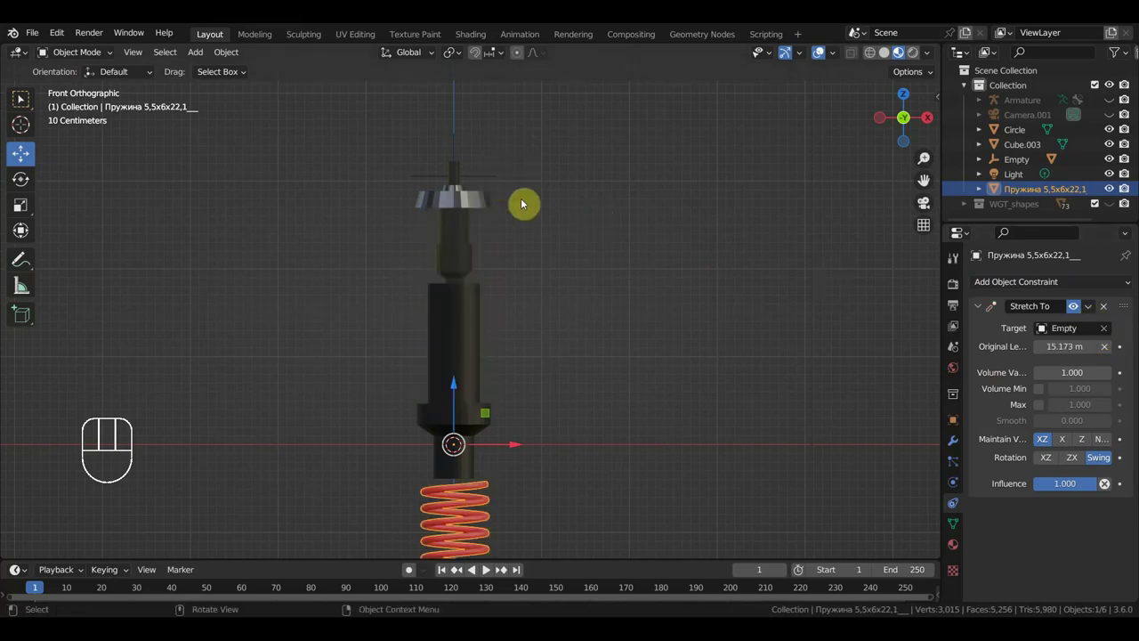
left_click_drag(468, 318, 483, 246)
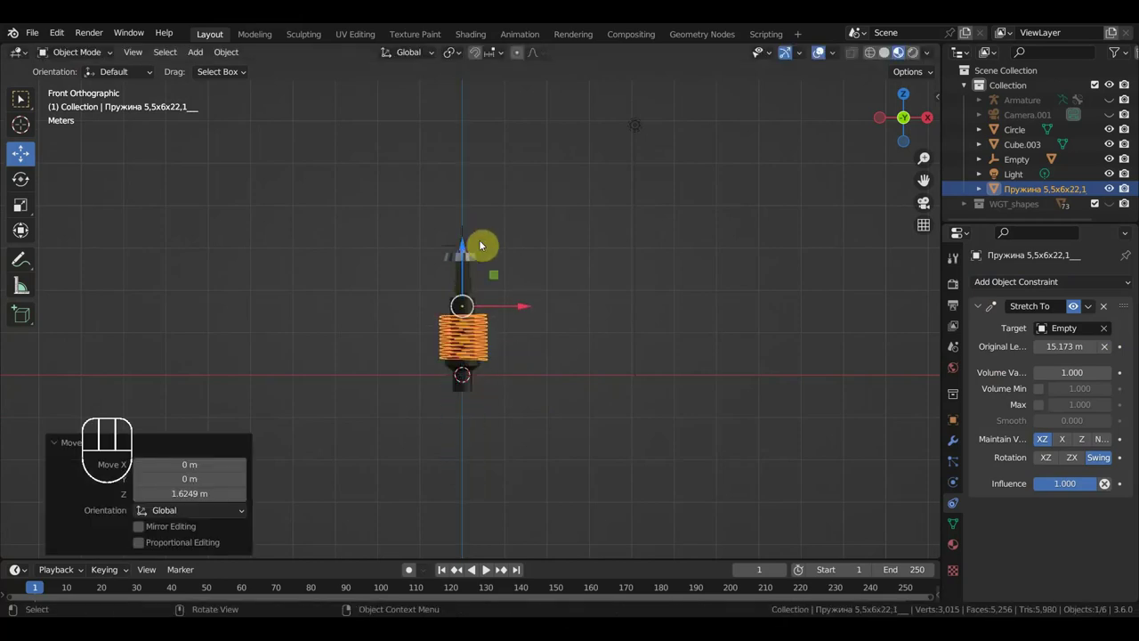
key("ctrl+z")
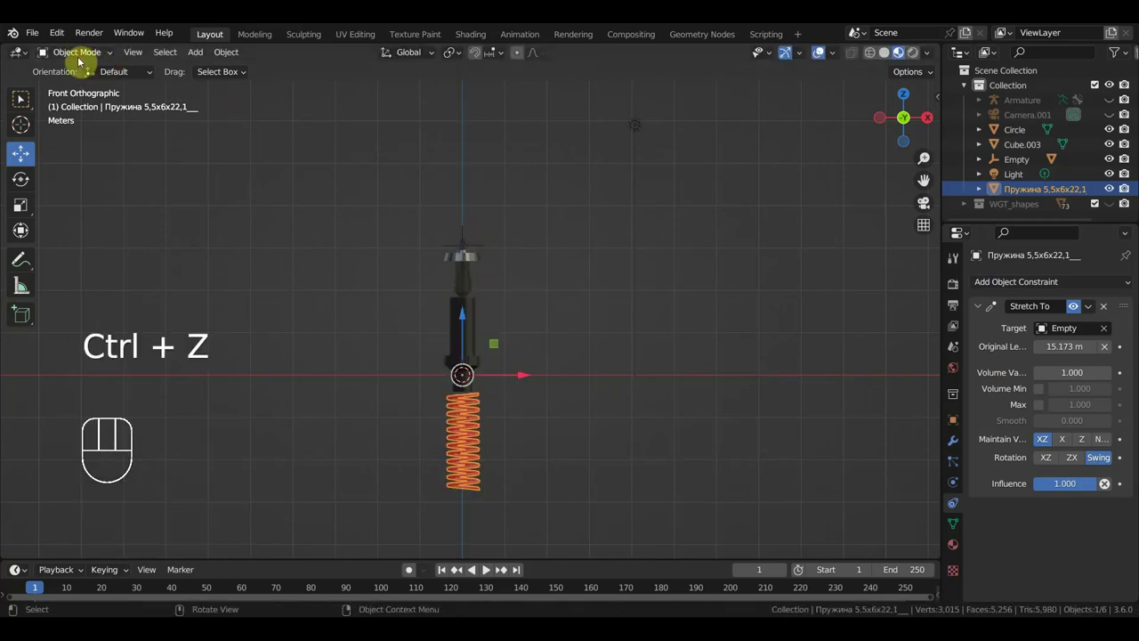
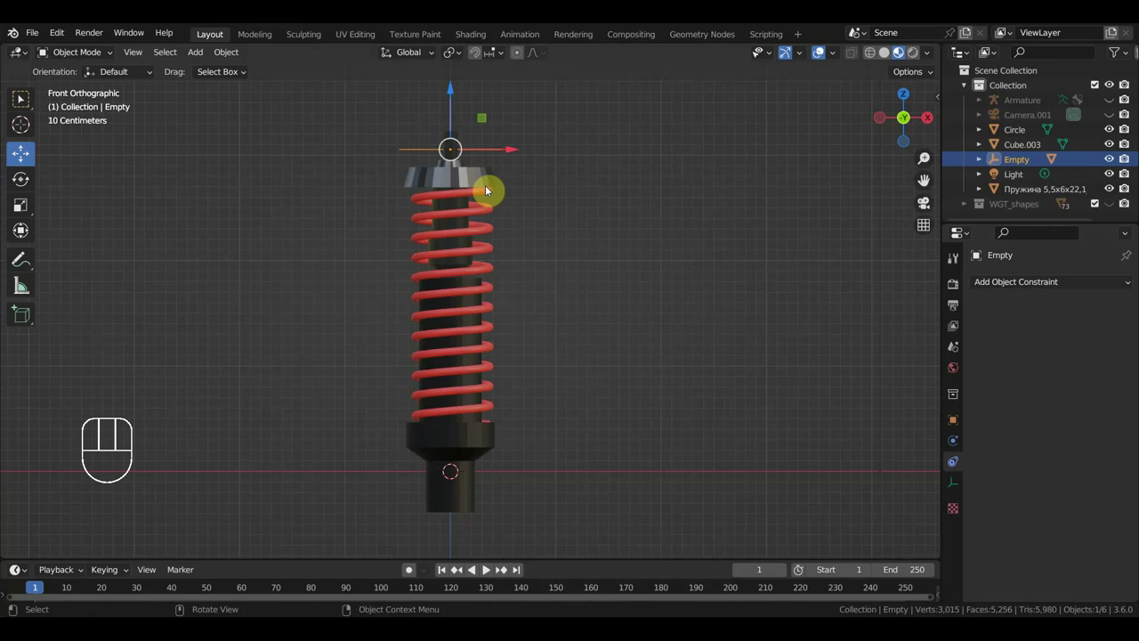
Review the spring's Stretch To constraint with Maintain Volume None and Influence 0.532.
left_click(492, 221)
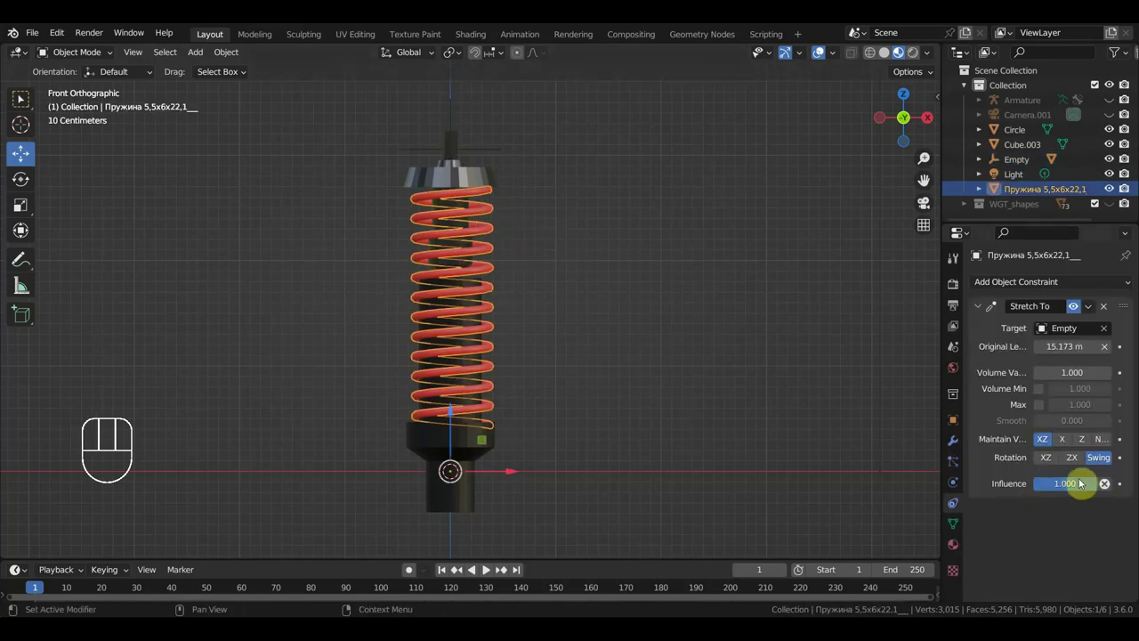
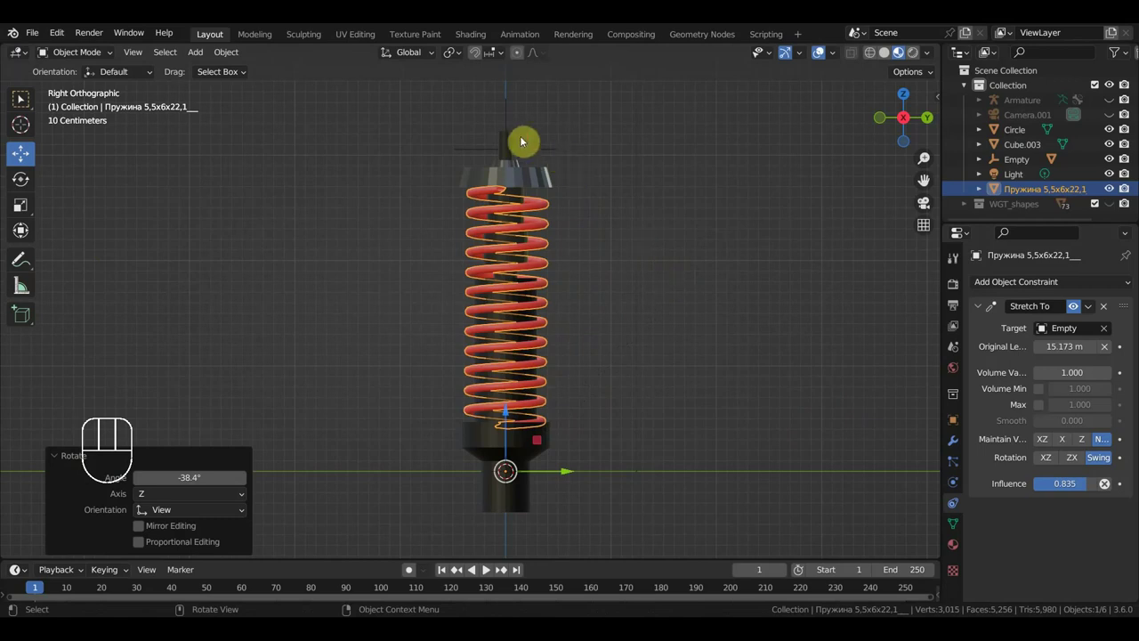
left_click_drag(501, 121, 545, 174)
left_click(535, 258)
left_click(533, 251)
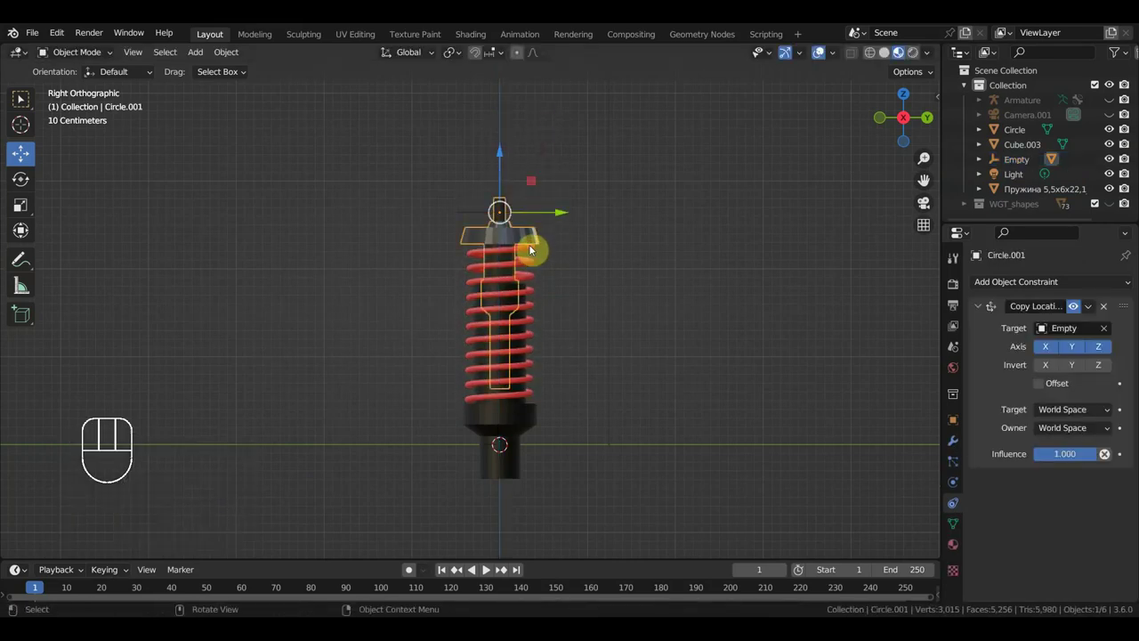
left_click(561, 297)
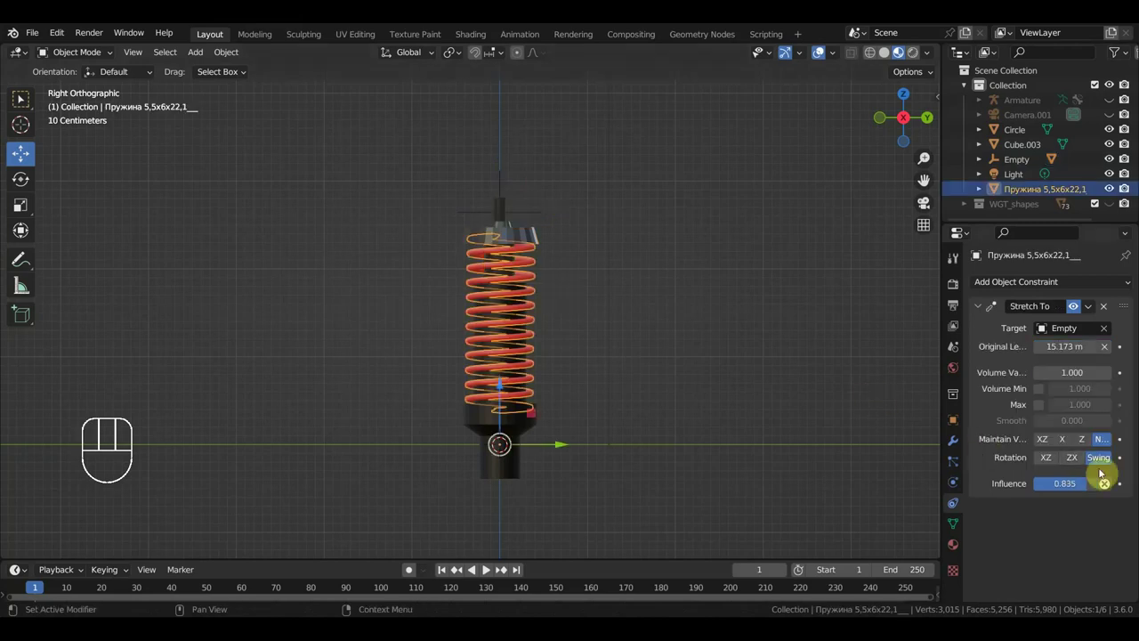
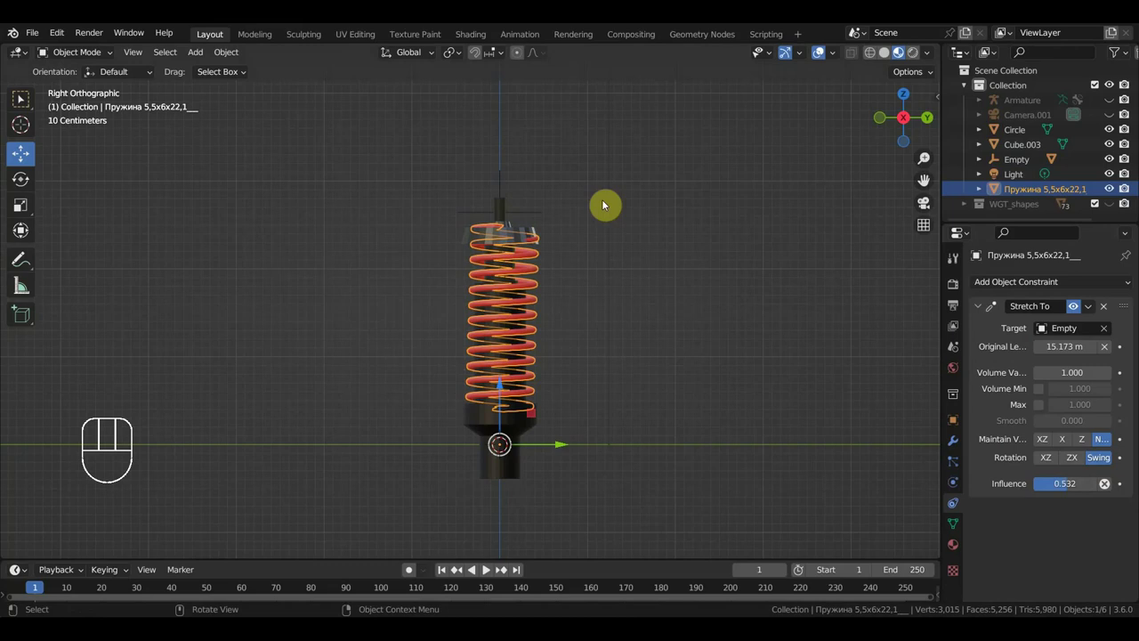
Raise the Empty to test the spring stretching, then put it back.
left_click(523, 219)
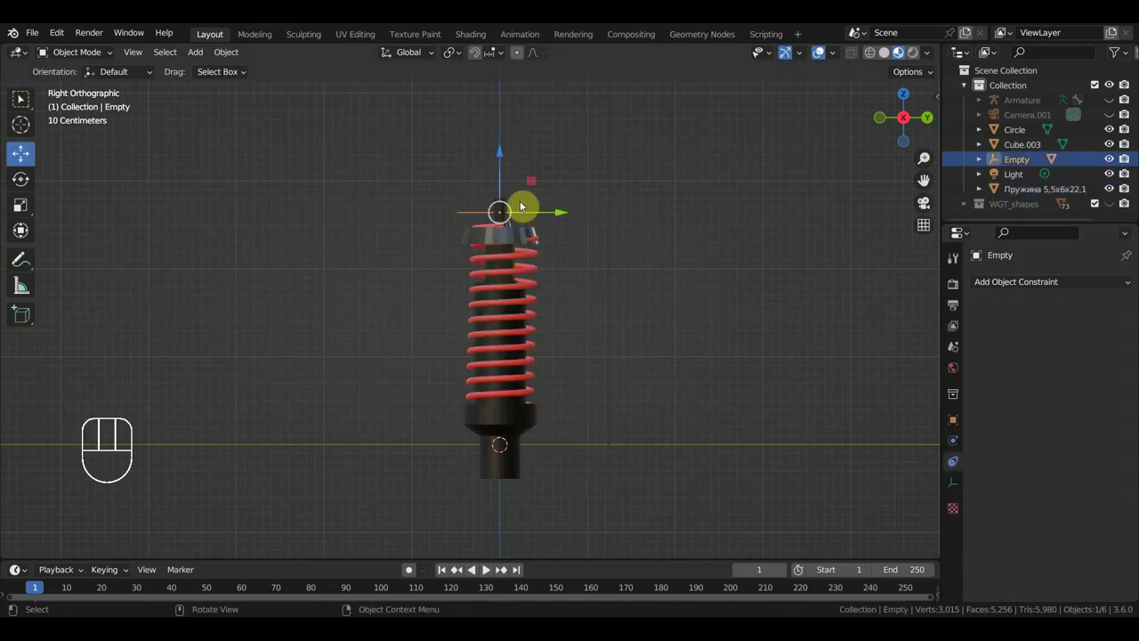
left_click_drag(504, 155, 534, 141)
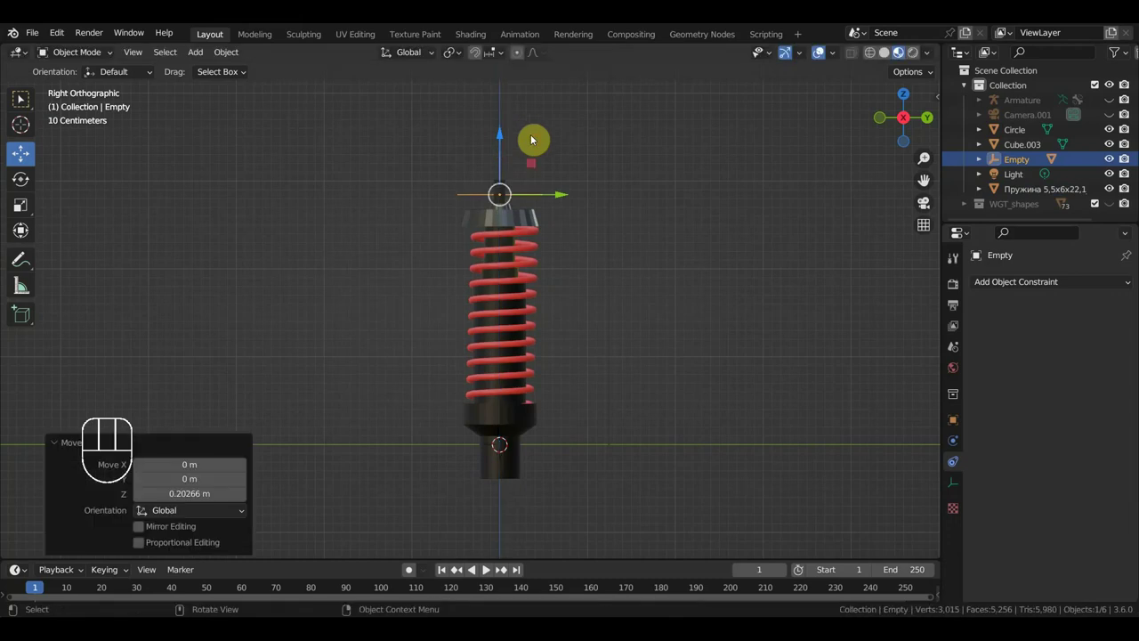
left_click(534, 140)
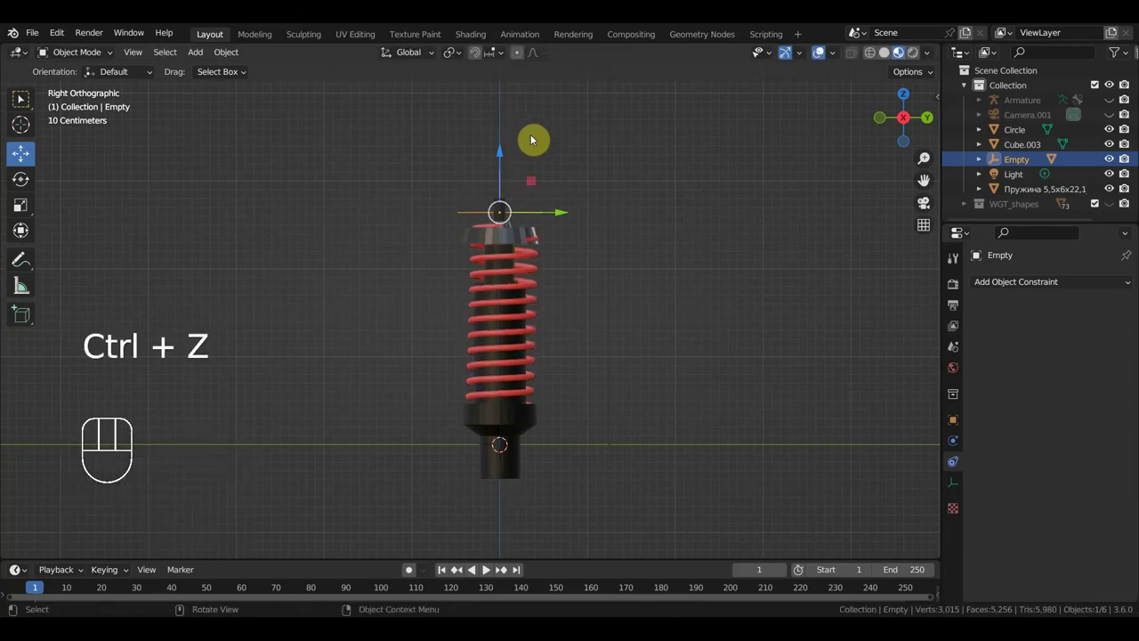
left_click(519, 246)
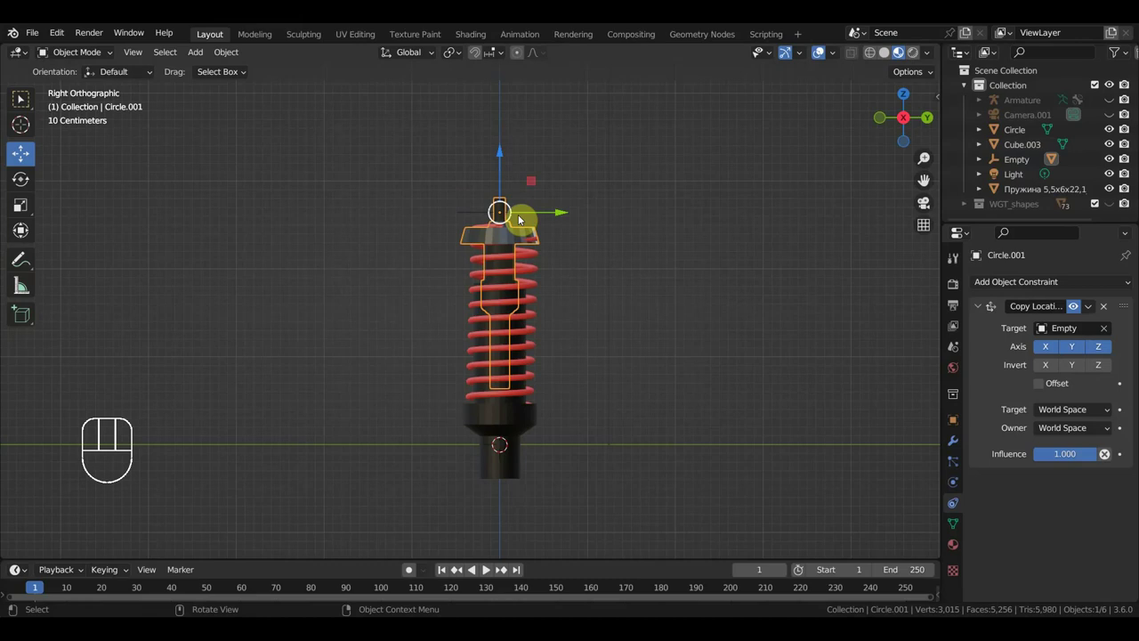
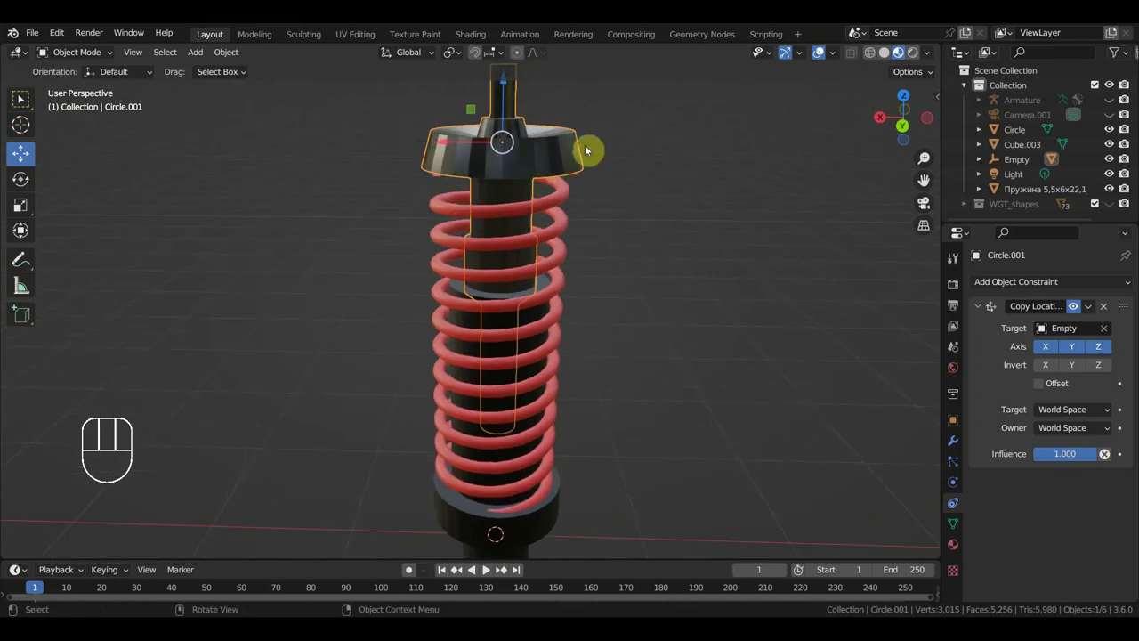
Test the Empty's movement again and return to the spring's constraint settings.
left_click(591, 147)
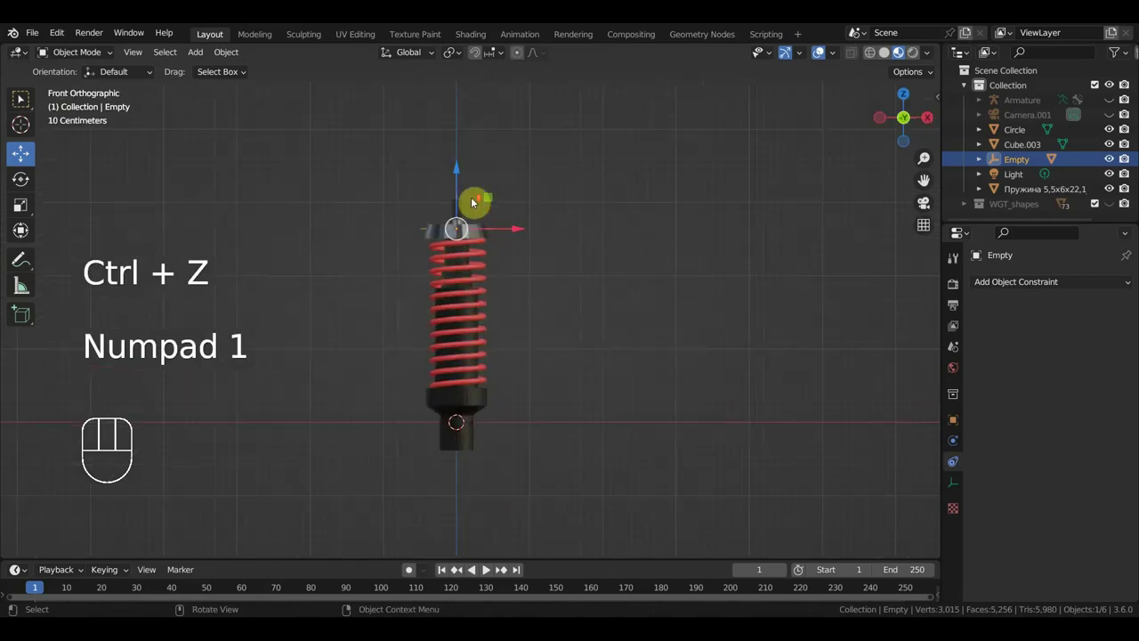
left_click_drag(458, 136, 494, 269)
left_click(494, 269)
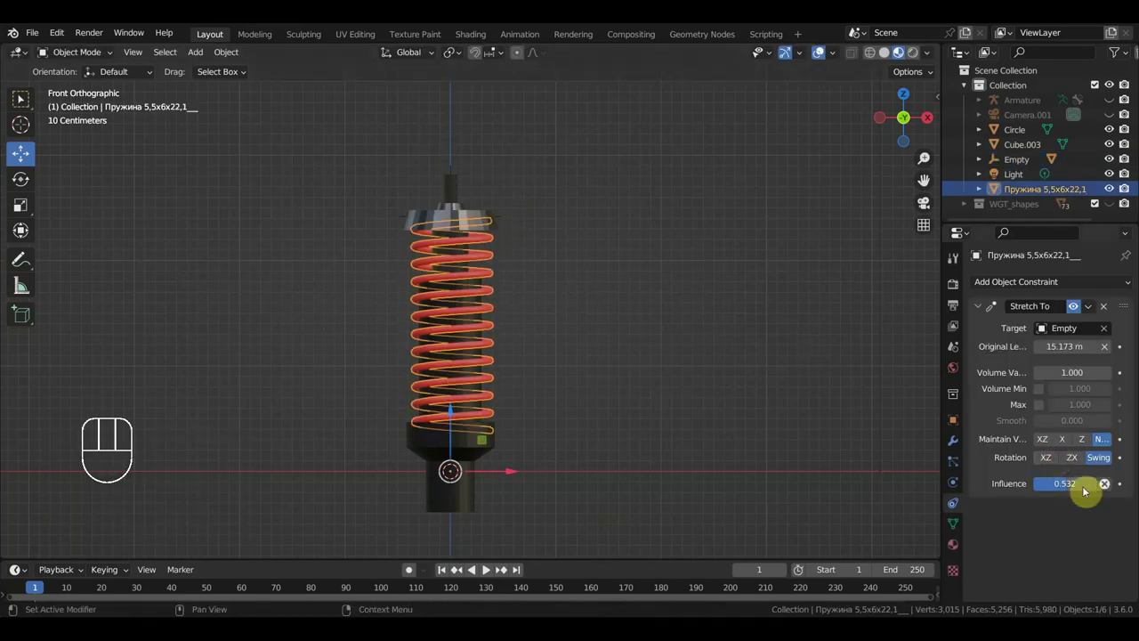
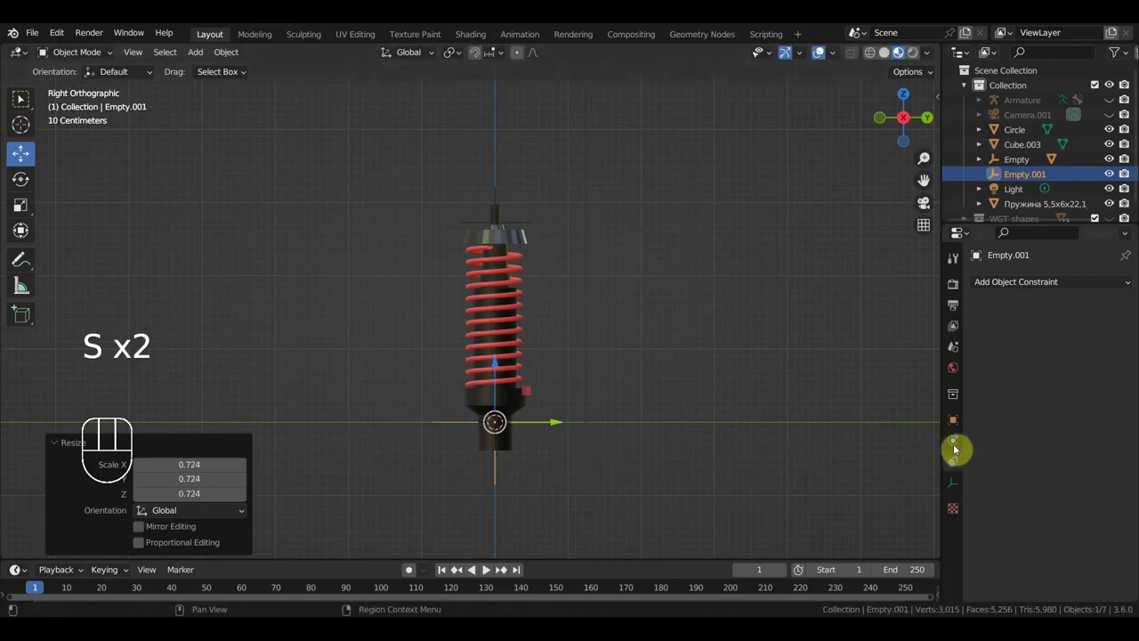
Parent the lower shock body to the new Empty.001 at the shock's base.
left_click(502, 477)
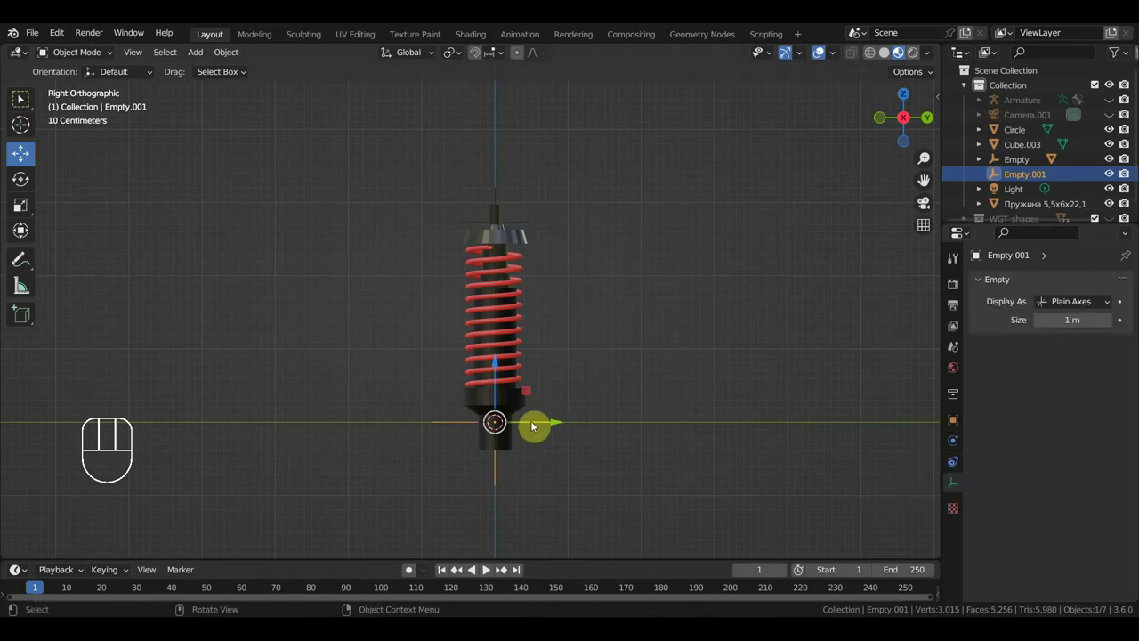
left_click_drag(642, 454, 577, 453)
left_click(526, 408)
left_click(467, 427)
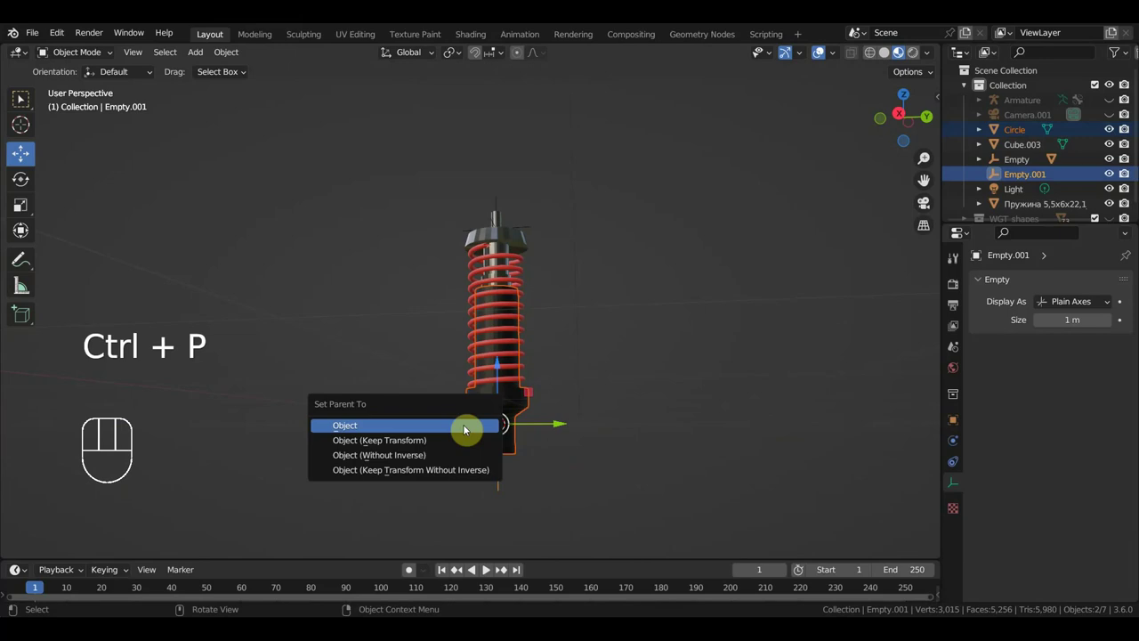
middle_click(485, 429)
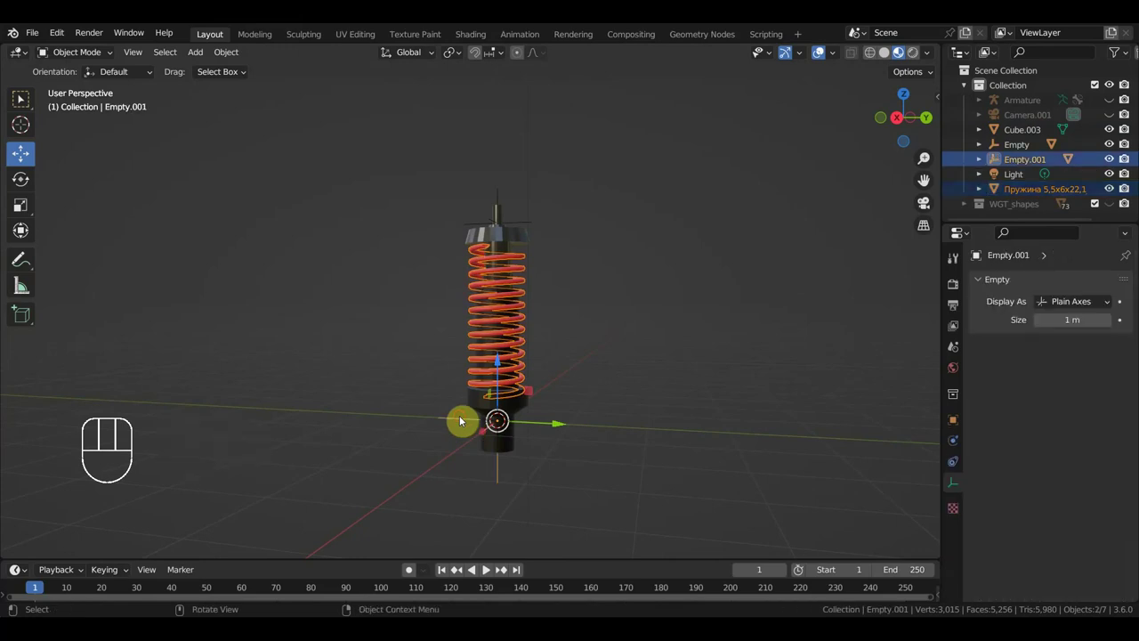
key("ctrl+p")
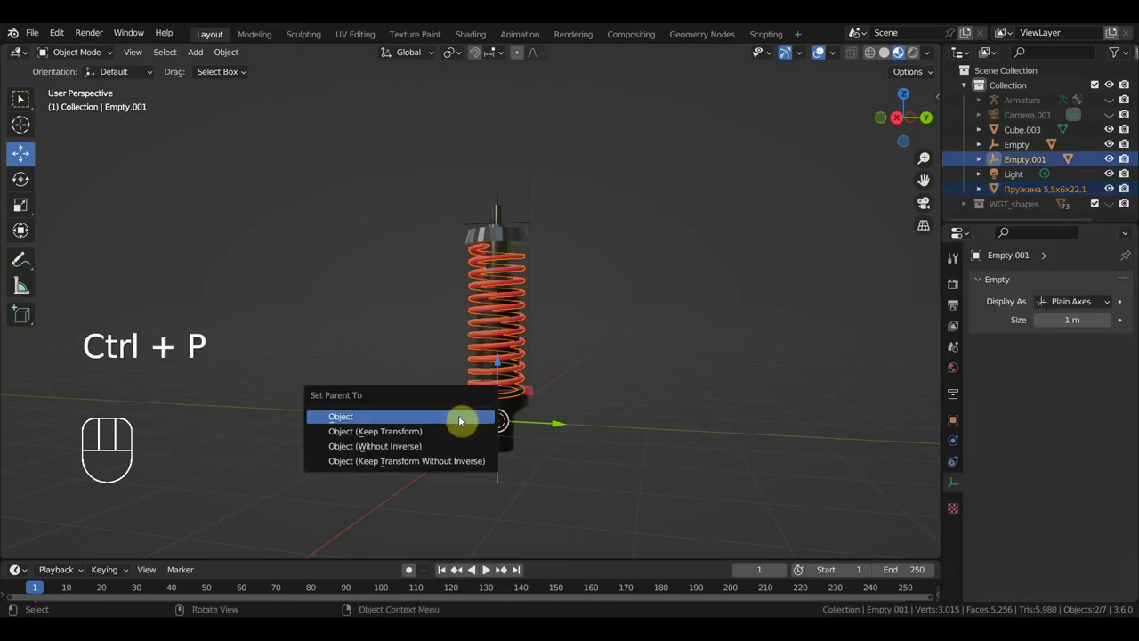
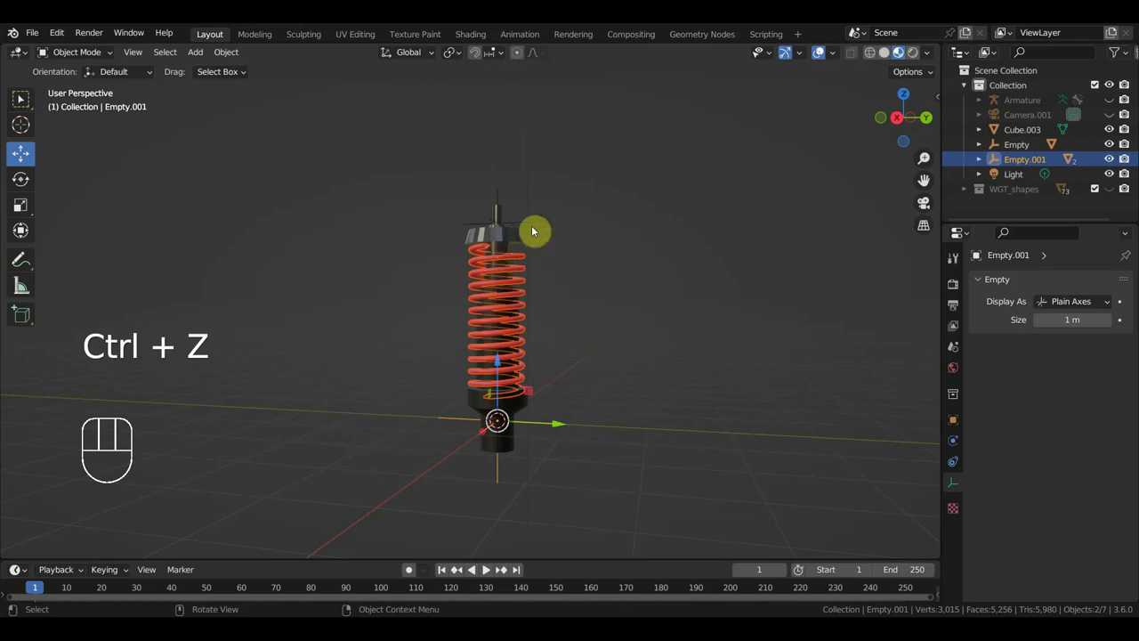
Make Empty a child of Empty.001 so both shock empties are linked.
left_click(532, 221)
left_click(466, 419)
key("ctrl+p")
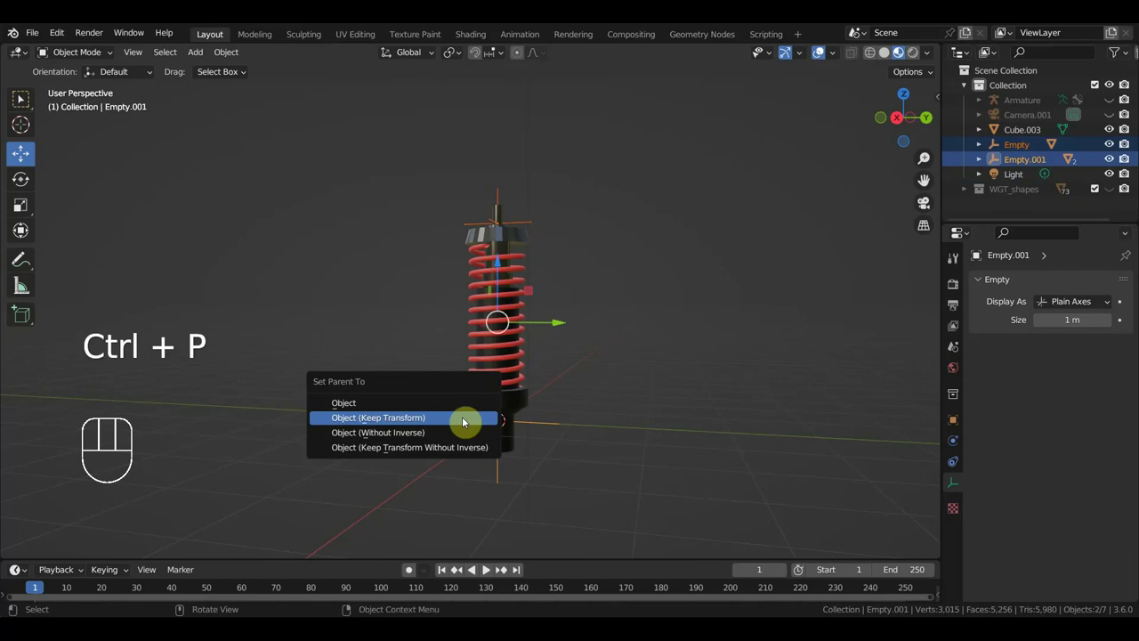
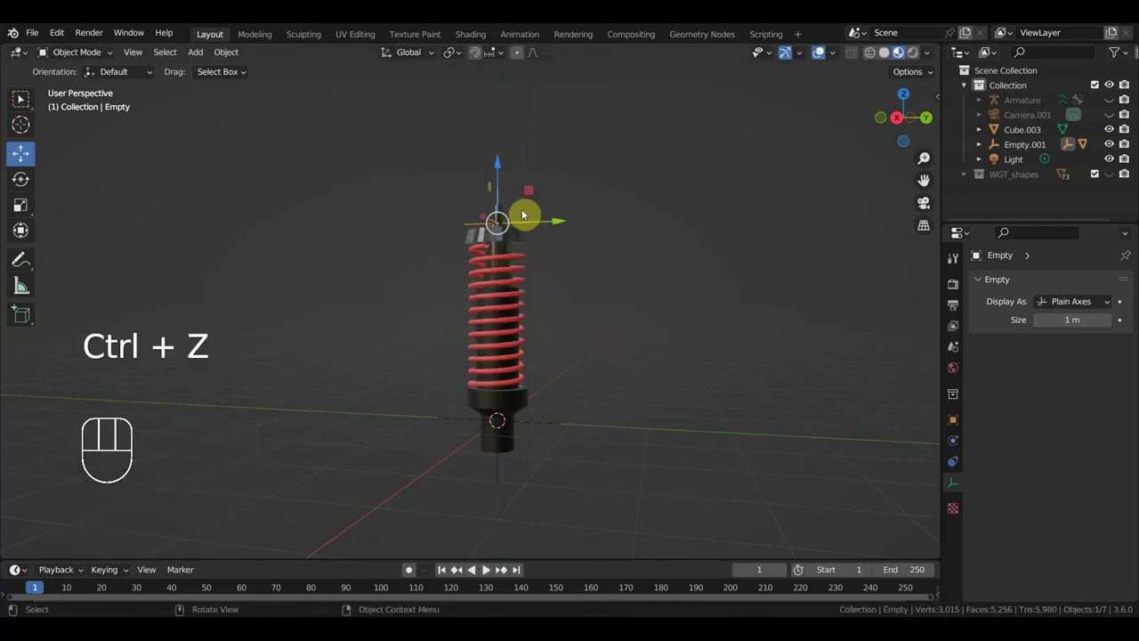
Orbit and zoom around the shock, then view it from the right side orthographically.
left_click_drag(605, 254, 655, 268)
left_click_drag(574, 416, 518, 412)
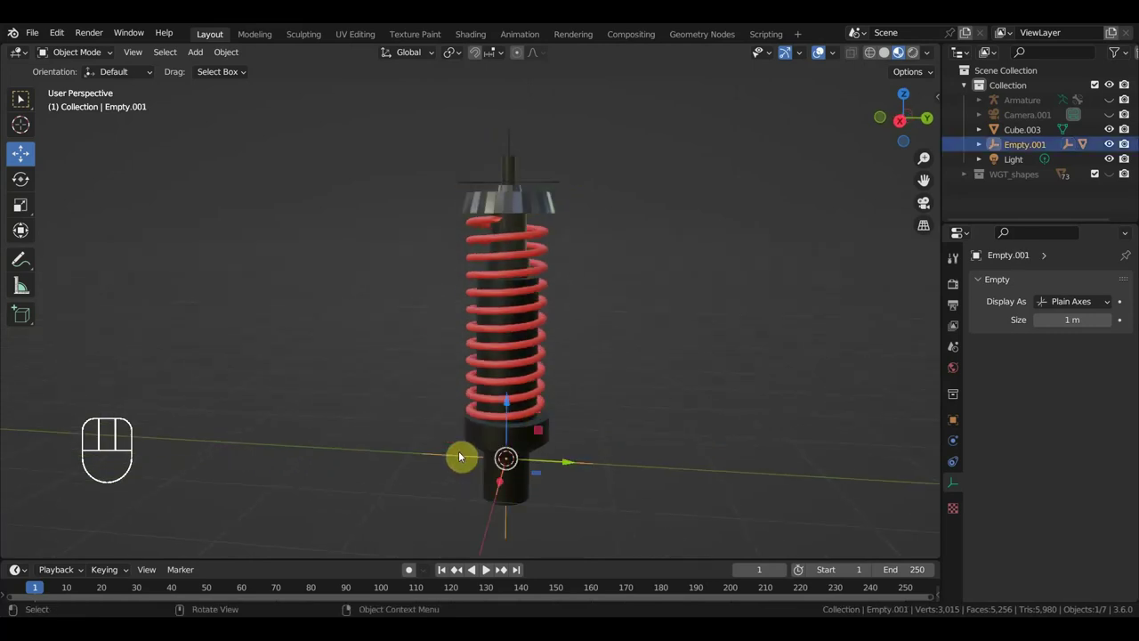
left_click_drag(511, 405, 519, 367)
key("ctrl+z")
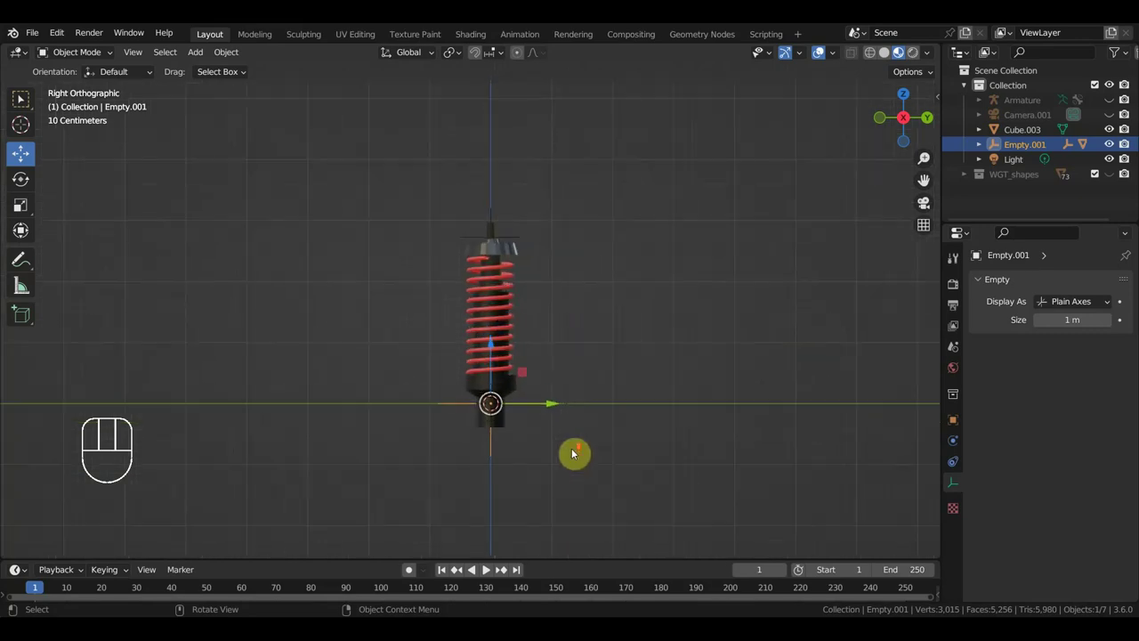
Duplicate all the shock absorber parts and place the copy beside the original.
left_click(91, 56)
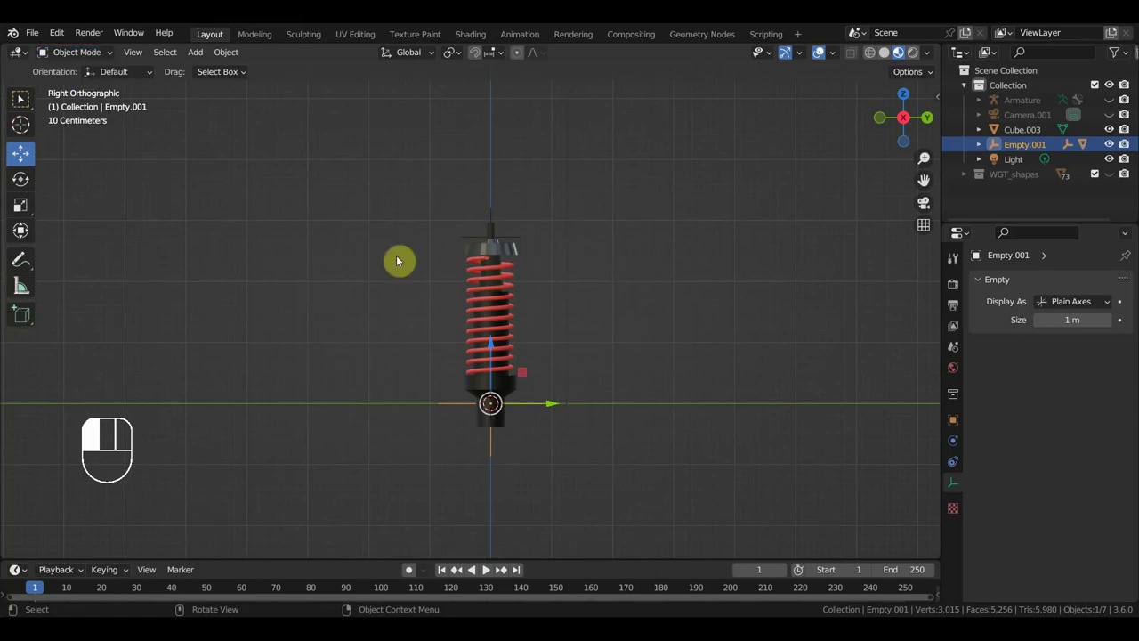
left_click(536, 382)
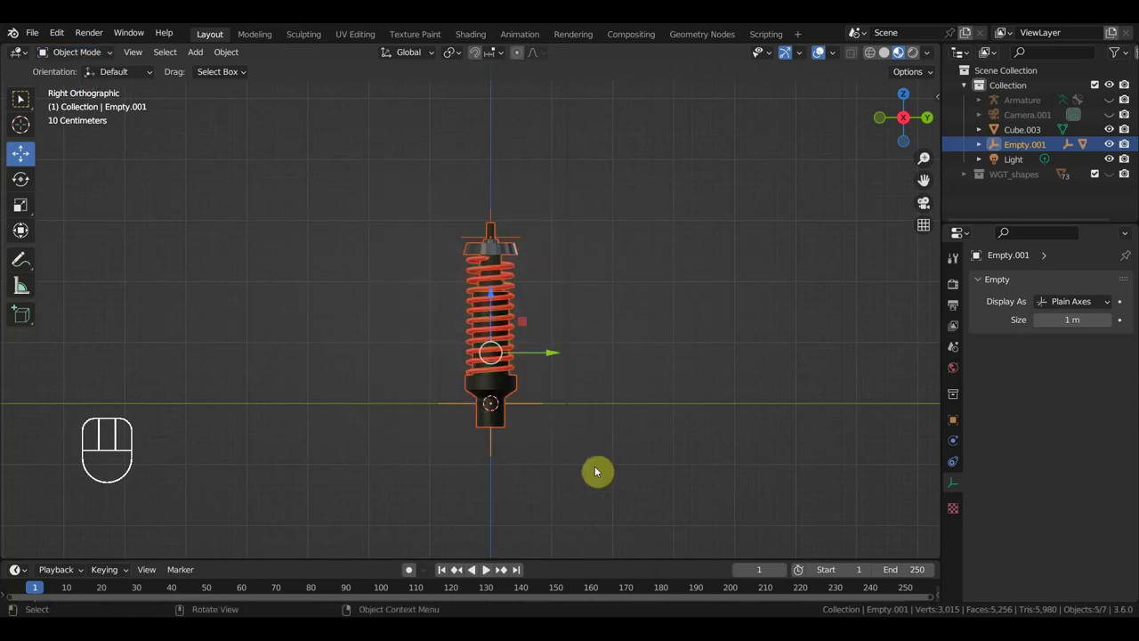
key("shift+d")
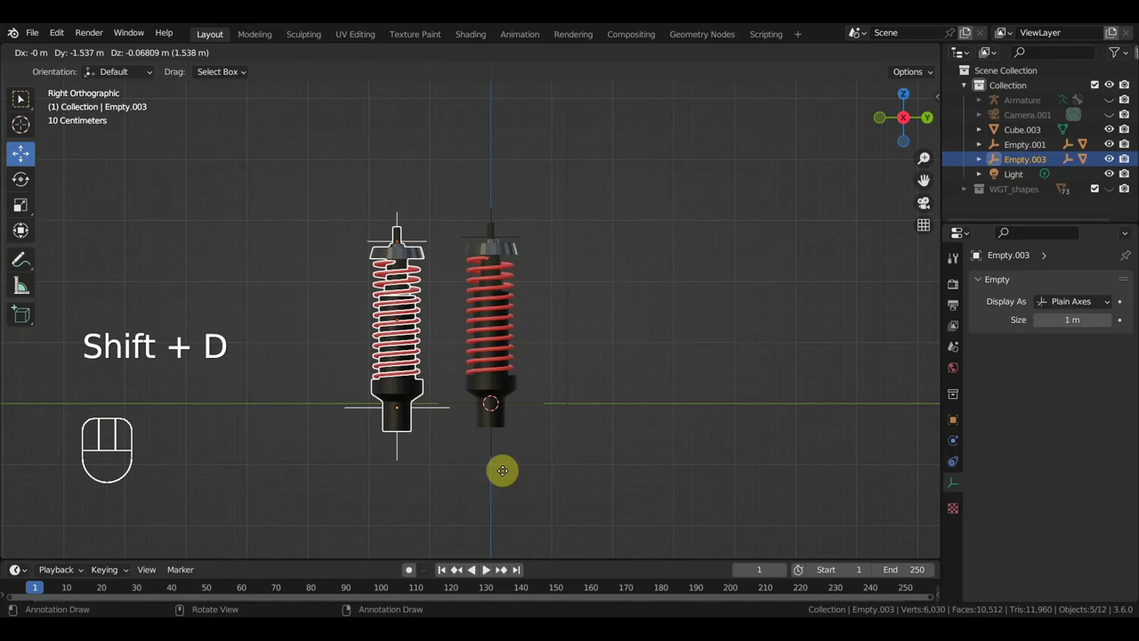
left_click(429, 408)
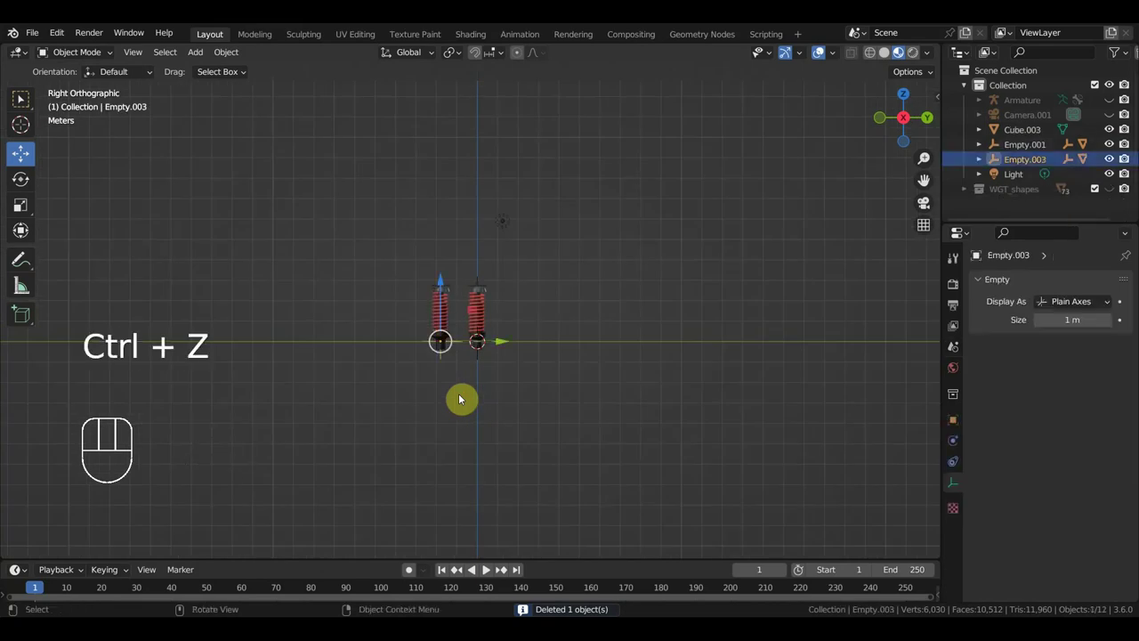
Inspect the copied empty's display settings and the copied spring's constraints.
left_click(417, 265)
left_click_drag(958, 448, 994, 422)
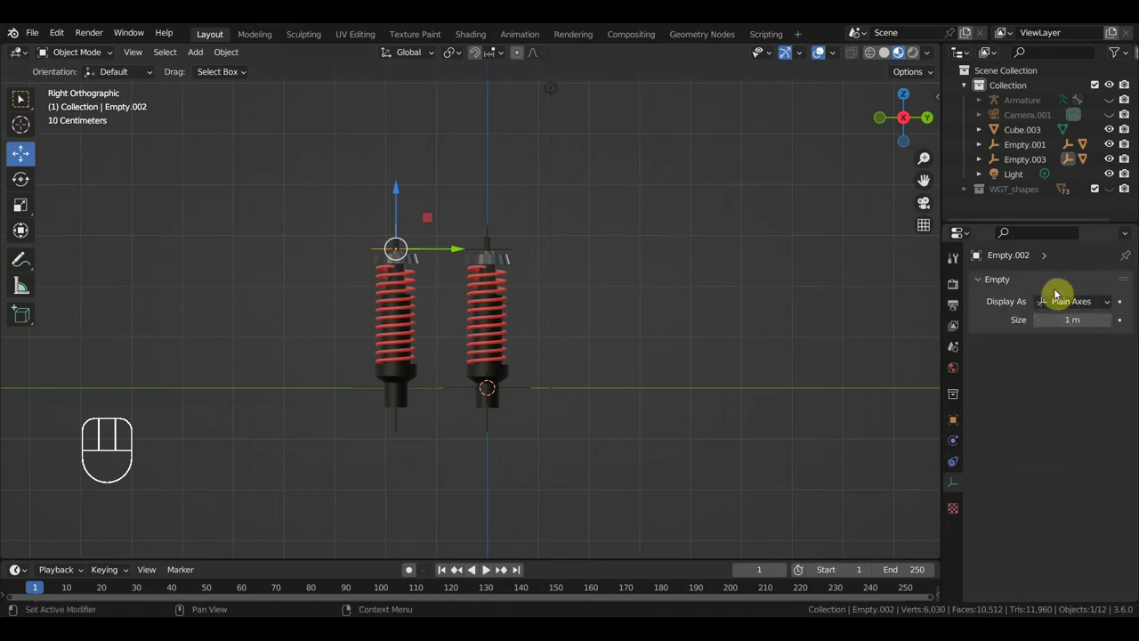
left_click(399, 289)
left_click(956, 451)
left_click(955, 509)
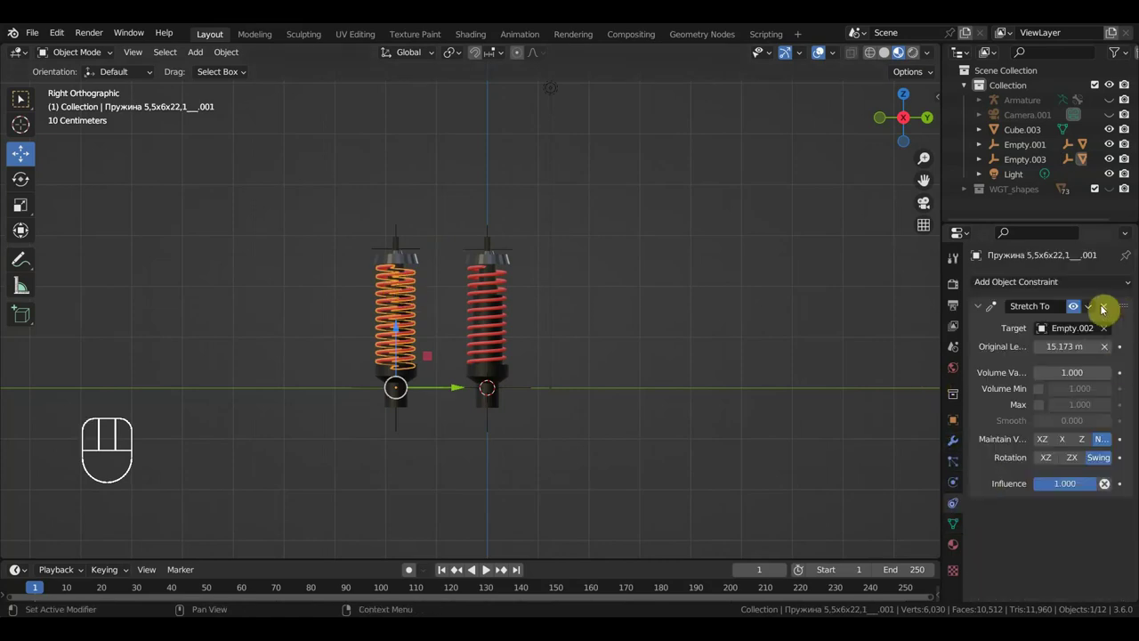
Delete the stray object and select Empty.002 and the Circle.003 piece.
left_click(416, 379)
left_click(414, 264)
left_click(1106, 306)
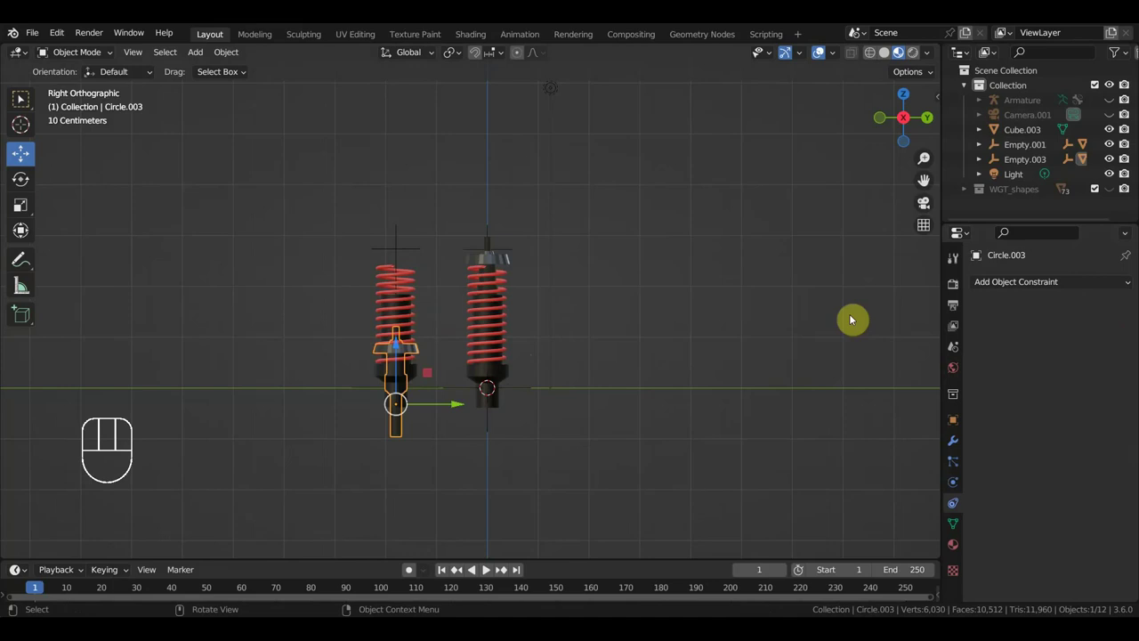
left_click_drag(398, 348, 412, 261)
left_click(412, 252)
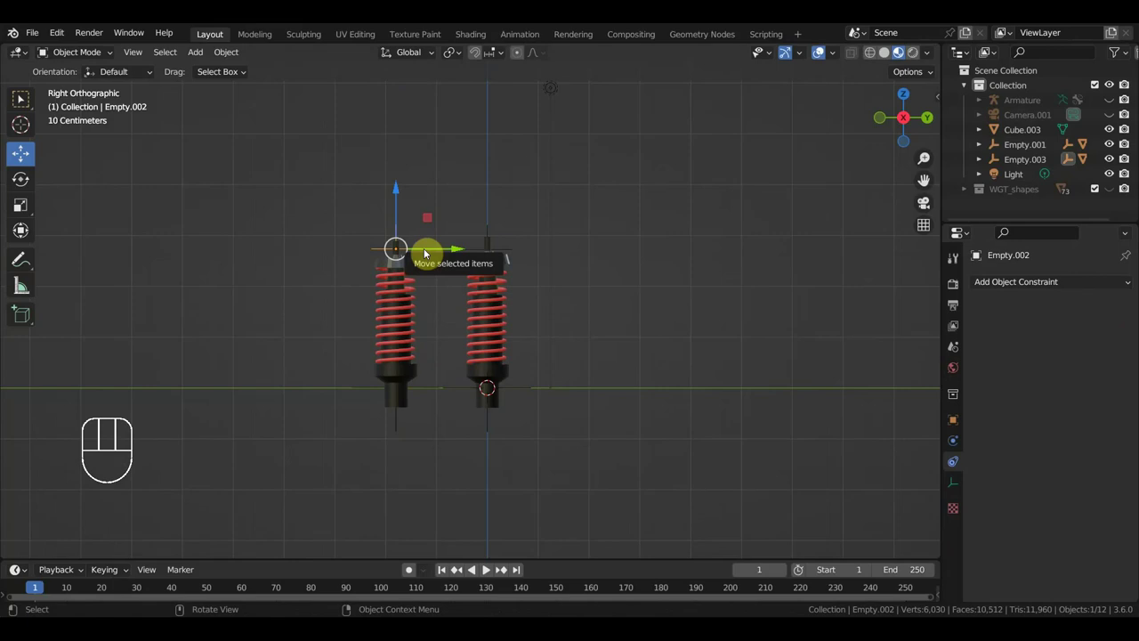
left_click(498, 257)
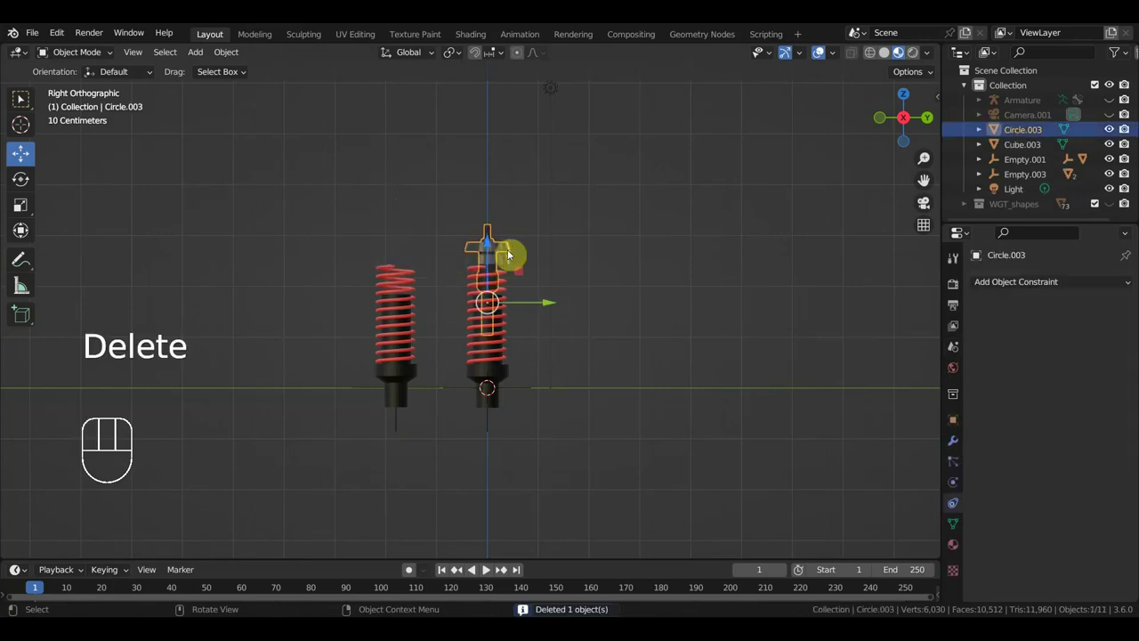
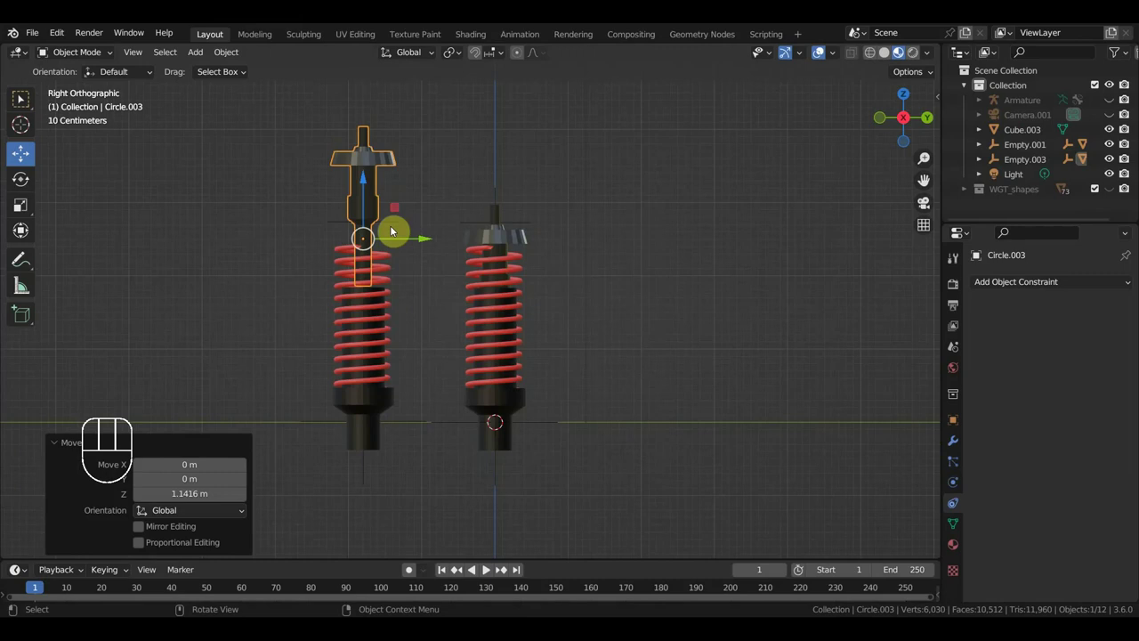
Deselect everything after moving Circle.003 onto the left copy, then select Empty.003.
left_click(396, 227)
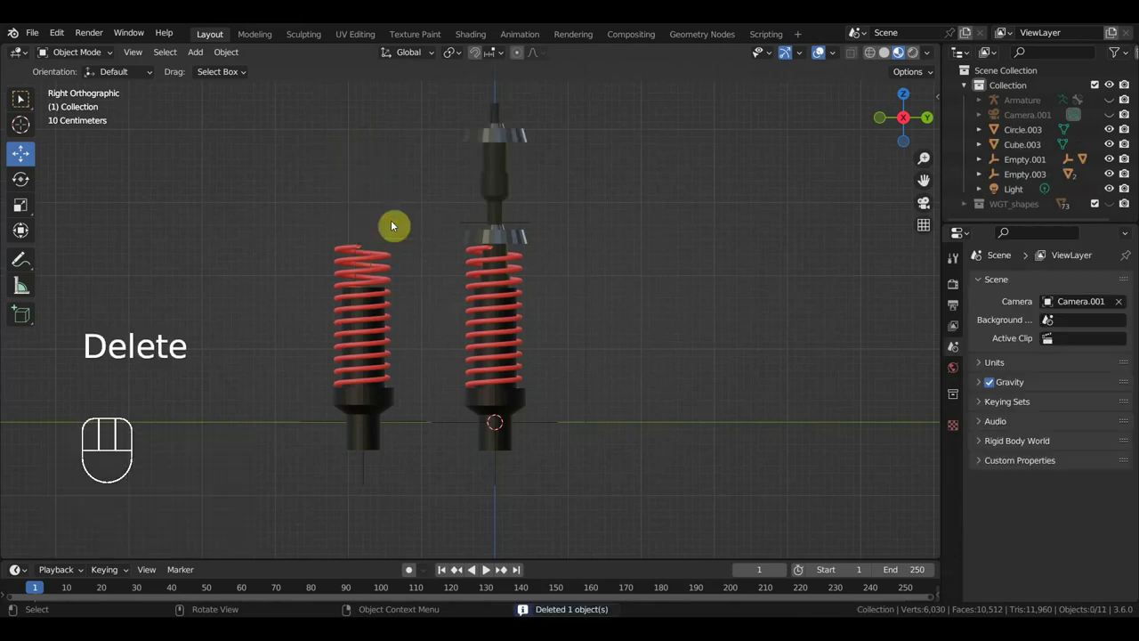
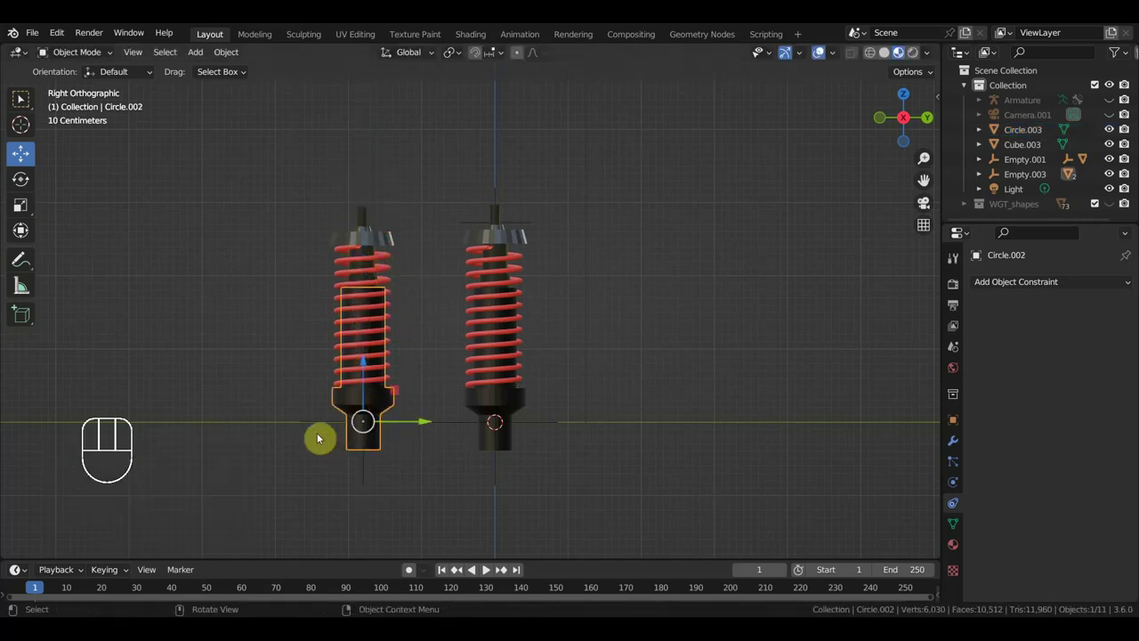
left_click(328, 428)
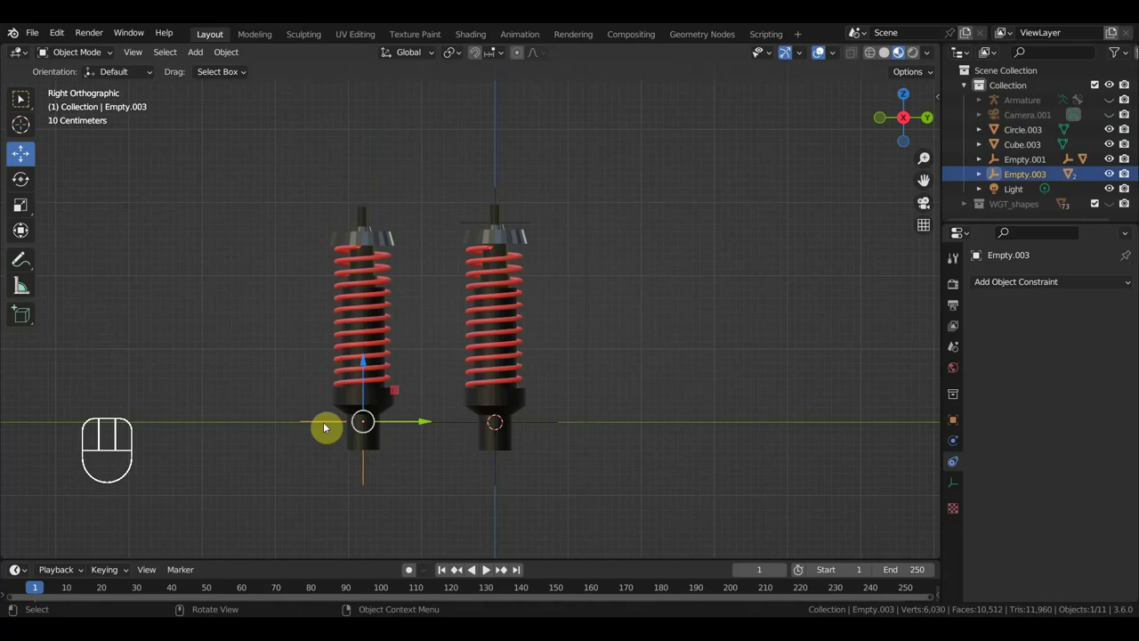
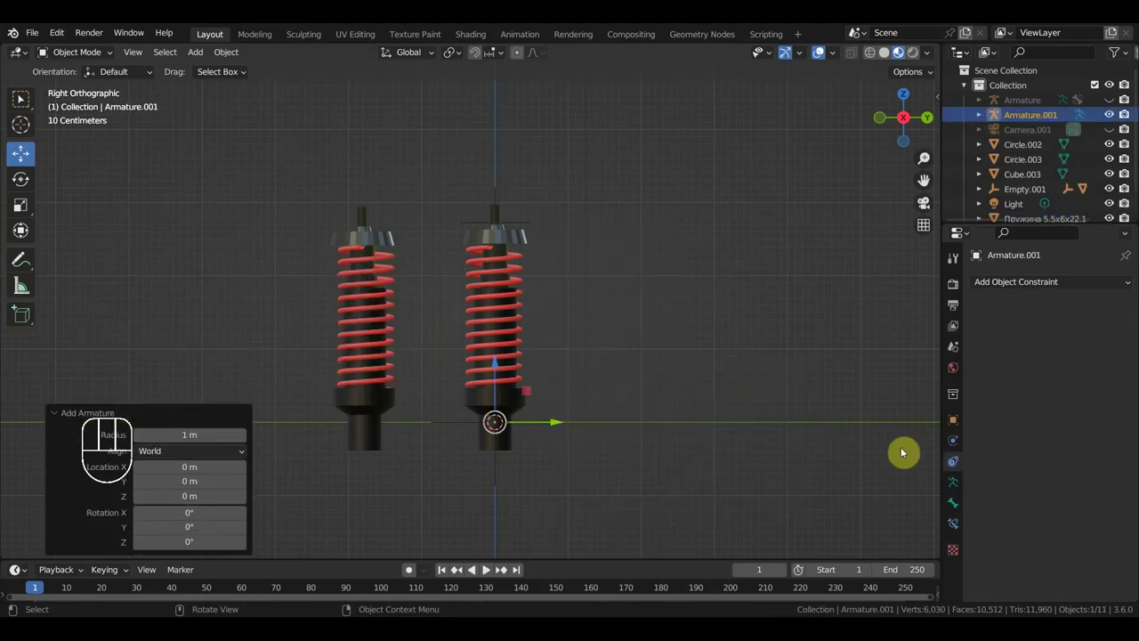
Show the new Armature.001's armature data settings.
left_click_drag(953, 485, 976, 487)
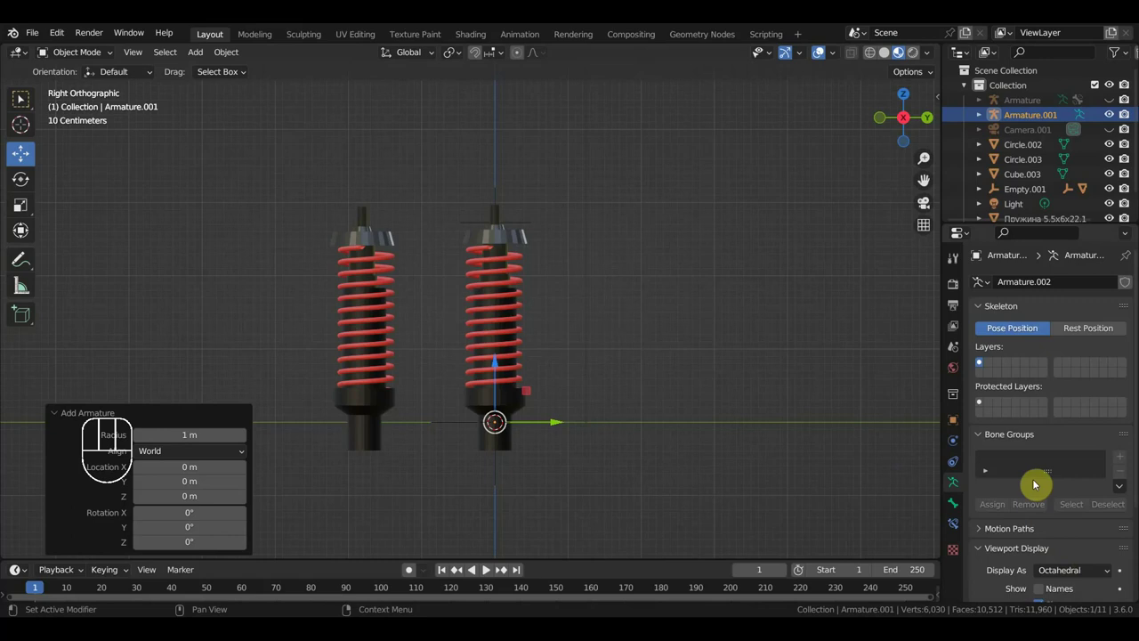
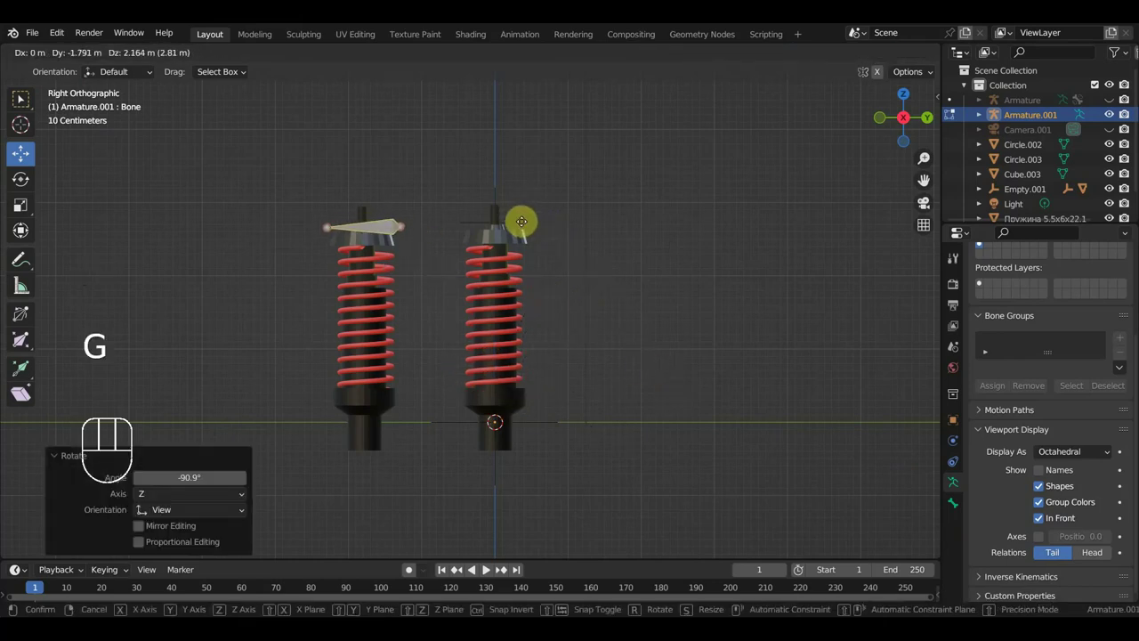
Finish placing the bone, return to Object Mode and add a Copy Location constraint to Circle.003.
key("shift+d")
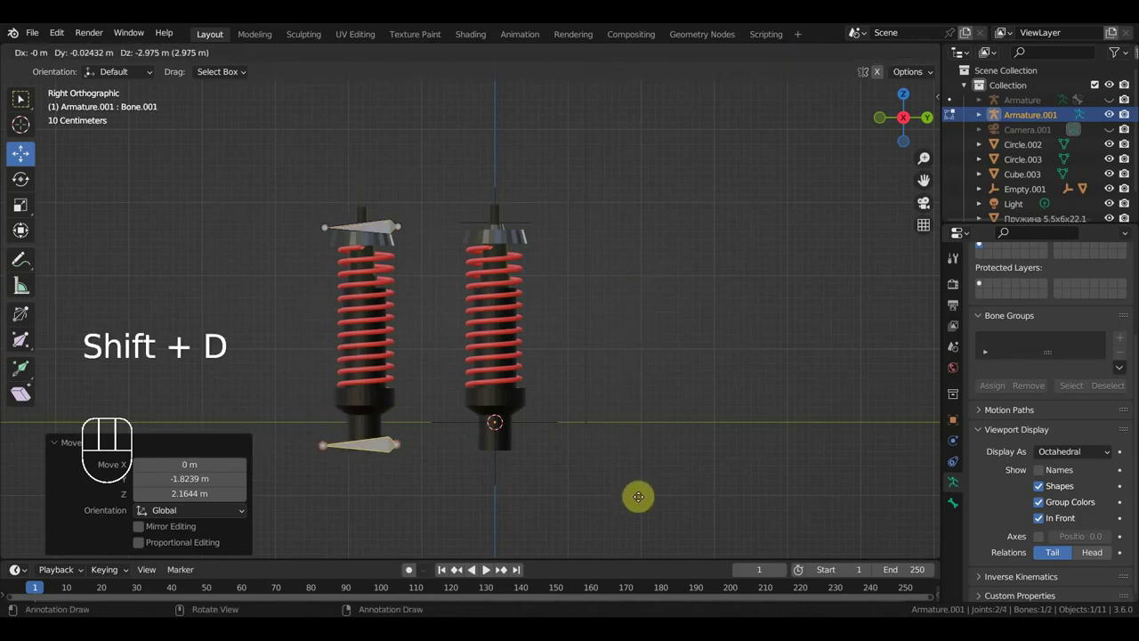
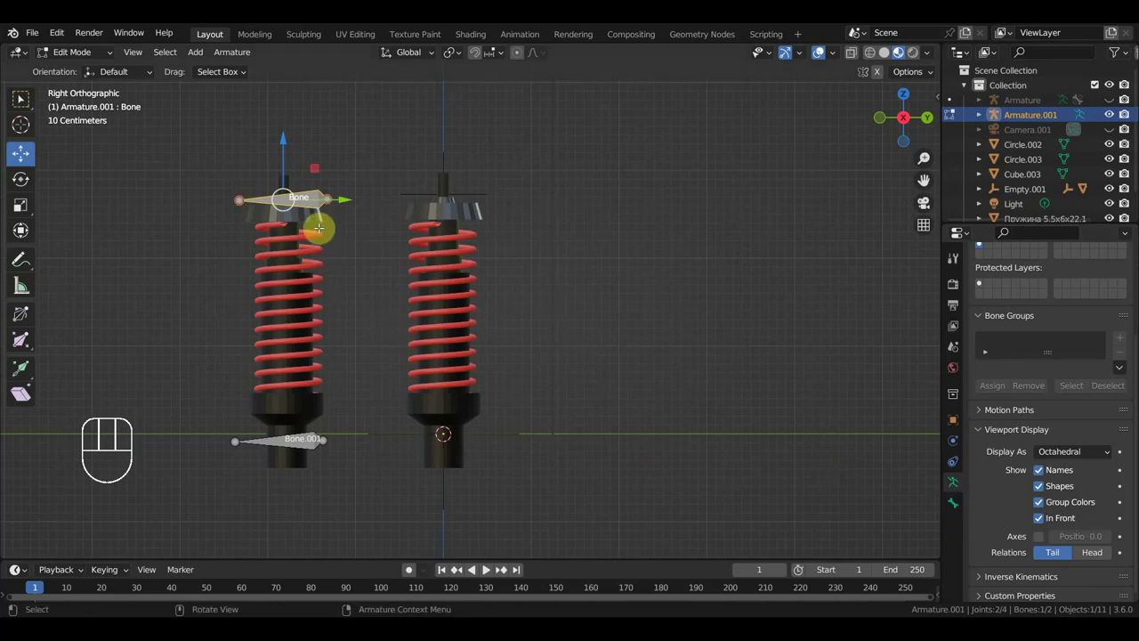
left_click(80, 54)
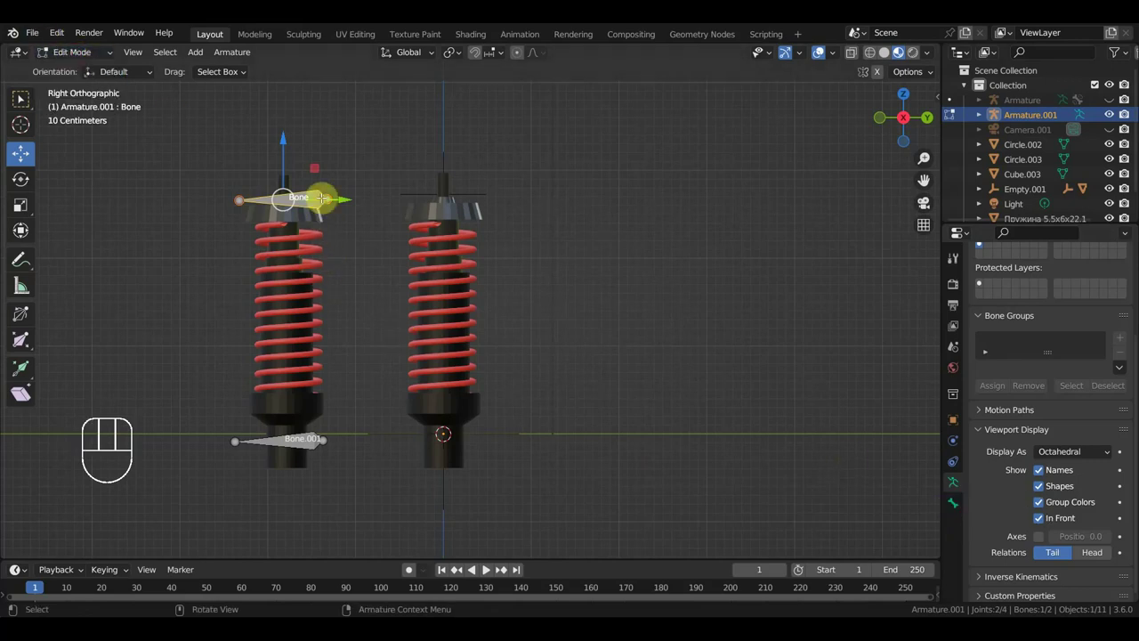
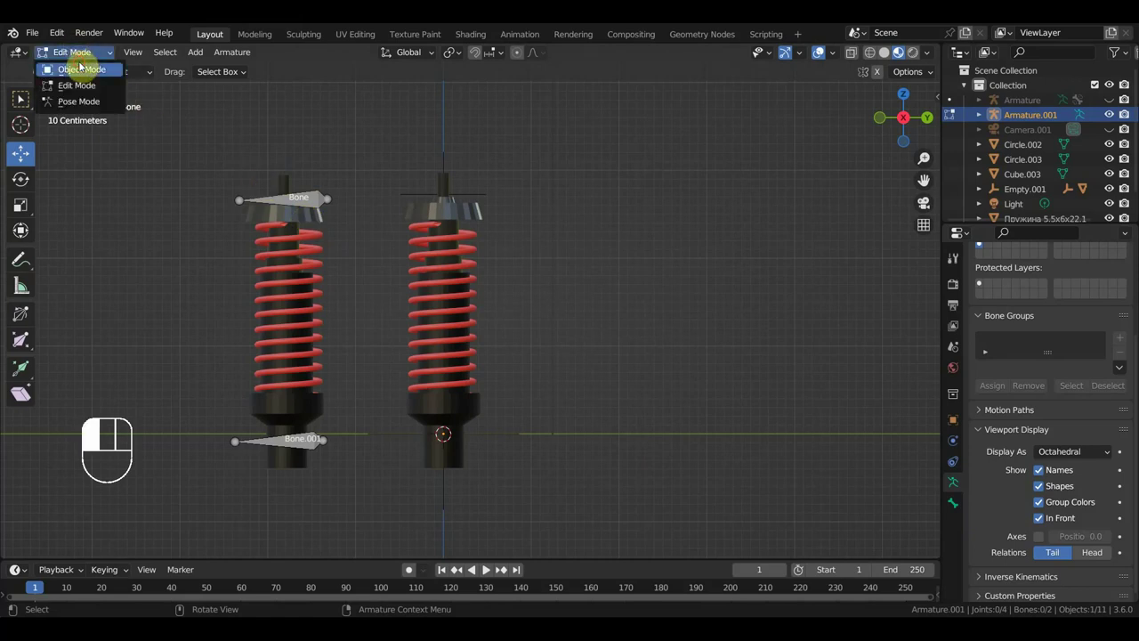
left_click_drag(306, 218, 330, 231)
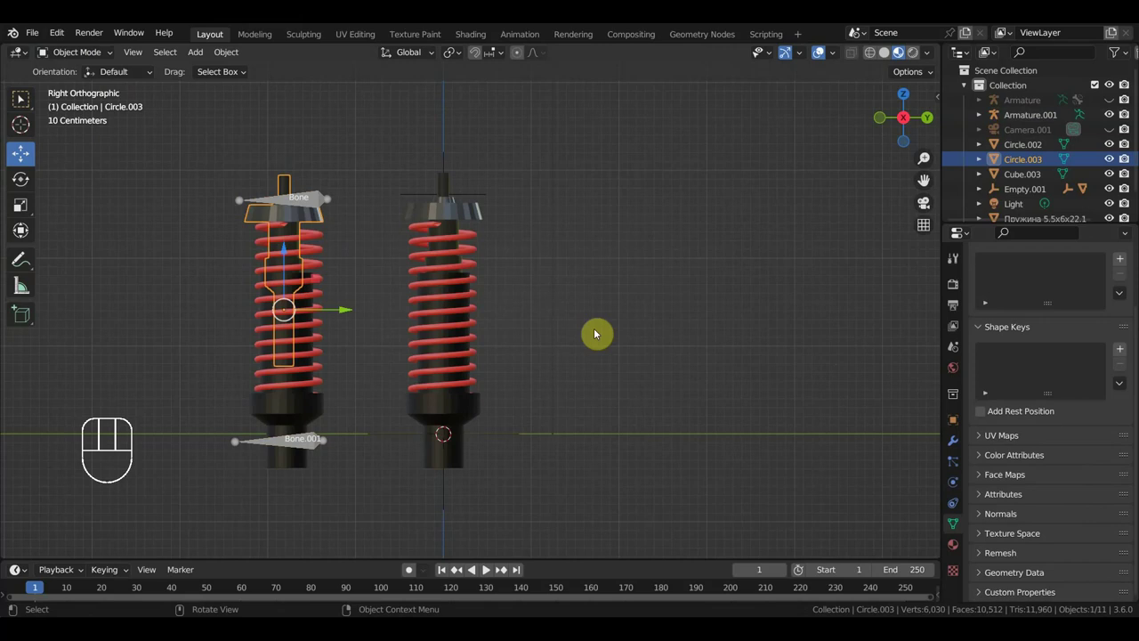
left_click(958, 453)
left_click_drag(1021, 307, 781, 303)
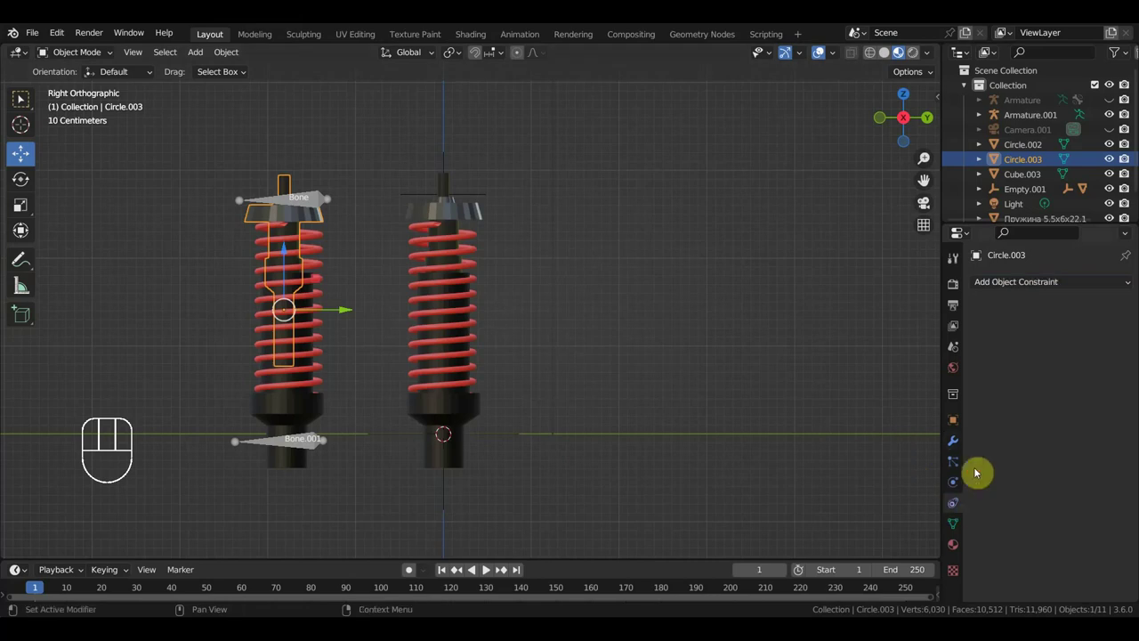
Set Armature.001 as the target of Circle.003's Copy Location constraint.
left_click_drag(1047, 287, 888, 324)
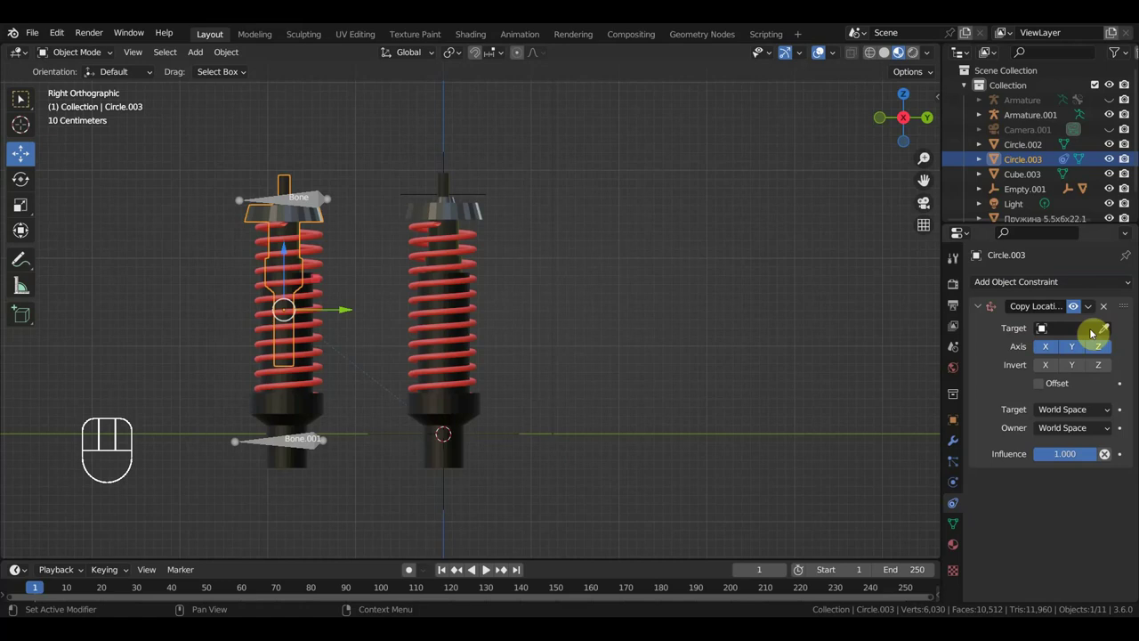
left_click_drag(1076, 331, 324, 196)
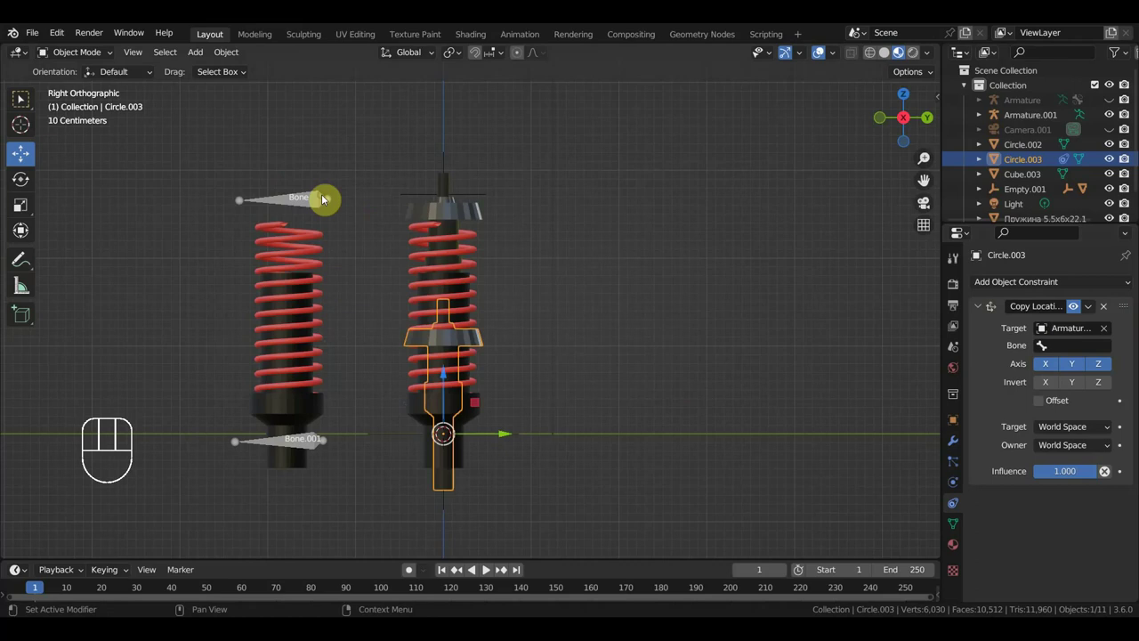
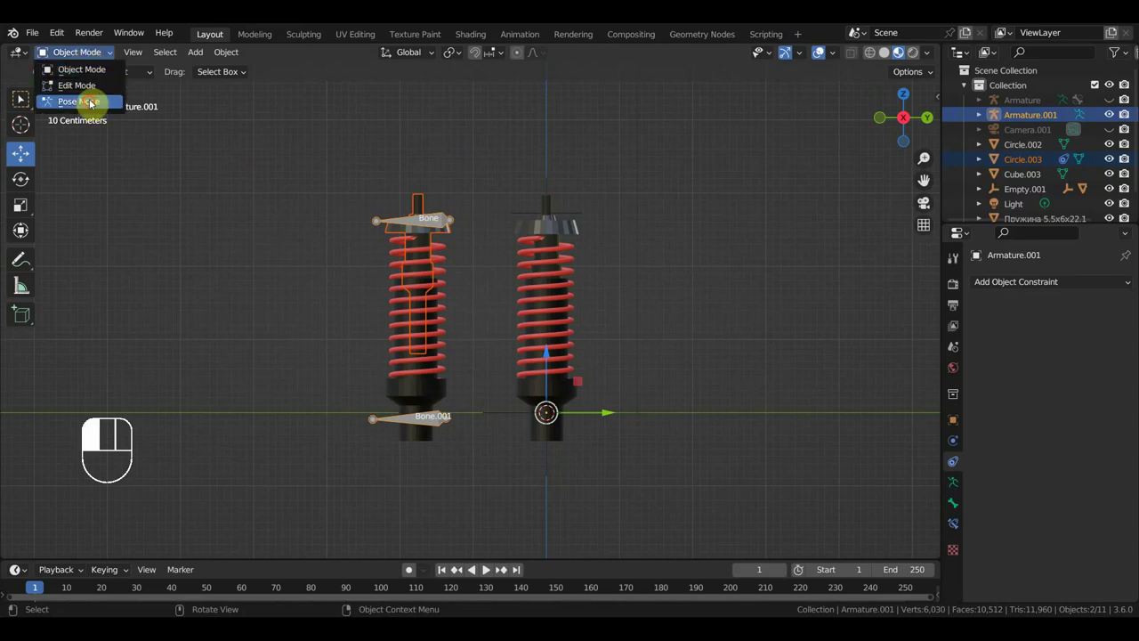
Give the top cap Circle.003 a Copy Location constraint targeting Armature.001.
left_click(409, 213)
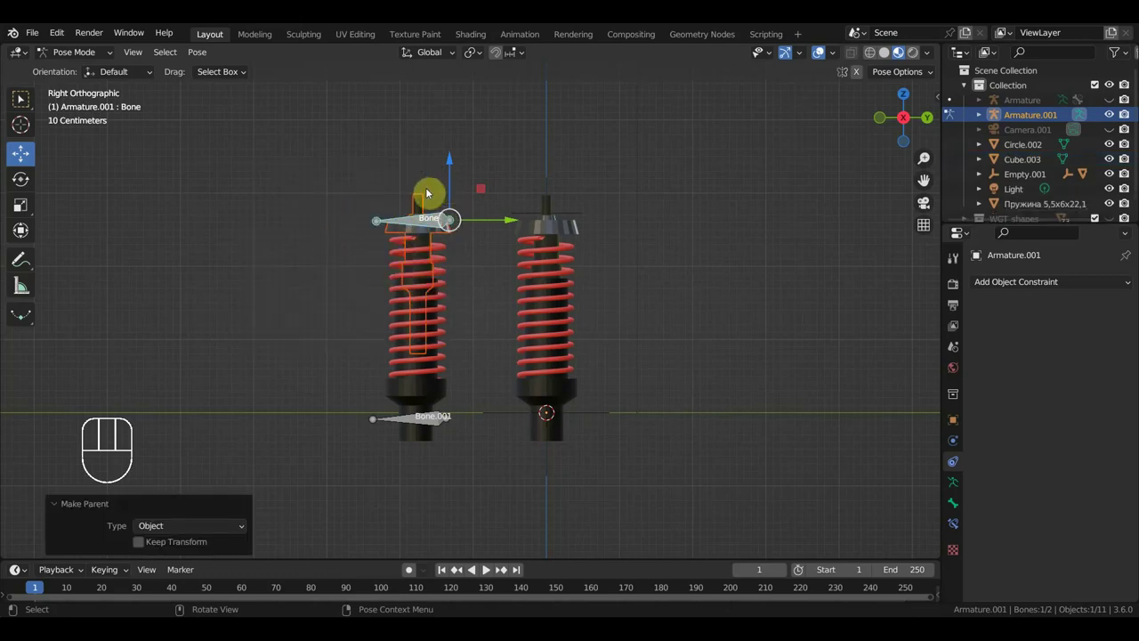
left_click_drag(459, 168, 451, 165)
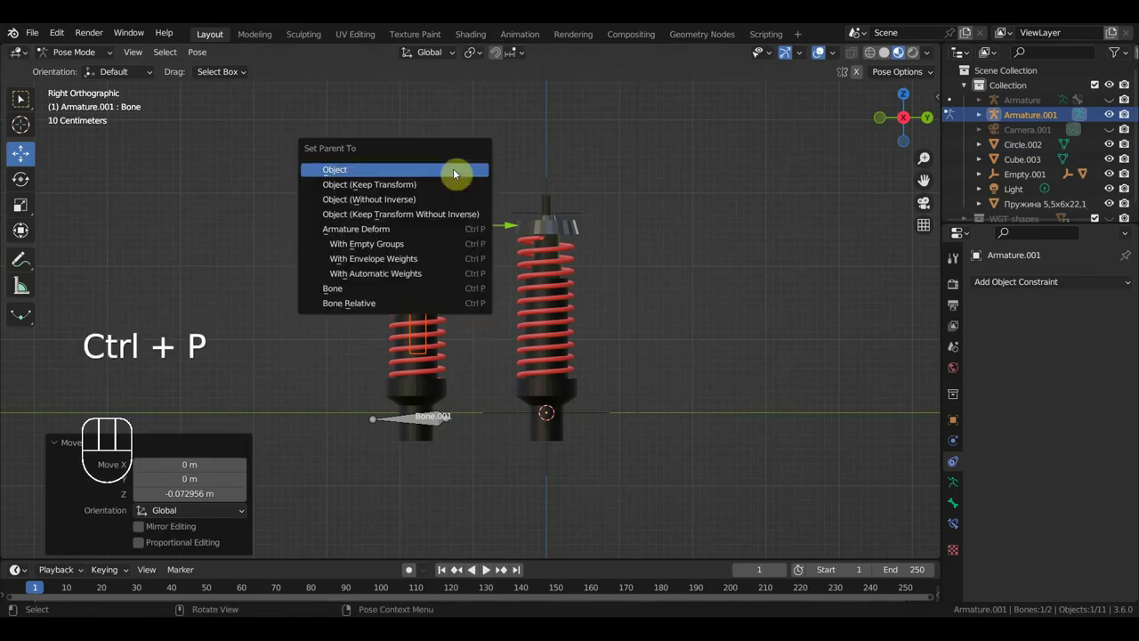
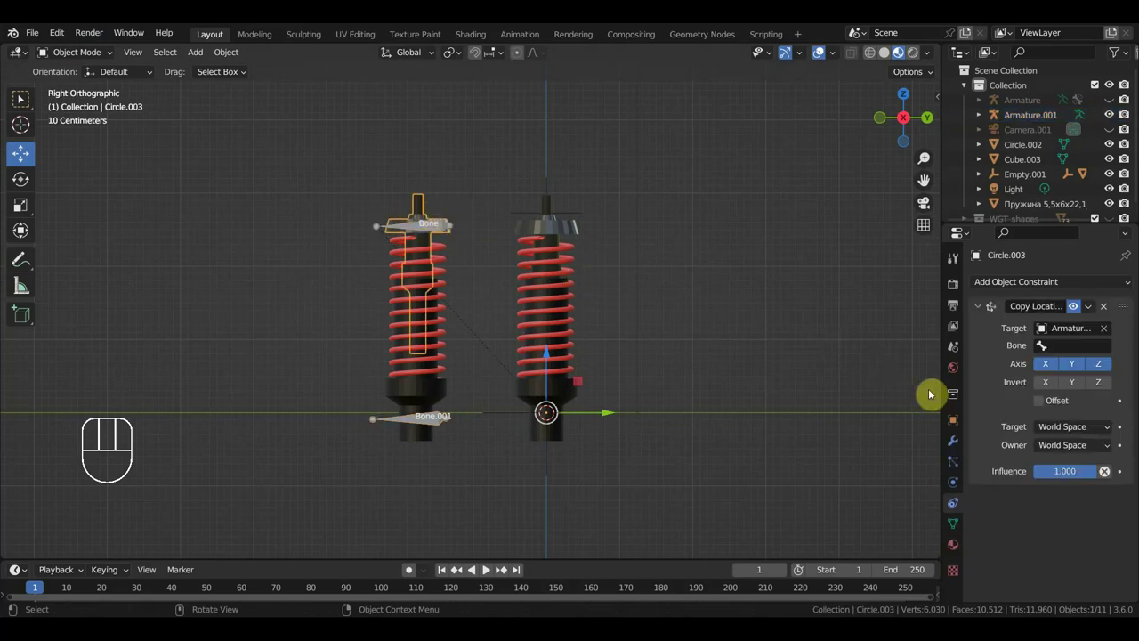
Point Circle.003's Copy Location at Armature.001's Bone, then select the spring mesh.
left_click_drag(1073, 349, 1027, 372)
middle_click(481, 288)
left_click(403, 266)
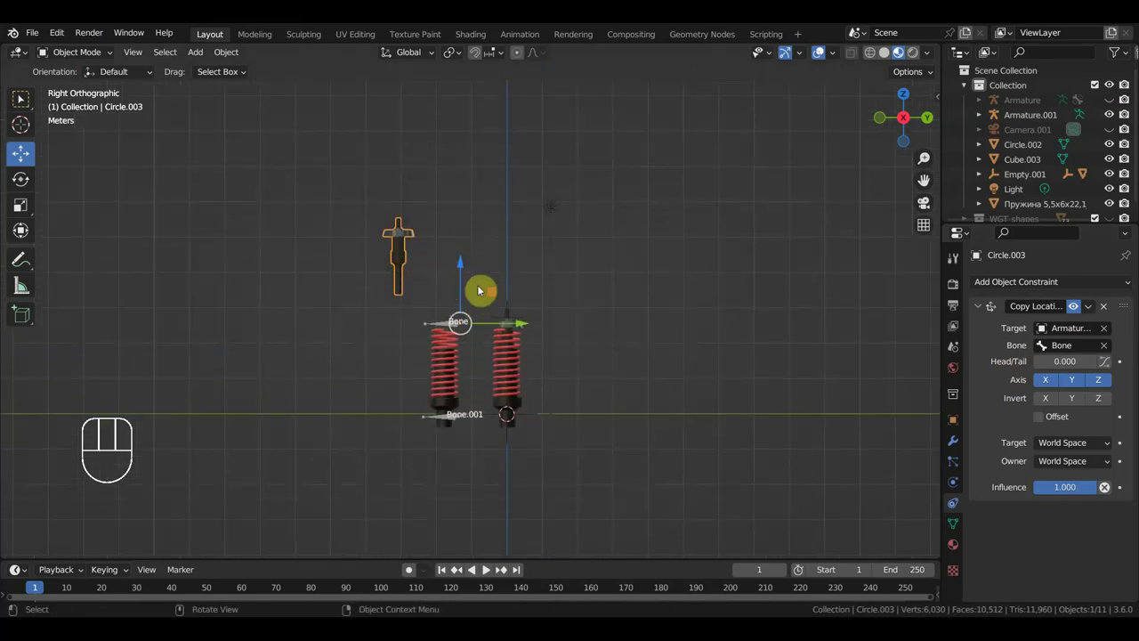
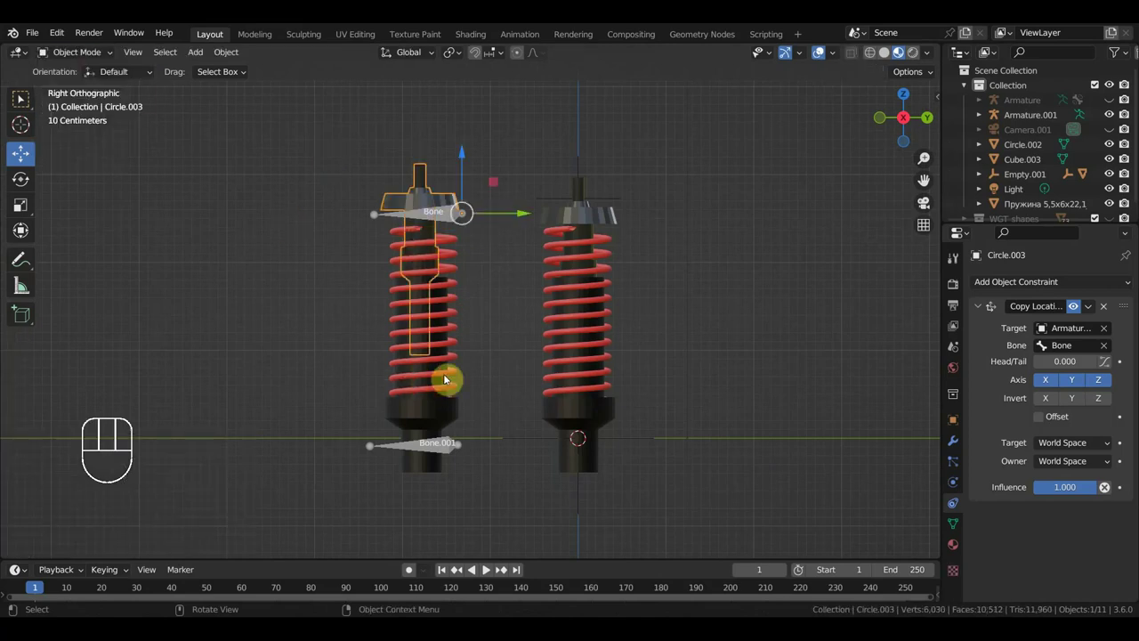
left_click(456, 367)
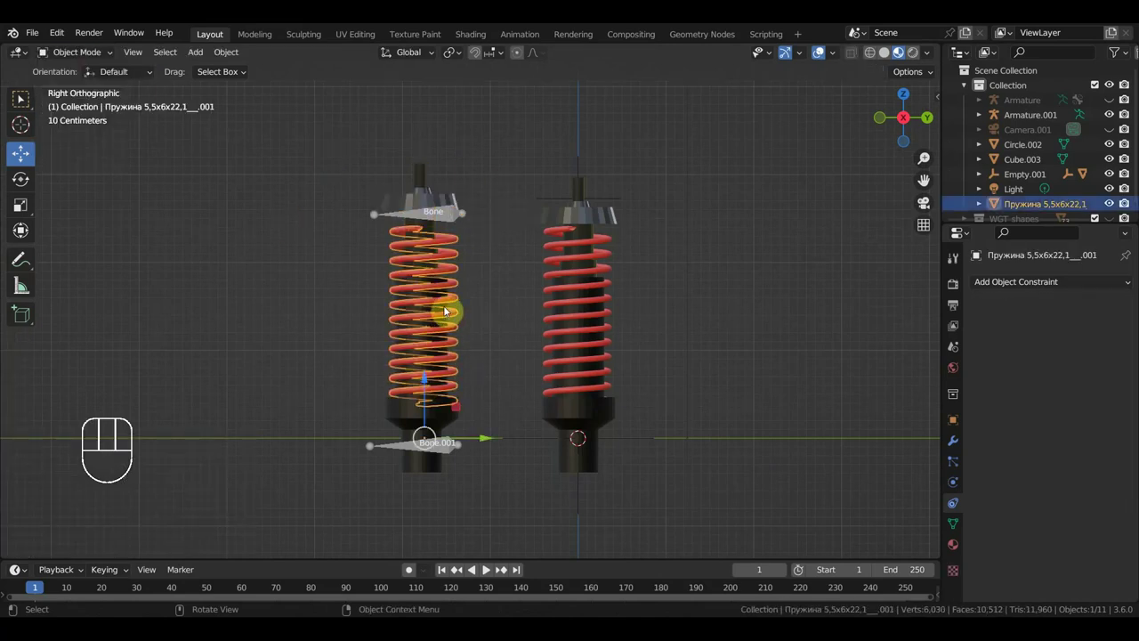
Add a Stretch To constraint on the spring targeting Armature.001's Bone.
left_click_drag(1039, 286, 1001, 379)
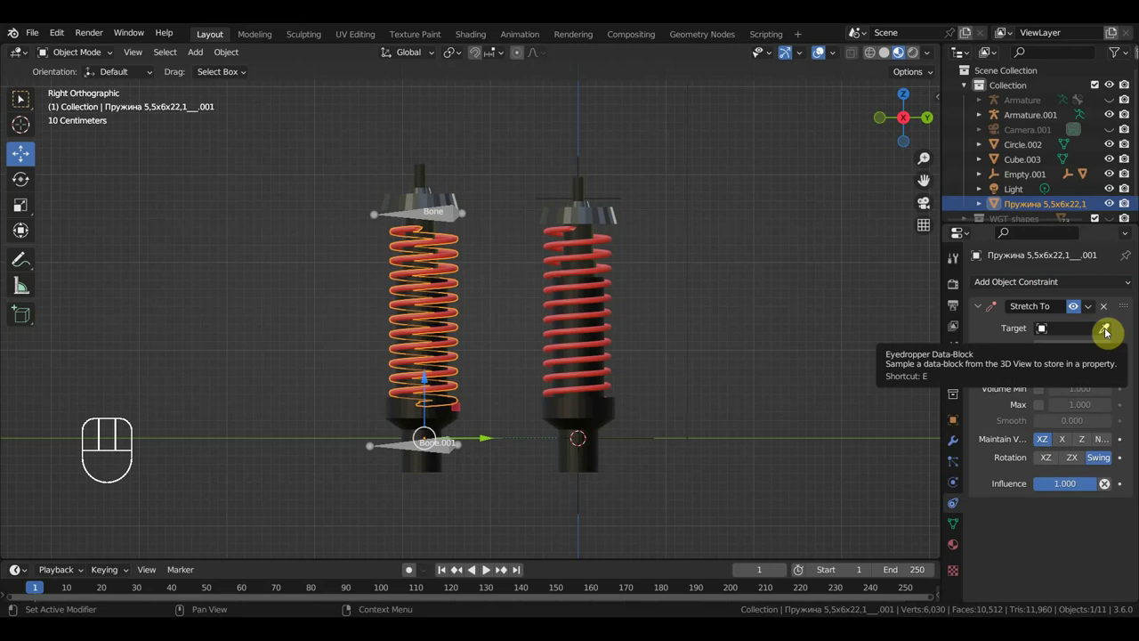
left_click(1109, 335)
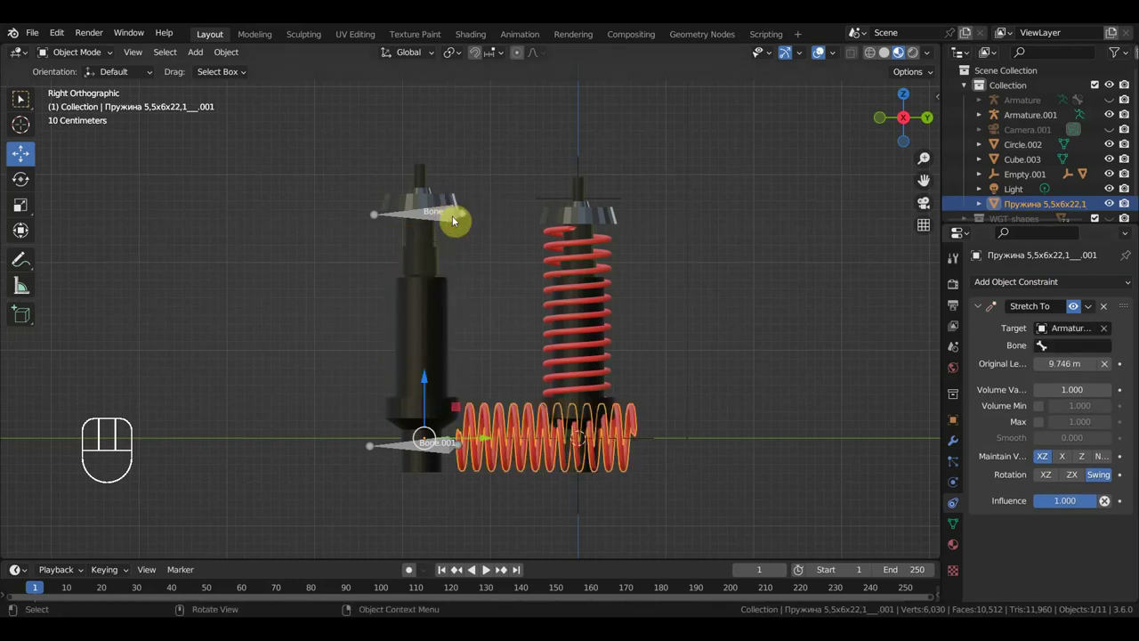
left_click_drag(1083, 354, 1019, 373)
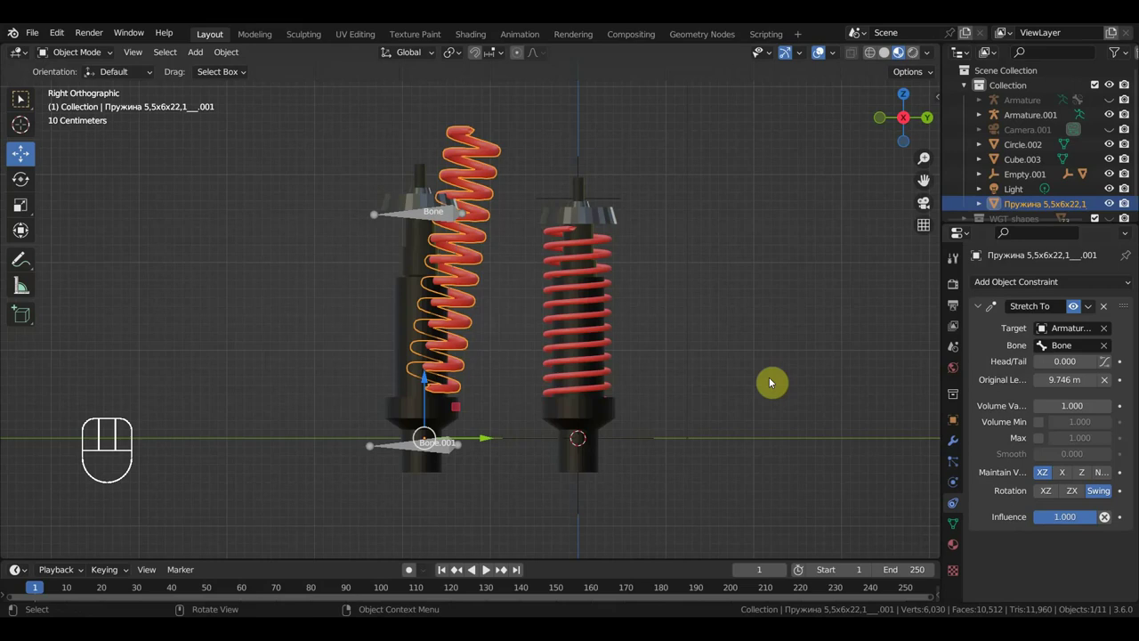
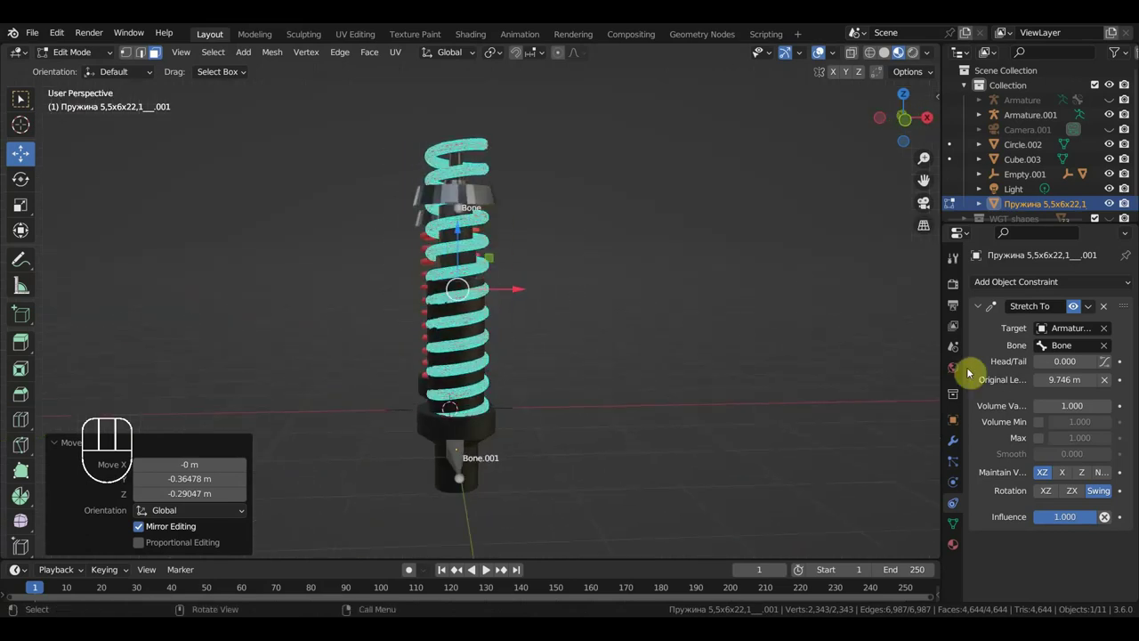
Set the spring's Stretch To Maintain Volume to None.
left_click(1106, 476)
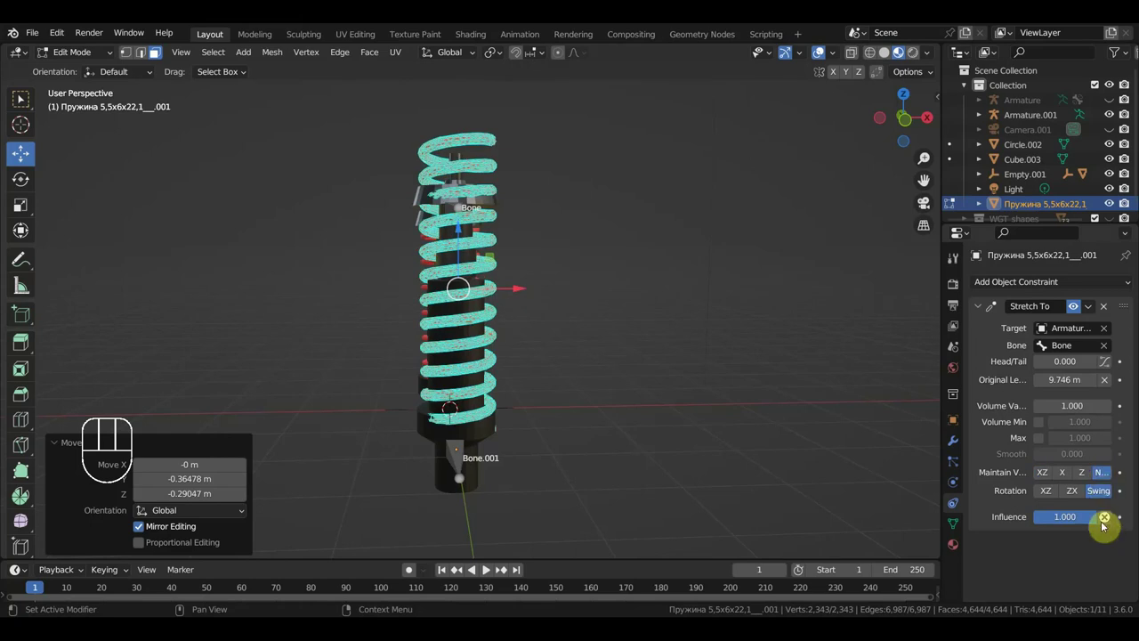
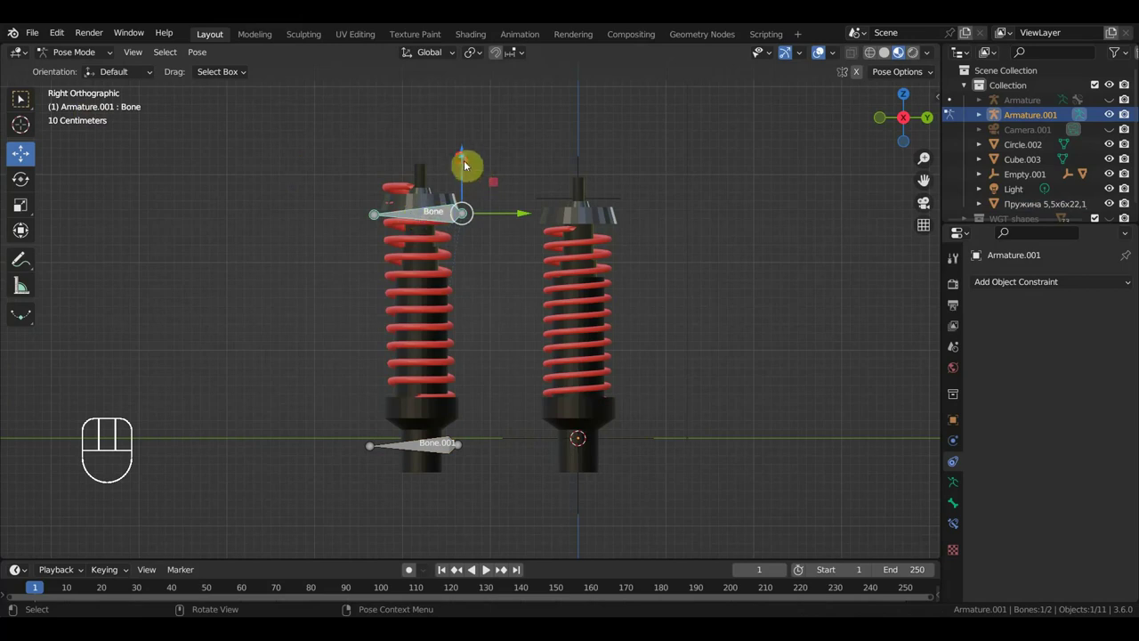
Move the shock Bone to test the spring stretching, then deselect it.
left_click_drag(464, 159, 476, 204)
left_click(453, 274)
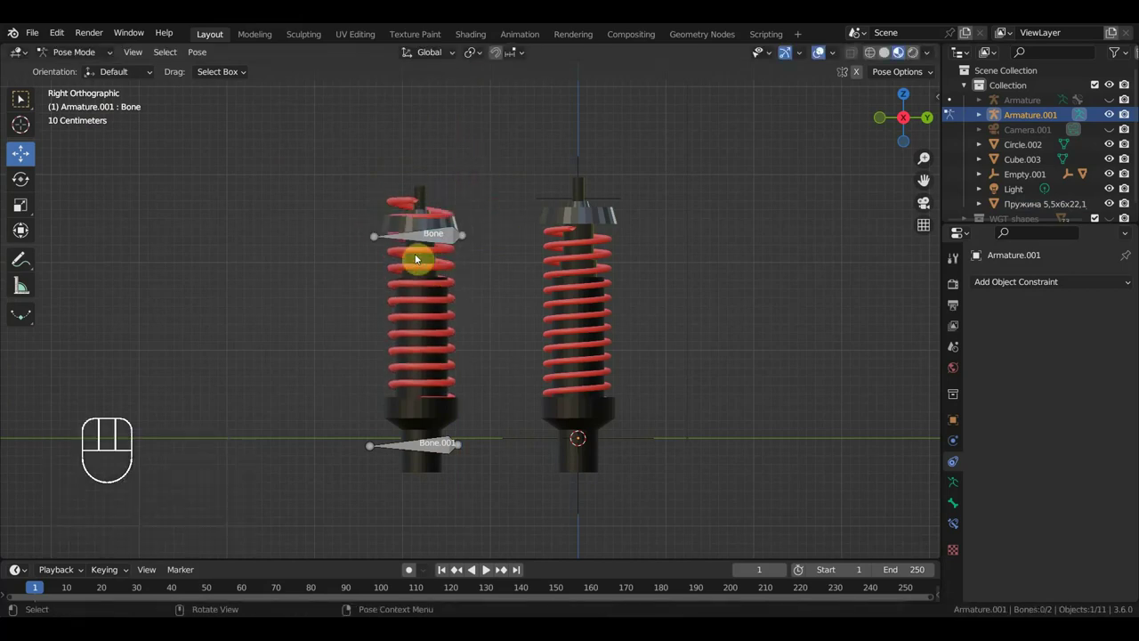
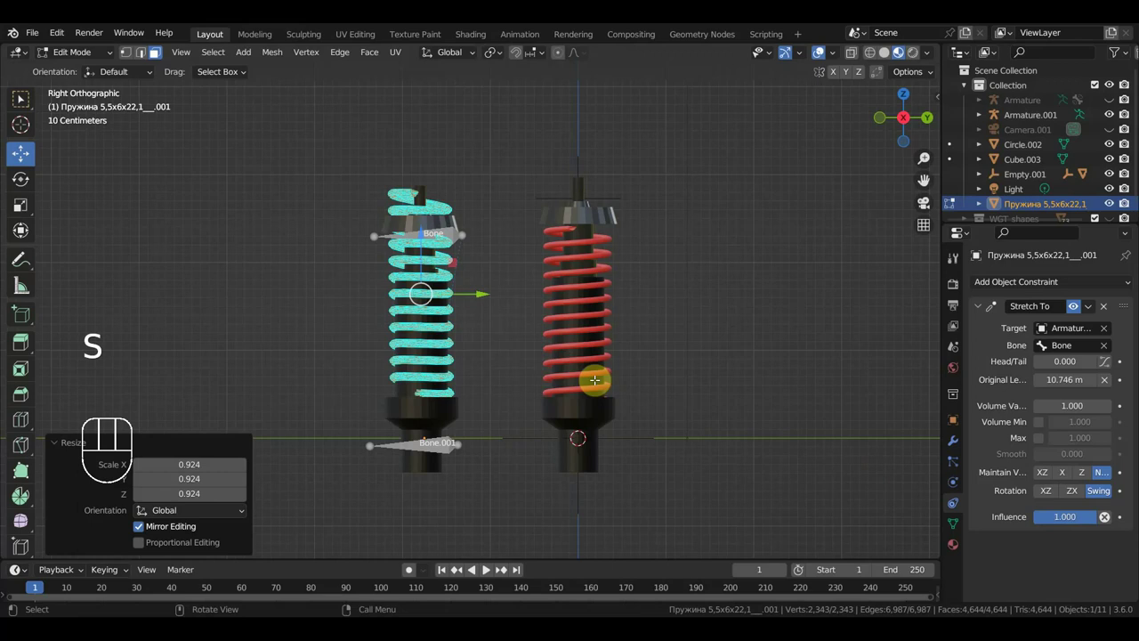
Select the spring, then the top cap Circle.003 to adjust its Copy Location influence.
left_click(76, 54)
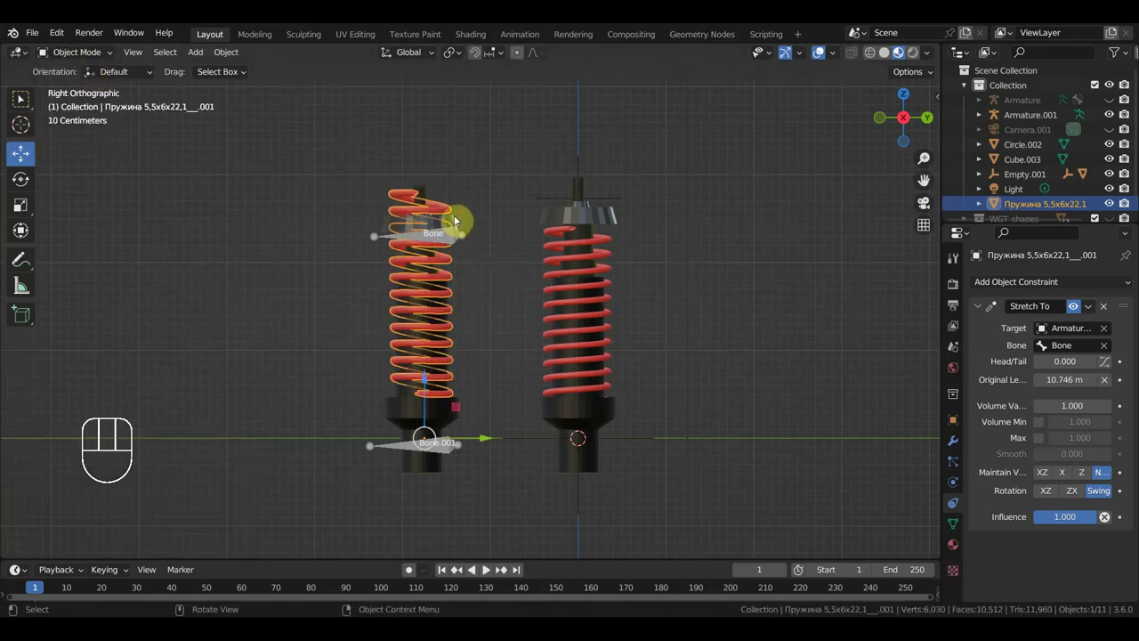
left_click(460, 220)
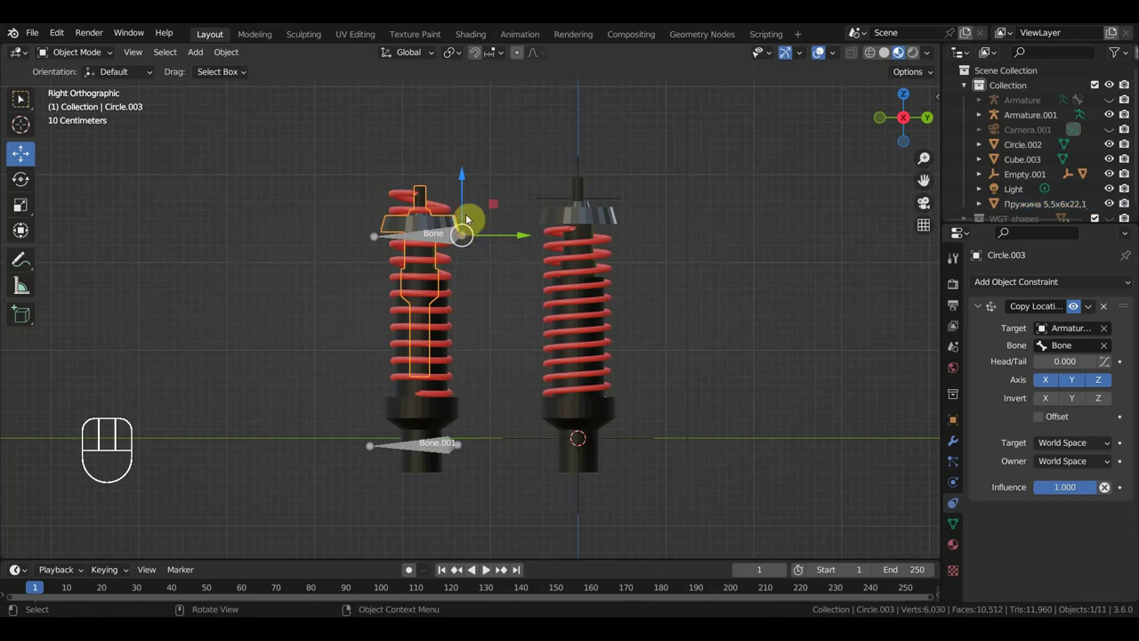
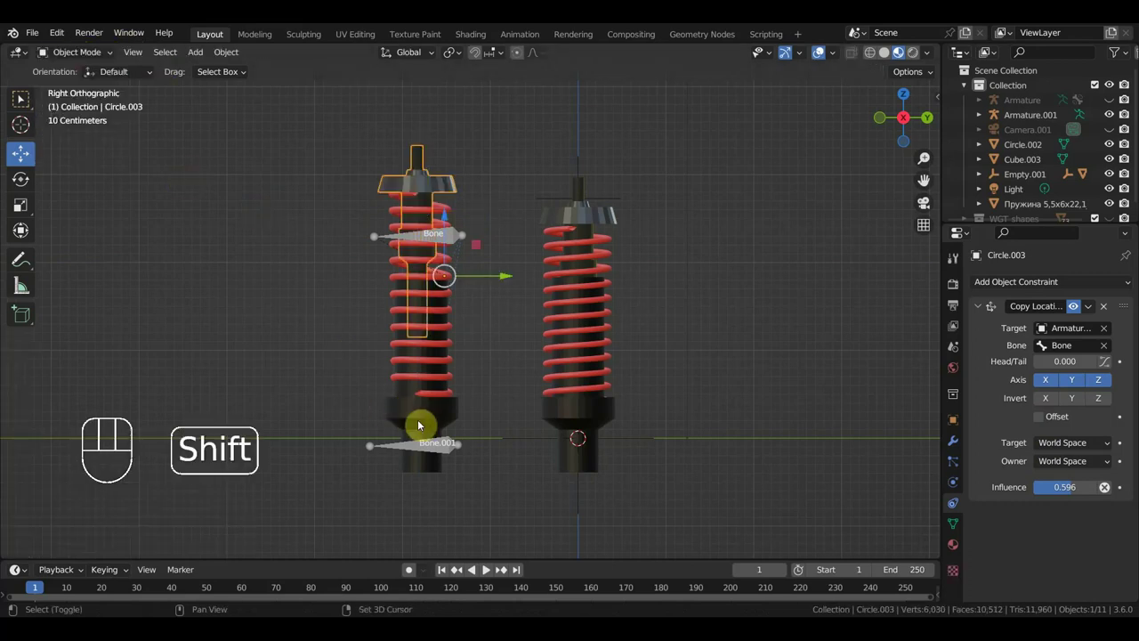
Place the 3D cursor at the shock's centre from Top view.
right_click(425, 434)
left_click_drag(507, 408, 680, 398)
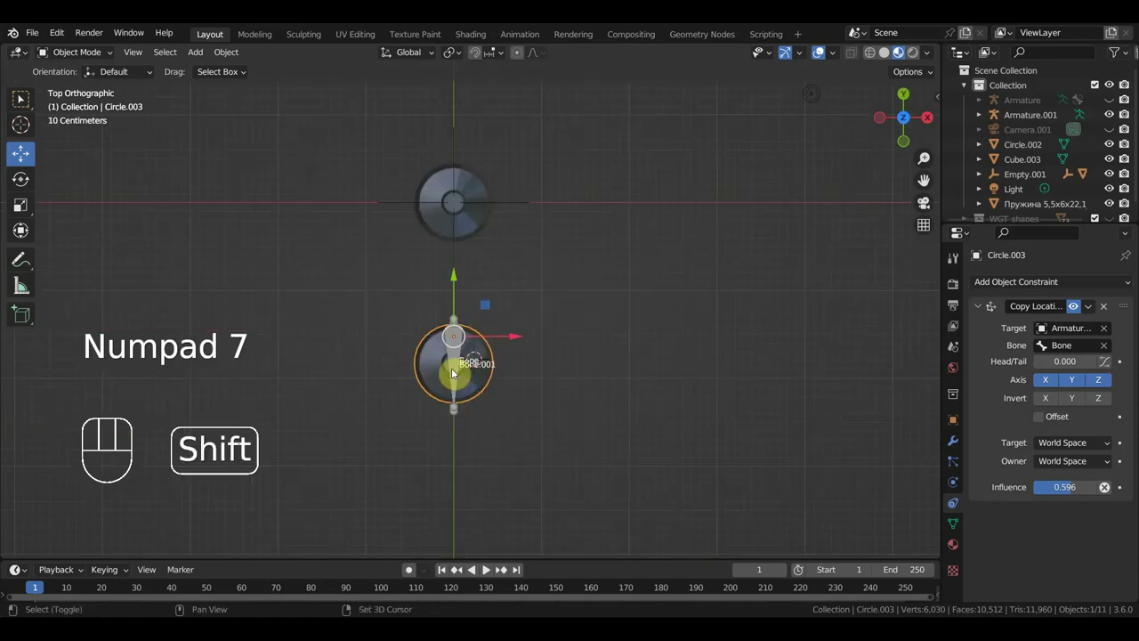
right_click(456, 367)
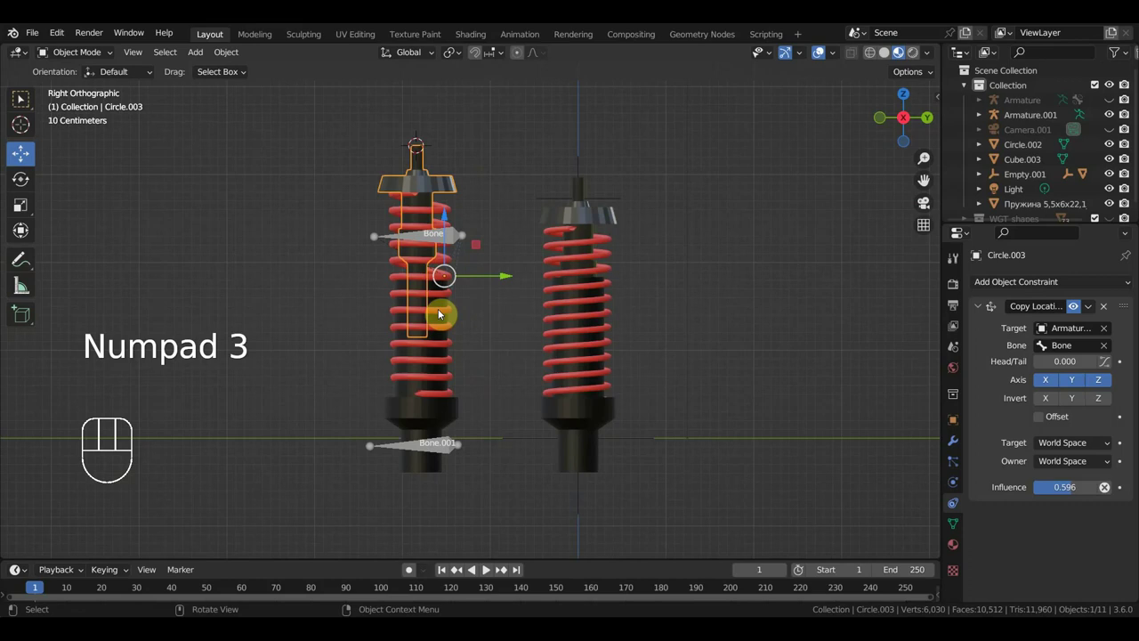
left_click_drag(486, 506, 332, 155)
Select the shock pieces and make Armature.001 the active object.
left_click_drag(231, 59, 429, 122)
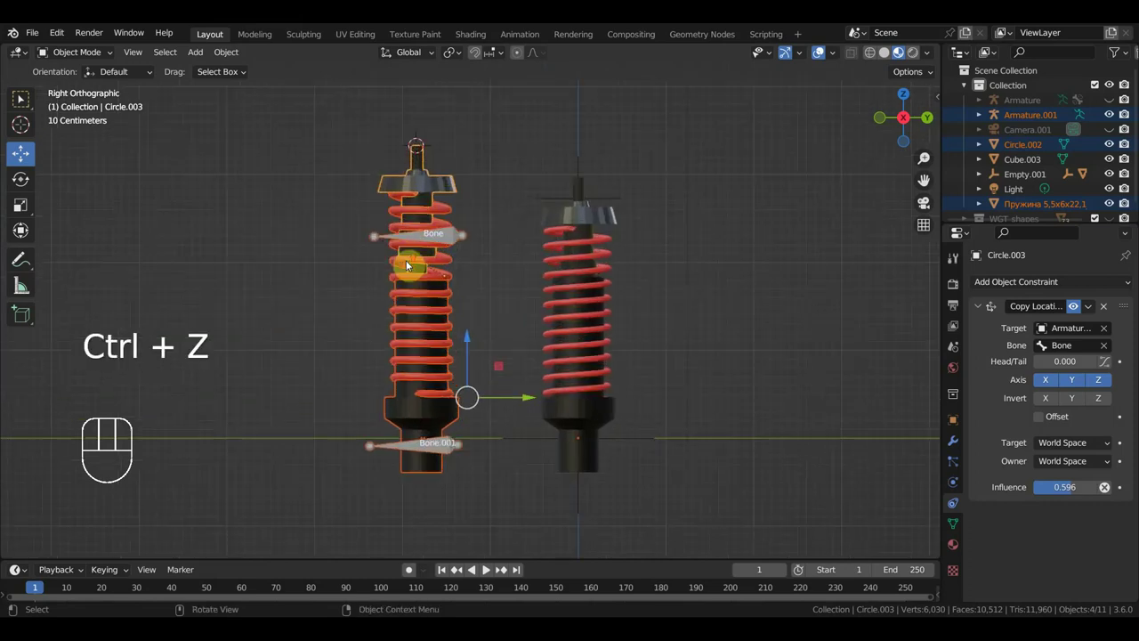
left_click(456, 239)
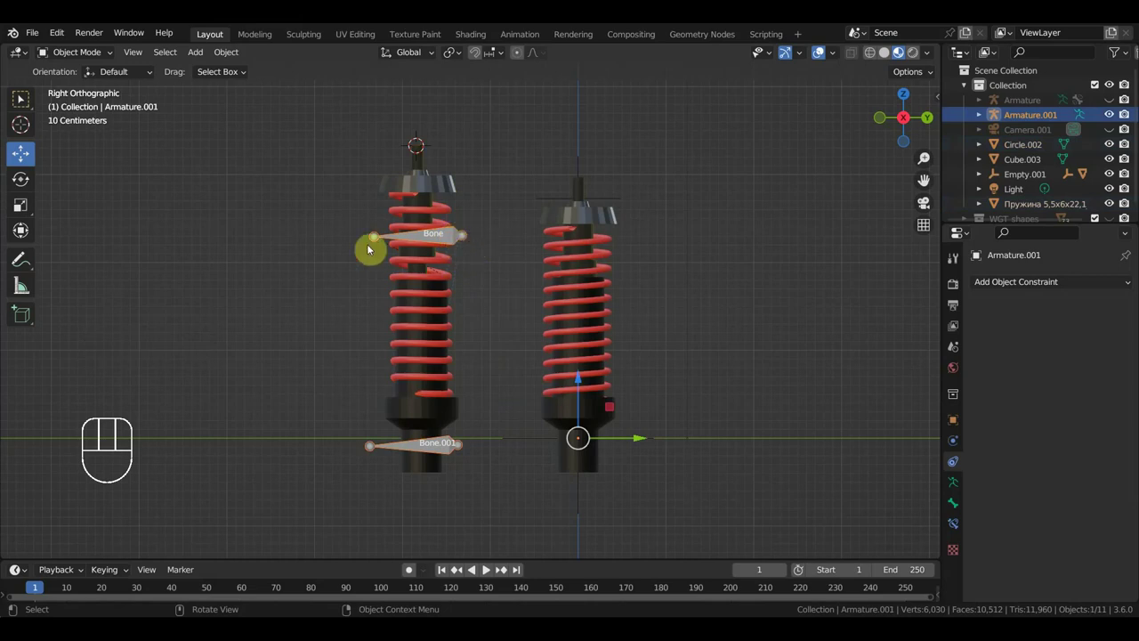
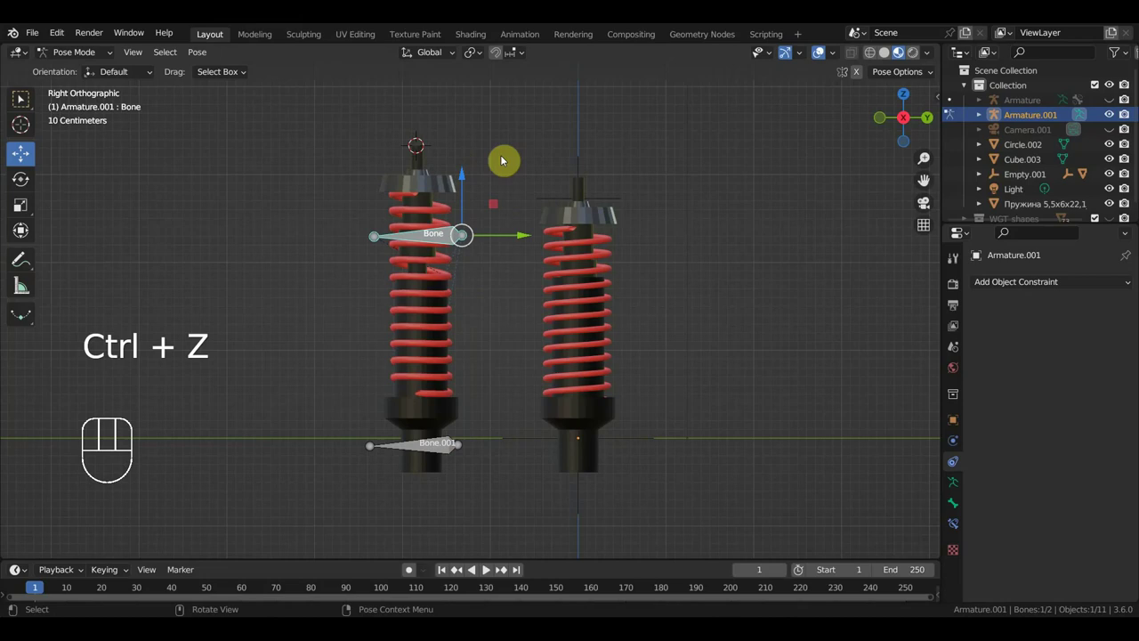
Orbit the view to inspect how the copied shock compresses.
left_click_drag(596, 326, 623, 337)
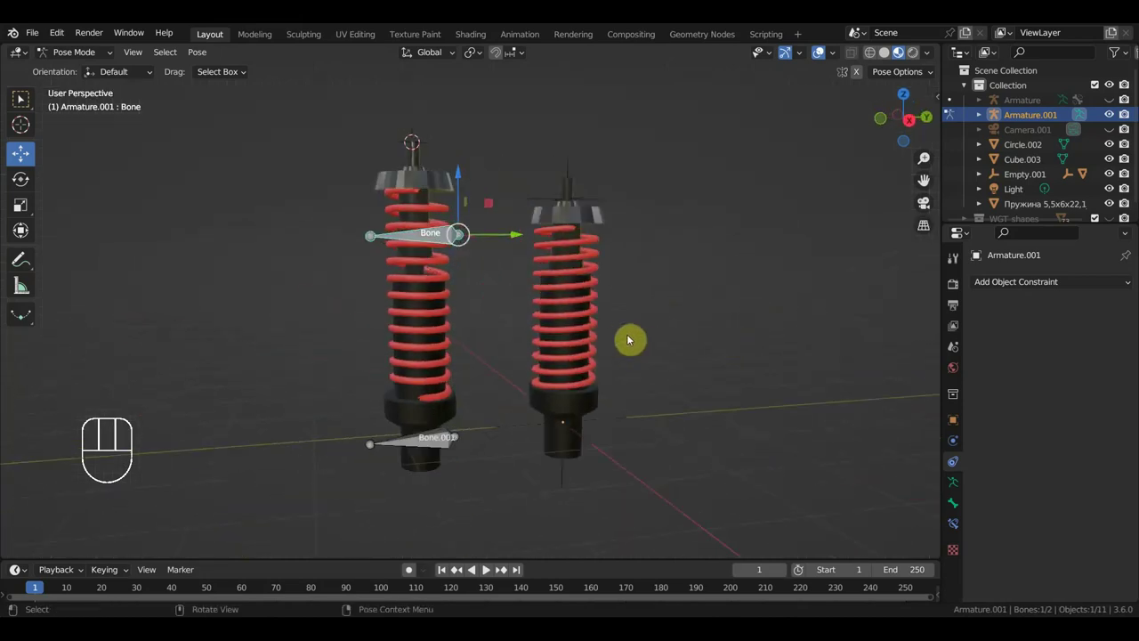
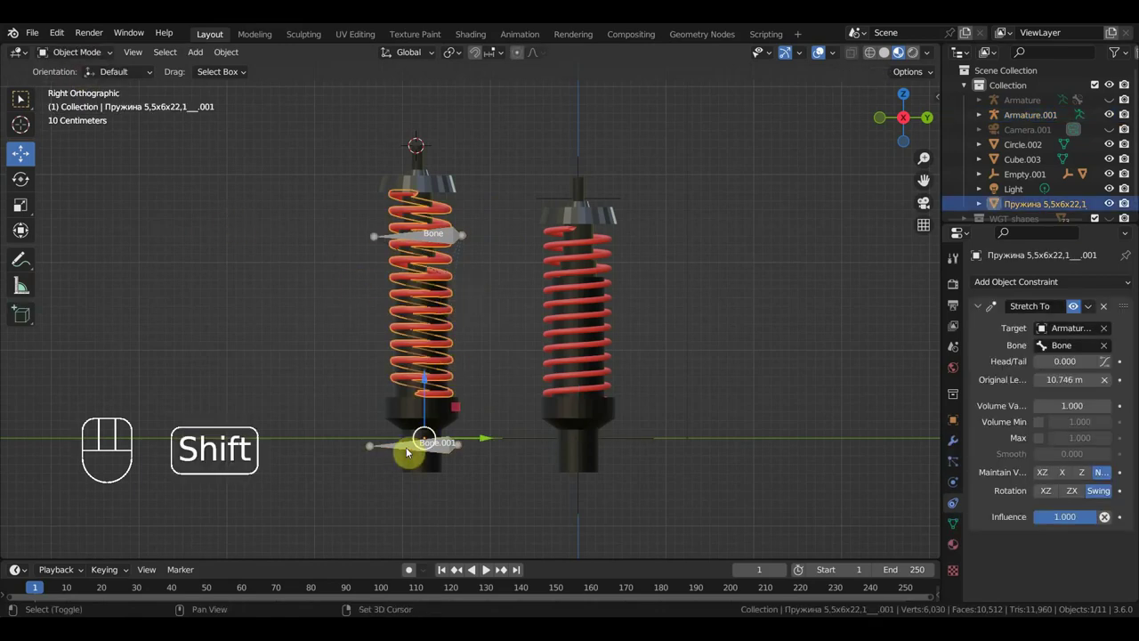
Parent the spring mesh to the shock armature's bone with Ctrl+P and return to Object Mode.
left_click(402, 449)
left_click(68, 55)
left_click(407, 447)
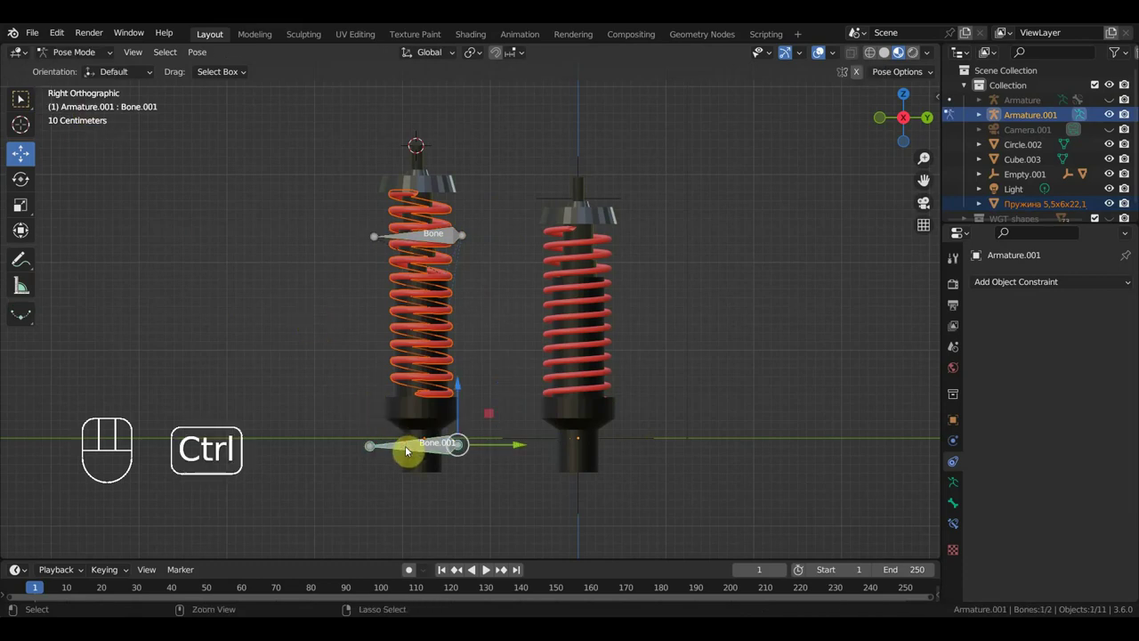
key("ctrl+p")
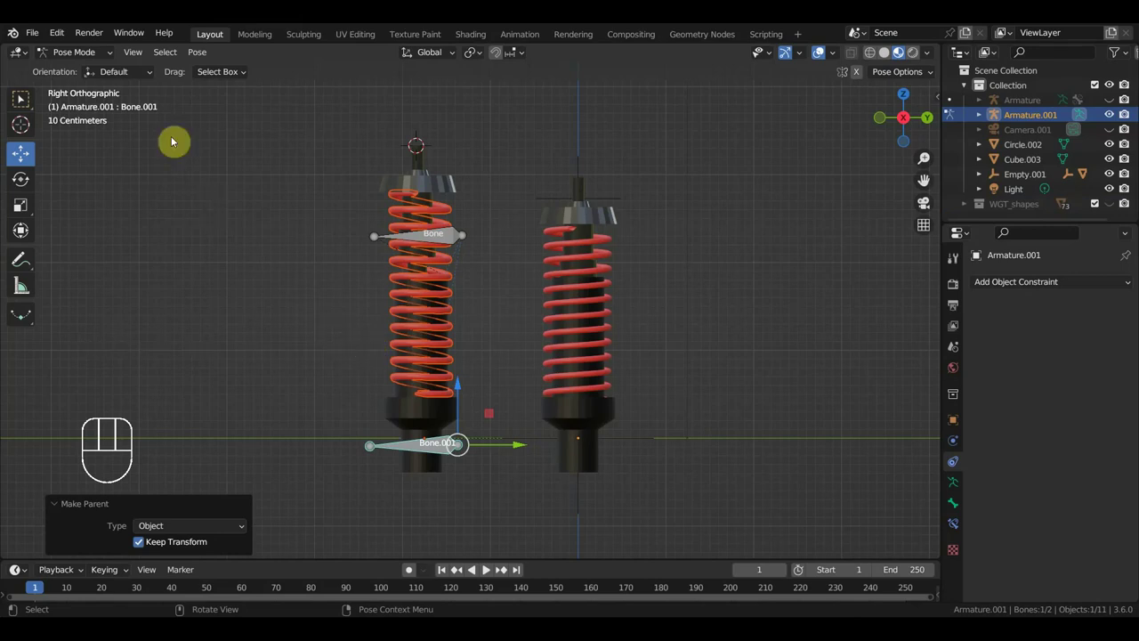
left_click(83, 52)
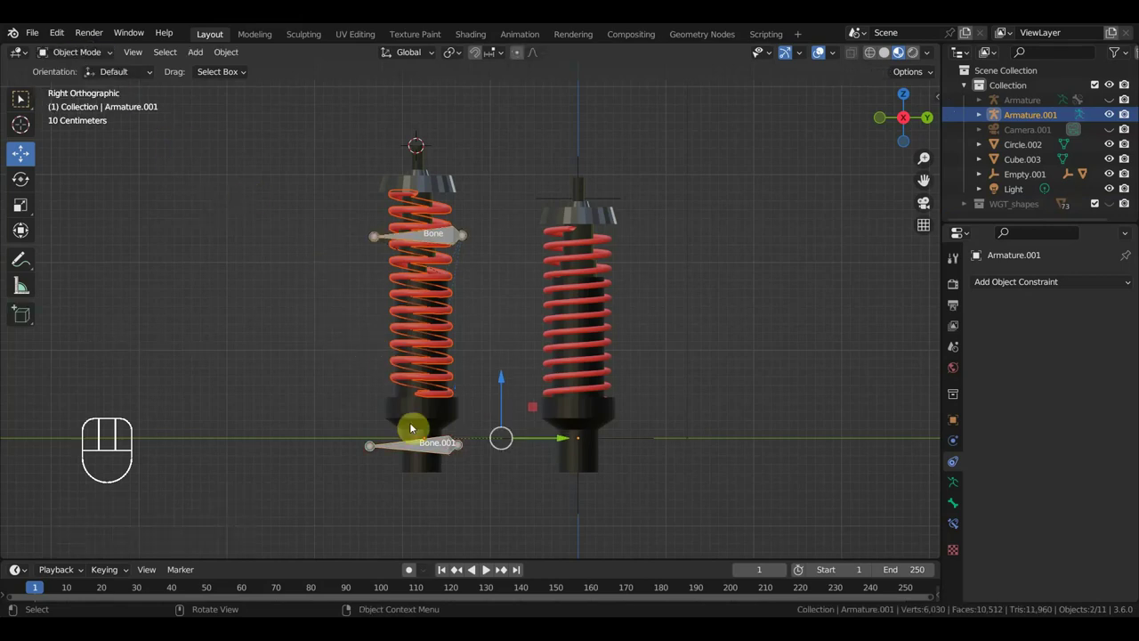
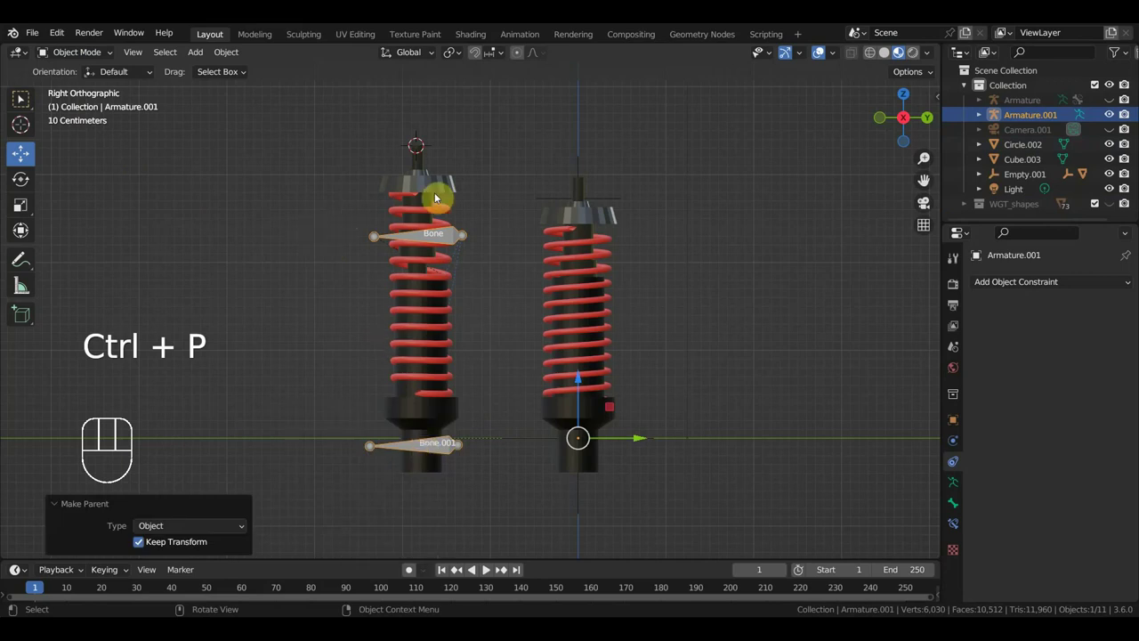
Select the top cap Circle.003, then the shock absorber's Armature.001.
left_click(79, 46)
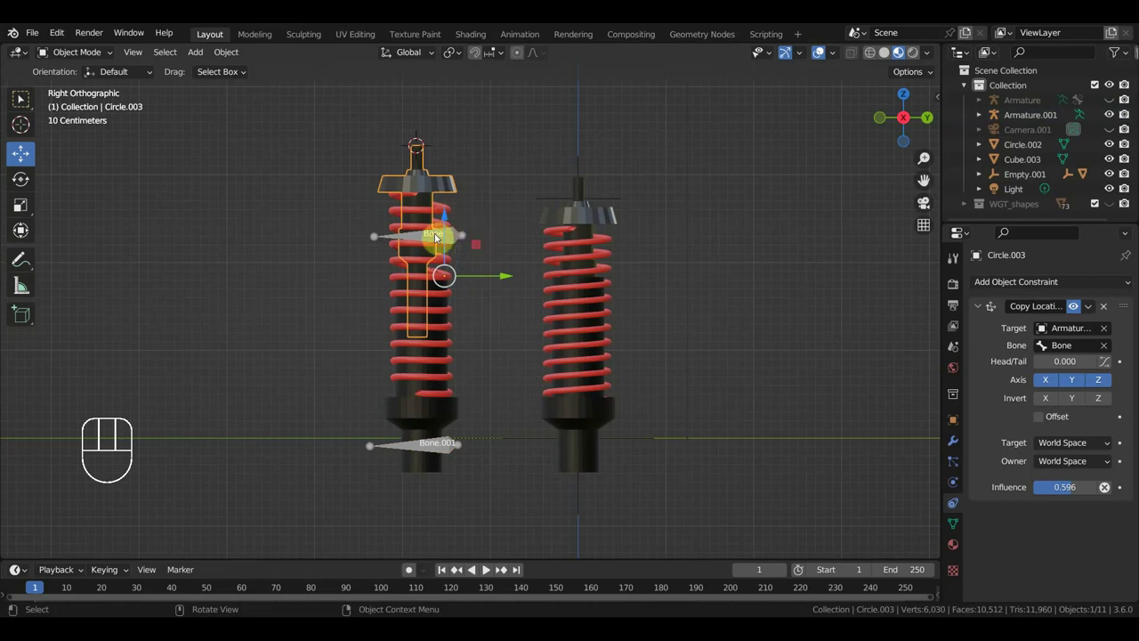
left_click(459, 241)
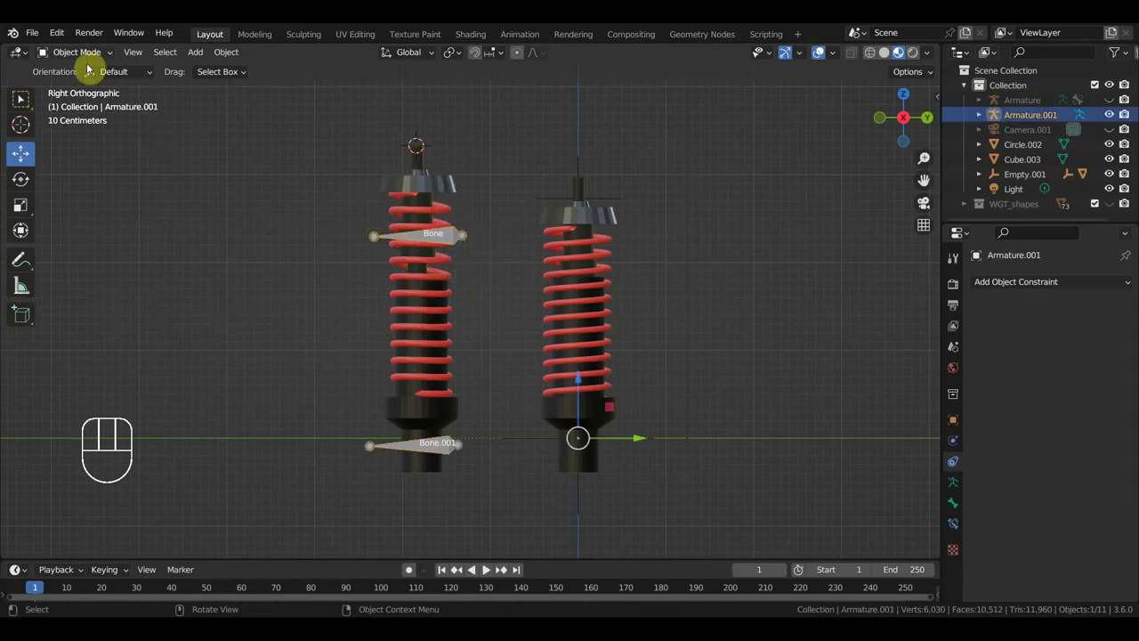
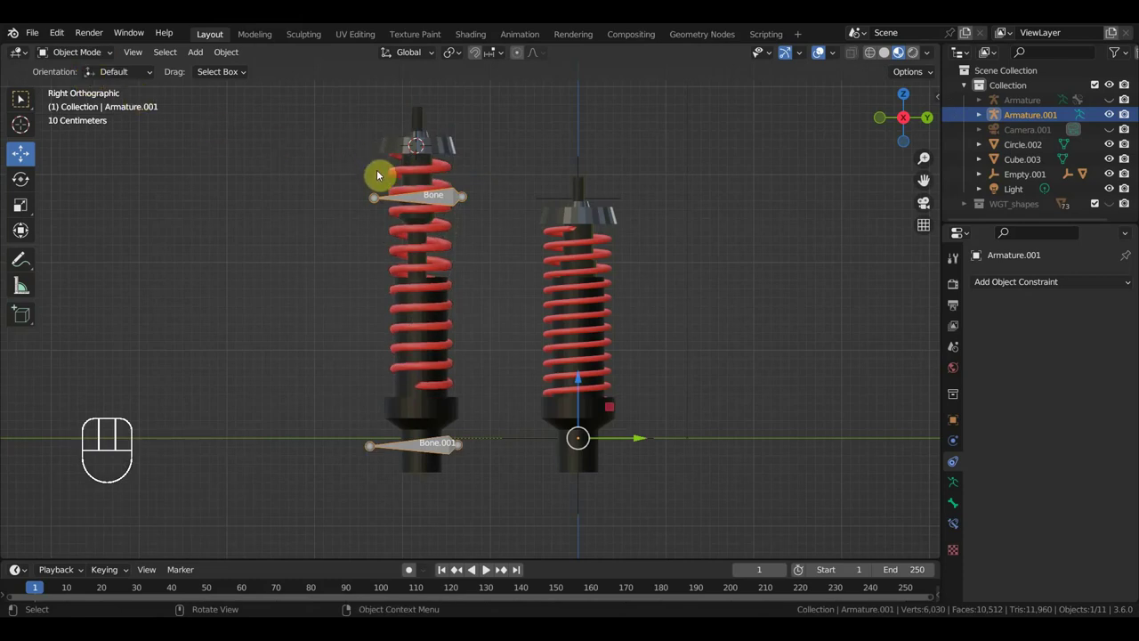
Switch the shock armature Armature.001 into bone editing.
key("ctrl+z")
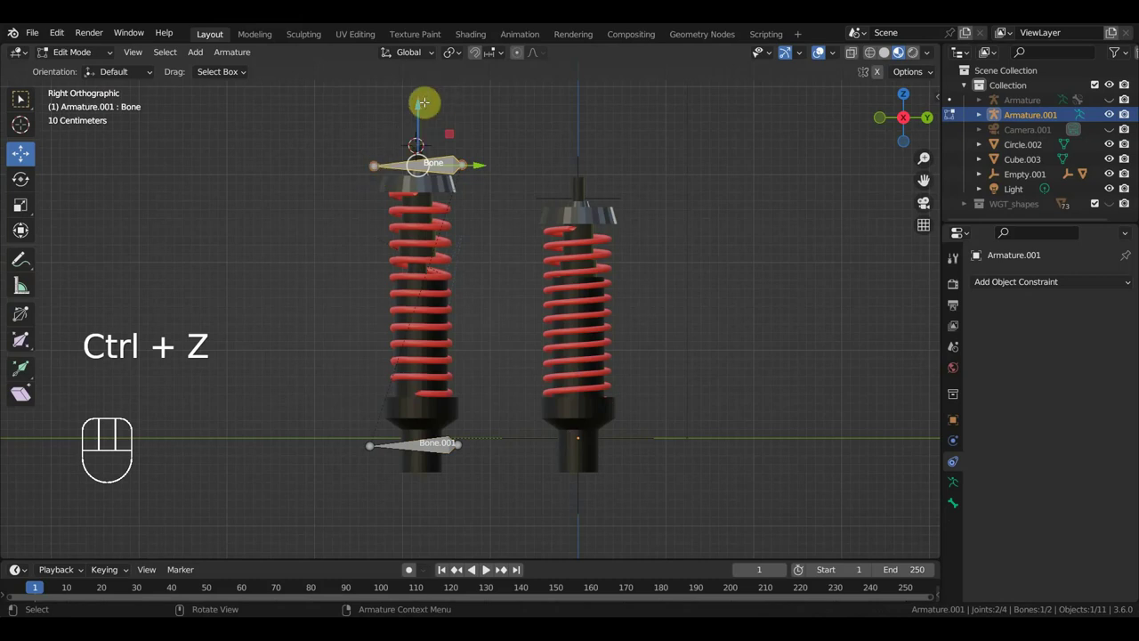
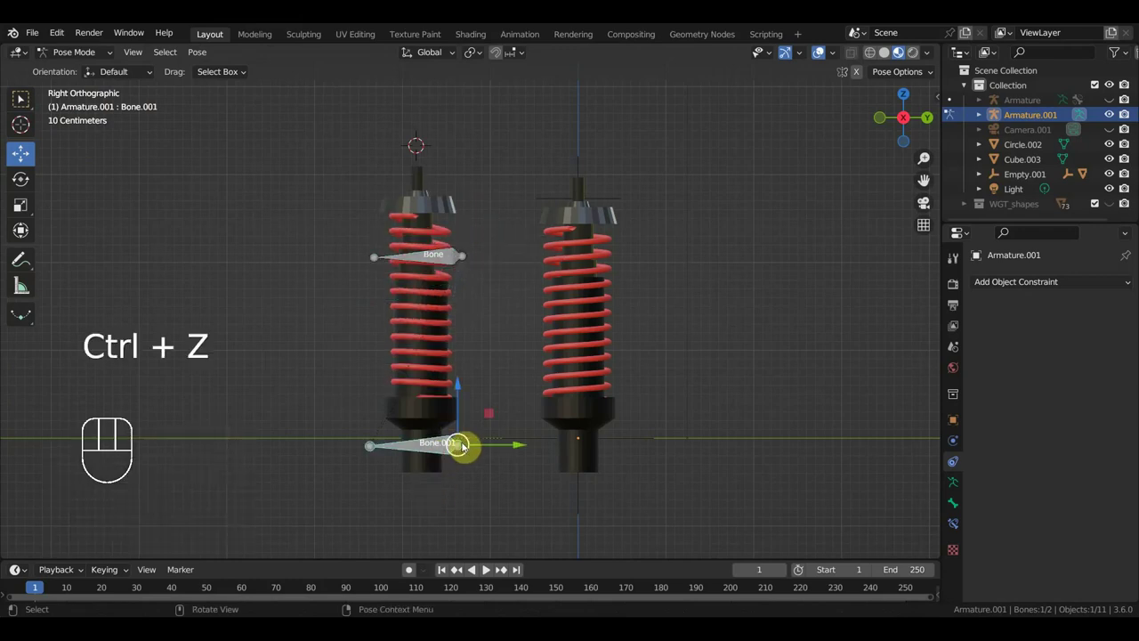
Trial-pull the shock bone to compress the spring, then undo the move.
left_click_drag(462, 390, 479, 393)
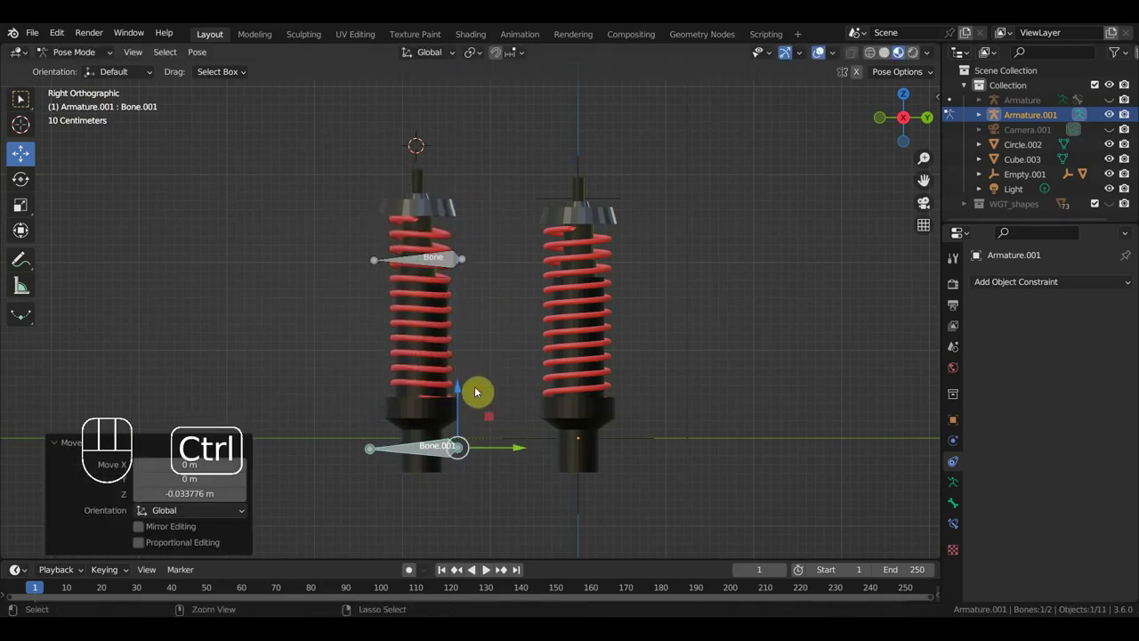
key("ctrl+z")
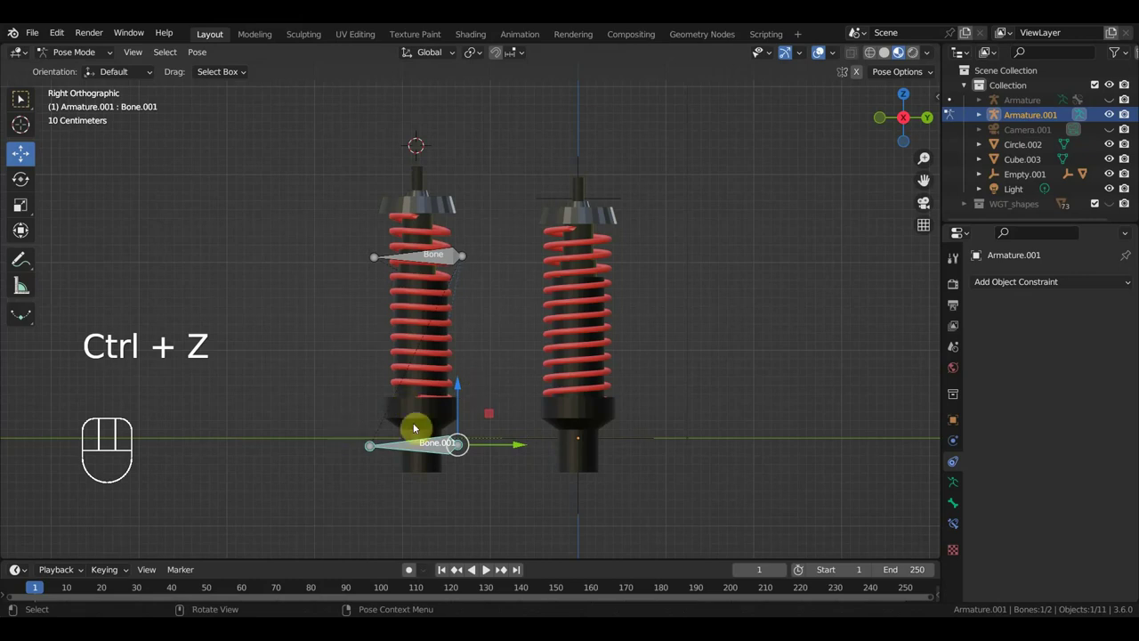
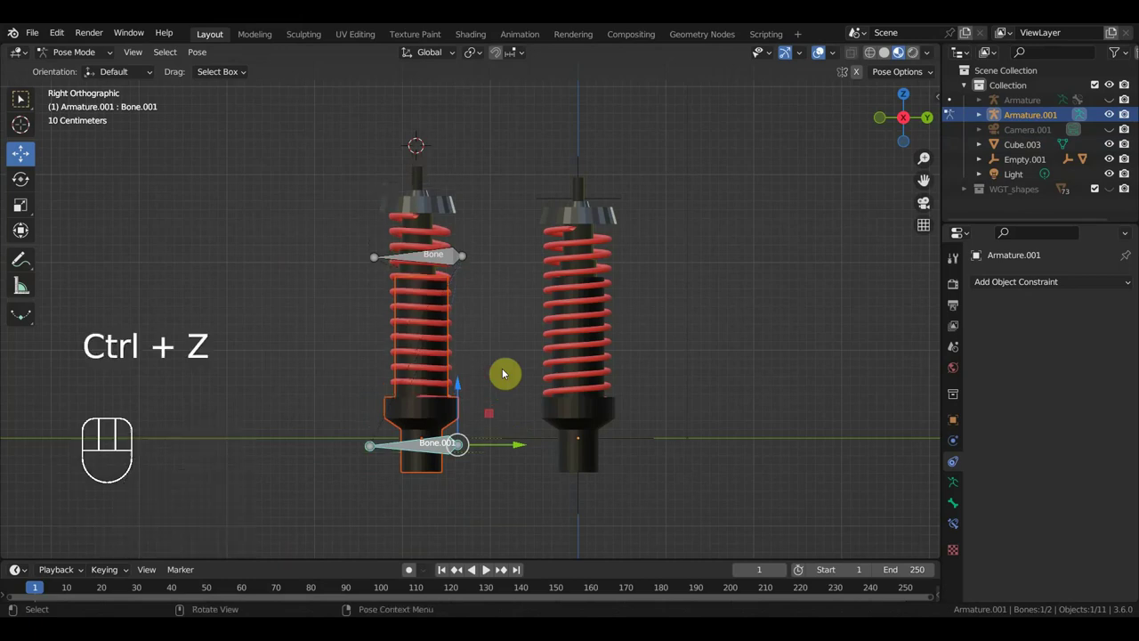
Parent the shock parts together with Keep Transform and pull Bone.001 down to test the spring.
left_click_drag(90, 53, 239, 209)
left_click(449, 301)
left_click(458, 451)
left_click_drag(82, 52, 369, 433)
left_click_drag(428, 469, 335, 410)
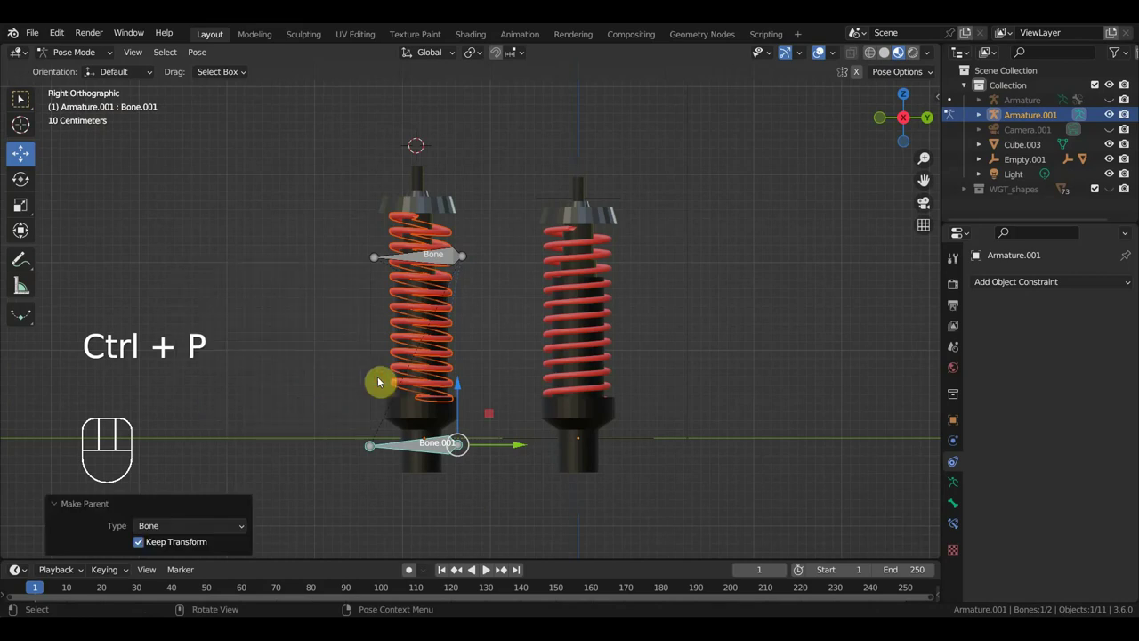
left_click_drag(97, 54, 385, 186)
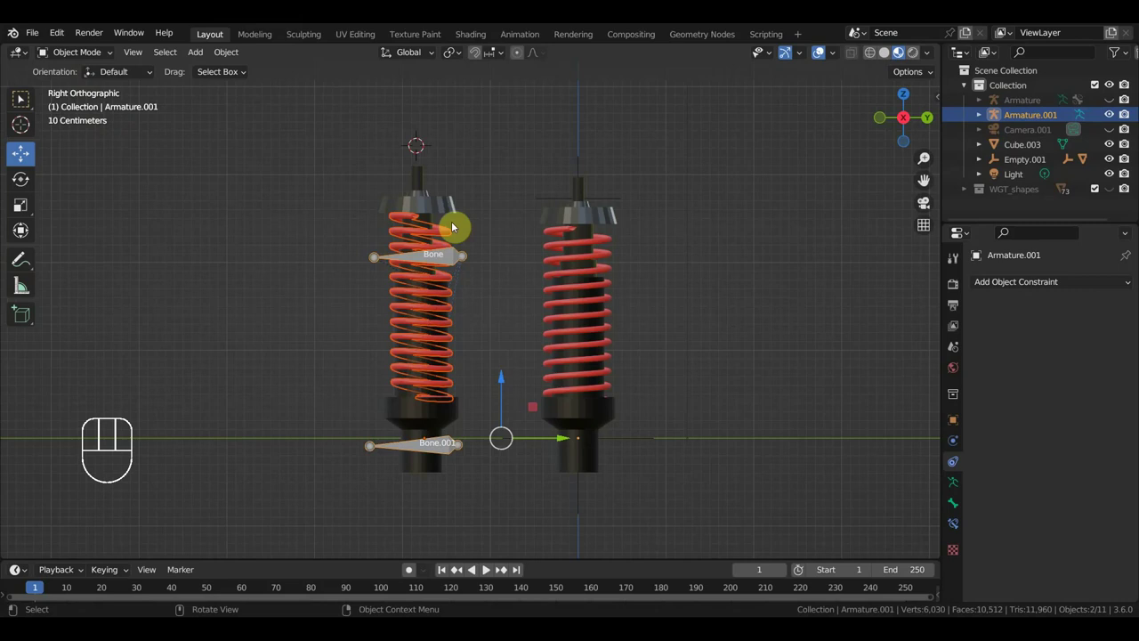
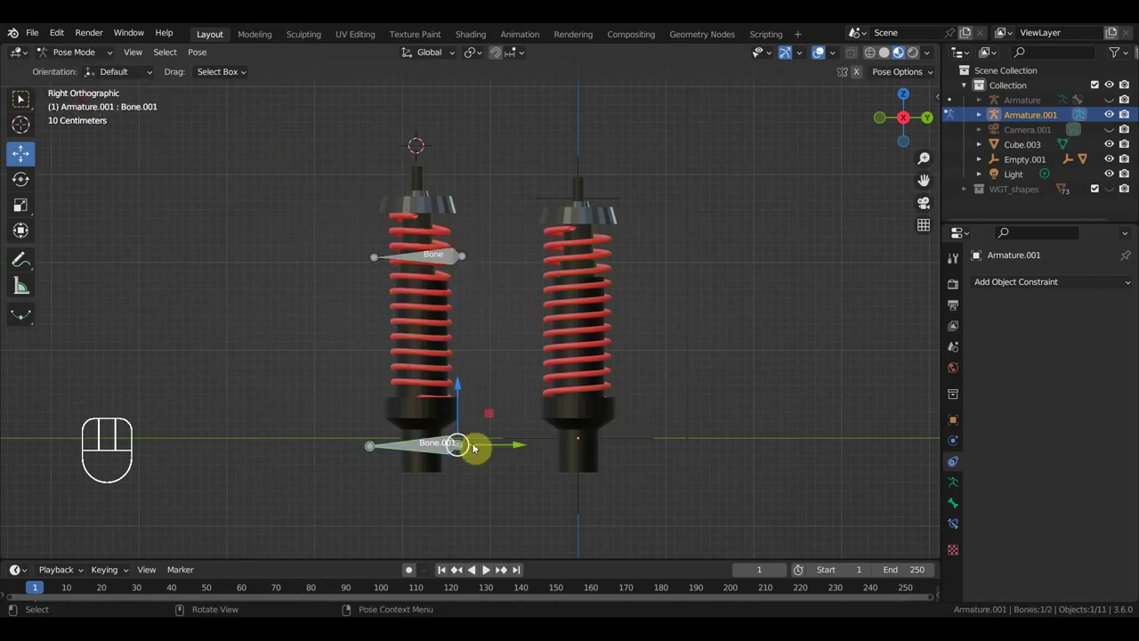
Test-move Bone.001 and the upper shock bone, then undo and frame the shock's Empty.001.
left_click_drag(461, 394, 485, 378)
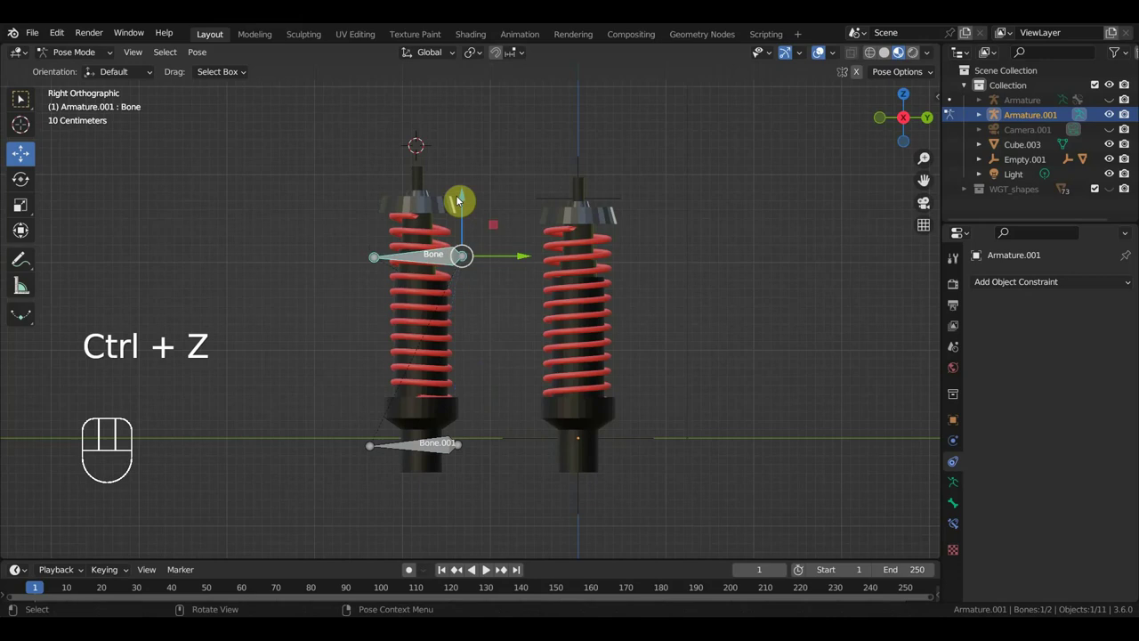
left_click_drag(466, 190, 484, 198)
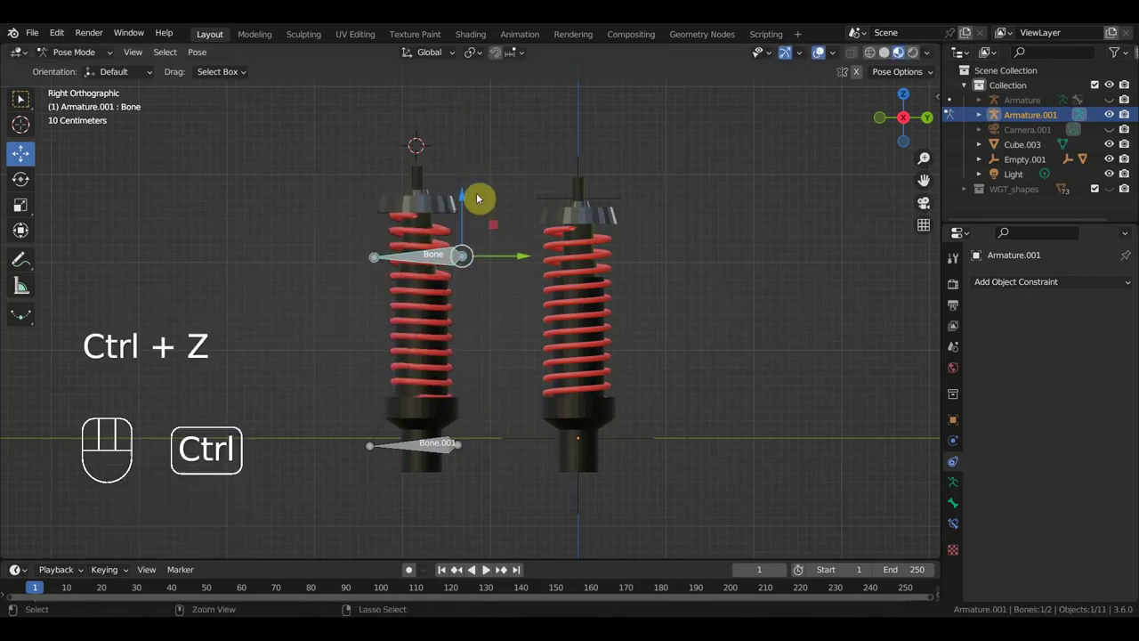
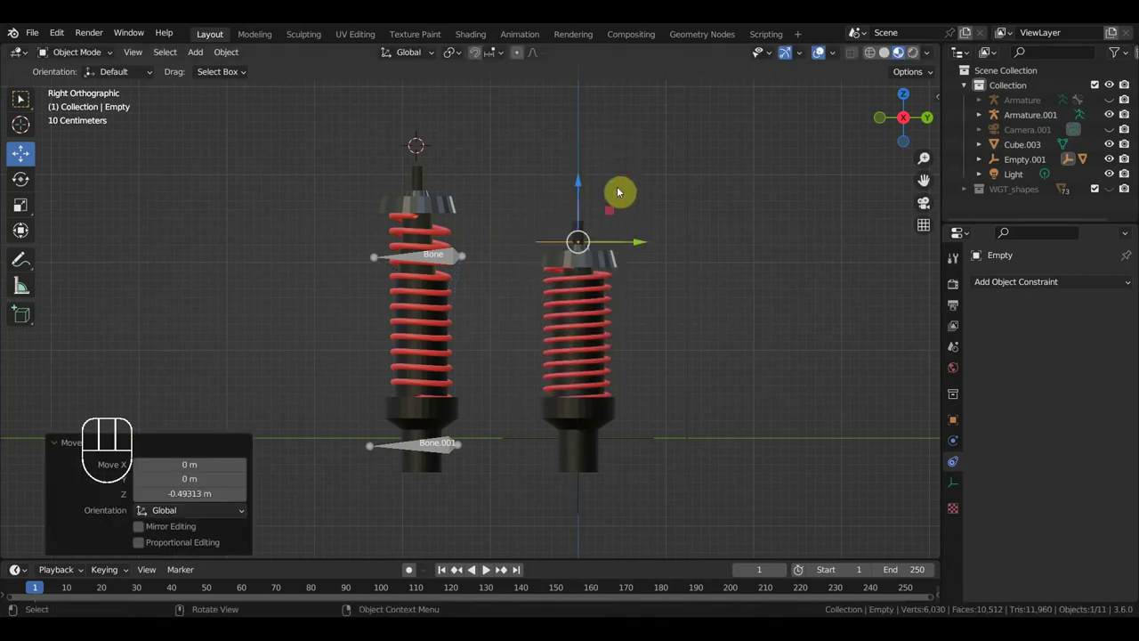
key("ctrl+z")
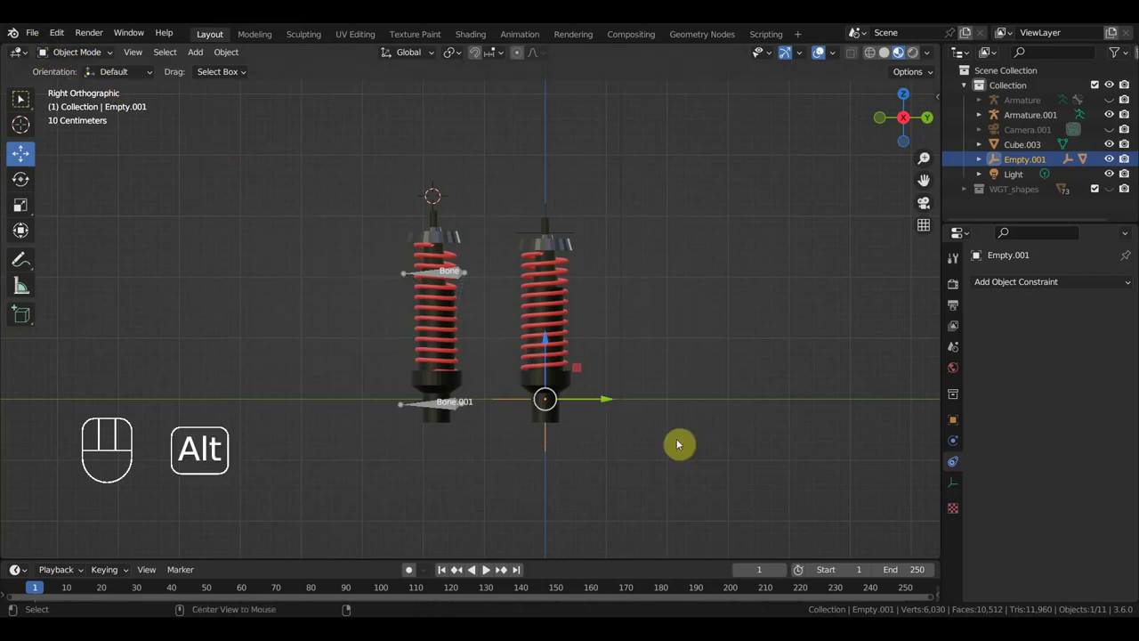
Unhide all car objects with Alt+H and inspect the car around the shock's Empty.001.
key("alt+h")
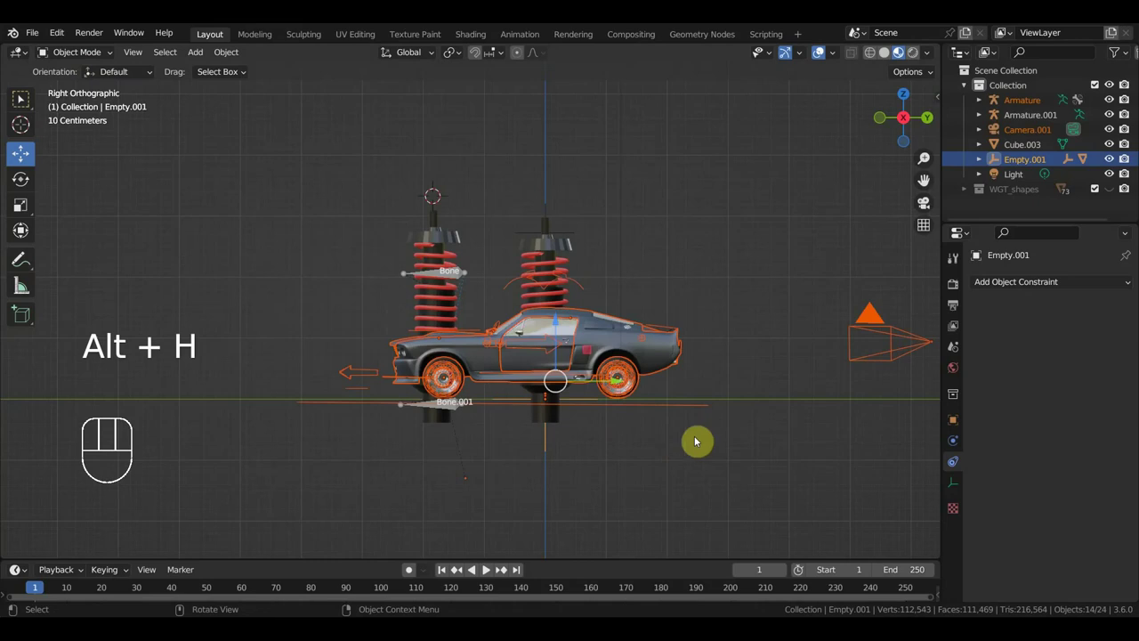
left_click(563, 248)
left_click(561, 388)
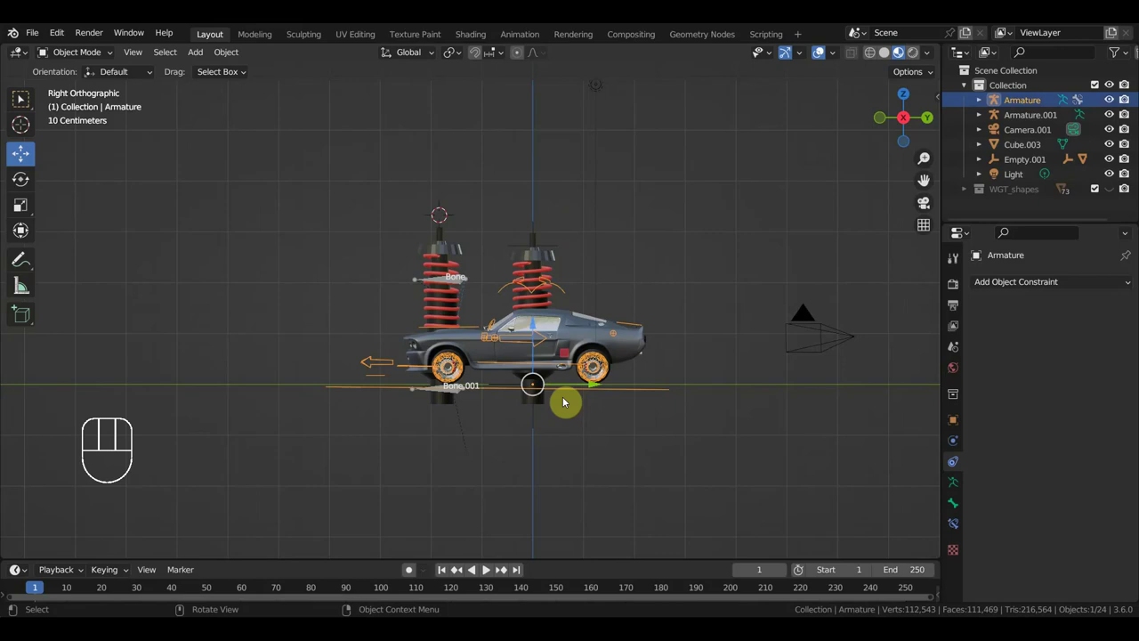
left_click_drag(571, 401, 581, 406)
left_click_drag(513, 381, 525, 388)
left_click_drag(589, 377, 270, 393)
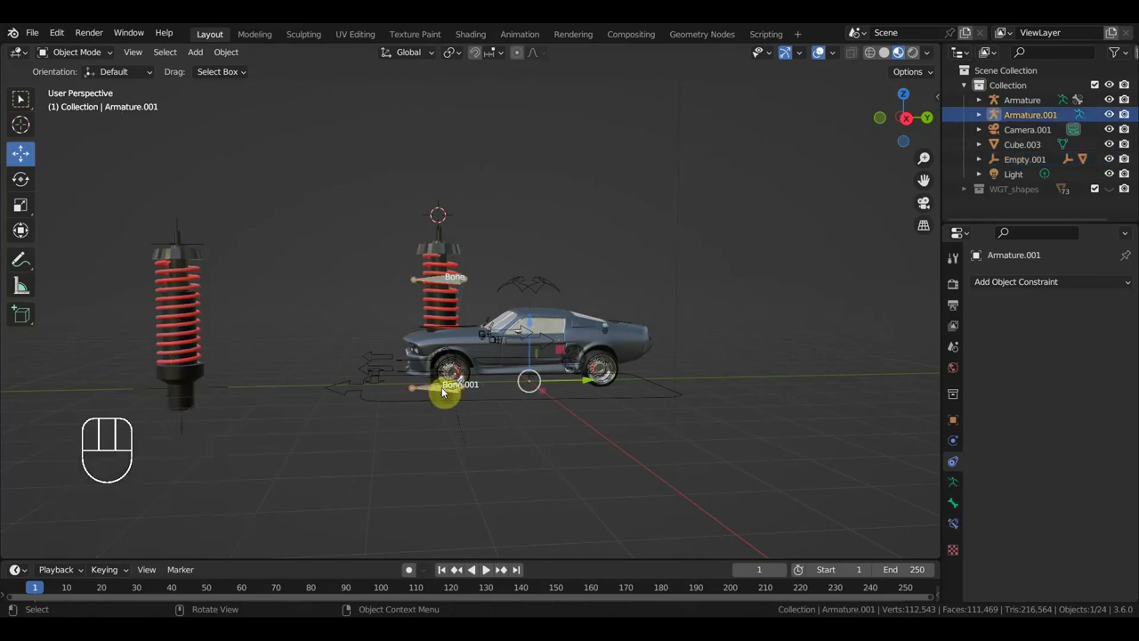
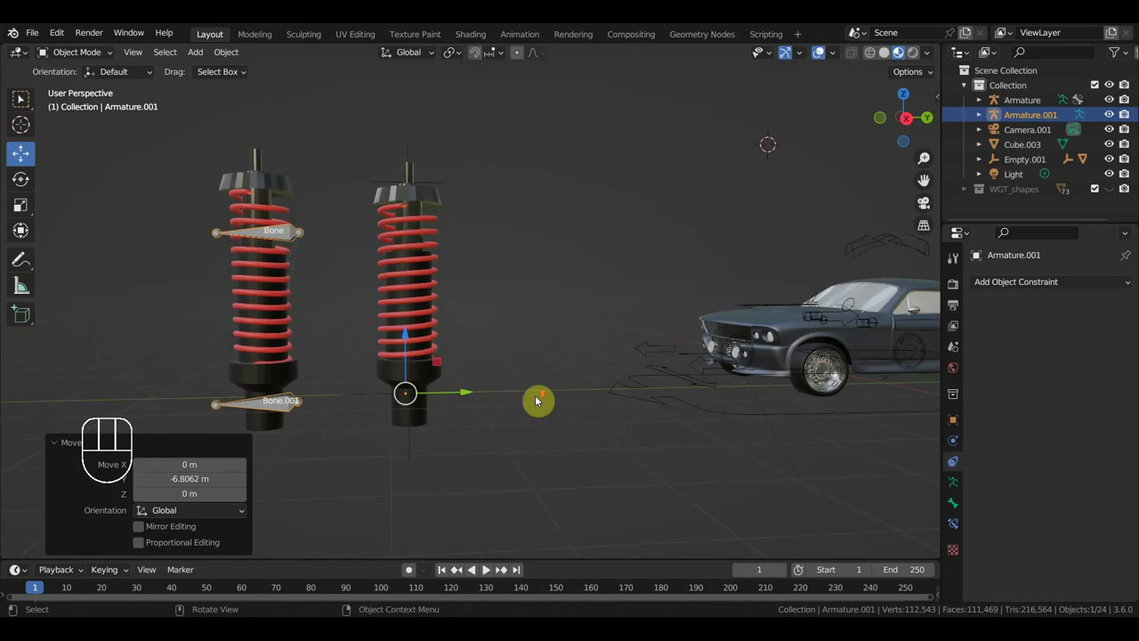
left_click(441, 182)
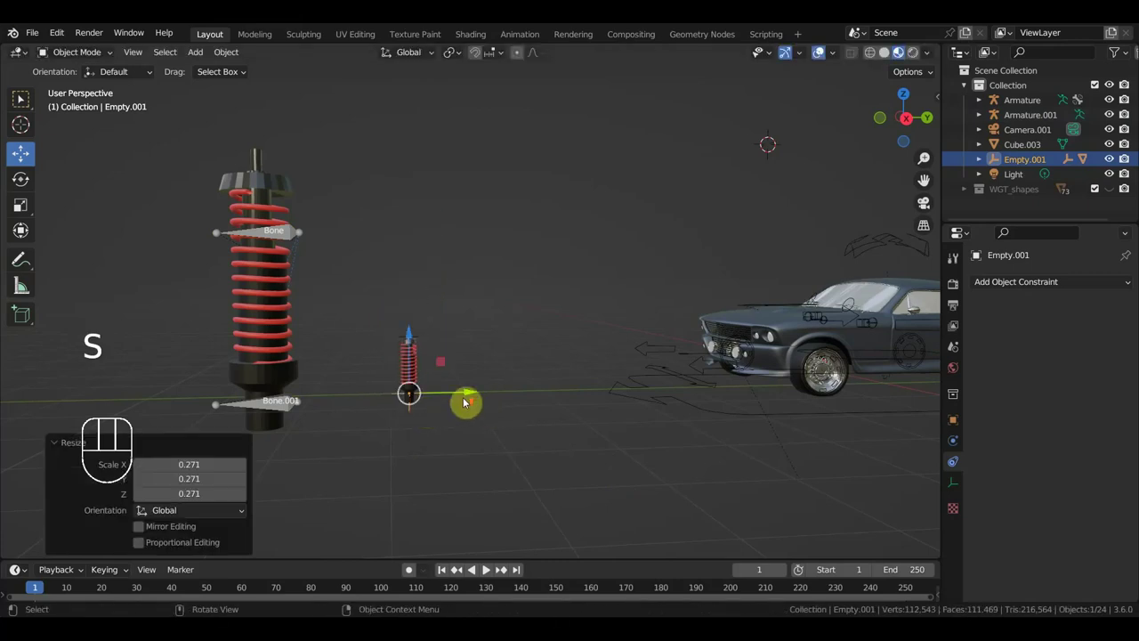
Remove the side skirts and side window, leaving only the wheels and rig controls.
left_click_drag(488, 407, 290, 381)
left_click(708, 300)
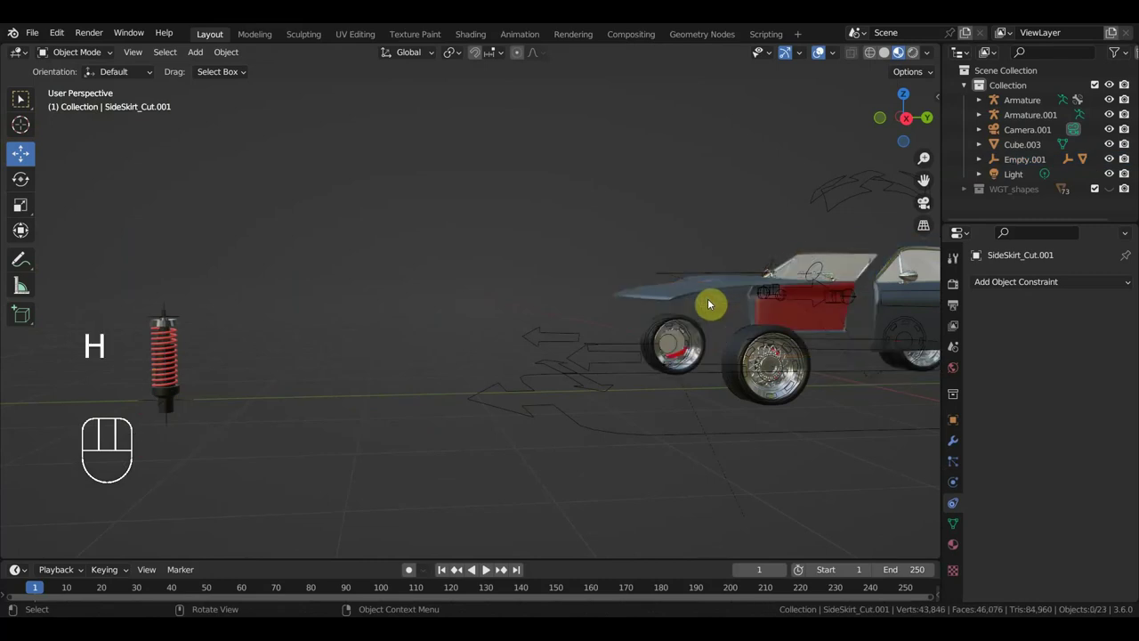
left_click(722, 308)
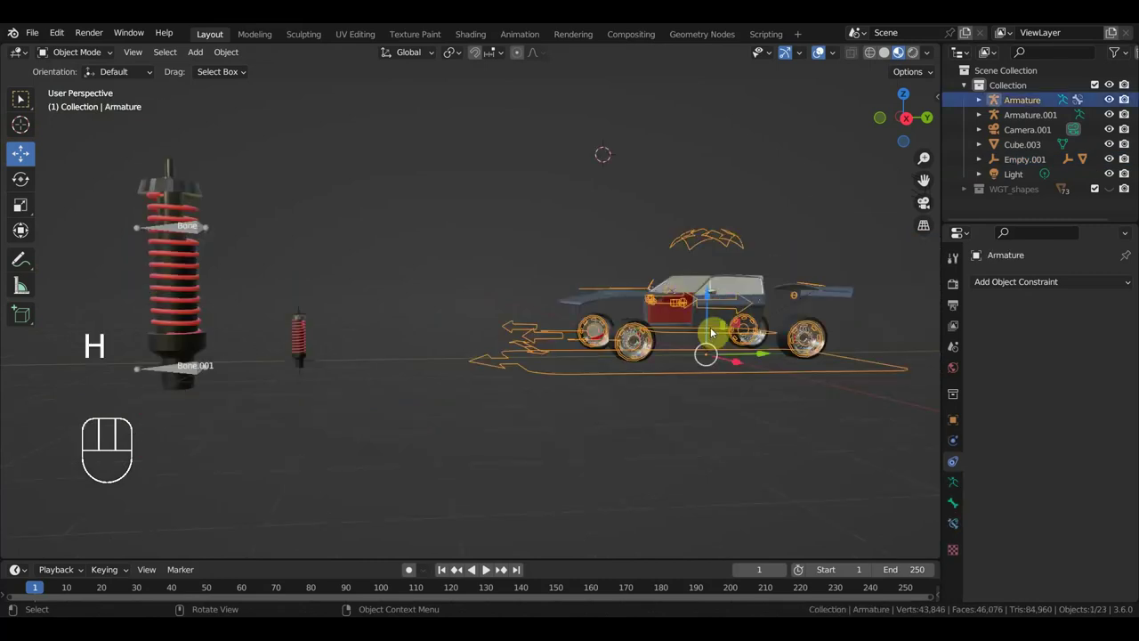
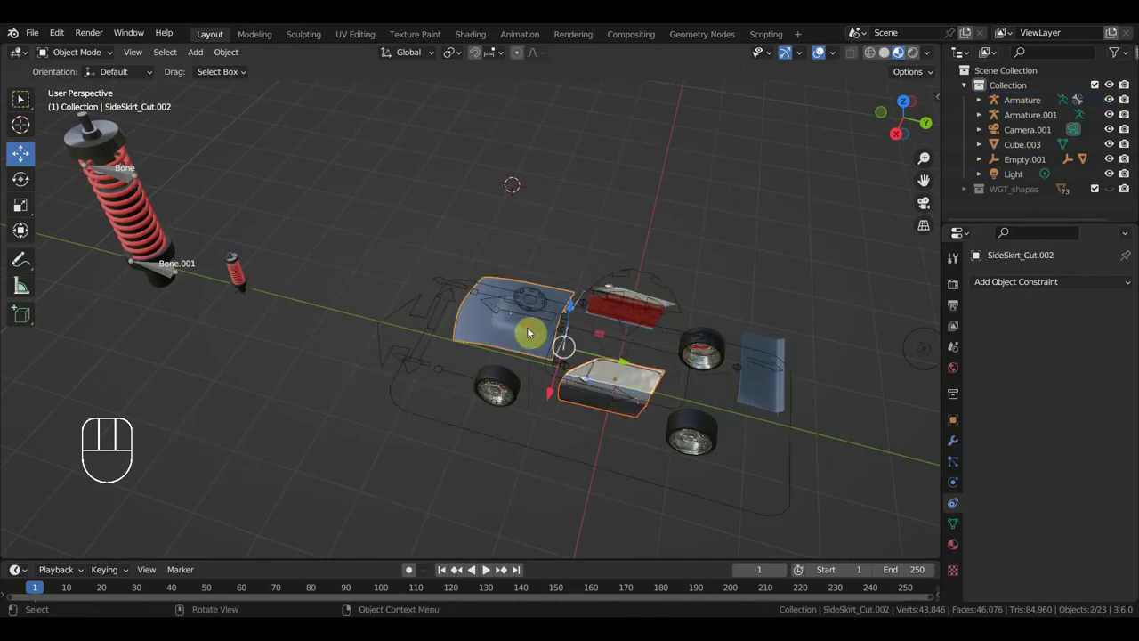
left_click(769, 392)
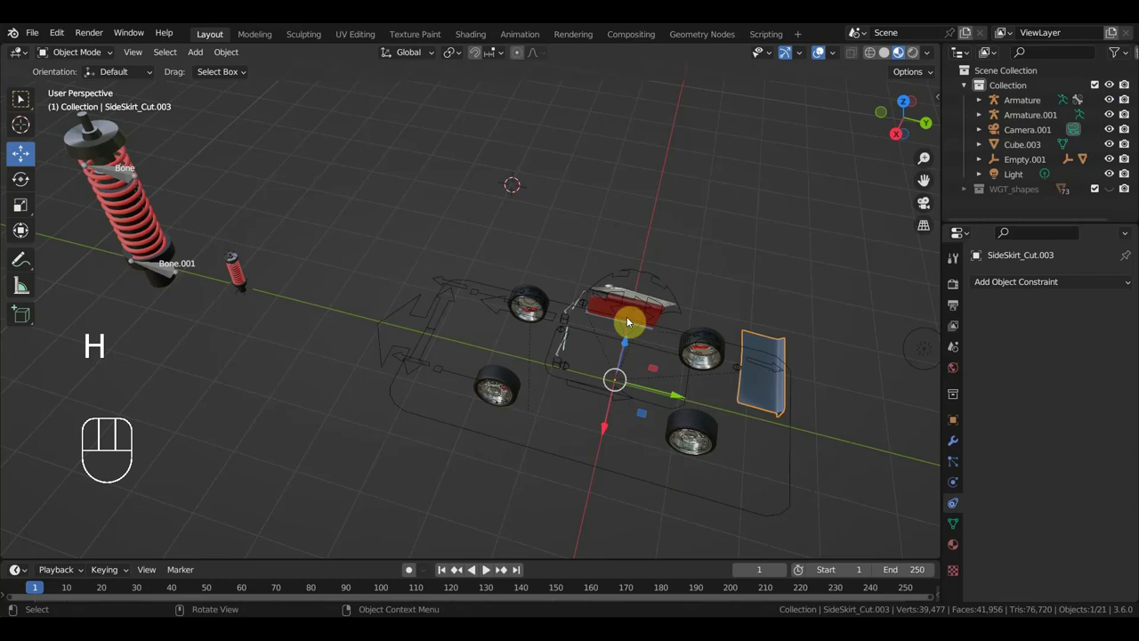
left_click_drag(642, 300, 668, 261)
left_click(609, 291)
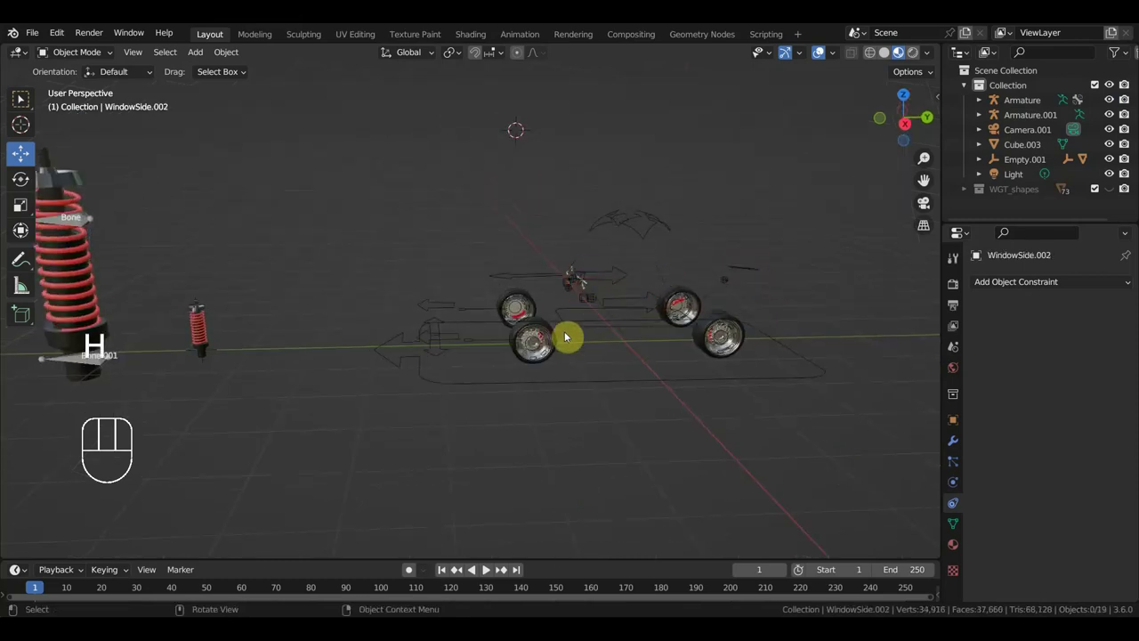
left_click_drag(565, 343, 667, 332)
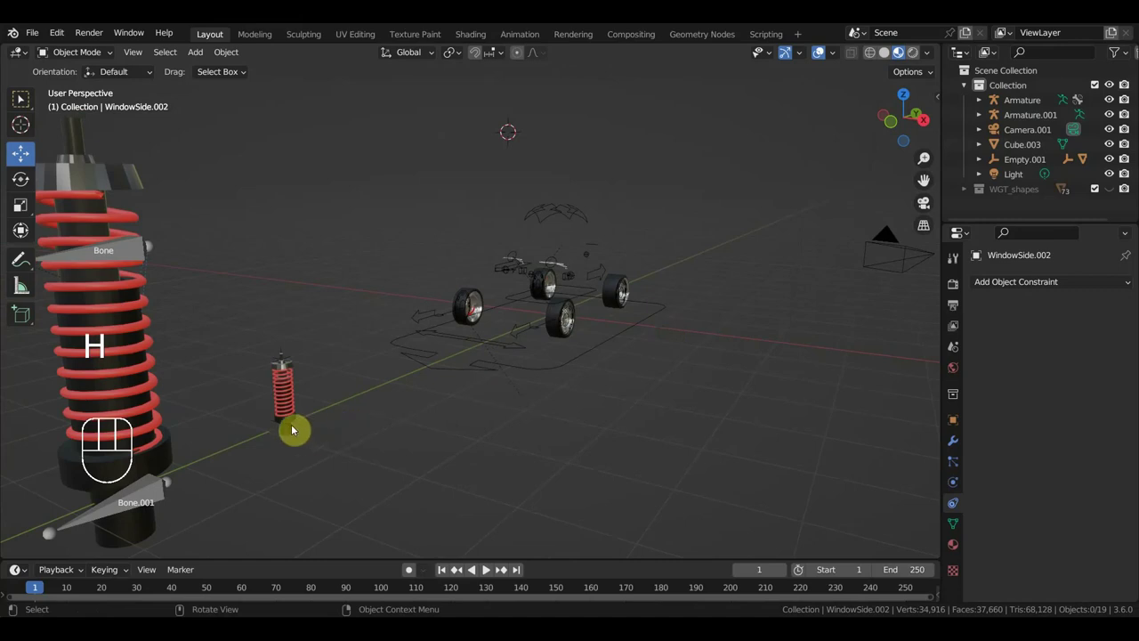
left_click_drag(380, 437, 283, 427)
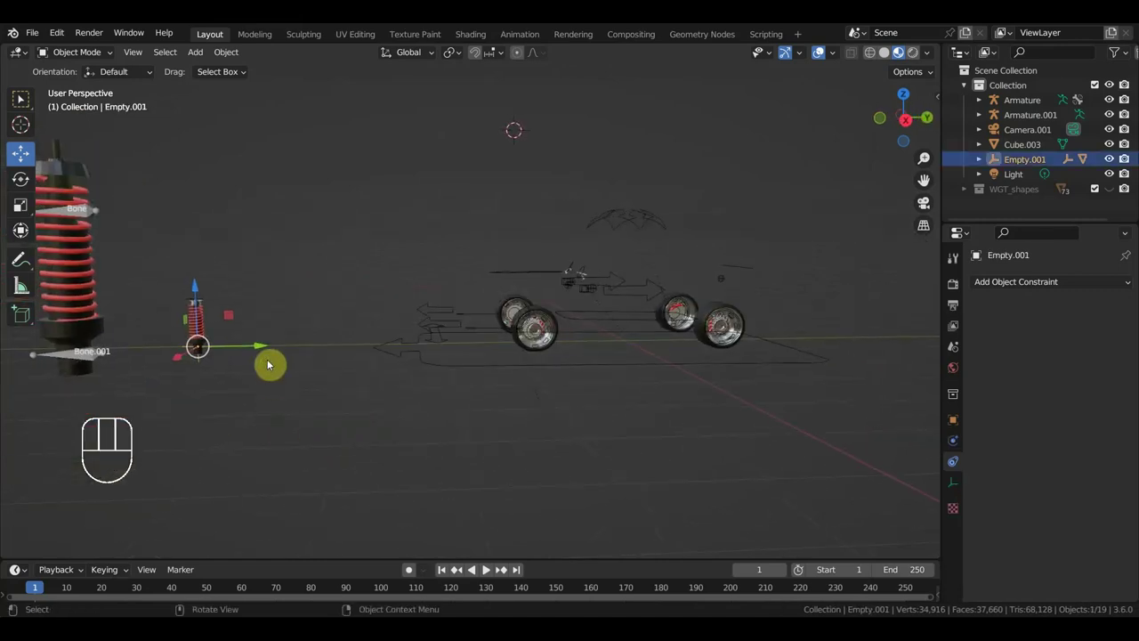
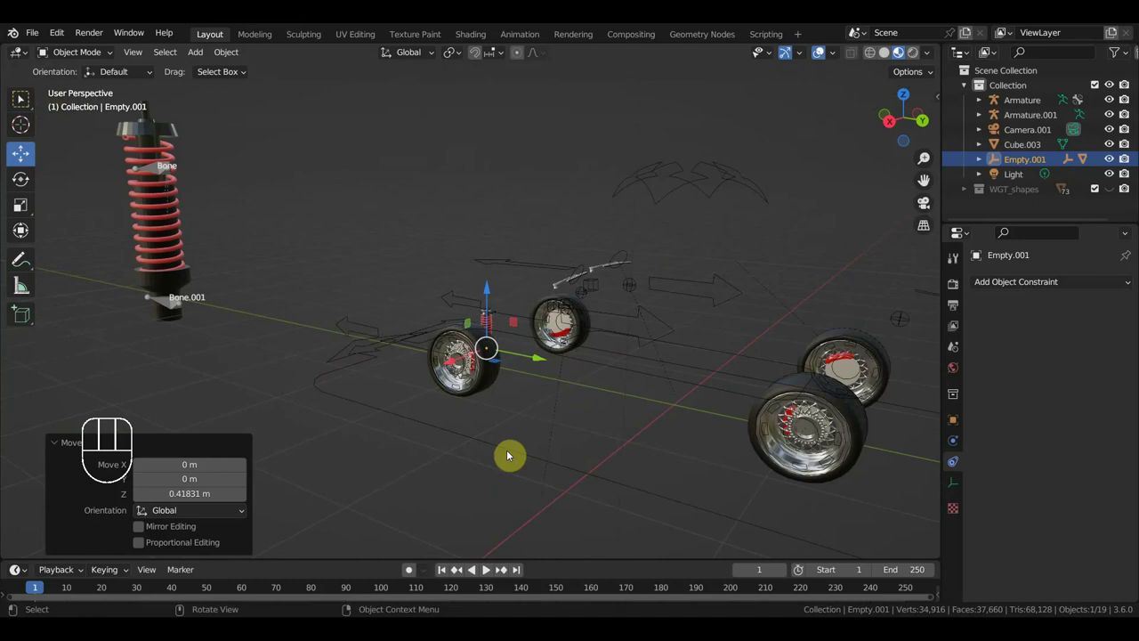
Select Empty.001 together with the car Armature and enter pose mode.
left_click(499, 447)
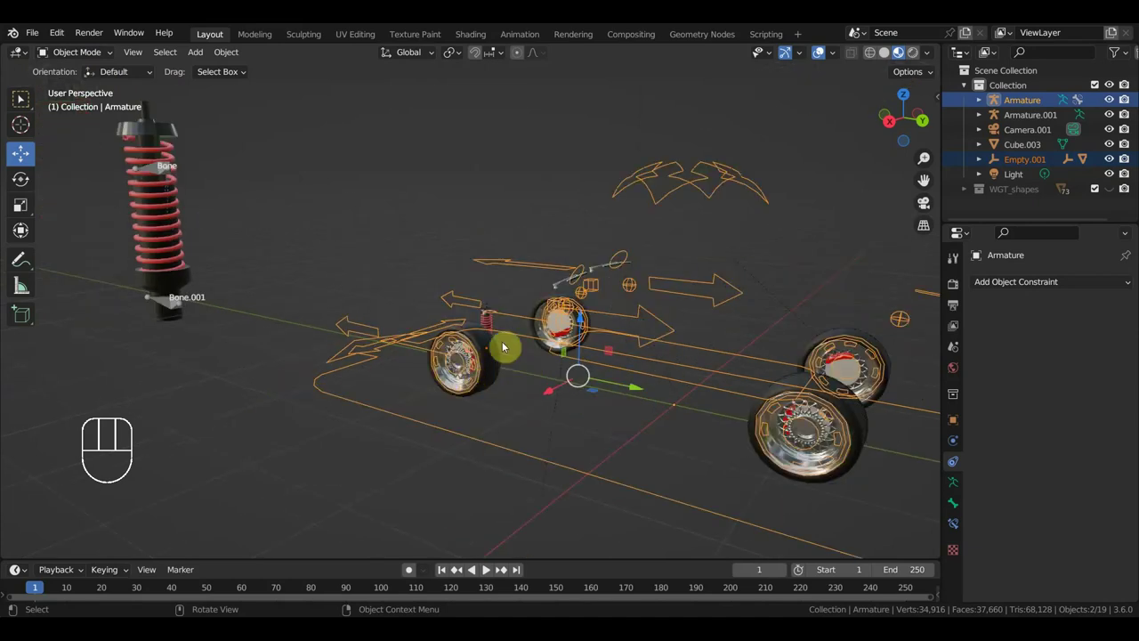
left_click_drag(84, 57, 373, 431)
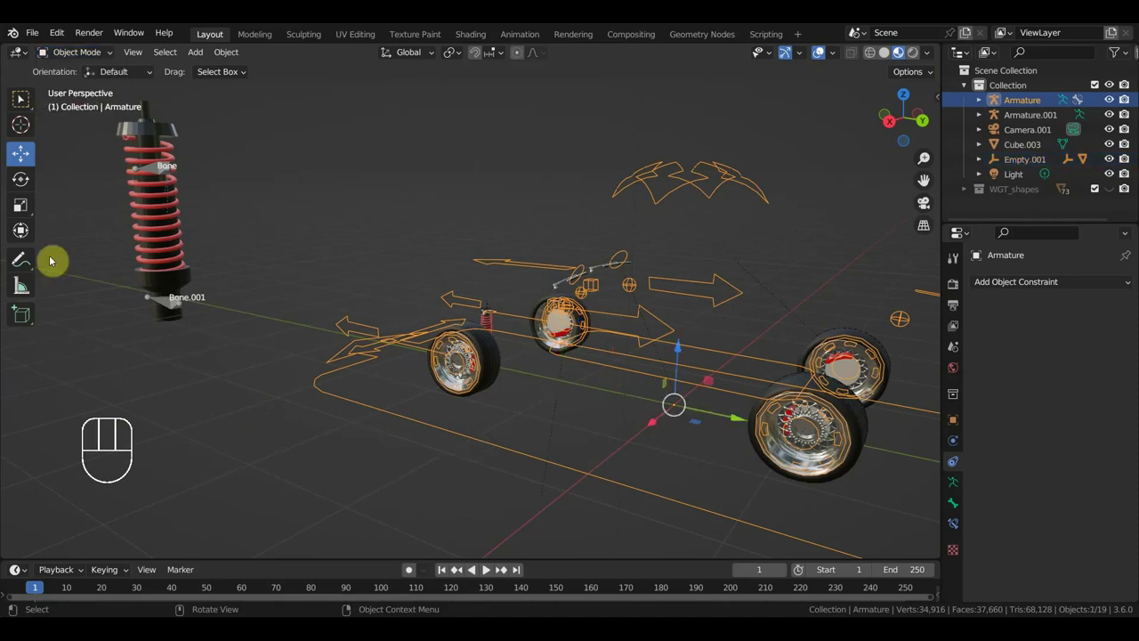
left_click_drag(502, 372, 423, 396)
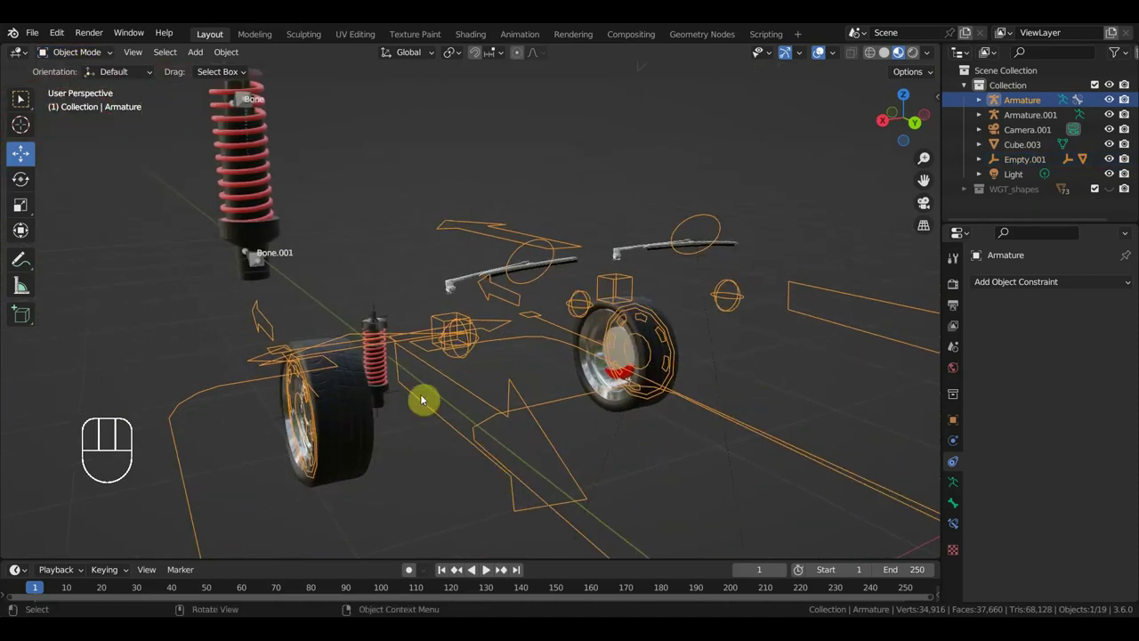
left_click(398, 399)
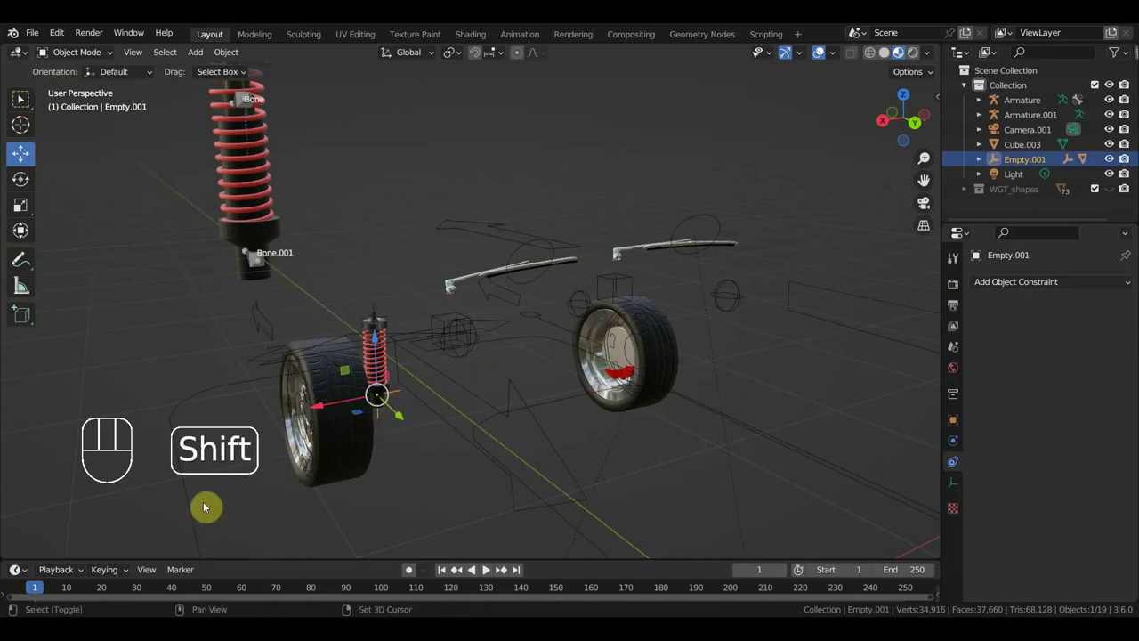
left_click(194, 509)
left_click_drag(86, 56, 88, 111)
Parent Empty.001 to Bone.011 with Bone (Keep Transform) and move the bone to check the shock follows.
left_click(185, 480)
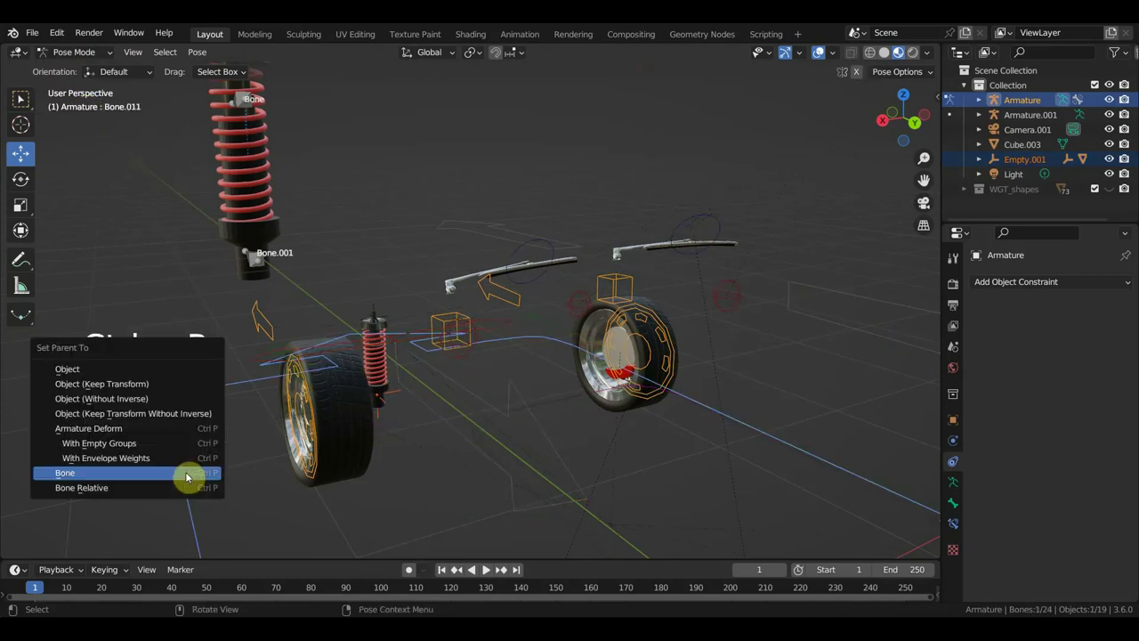
key("ctrl+p")
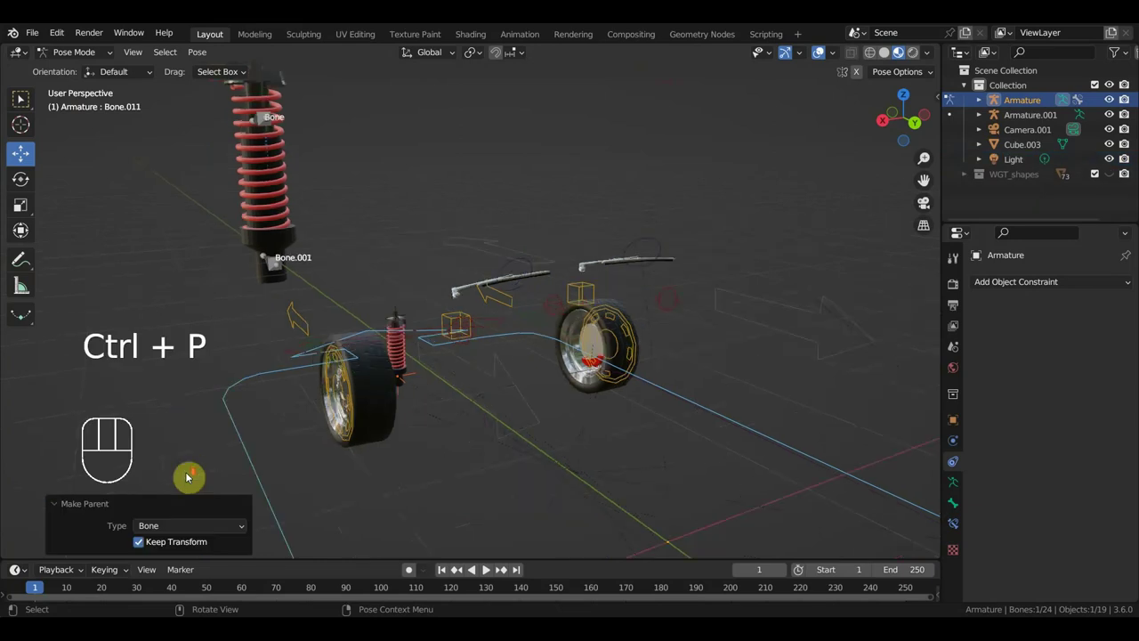
left_click_drag(260, 461, 441, 432)
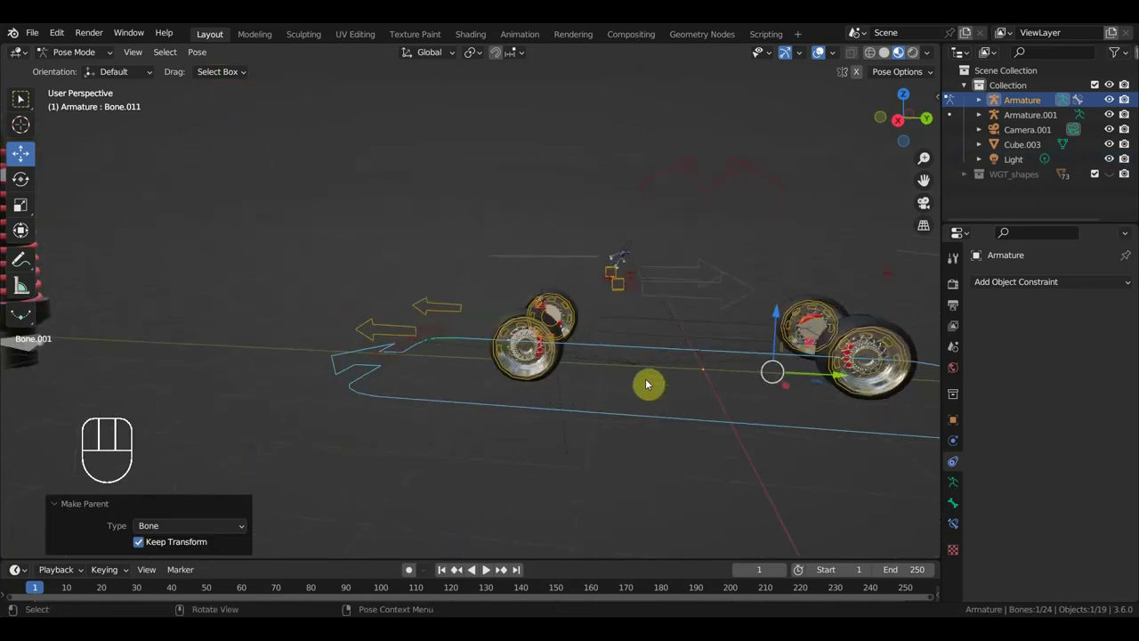
left_click_drag(837, 376, 754, 403)
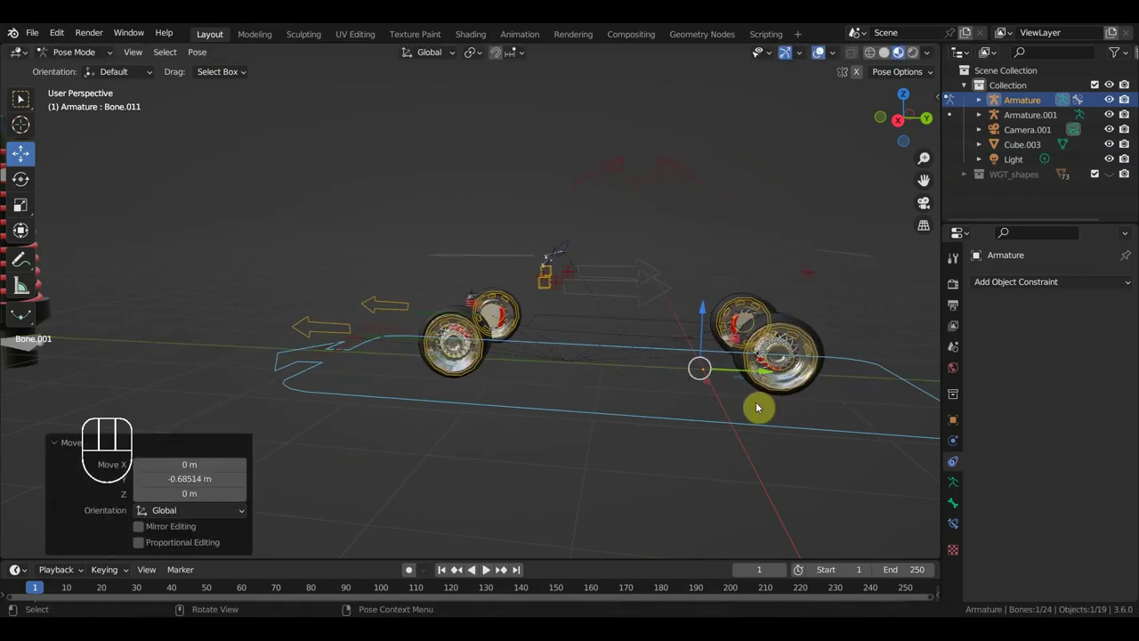
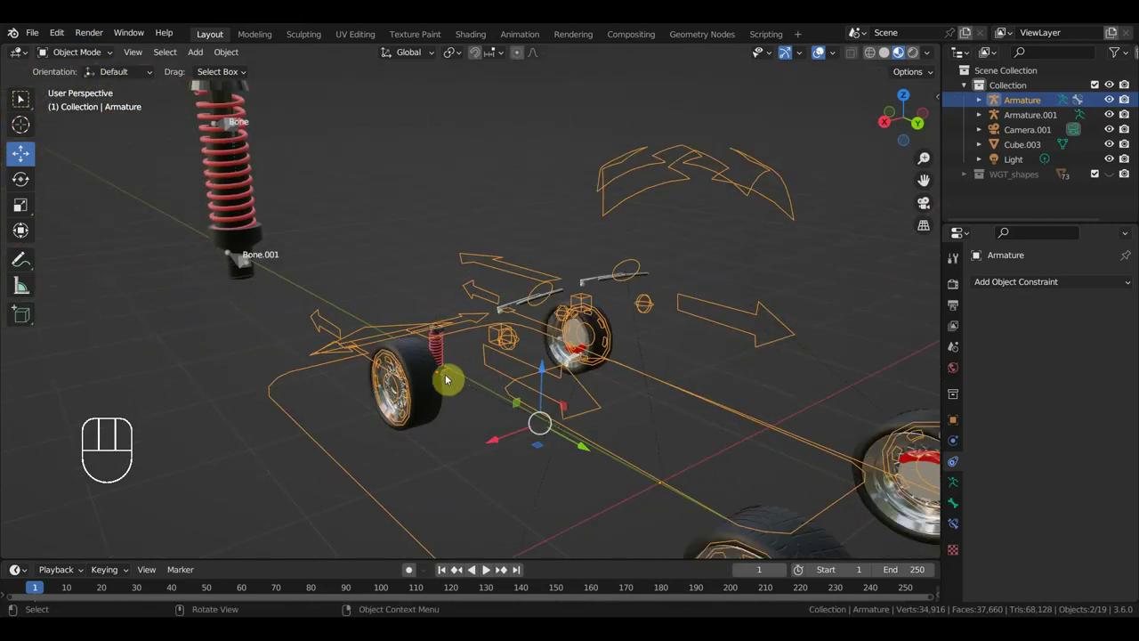
Duplicate the shock's empty with Shift+D and place the copy.
left_click(448, 376)
left_click_drag(450, 381, 389, 367)
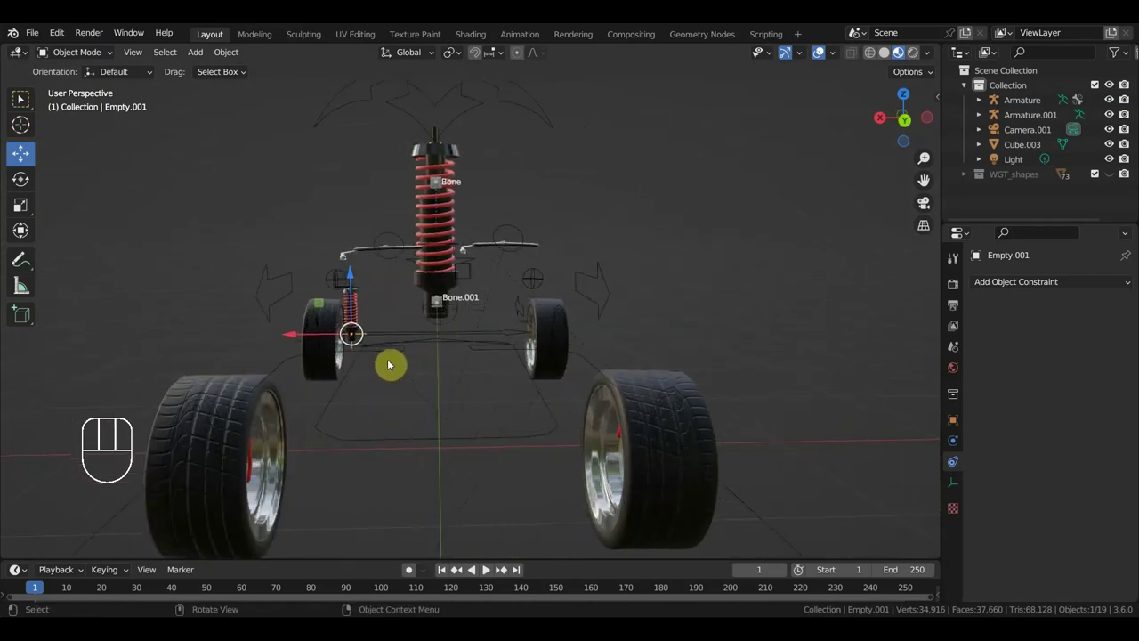
key("shift+d")
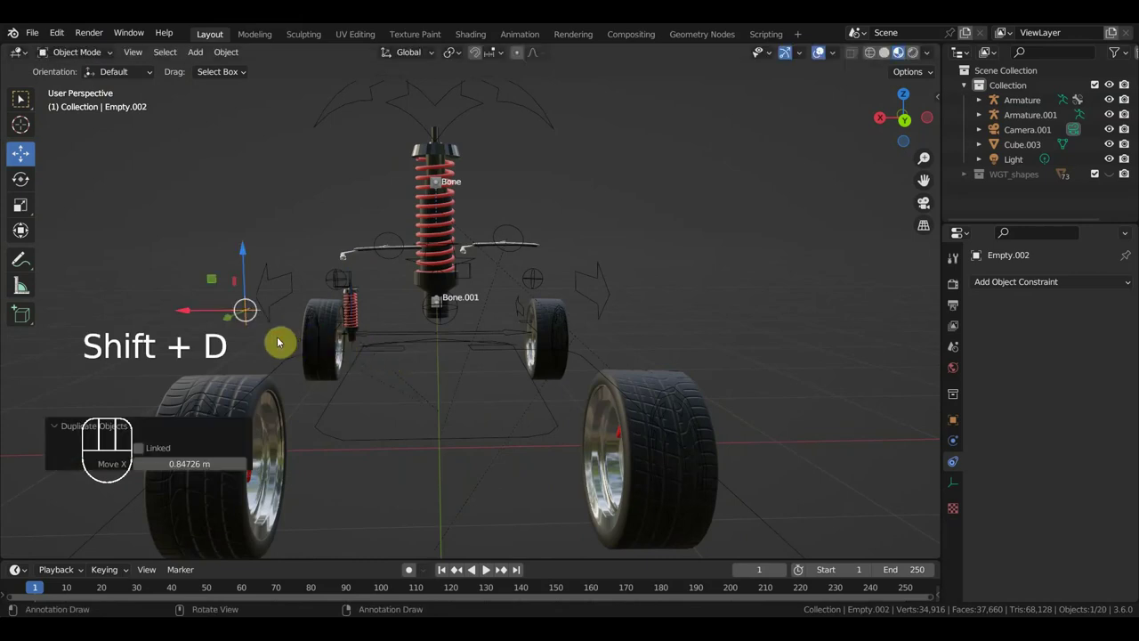
left_click_drag(439, 354, 479, 351)
Select the spring mesh and the remaining shock parts as one assembly.
left_click(385, 266)
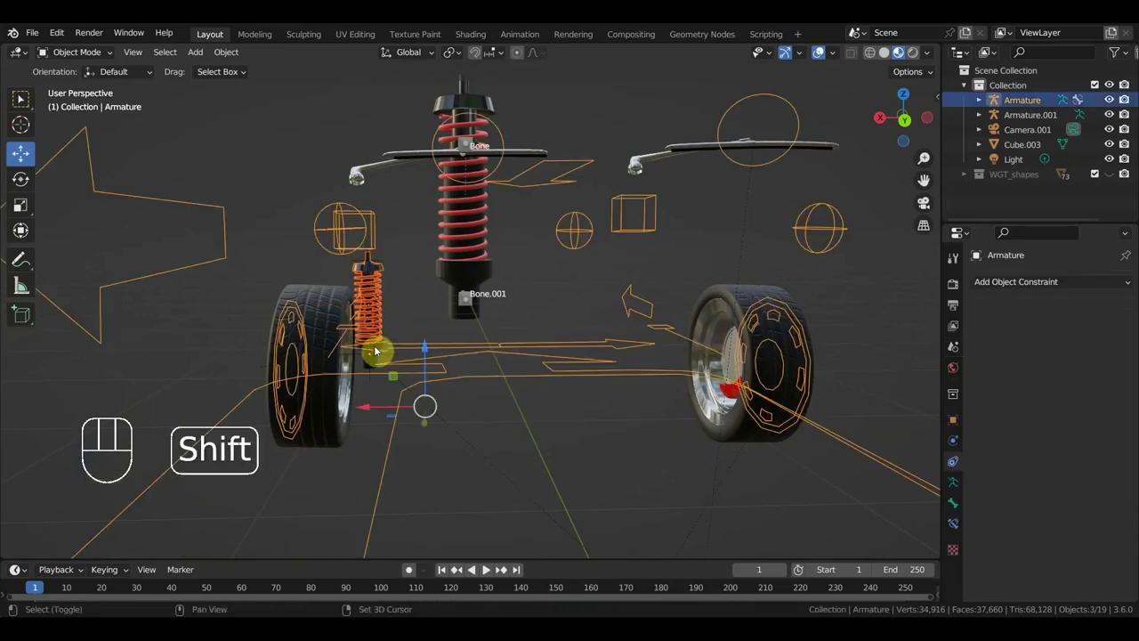
left_click_drag(407, 344, 377, 351)
left_click_drag(387, 356, 492, 336)
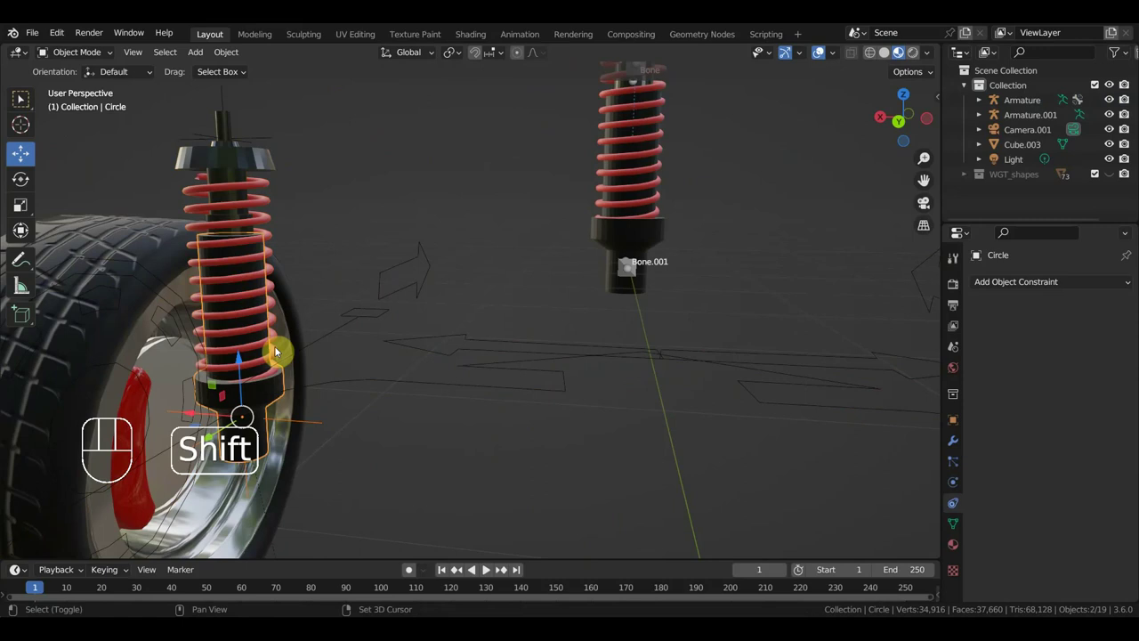
left_click(260, 312)
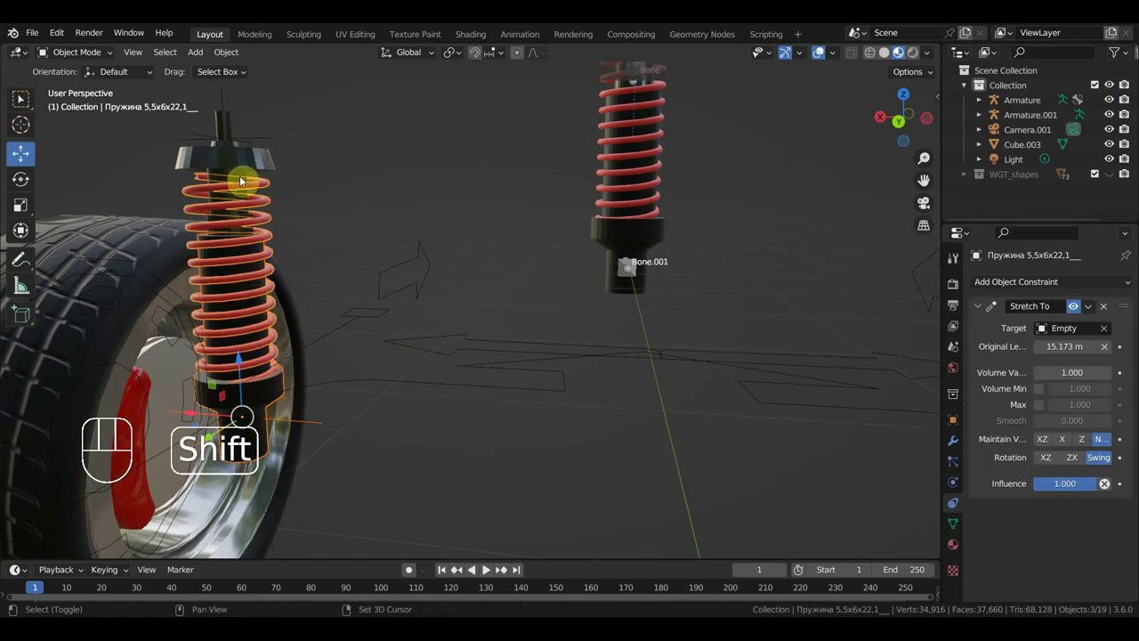
left_click(243, 160)
left_click(260, 136)
middle_click(535, 302)
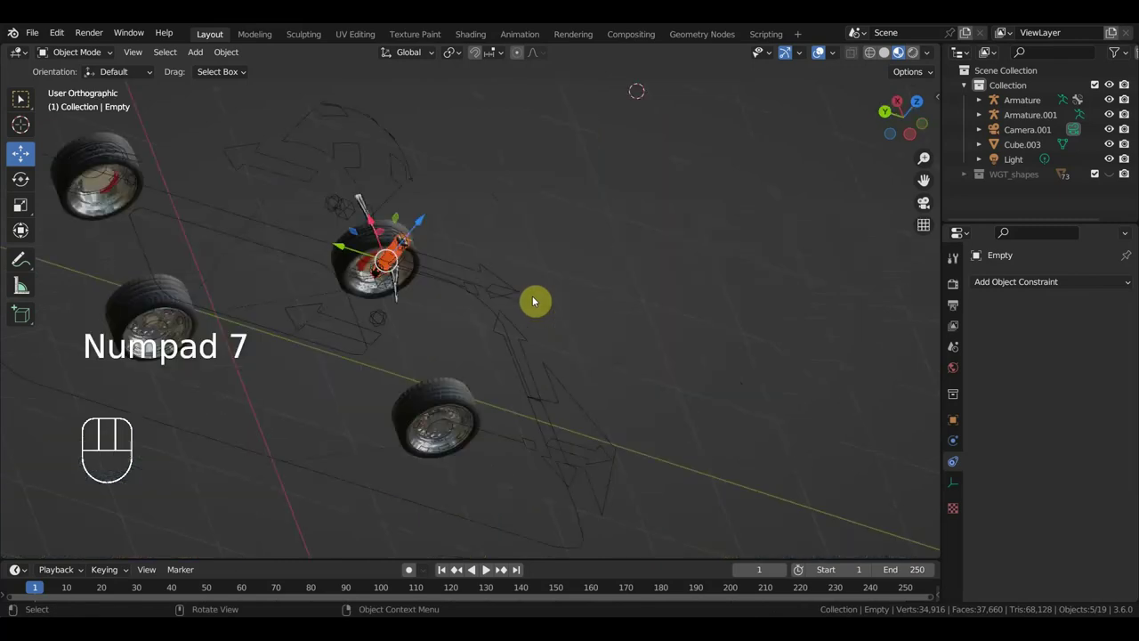
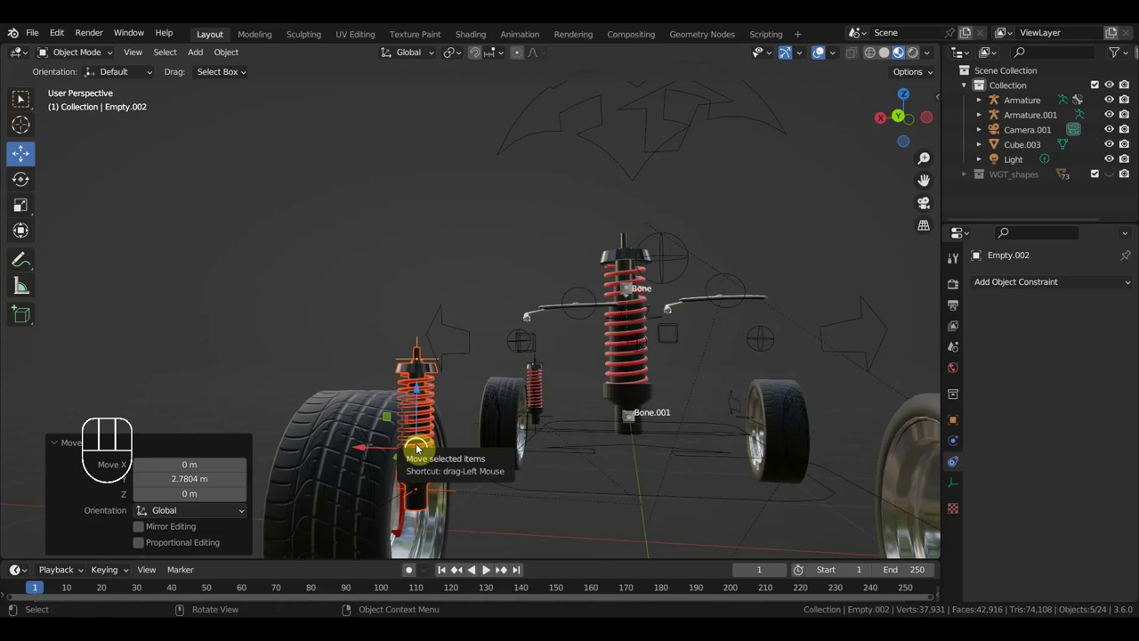
Orbit and zoom around the duplicated shock and wheels to frame the new empty.
scroll("up", 3)
left_click_drag(442, 488, 364, 490)
scroll("up", 3)
middle_click(459, 459)
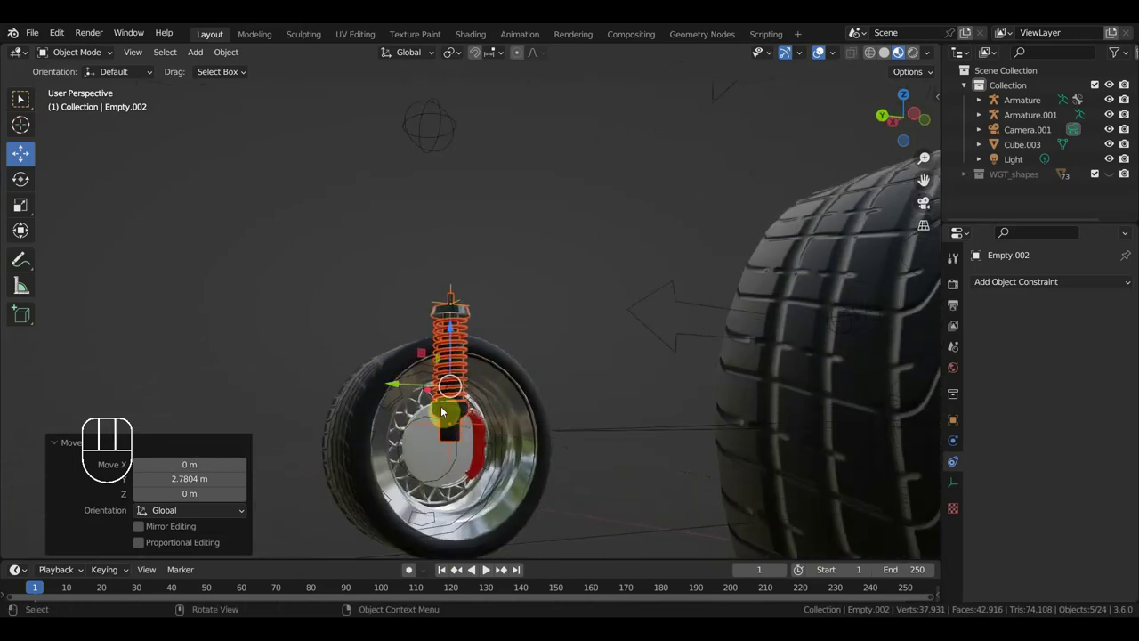
left_click_drag(448, 411, 524, 431)
scroll("down", 3)
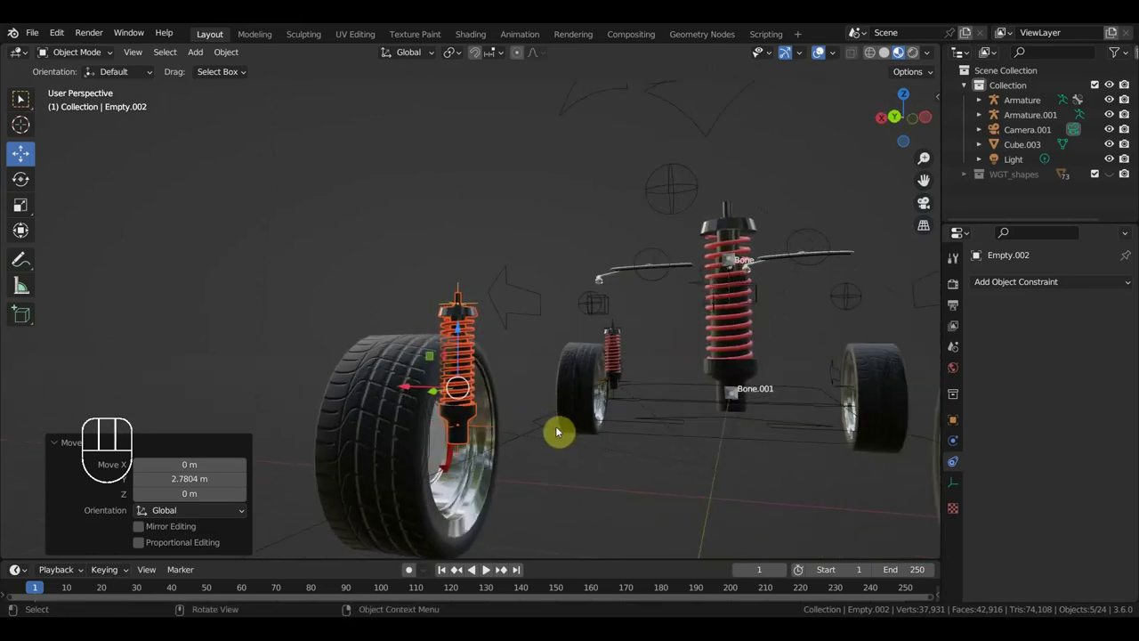
scroll("up", 3)
left_click_drag(660, 463, 658, 460)
scroll("up", 3)
scroll("down", 3)
left_click_drag(472, 390, 446, 379)
scroll("down", 3)
left_click_drag(490, 393, 502, 389)
Add the car Armature to the selection with the new shock's empty and switch into pose mode.
left_click(536, 385)
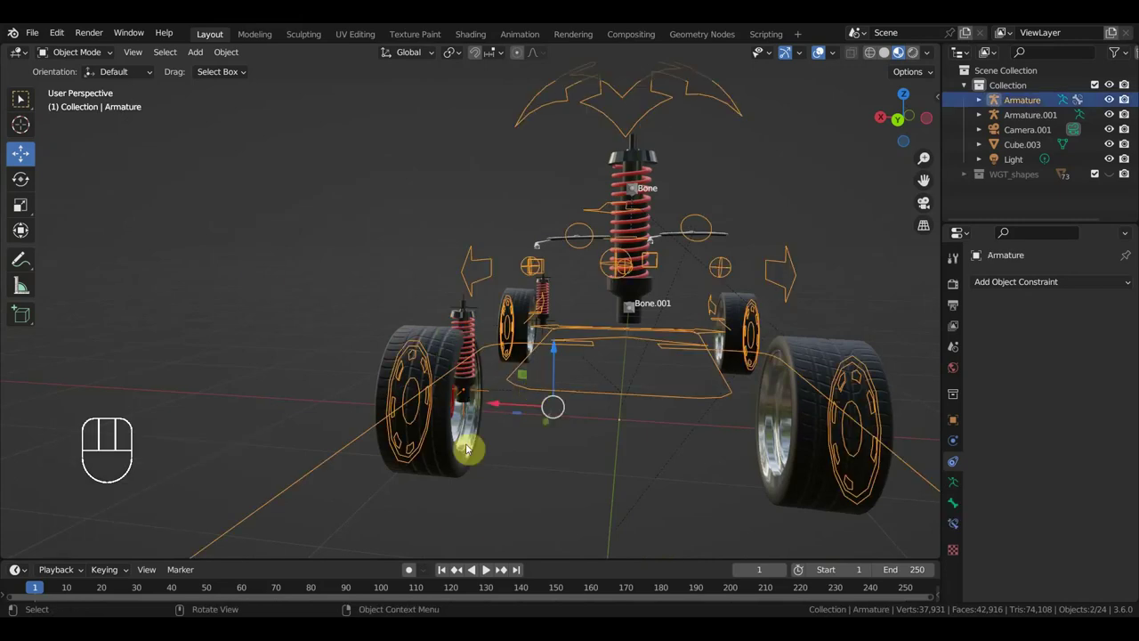
left_click_drag(86, 55, 549, 347)
left_click_drag(586, 424, 598, 389)
Parent the second shock's empty to the rear-wheel bone with Bone (Keep Transform).
left_click_drag(636, 359, 681, 360)
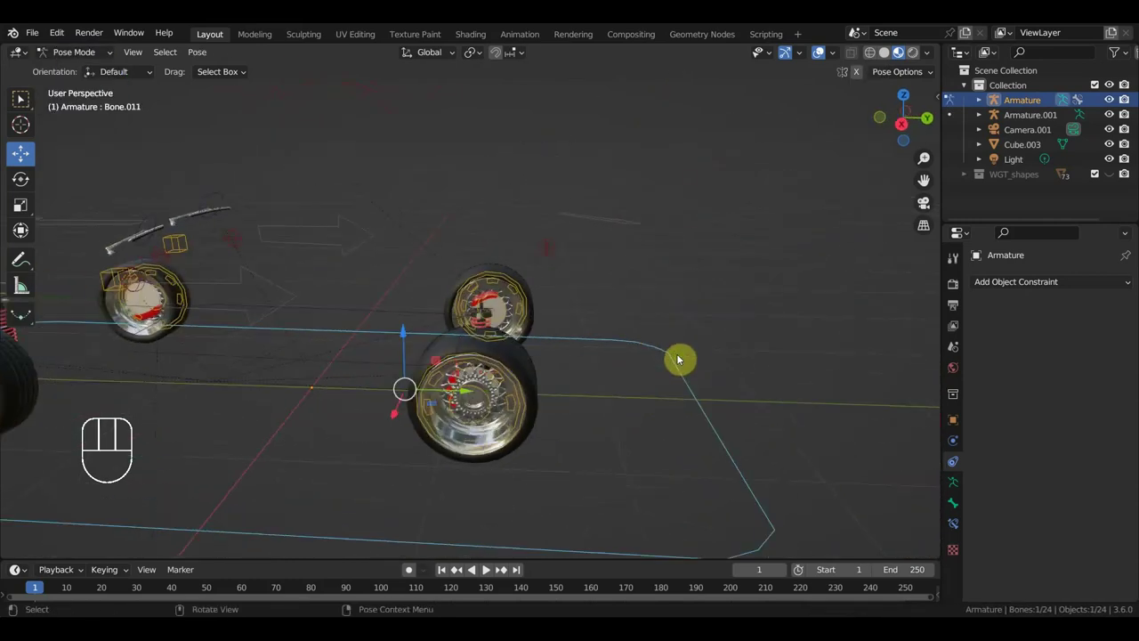
left_click_drag(375, 353, 411, 333)
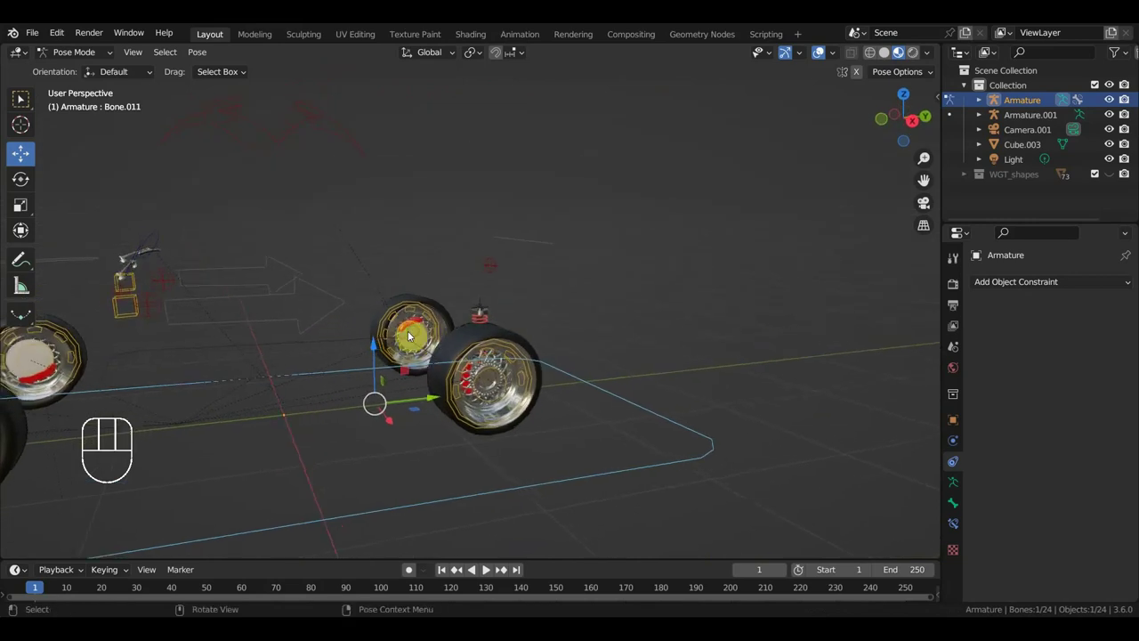
left_click(341, 340)
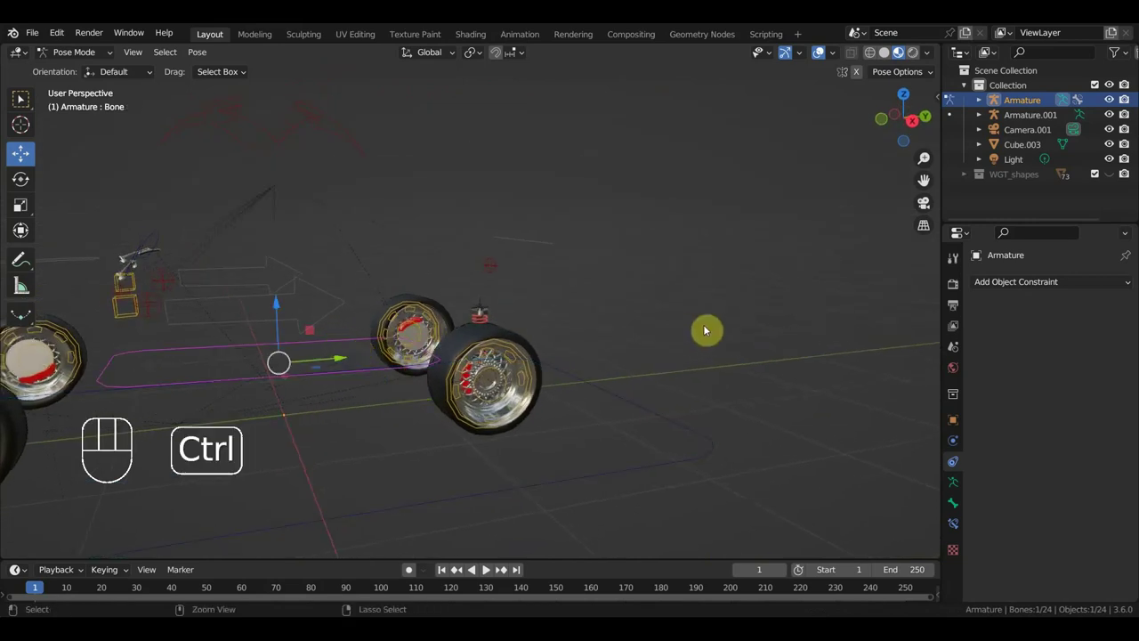
key("ctrl+p")
Rotate wheel bone Bone.010 back and forth to test the rig, then clear the selection.
left_click_drag(724, 340, 502, 355)
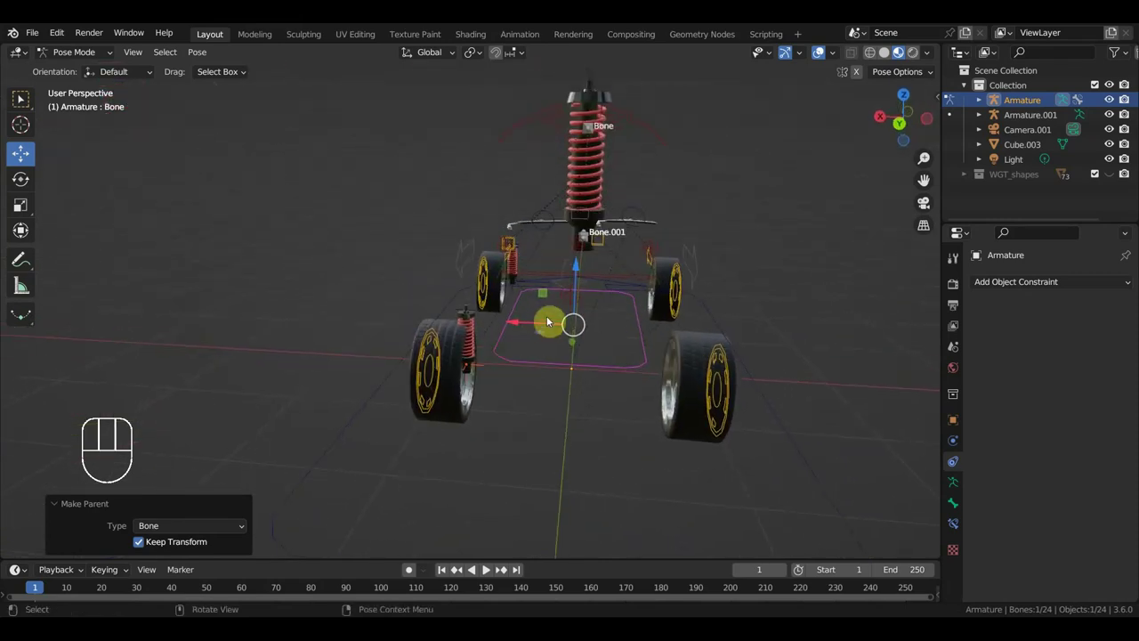
left_click(538, 173)
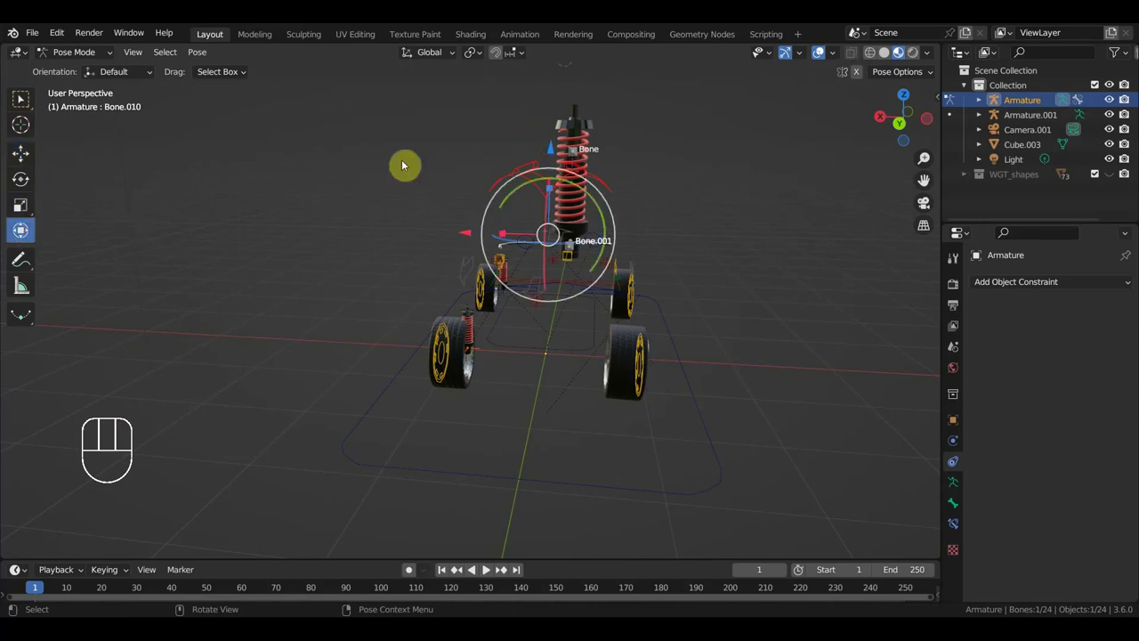
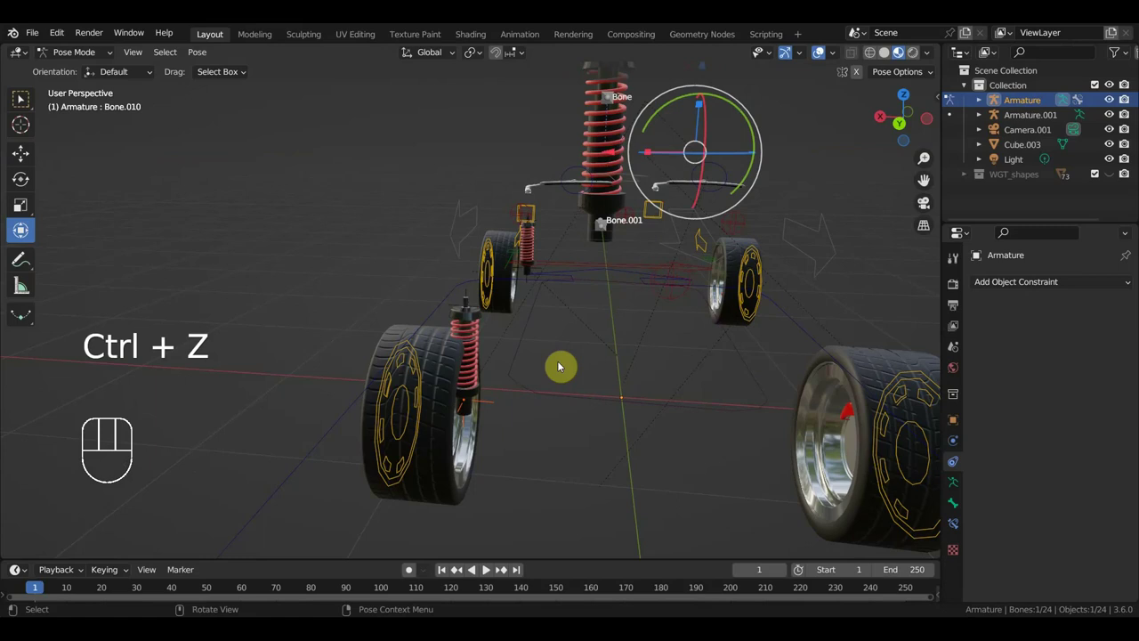
left_click(493, 404)
Nudge the duplicated shock's empty toward another wheel, then undo the stray move.
left_click(80, 59)
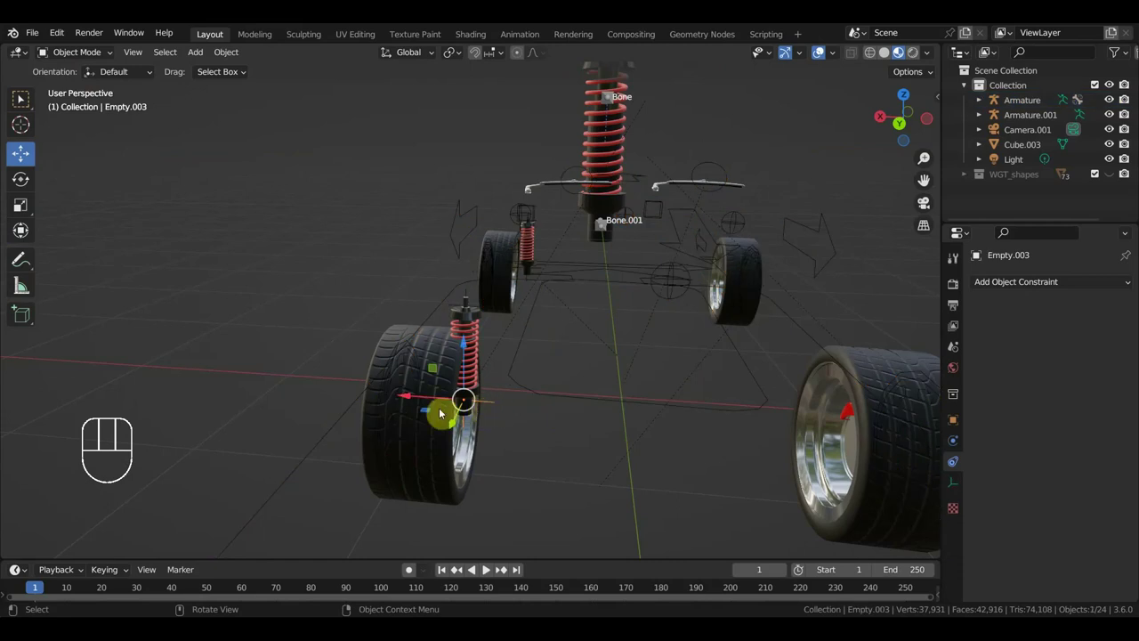
left_click_drag(407, 396, 456, 412)
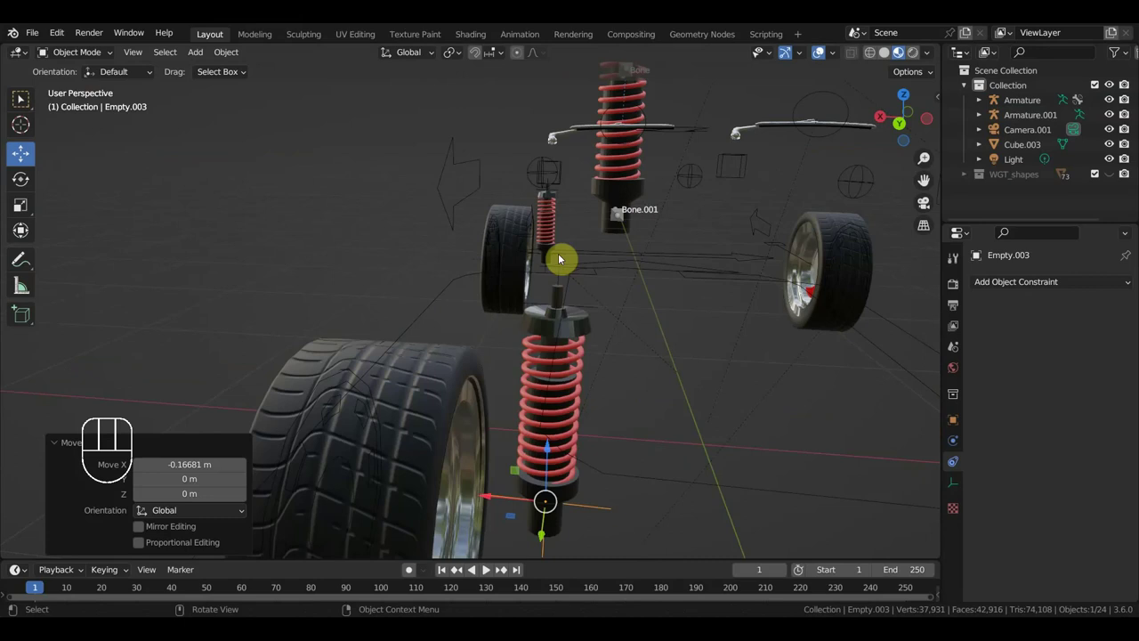
left_click(561, 254)
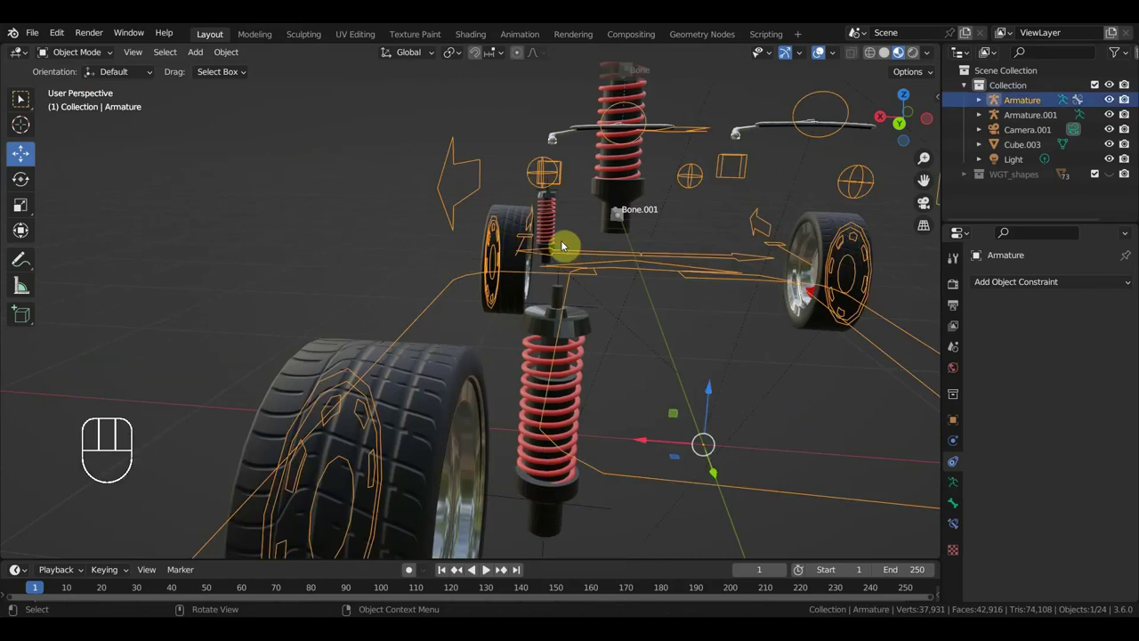
left_click_drag(521, 277, 345, 398)
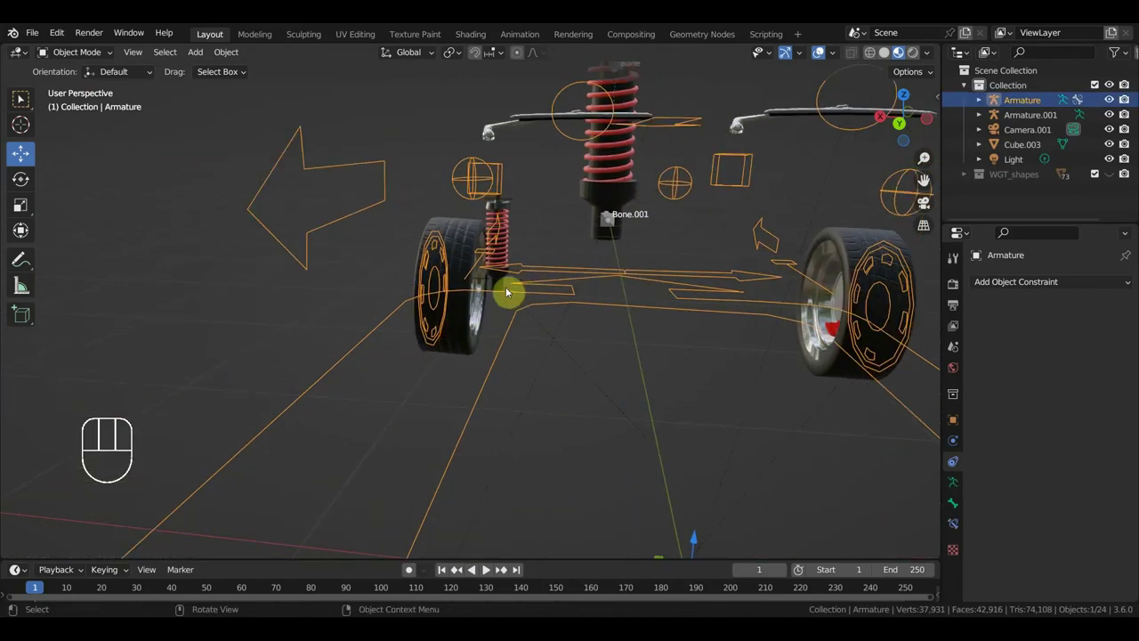
left_click(494, 279)
left_click_drag(437, 276, 470, 288)
key("ctrl+z")
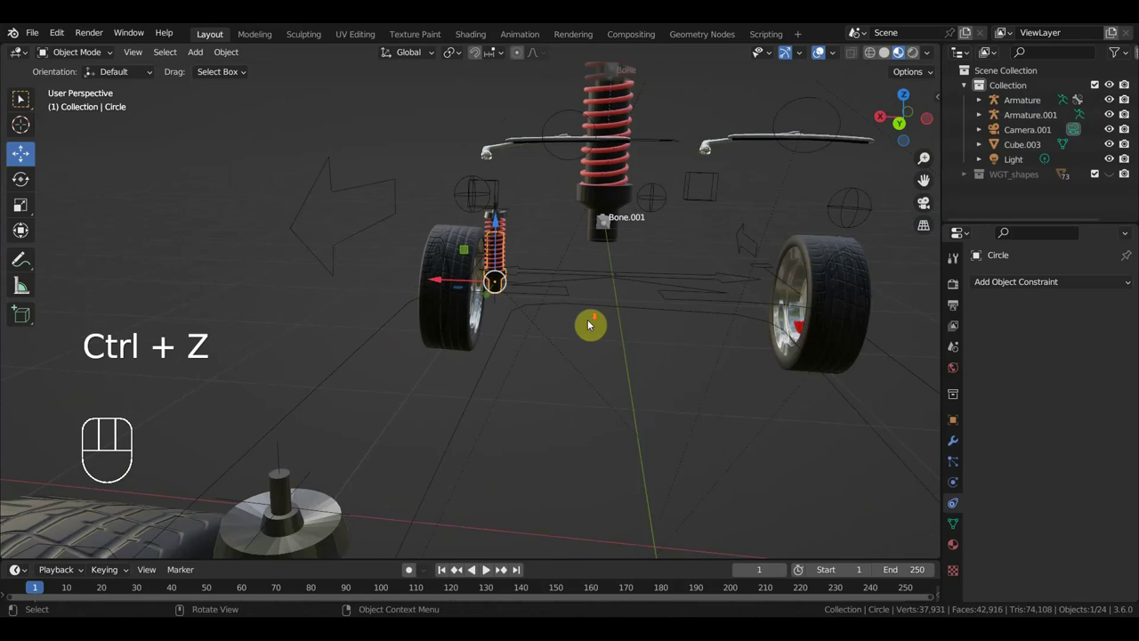
Select the control empty near the wheel and view the rear shock straight from the side, centered.
left_click_drag(612, 313, 455, 305)
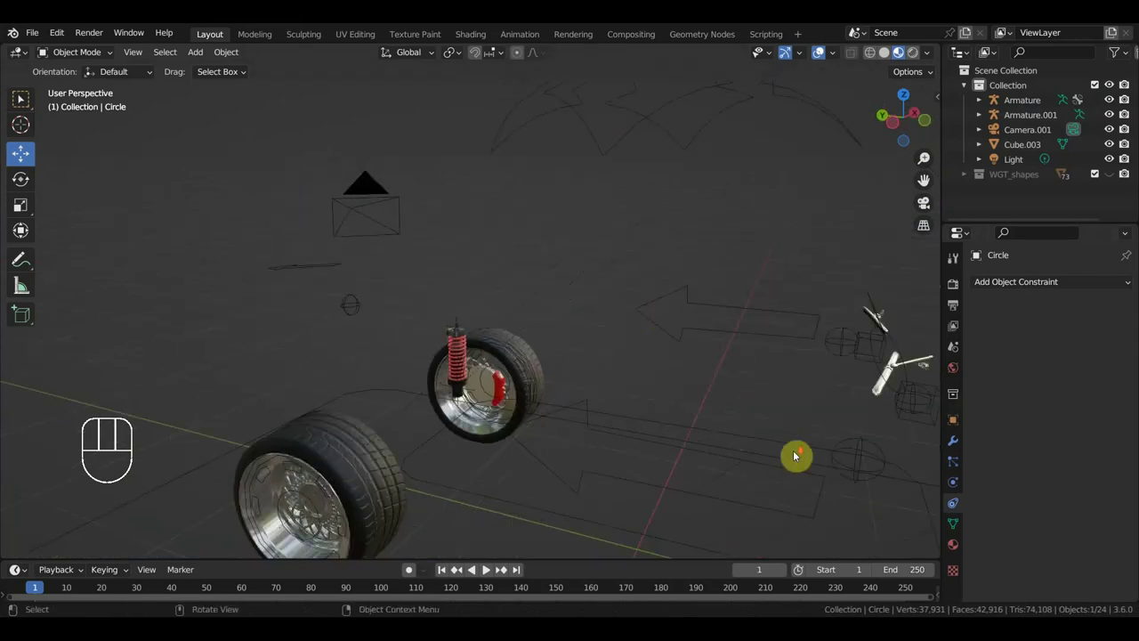
left_click_drag(727, 402, 621, 367)
middle_click(452, 289)
left_click(500, 224)
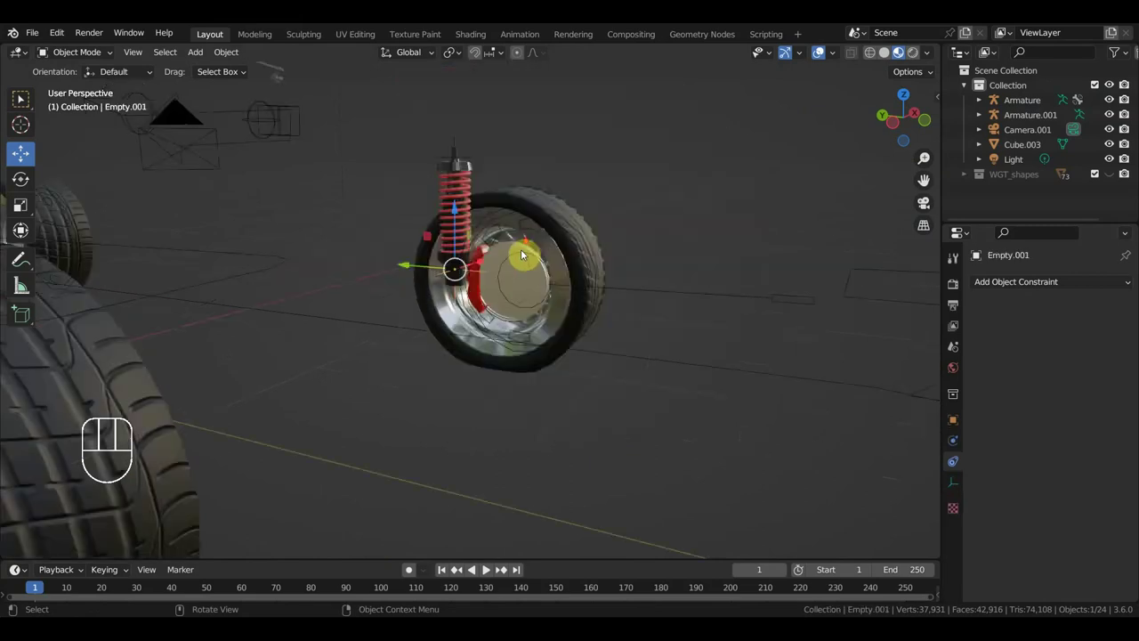
left_click_drag(623, 296, 502, 366)
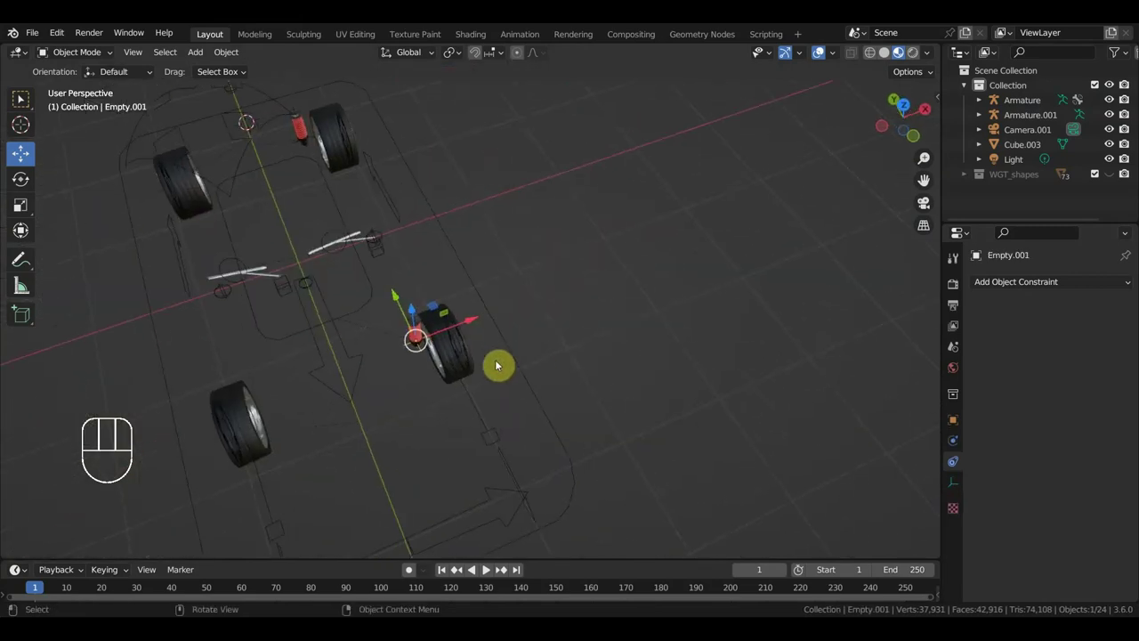
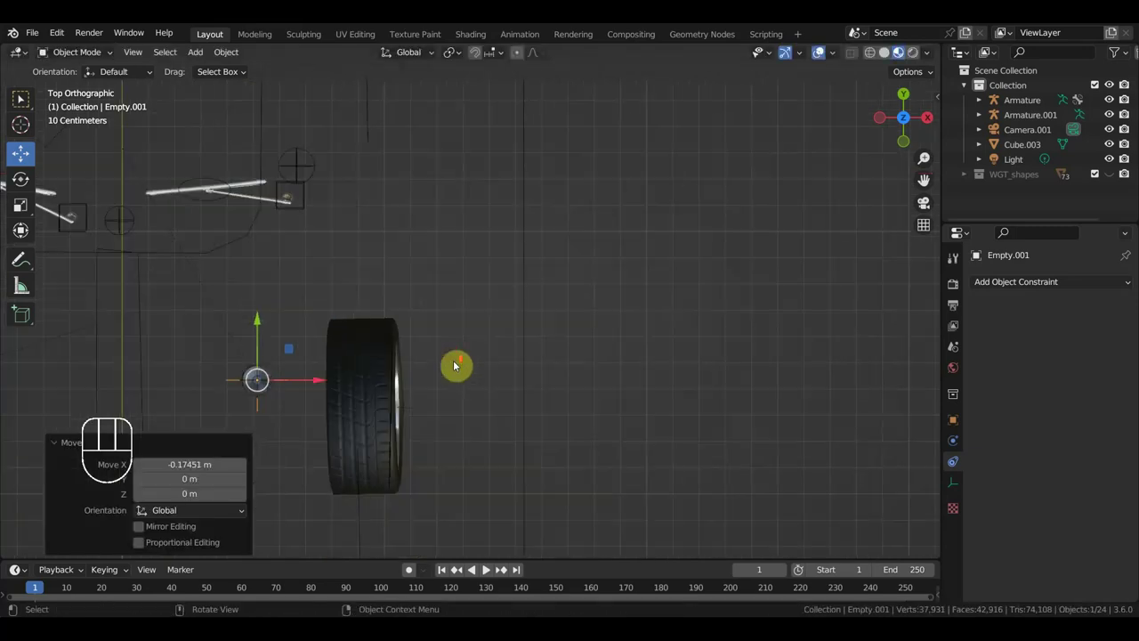
middle_click(500, 344)
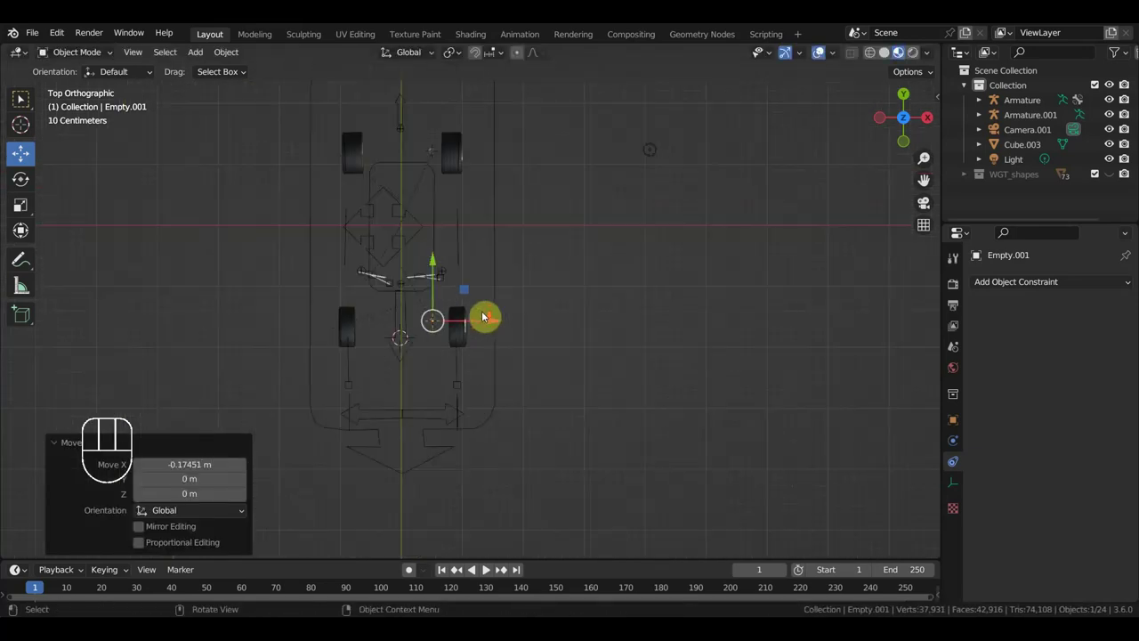
left_click_drag(495, 326, 502, 324)
left_click_drag(529, 381, 528, 326)
scroll("down", 3)
left_click_drag(504, 316, 518, 300)
scroll("down", 3)
left_click_drag(320, 338, 587, 385)
Duplicate Armature.001 into Armature.002 with Shift+D and move it about 0.59 m away.
left_click(517, 404)
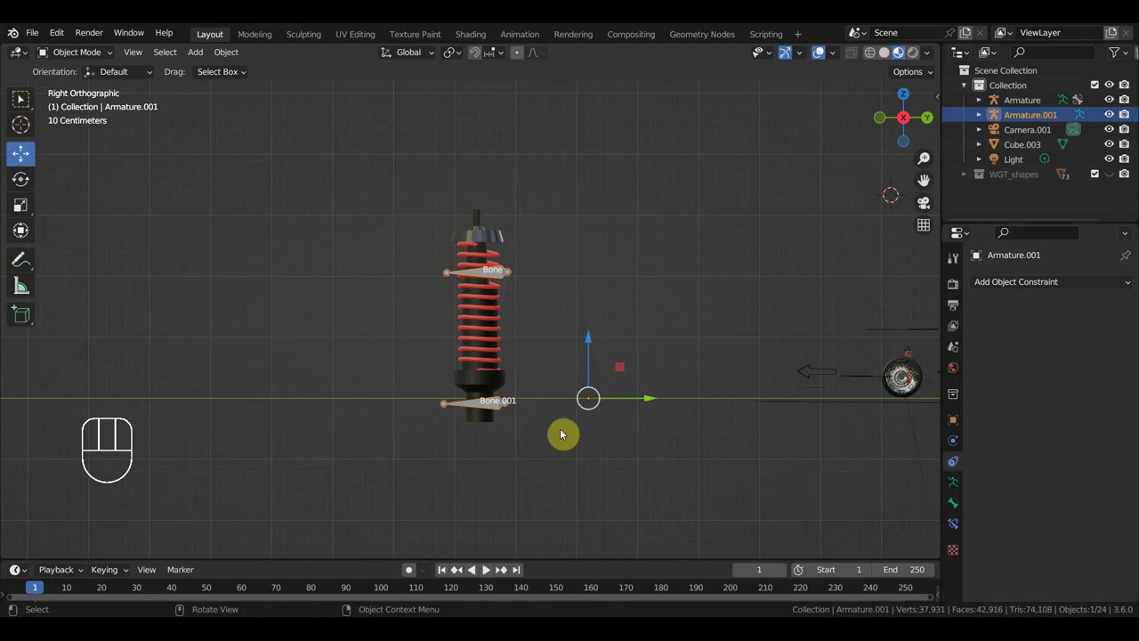
left_click(582, 479)
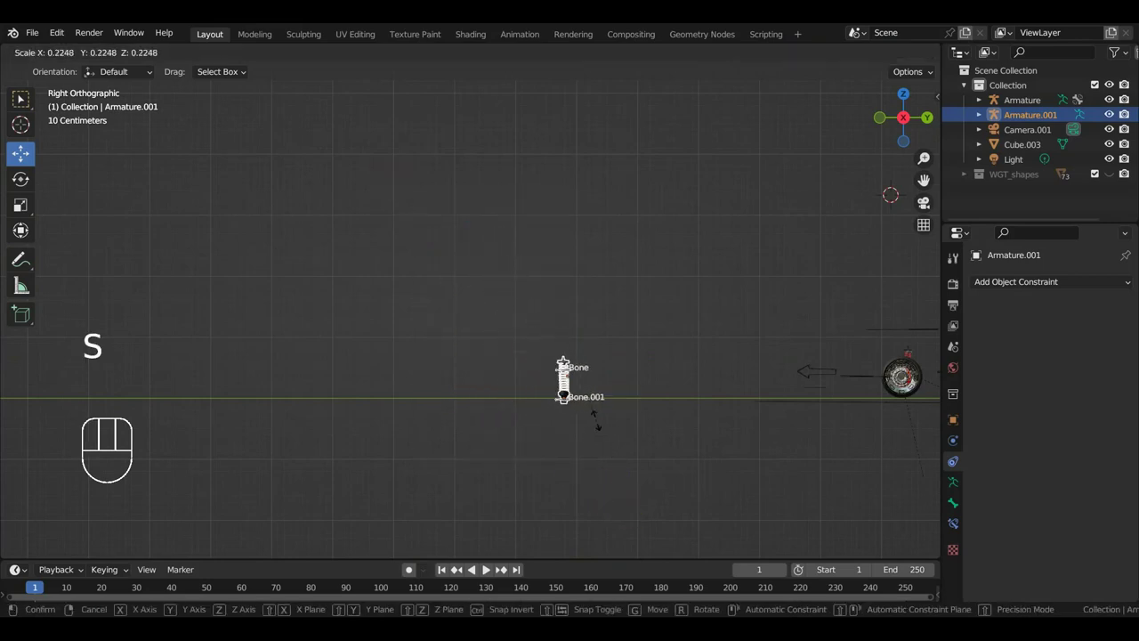
middle_click(675, 470)
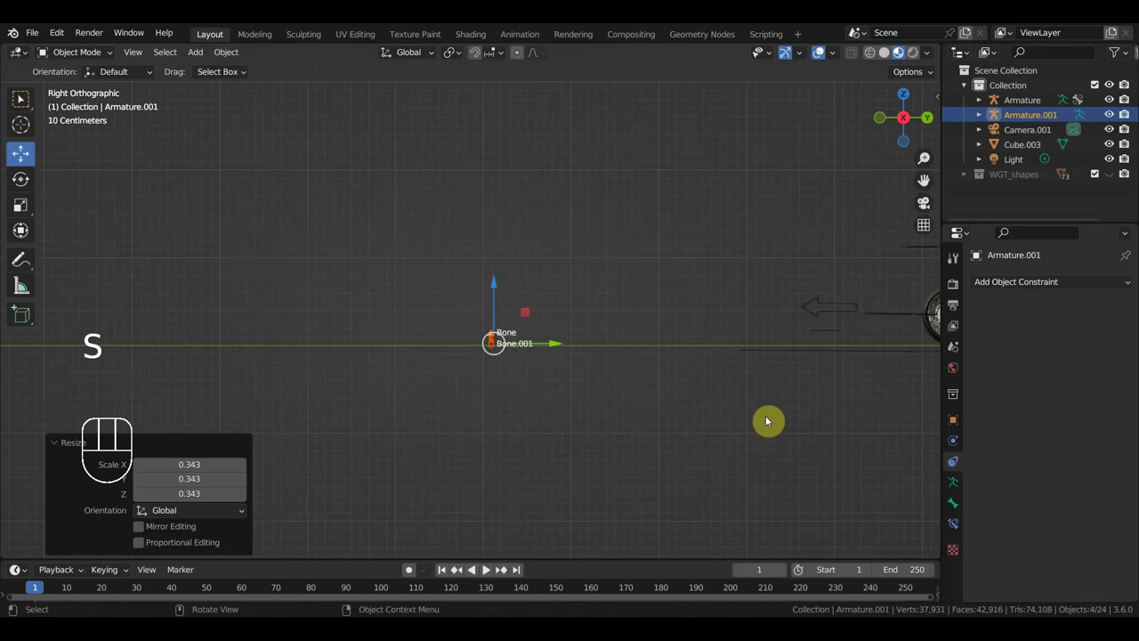
key("shift+d")
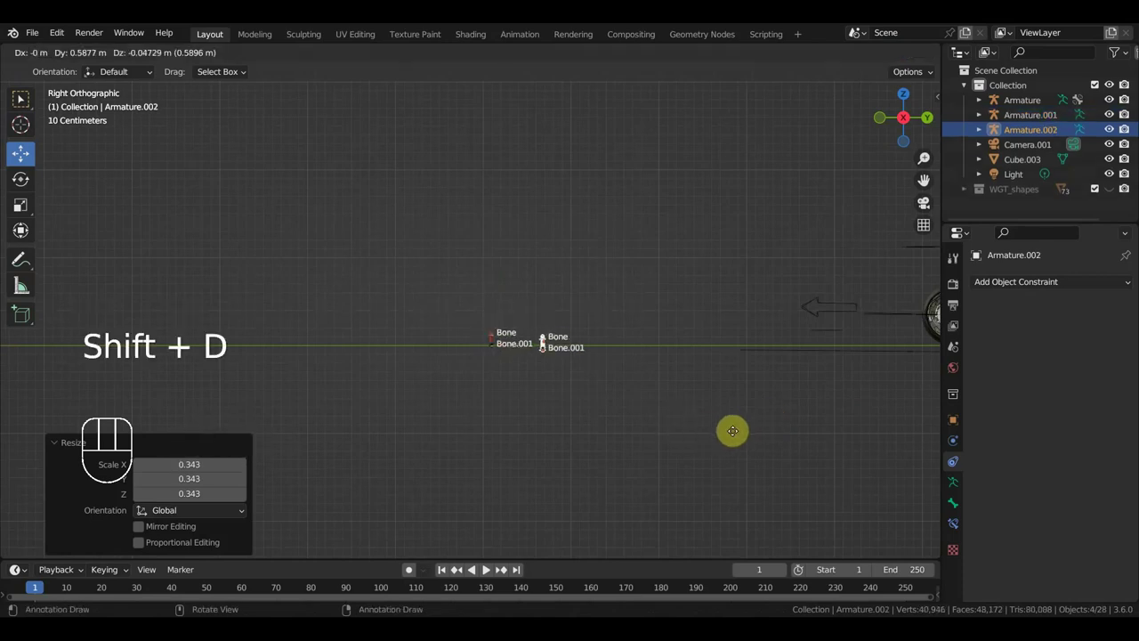
left_click_drag(483, 322, 459, 307)
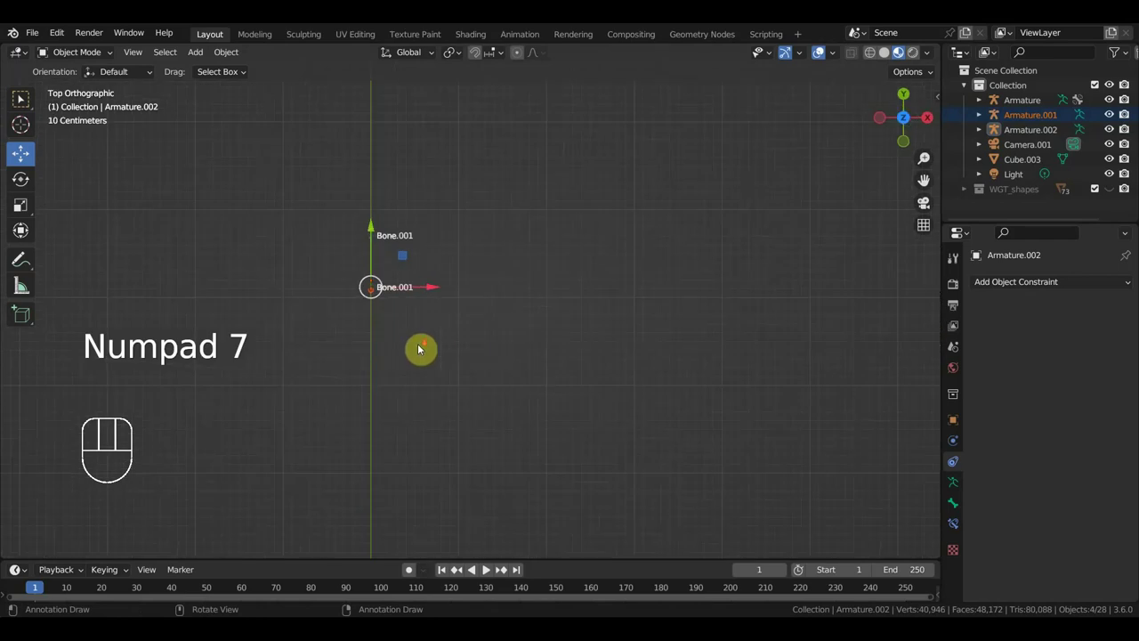
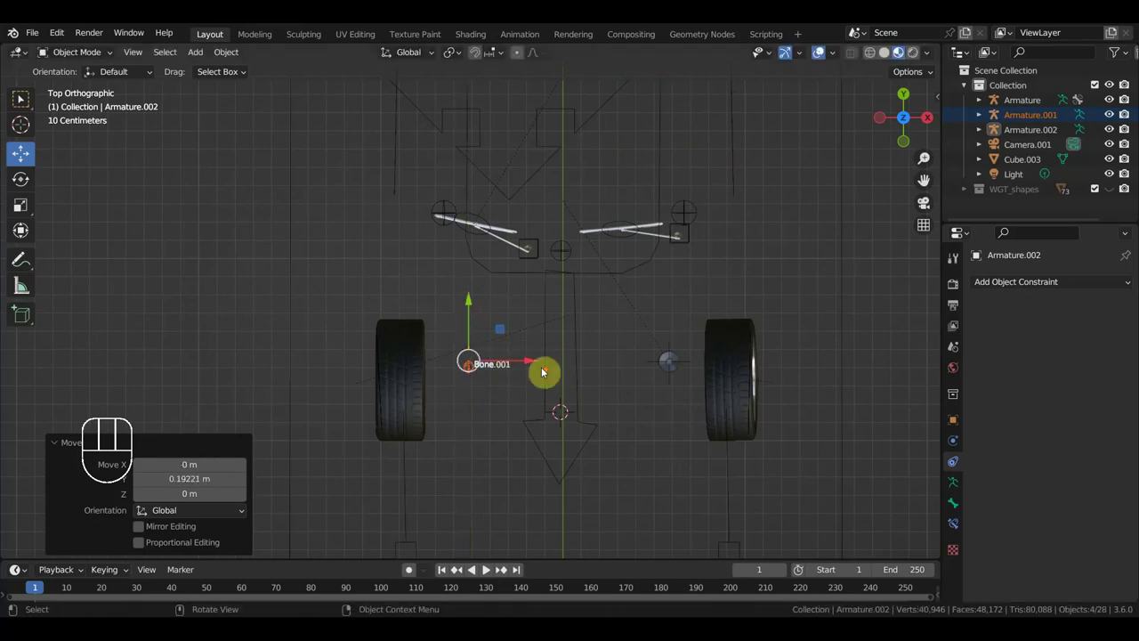
Enlarge the duplicated shock armature slightly and check it against the spring in perspective view.
left_click_drag(452, 344, 443, 274)
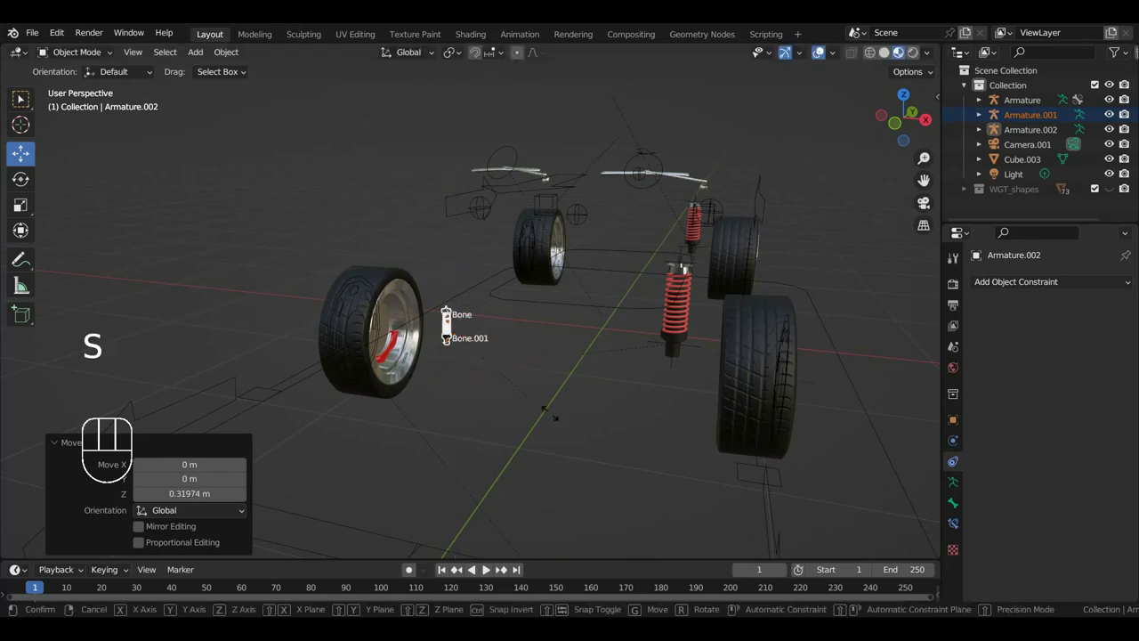
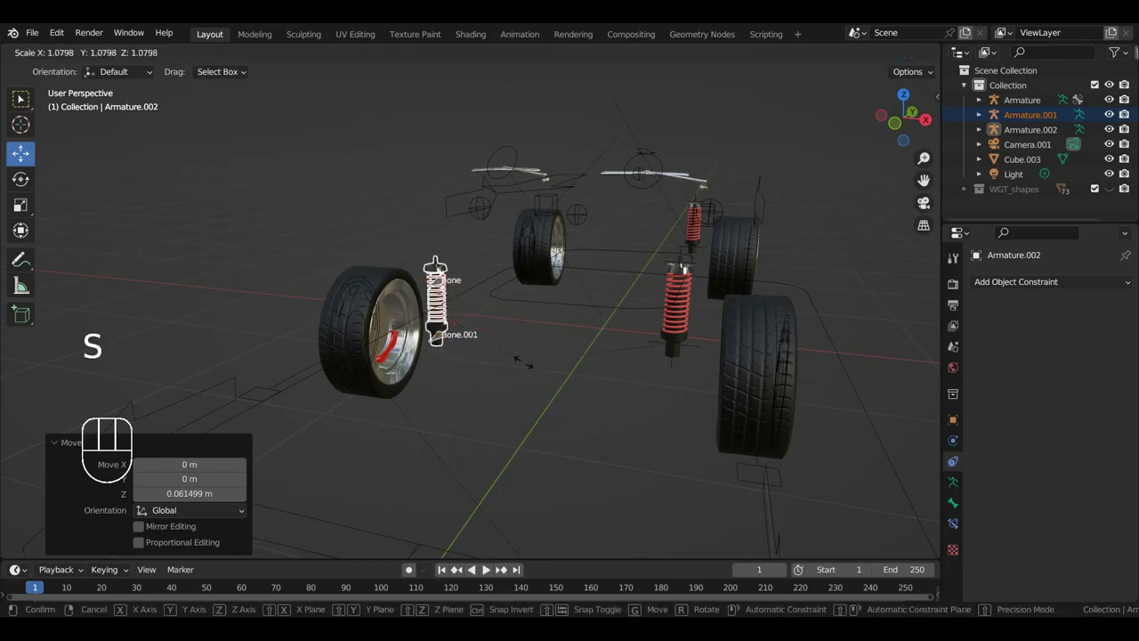
left_click_drag(545, 368, 600, 339)
left_click_drag(623, 422, 674, 441)
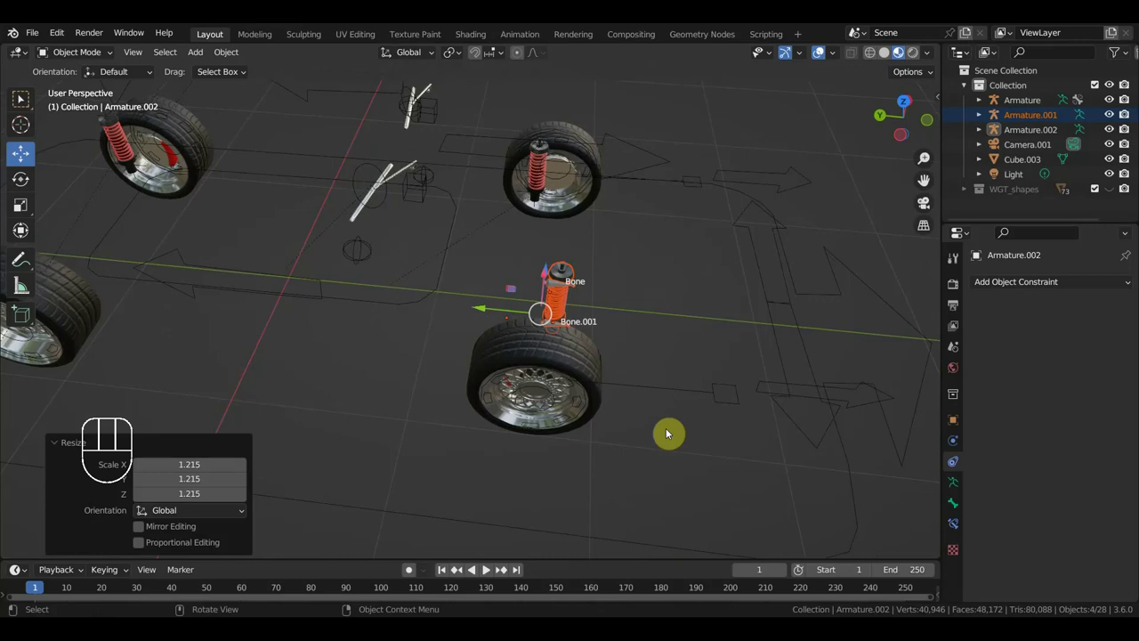
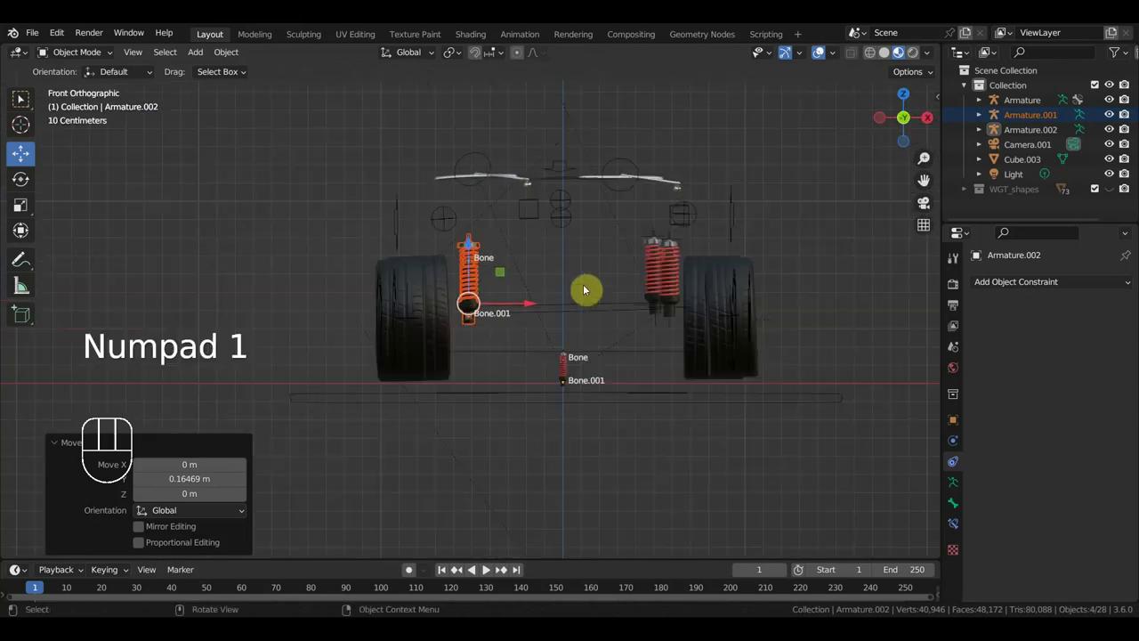
Pull back to see the whole car and select Armature.002 to scale it up to about 1.22.
left_click_drag(589, 369, 450, 359)
scroll("down", 3)
middle_click(481, 370)
scroll("down", 3)
left_click_drag(486, 376, 609, 359)
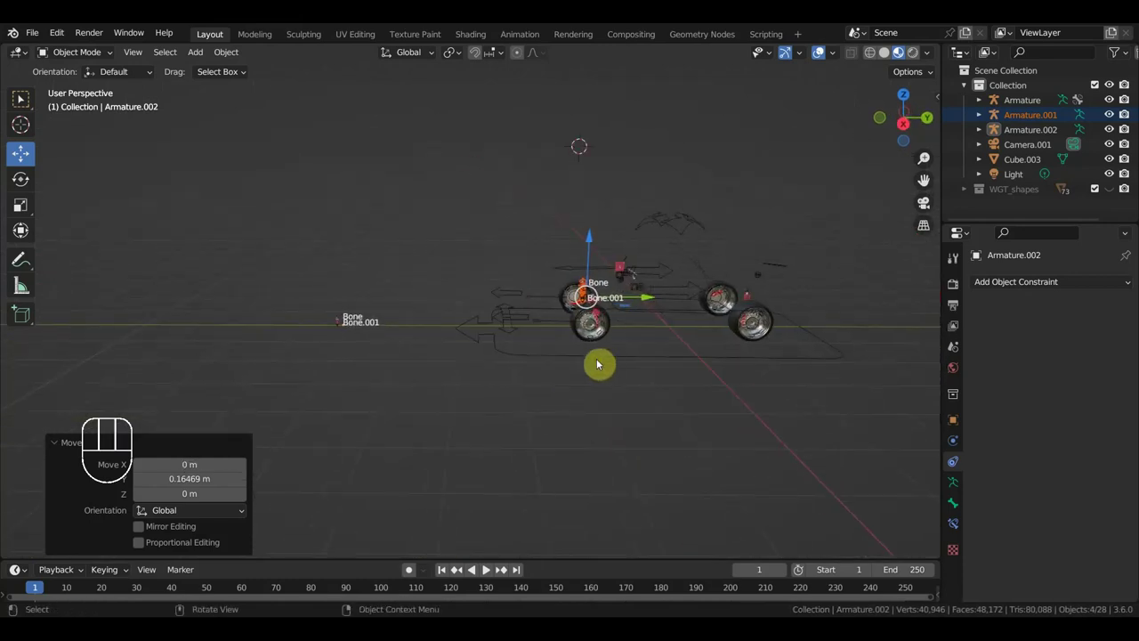
left_click(311, 295)
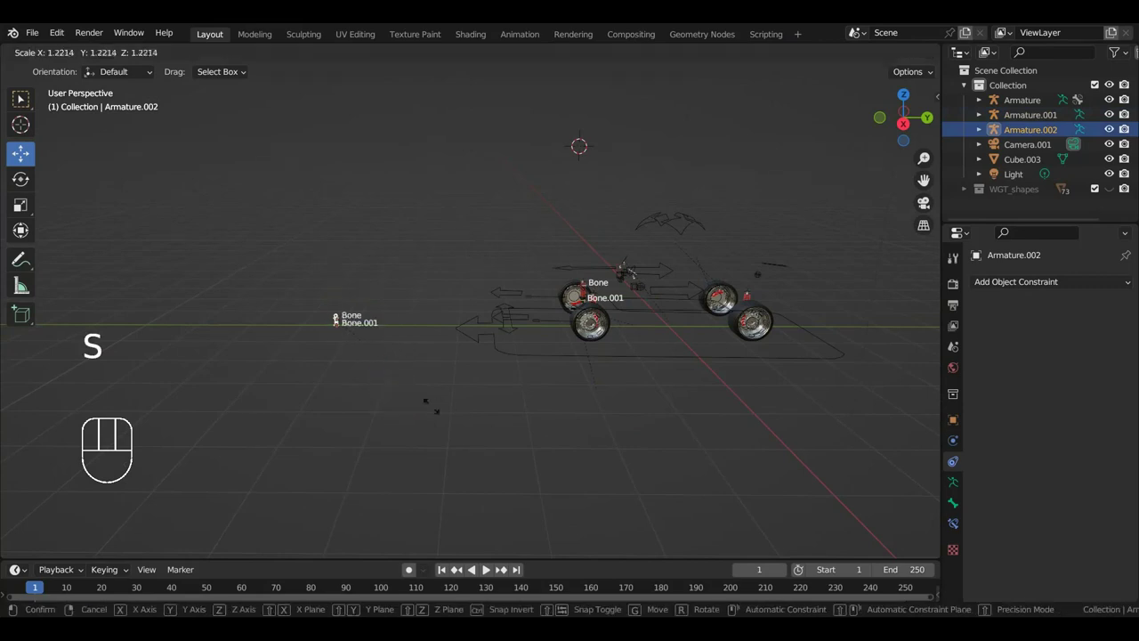
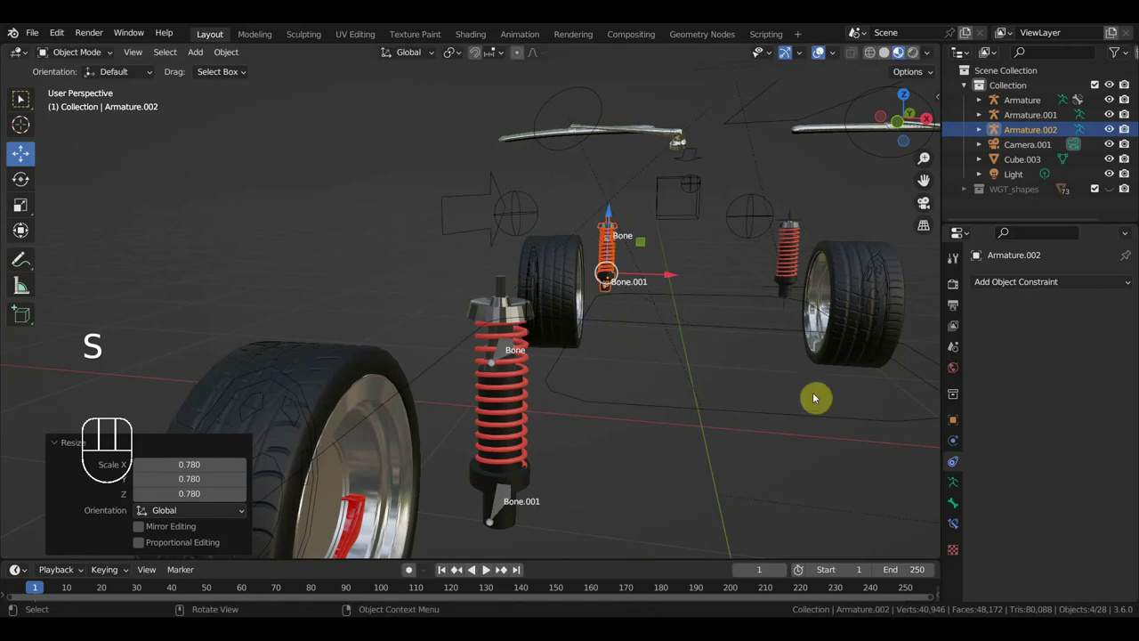
Clear the selection and inspect how the copied shock armature sits on its spring.
left_click_drag(821, 406, 778, 397)
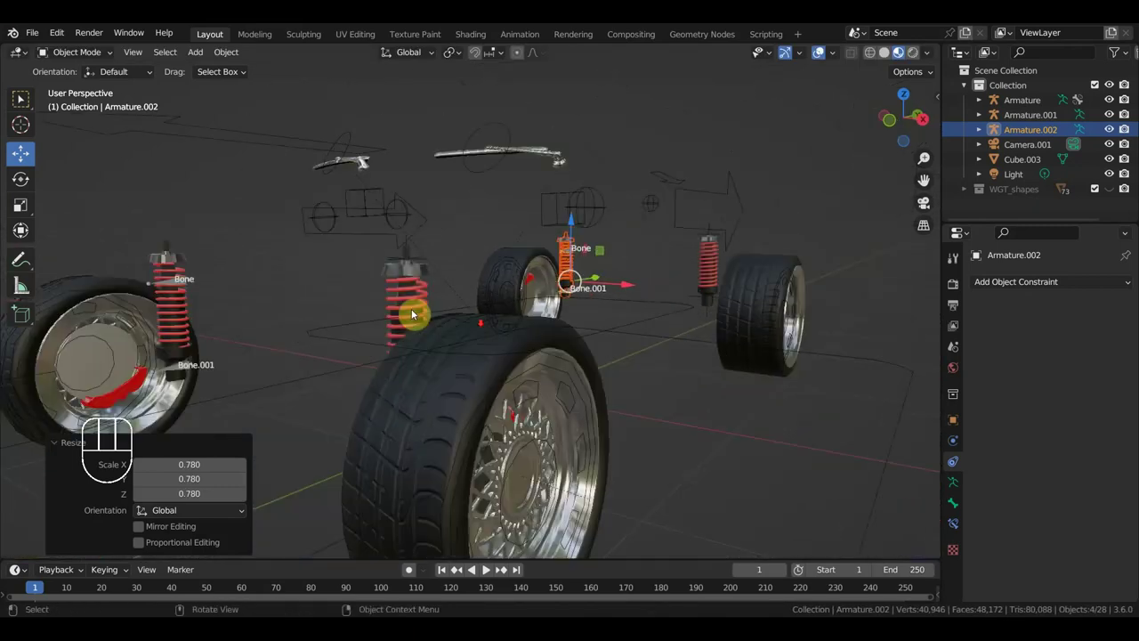
left_click_drag(618, 331, 533, 385)
left_click(552, 412)
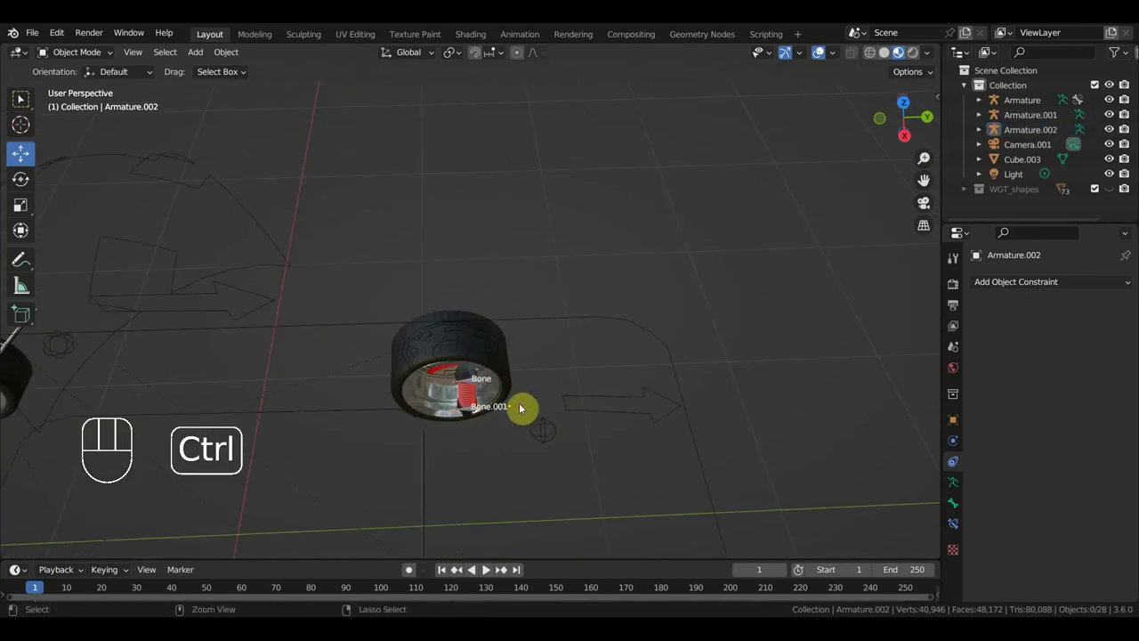
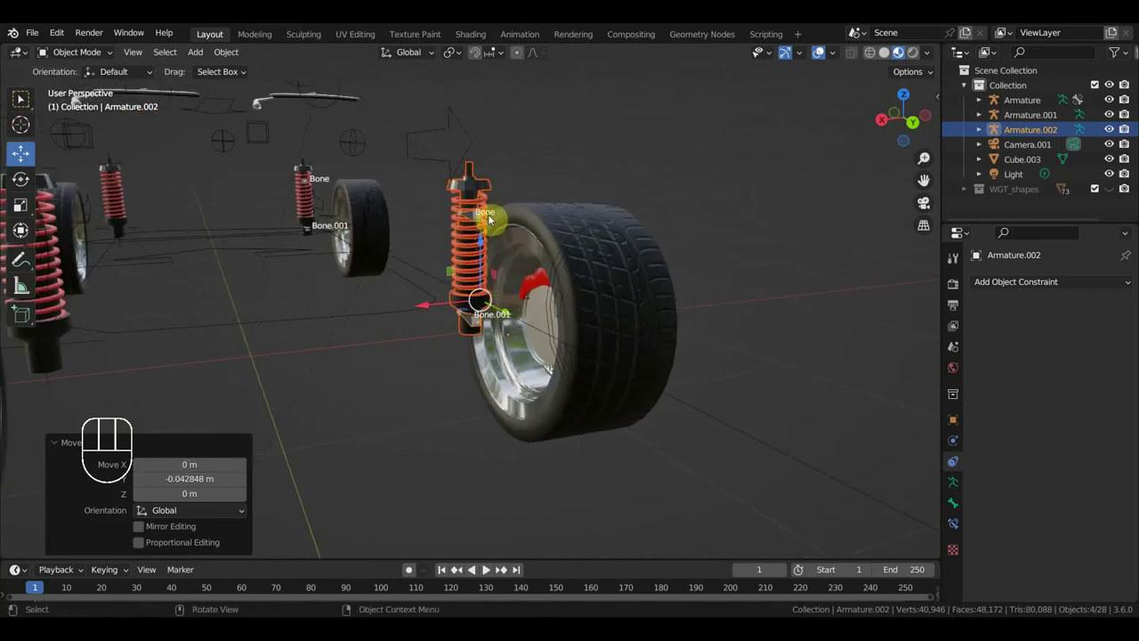
left_click_drag(499, 271, 505, 282)
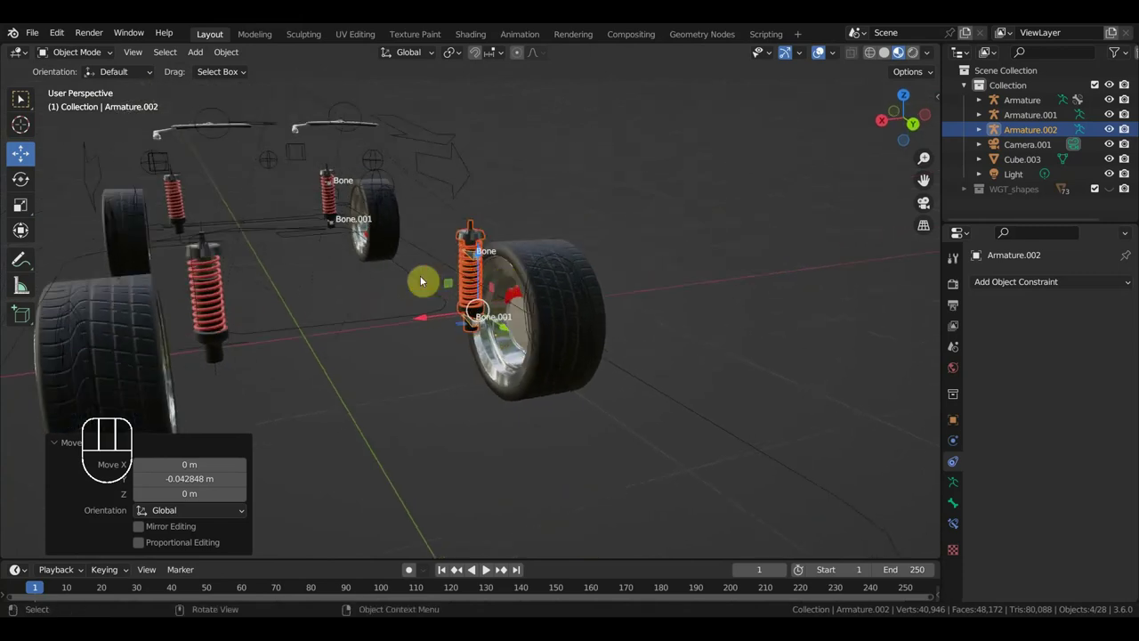
left_click_drag(276, 365, 484, 363)
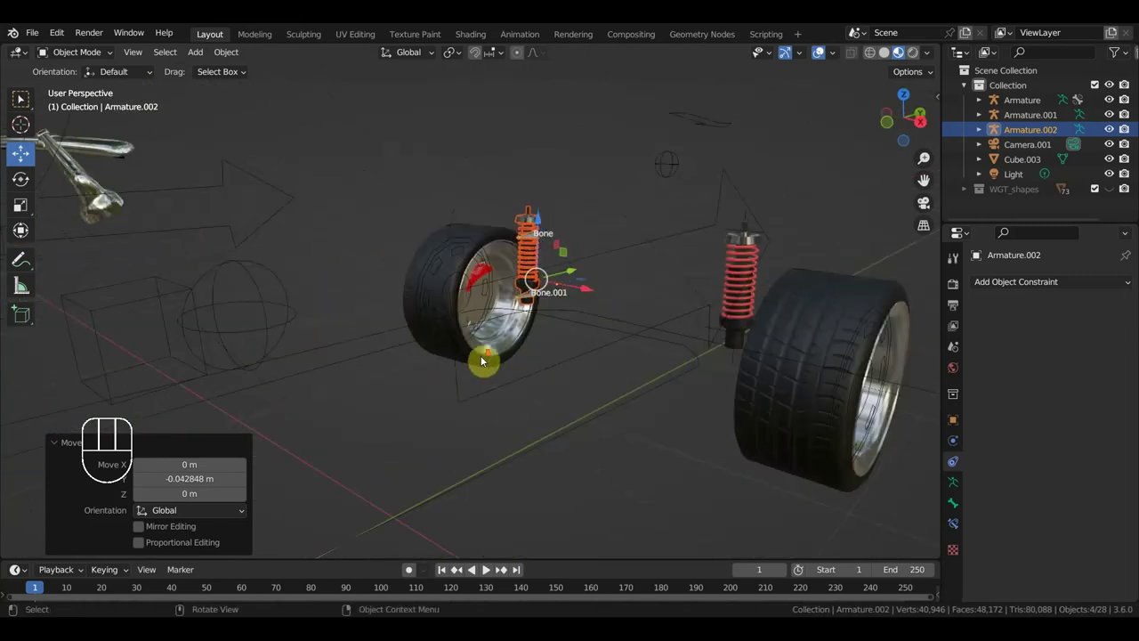
scroll("up", 3)
scroll("up", 3)
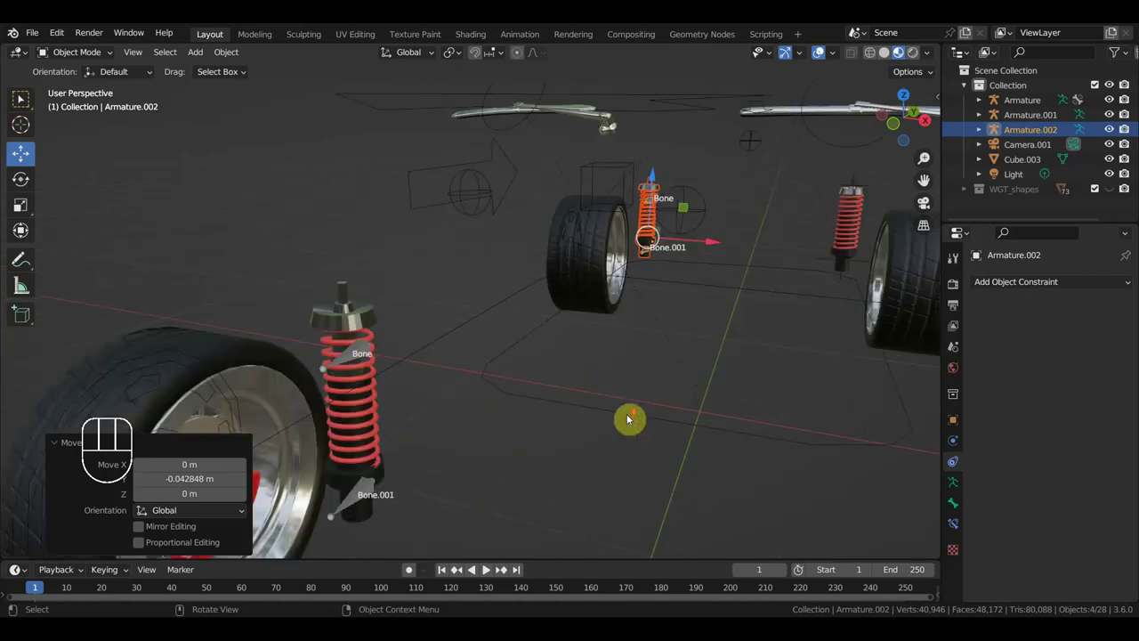
Select Armature.001 and add the main car Armature so it becomes the active object.
left_click_drag(637, 416, 550, 421)
left_click_drag(550, 421, 554, 421)
left_click_drag(554, 421, 601, 395)
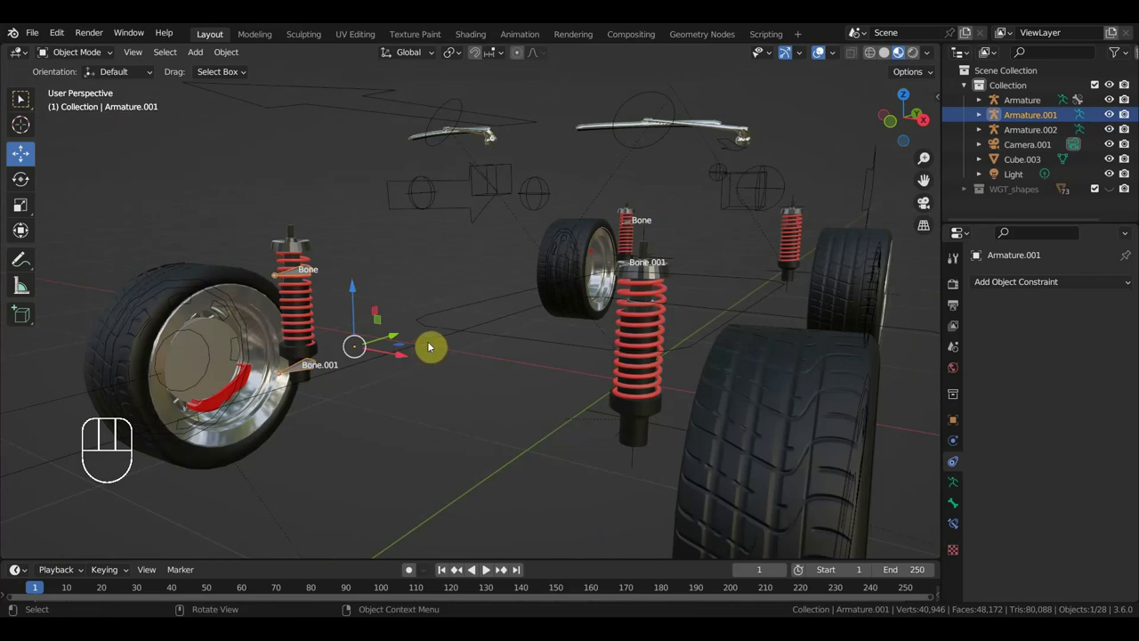
left_click(298, 274)
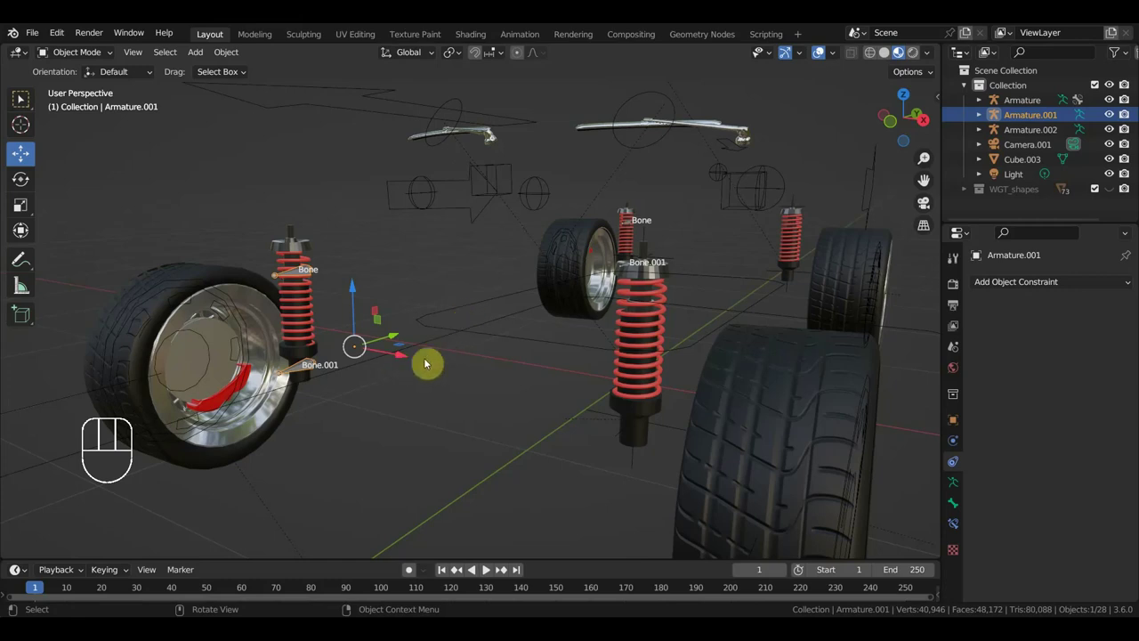
left_click_drag(494, 340, 508, 342)
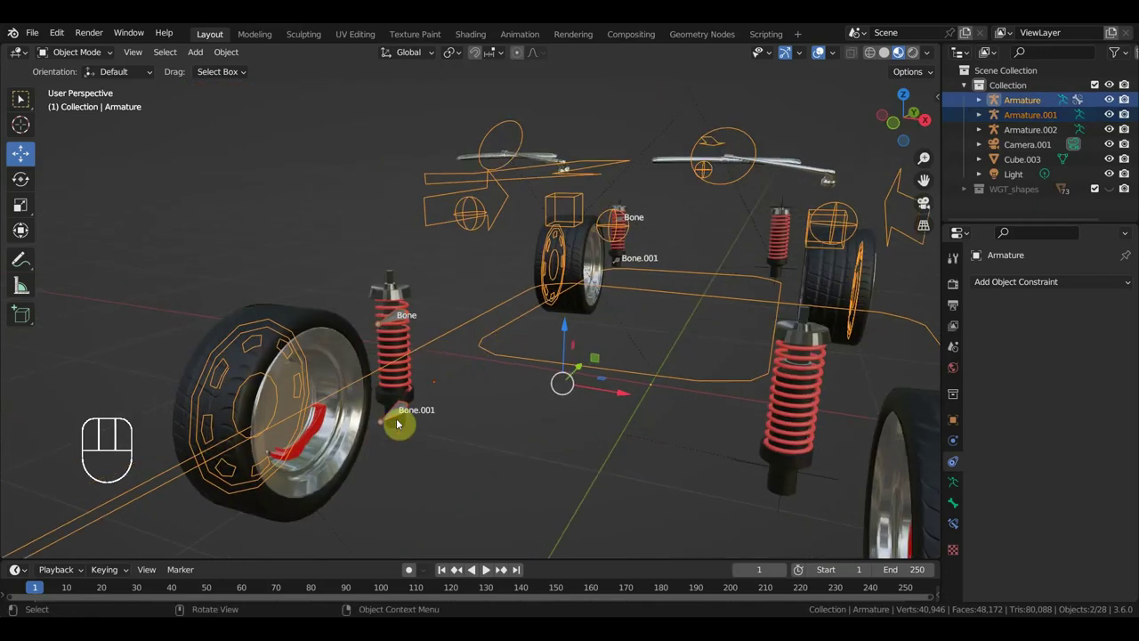
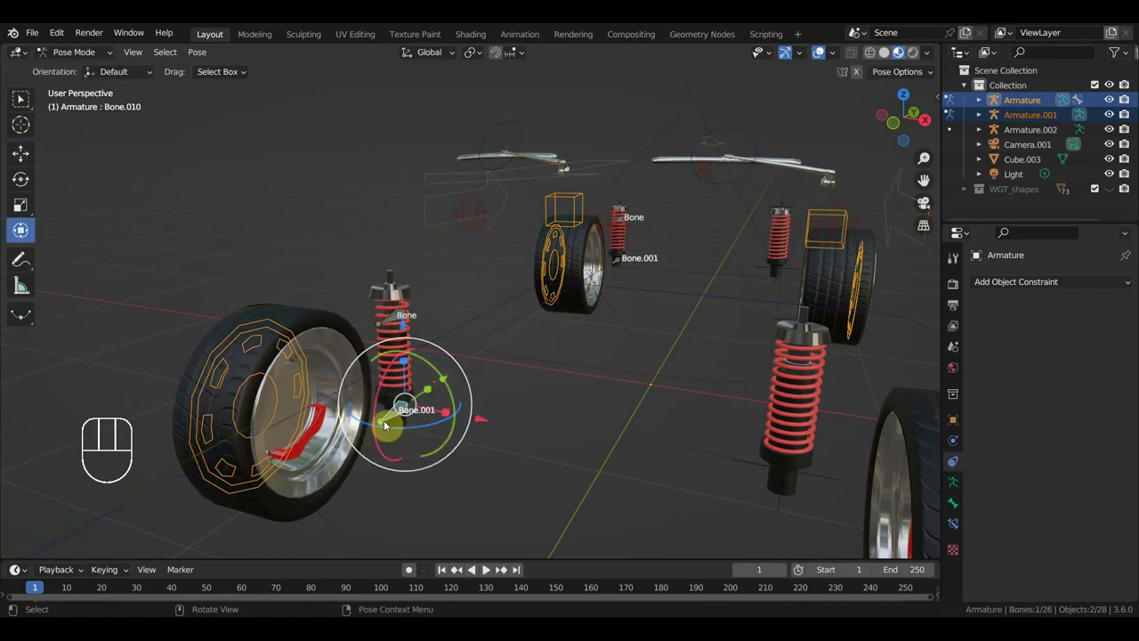
Join the shock armature into the main rig and parent its bone to the body bone with Keep Transform.
left_click(477, 322)
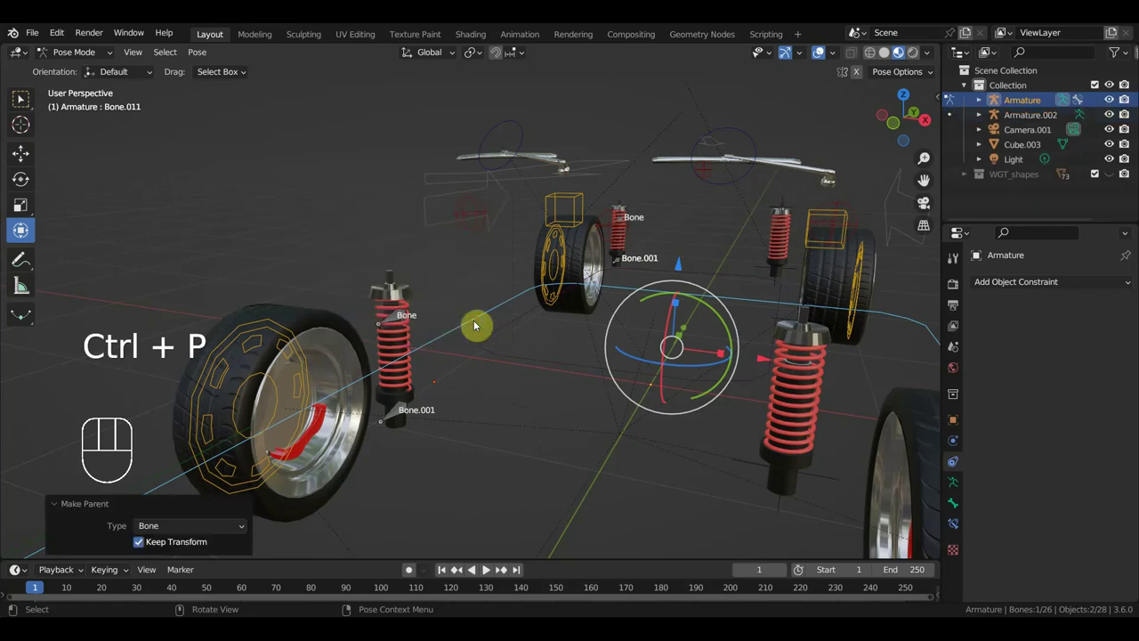
left_click_drag(71, 62, 148, 97)
left_click(393, 320)
left_click(515, 328)
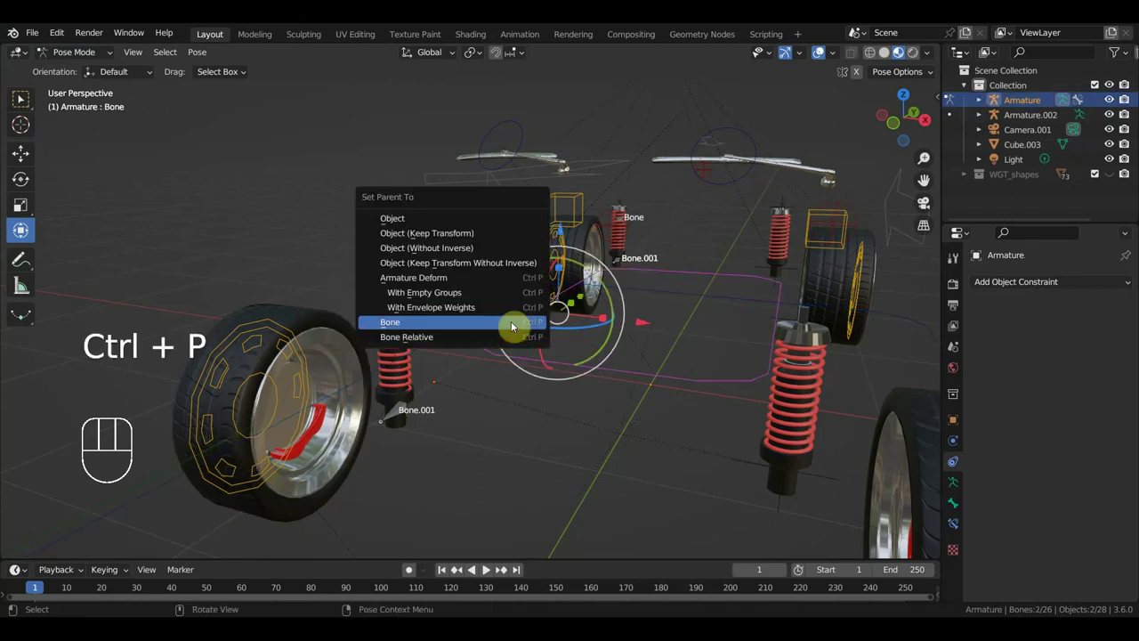
left_click_drag(513, 351, 501, 350)
left_click_drag(601, 333, 507, 323)
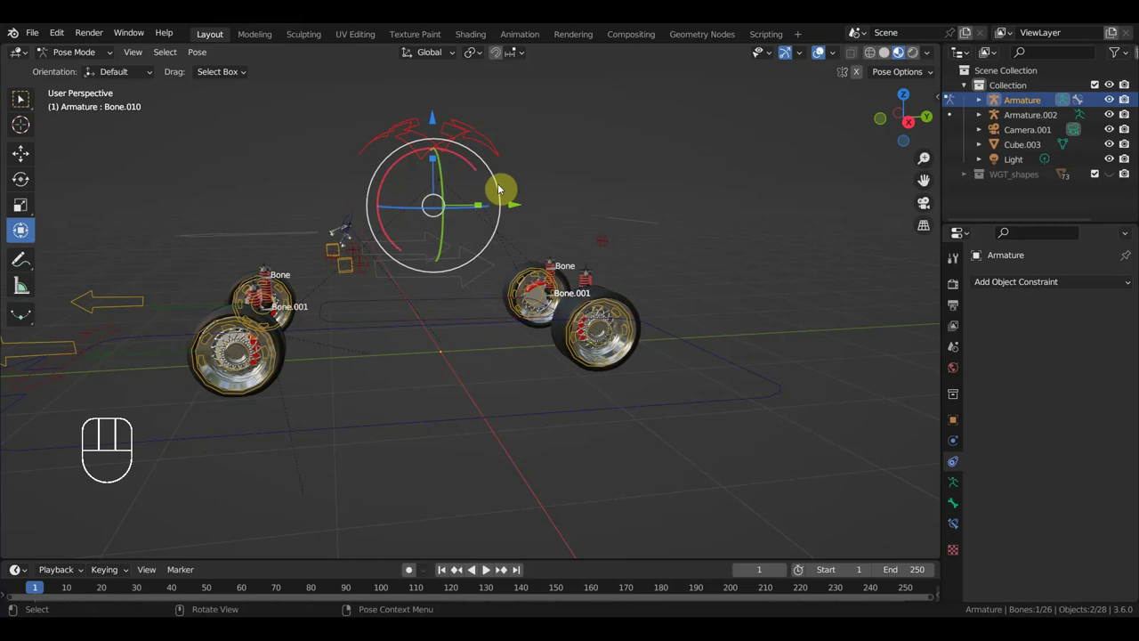
Undo the last attempt, zoom onto the front spring shock and add the wheel bone to the selection.
left_click_drag(521, 208, 488, 238)
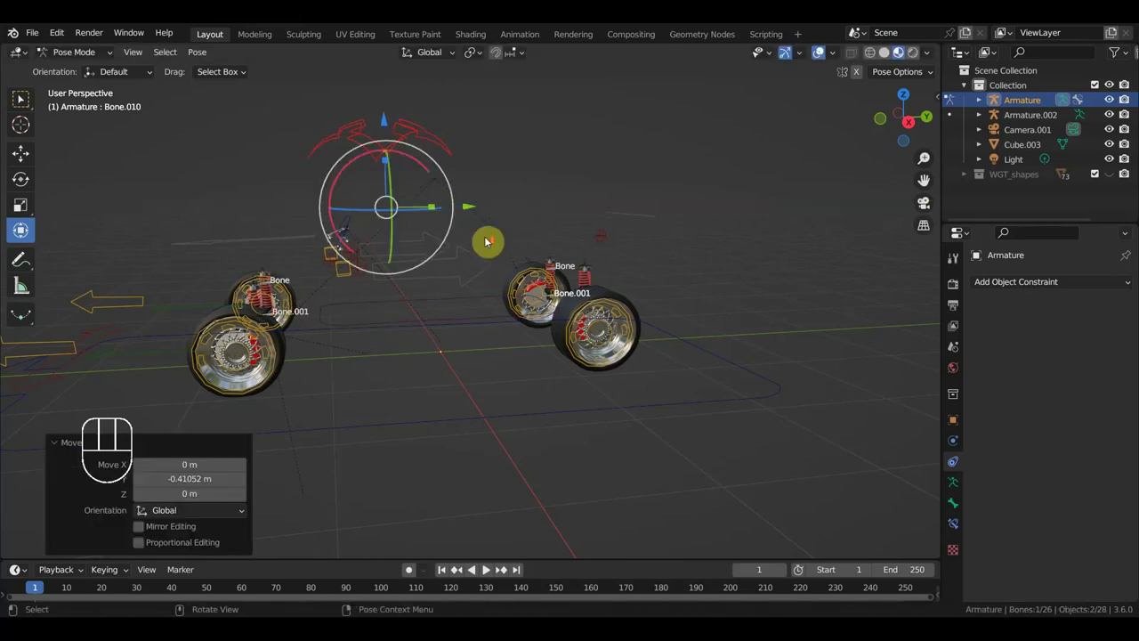
left_click_drag(489, 243, 685, 274)
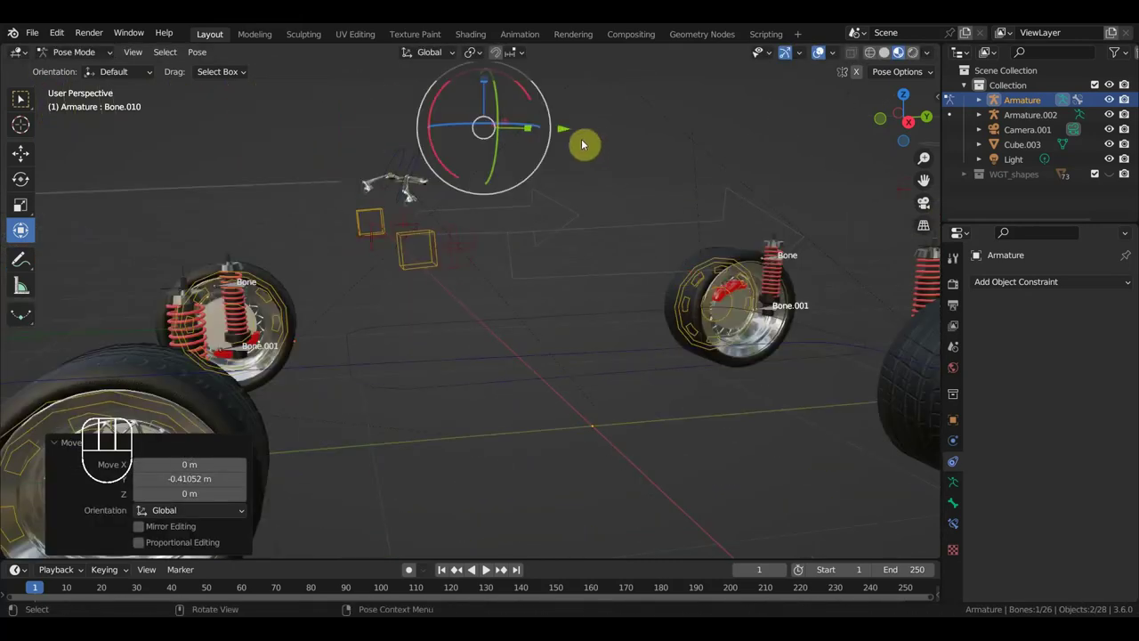
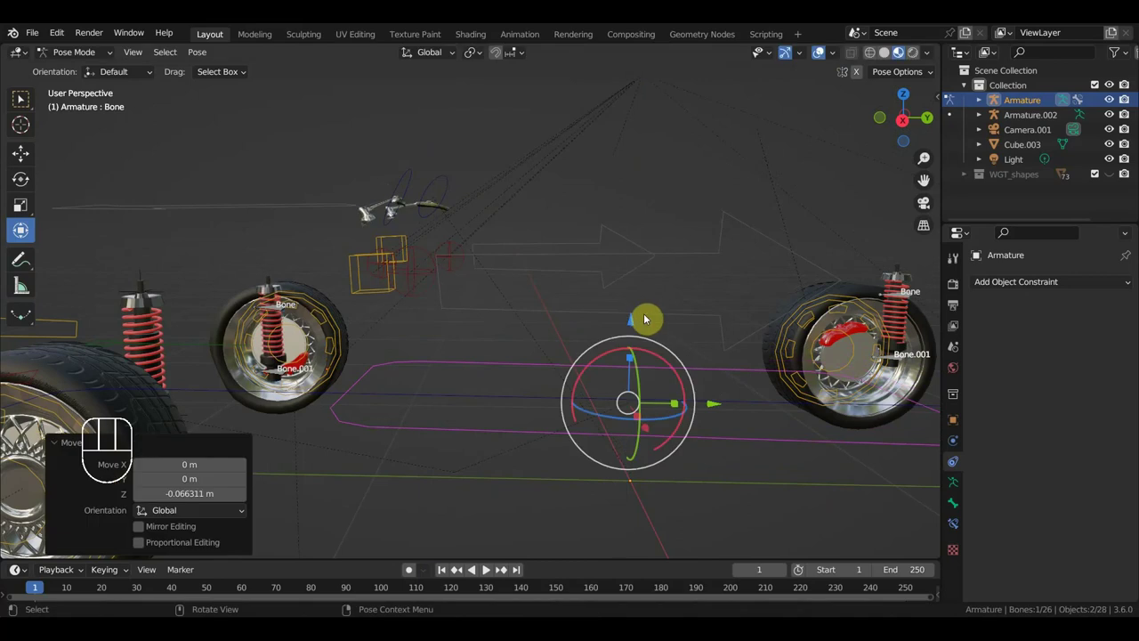
key("ctrl+z")
key("ctrl+z")
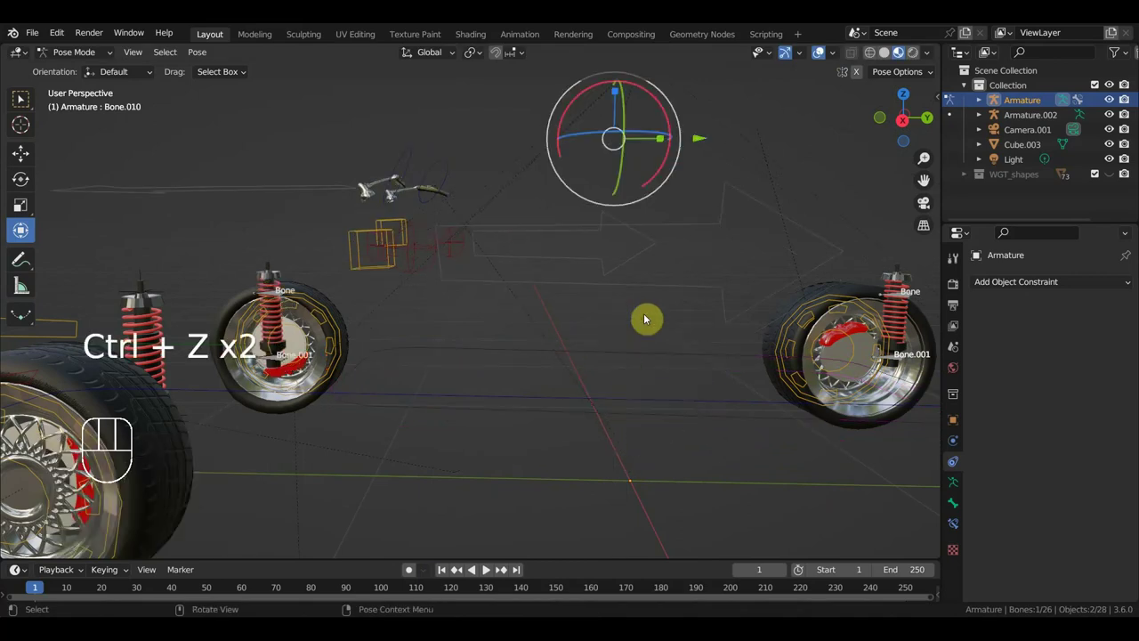
left_click_drag(516, 365, 568, 372)
left_click_drag(521, 361, 544, 356)
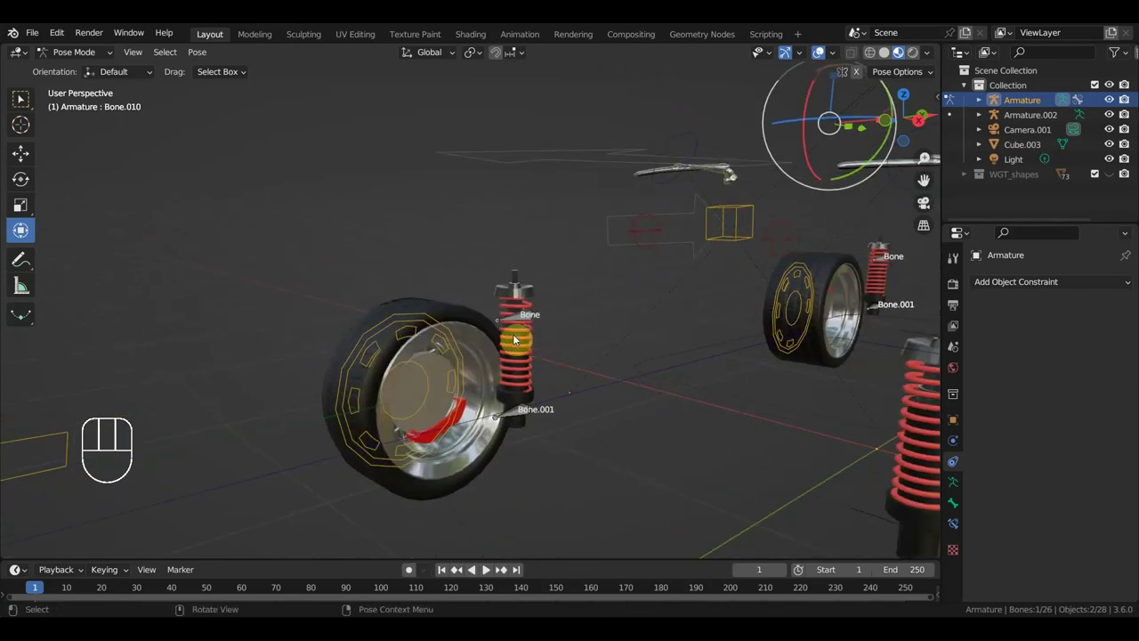
left_click_drag(526, 360, 515, 362)
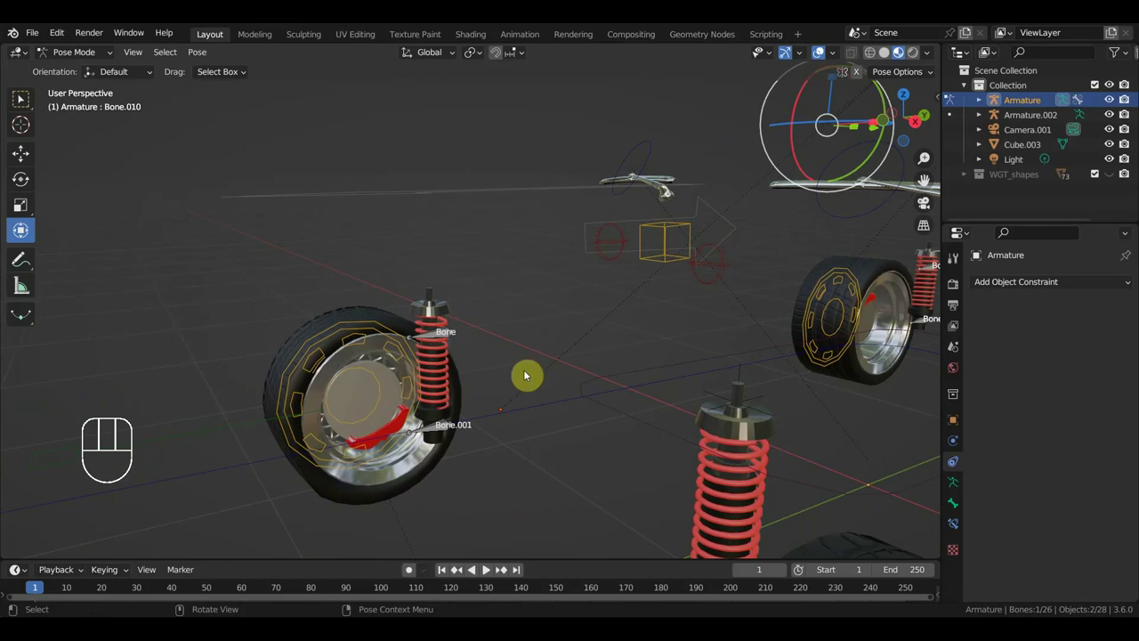
left_click_drag(521, 364, 553, 359)
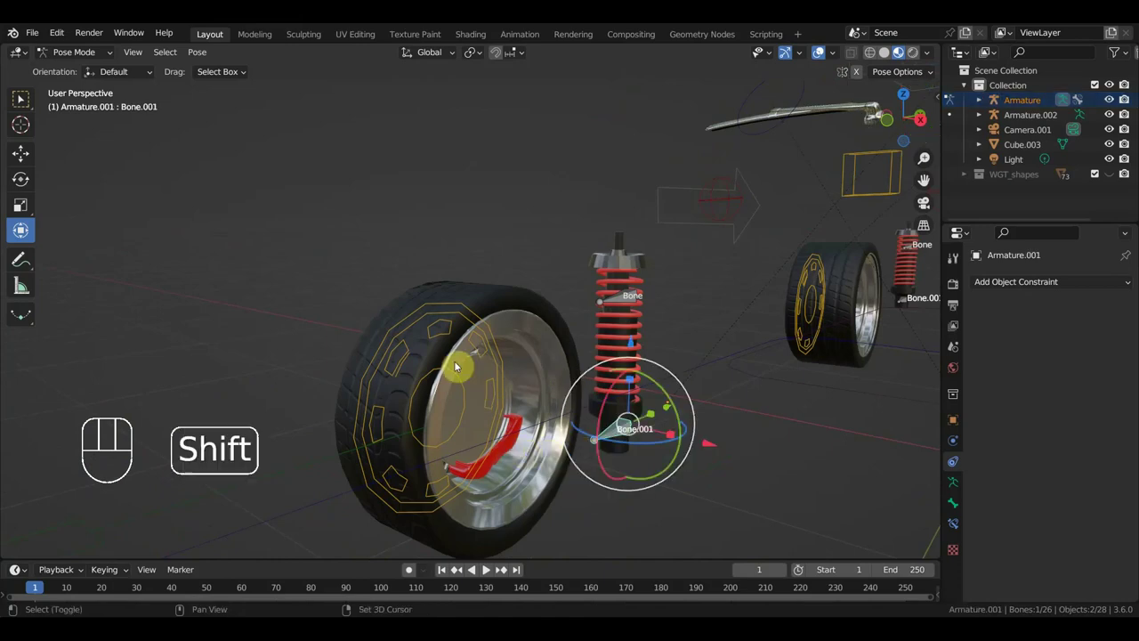
left_click(437, 317)
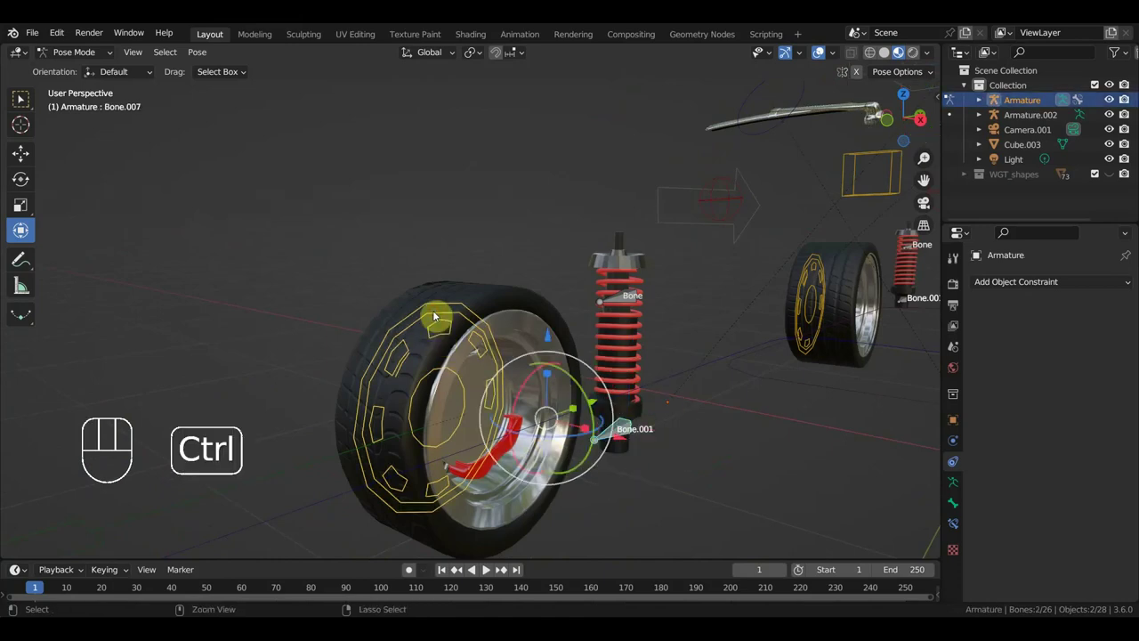
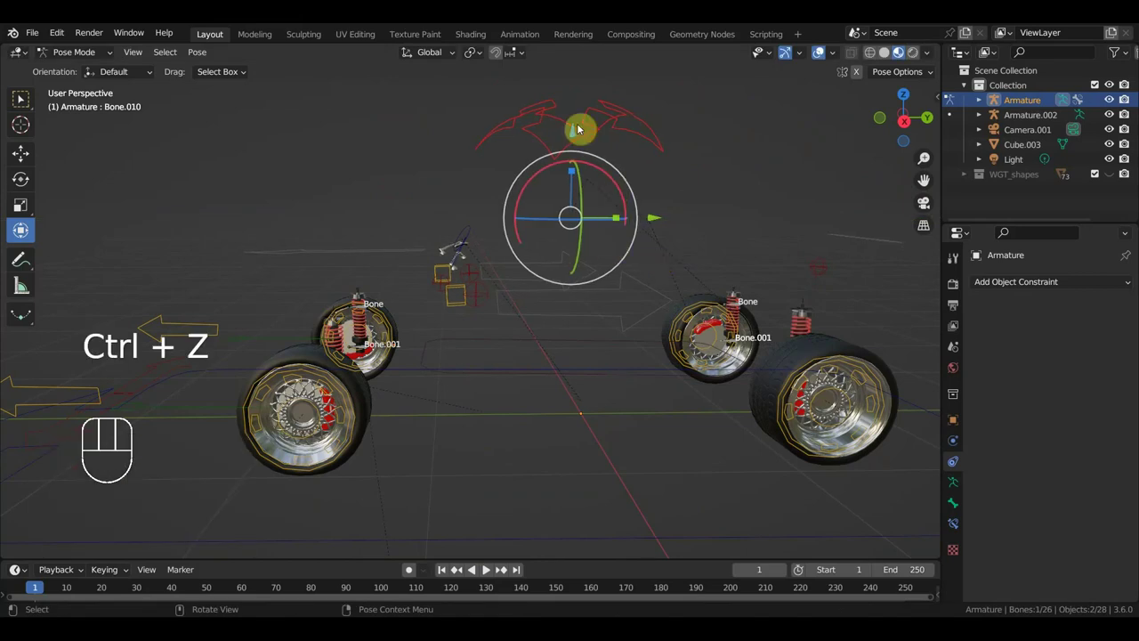
Parent the shock's top Bone to the main car control bone with Keep Transform.
left_click_drag(577, 133, 594, 150)
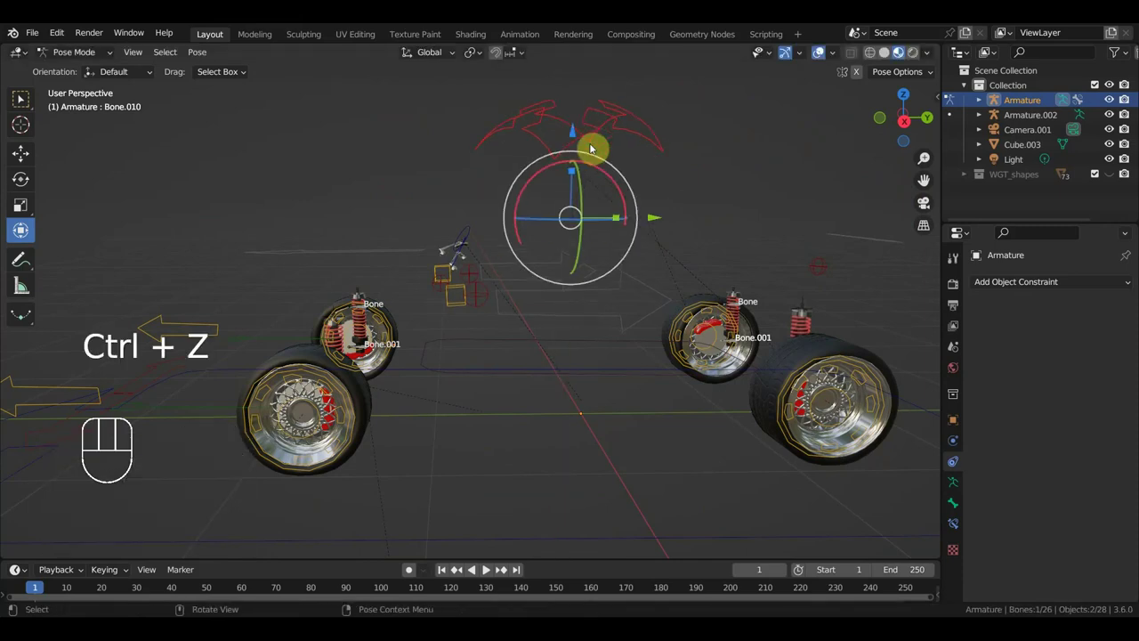
left_click_drag(437, 321, 485, 316)
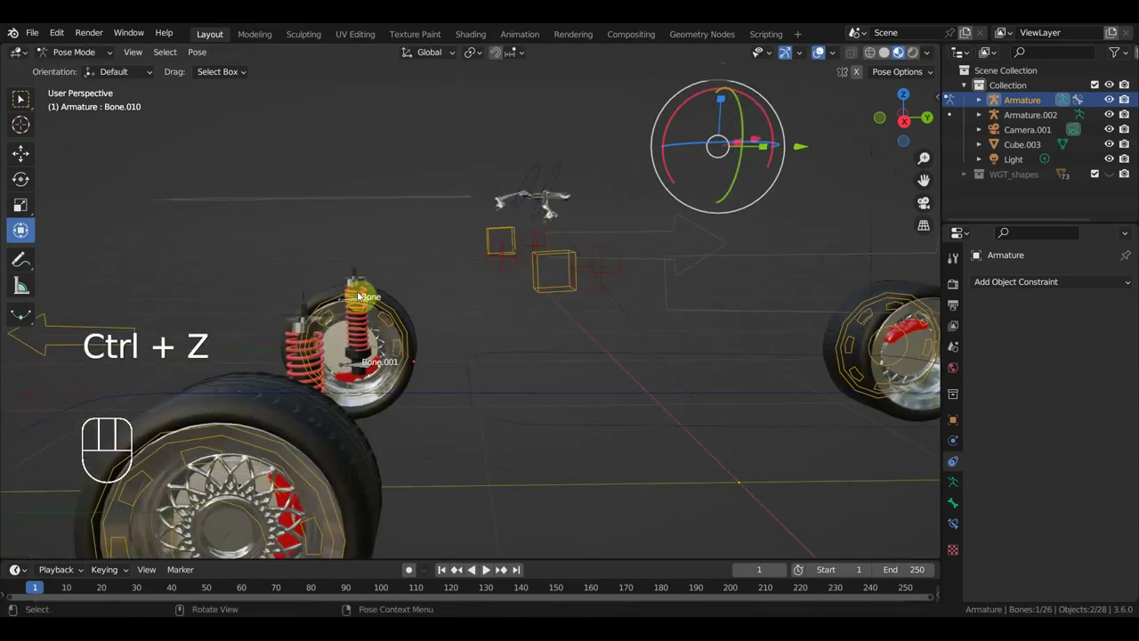
left_click(370, 300)
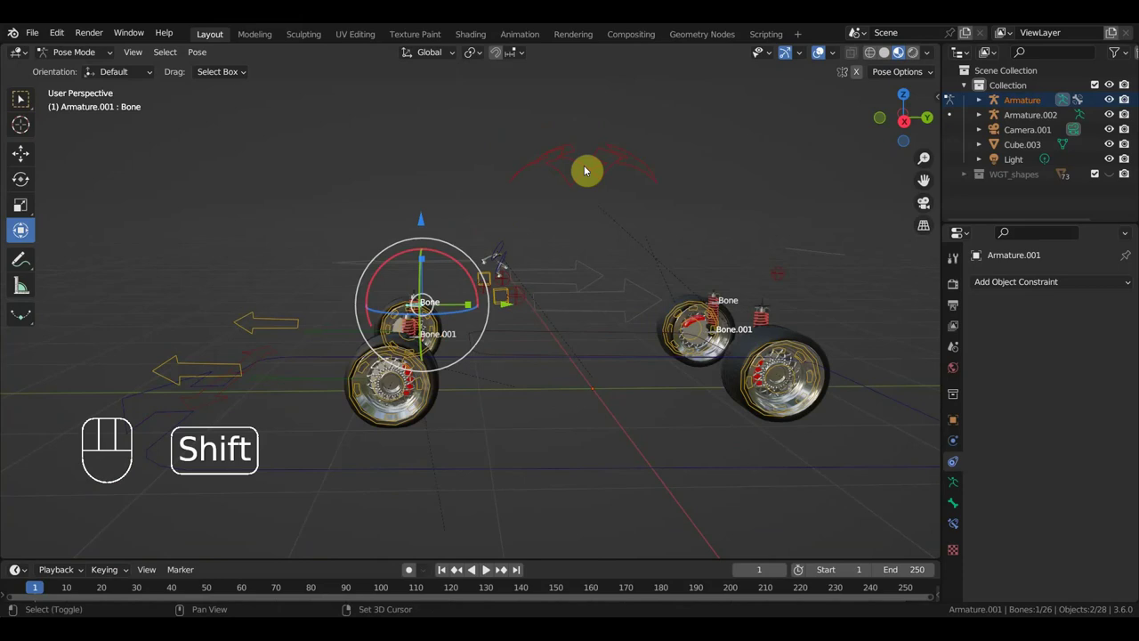
left_click(588, 171)
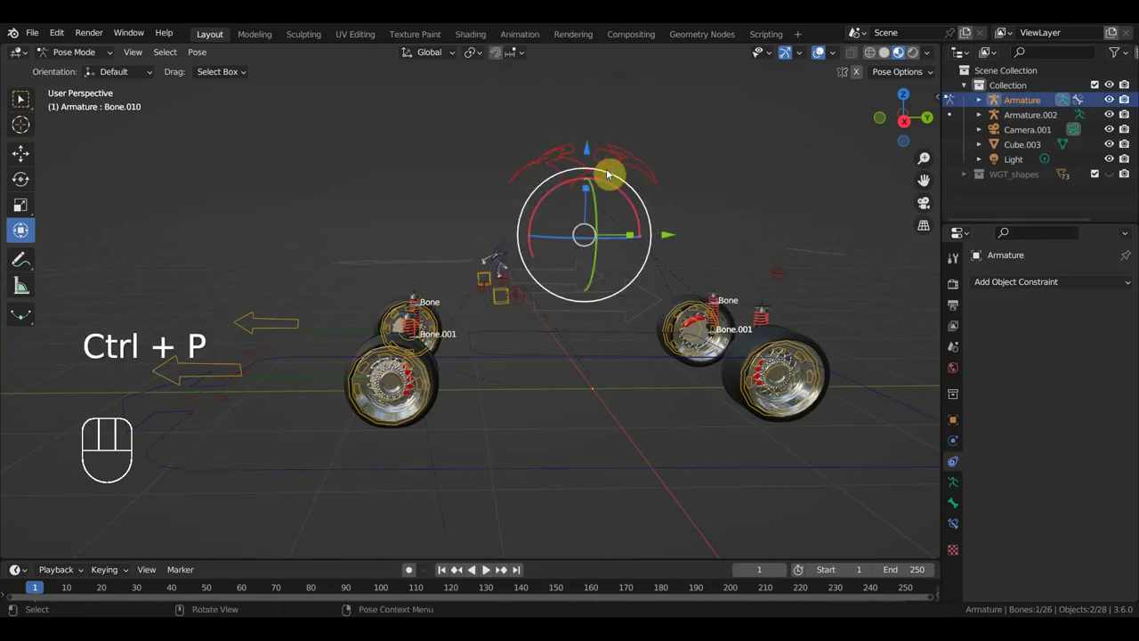
left_click_drag(676, 236, 625, 247)
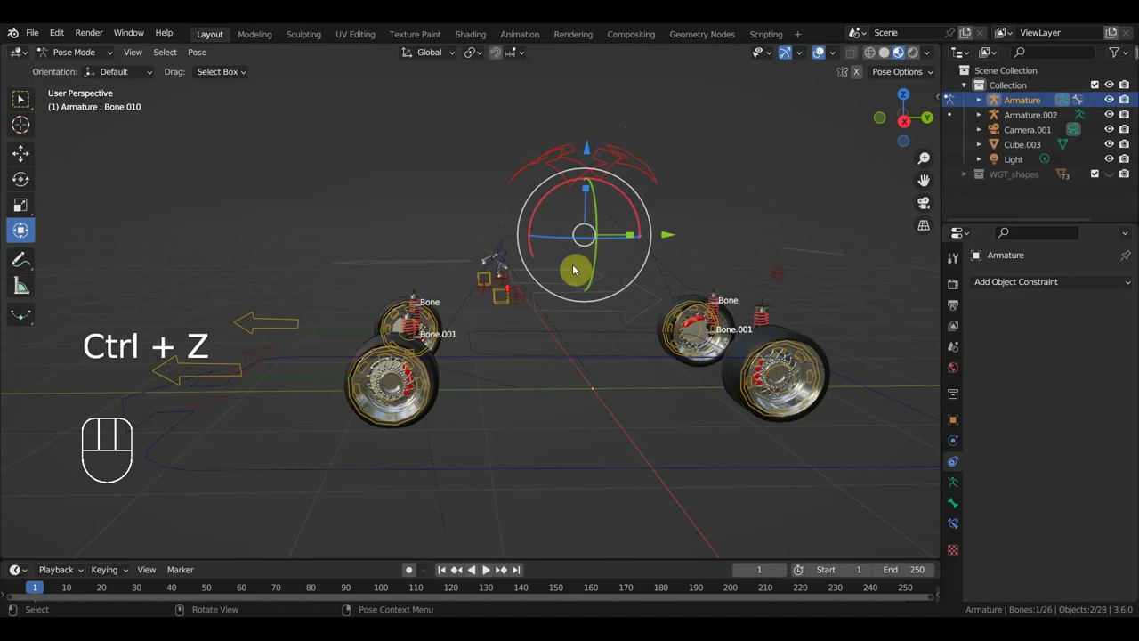
left_click(363, 302)
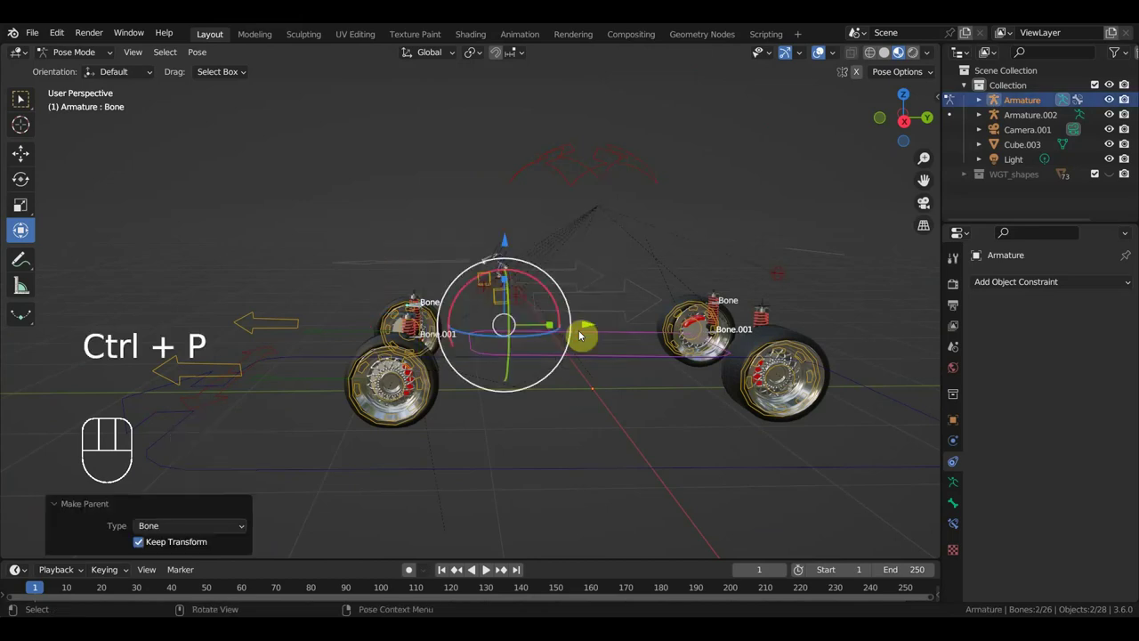
Test-move the control bone to see the shock follow, then undo the move.
left_click_drag(517, 359, 560, 358)
left_click_drag(554, 317, 483, 313)
left_click_drag(575, 242, 594, 248)
key("ctrl+z")
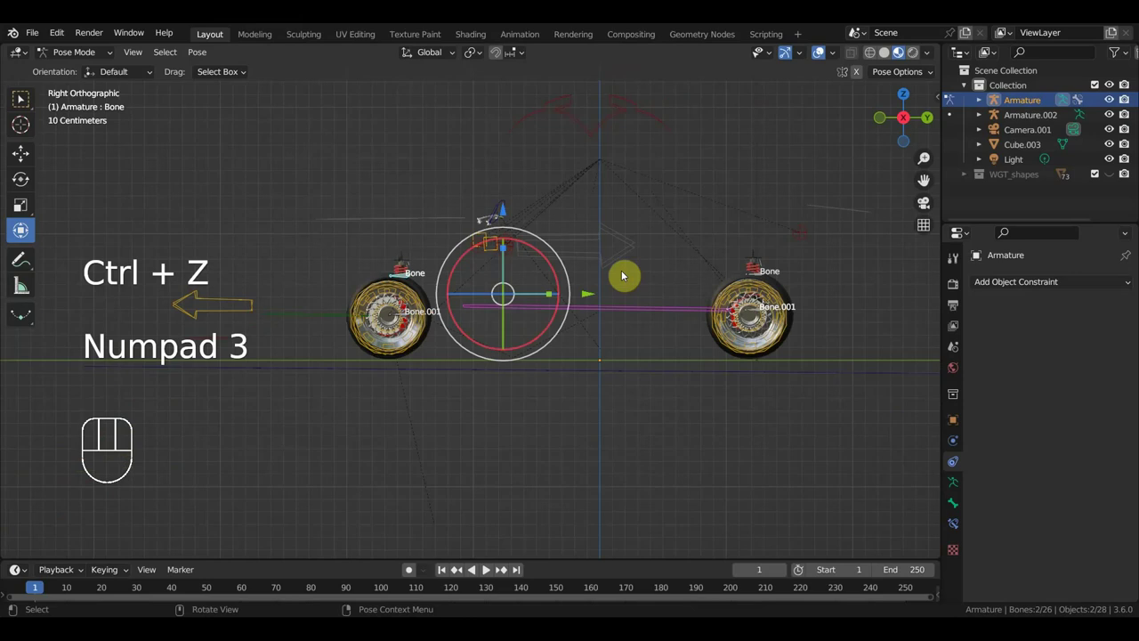
left_click_drag(636, 382, 609, 399)
left_click(72, 61)
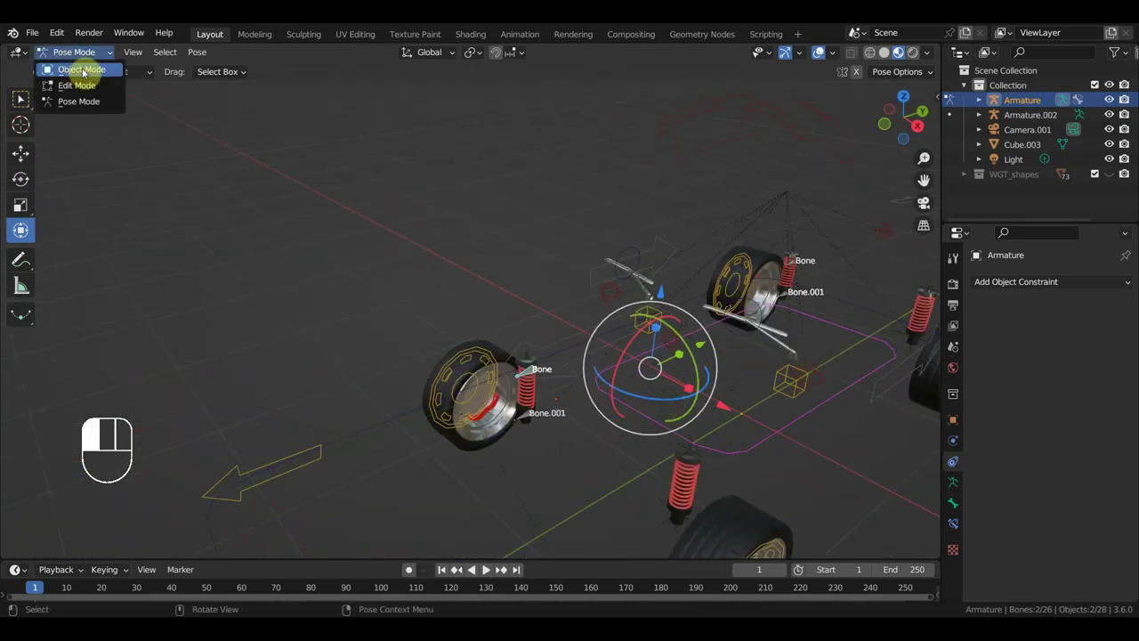
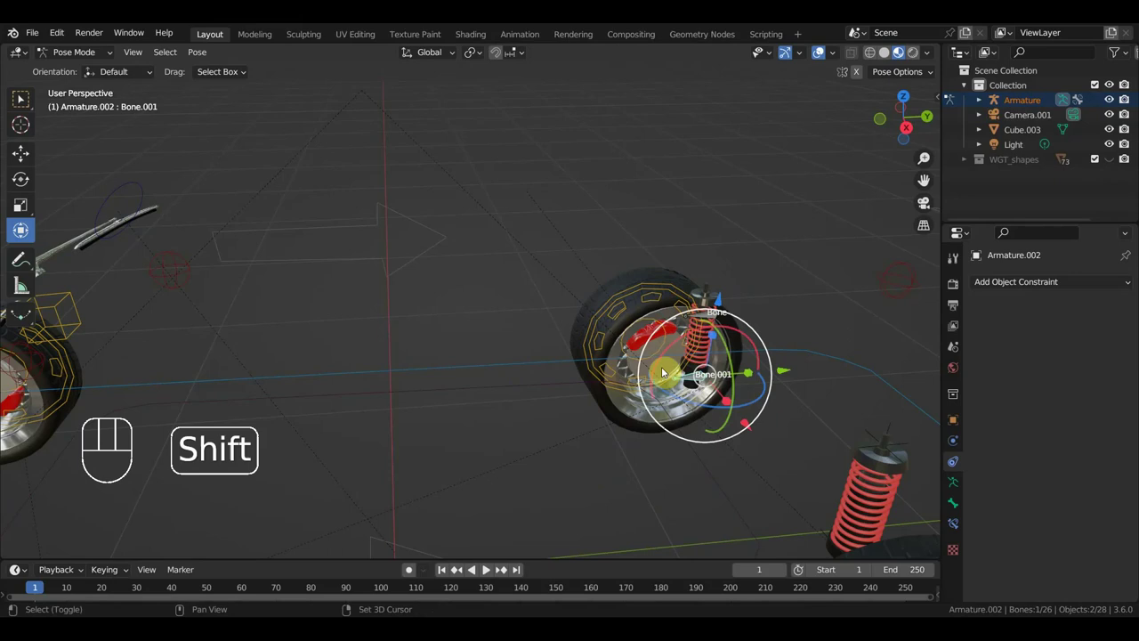
Parent the remaining shock's bones with Keep Transform and test the front wheels, undoing the test move.
left_click(620, 307)
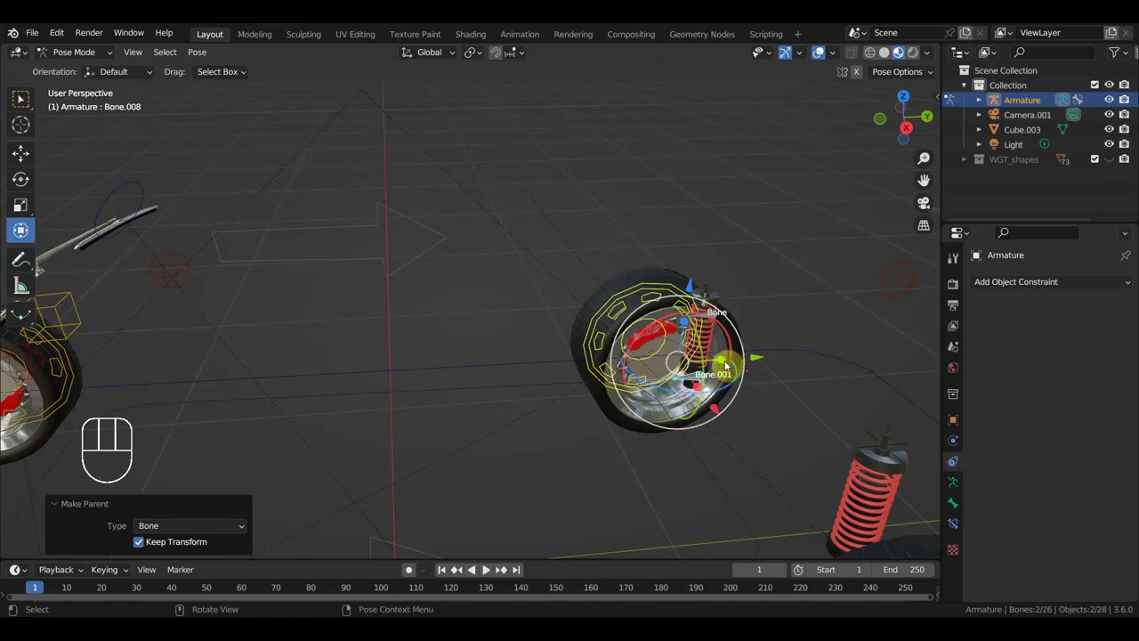
left_click_drag(733, 392, 734, 378)
left_click_drag(674, 328, 647, 364)
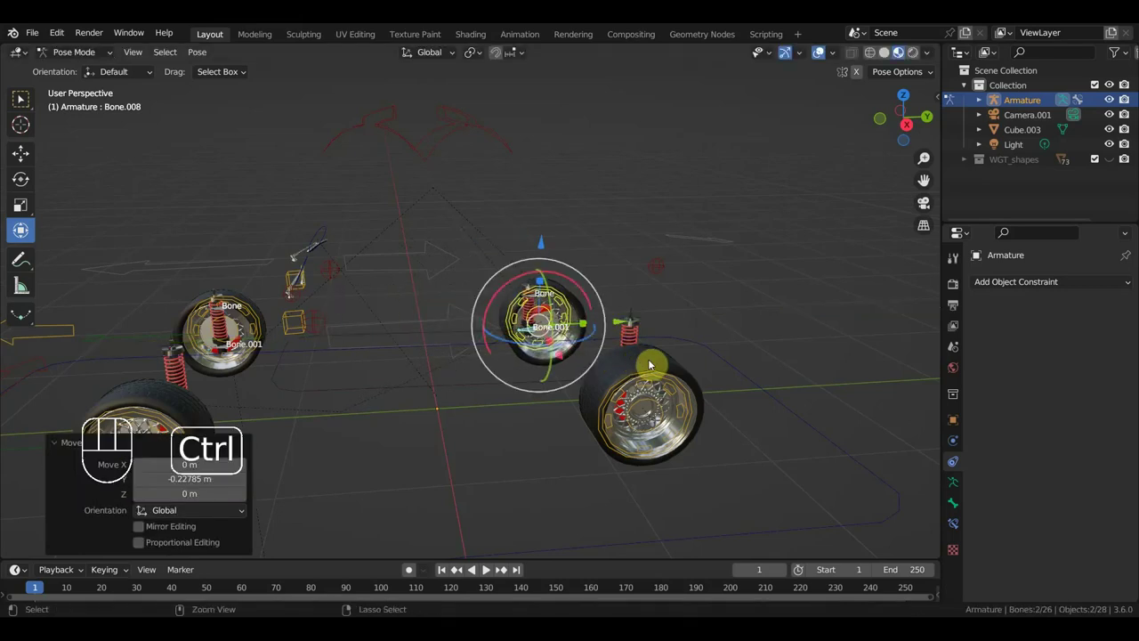
key("ctrl+z")
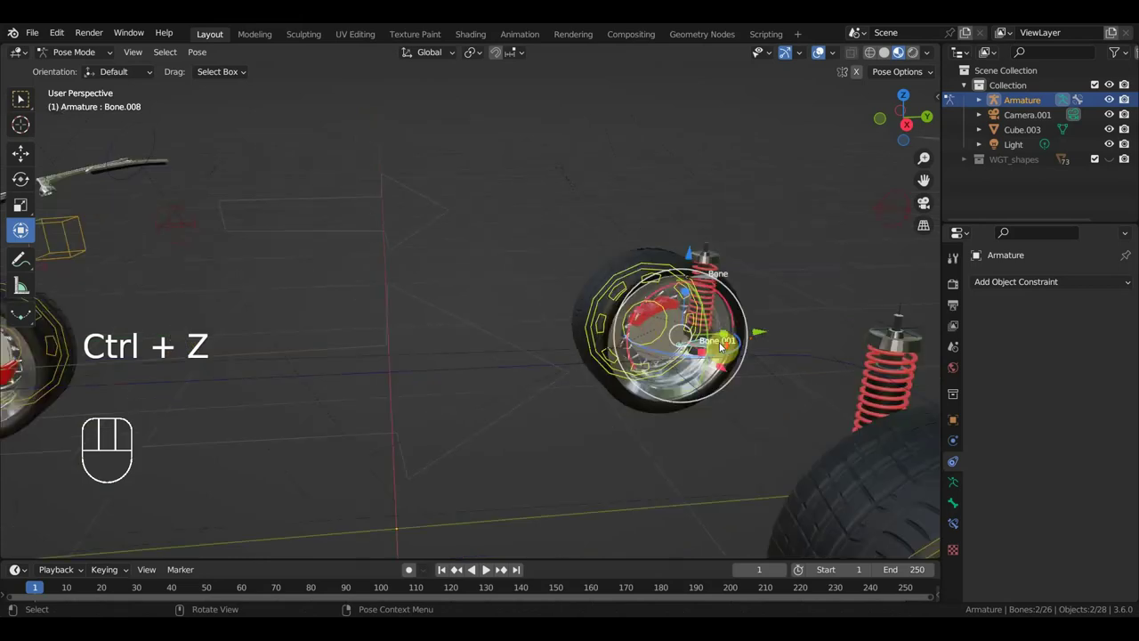
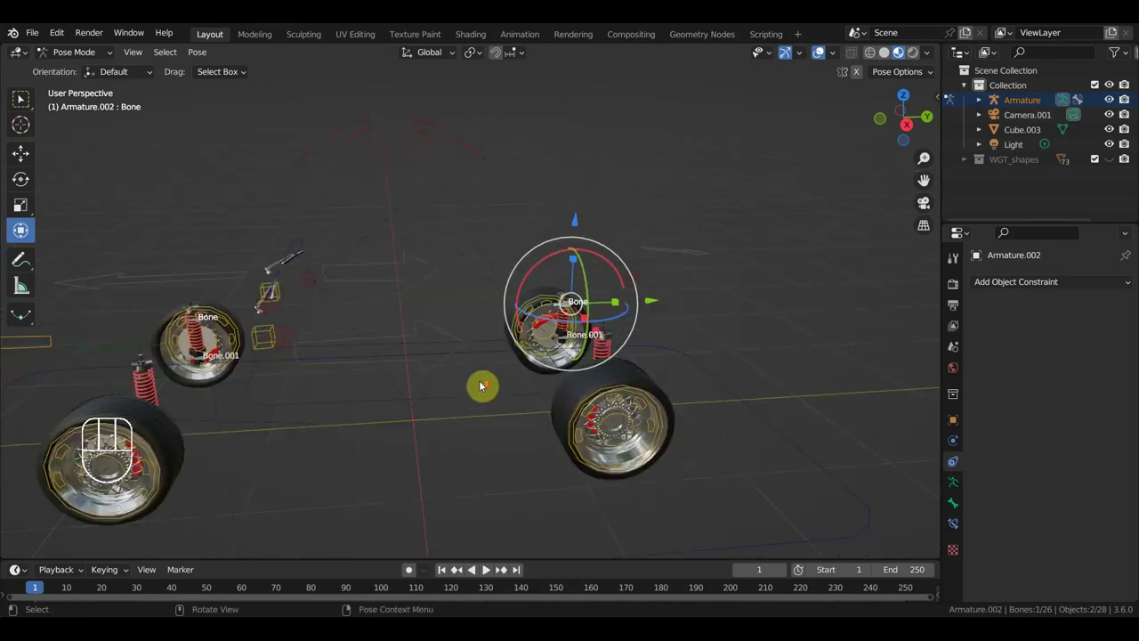
Add the main rig's Bone to the selection, check the chassis, and return to Object Mode.
left_click(485, 398)
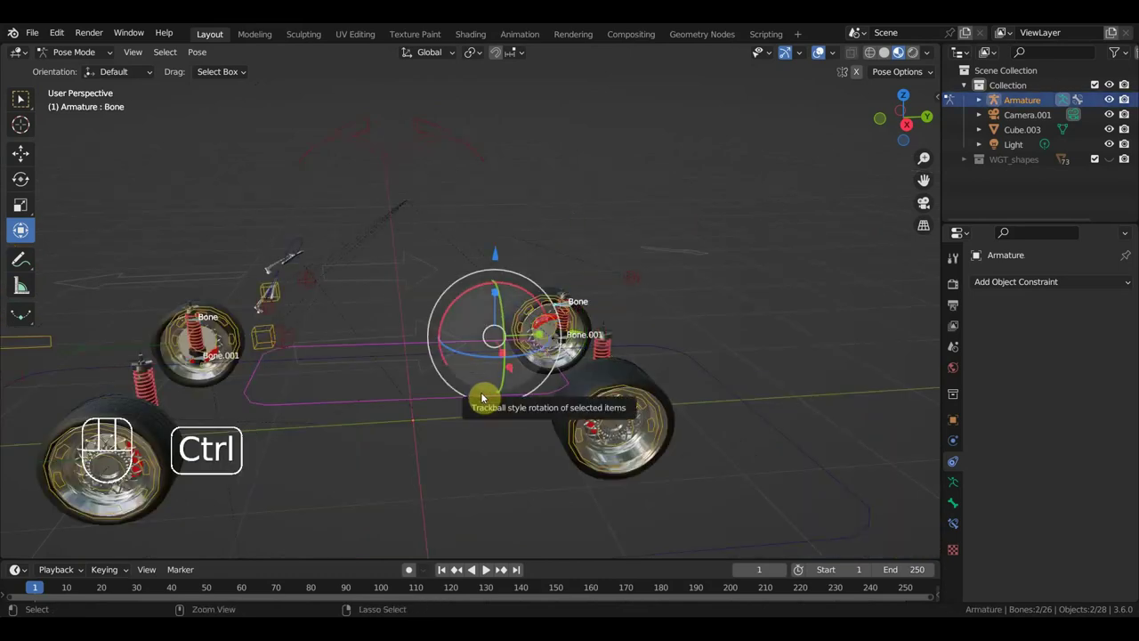
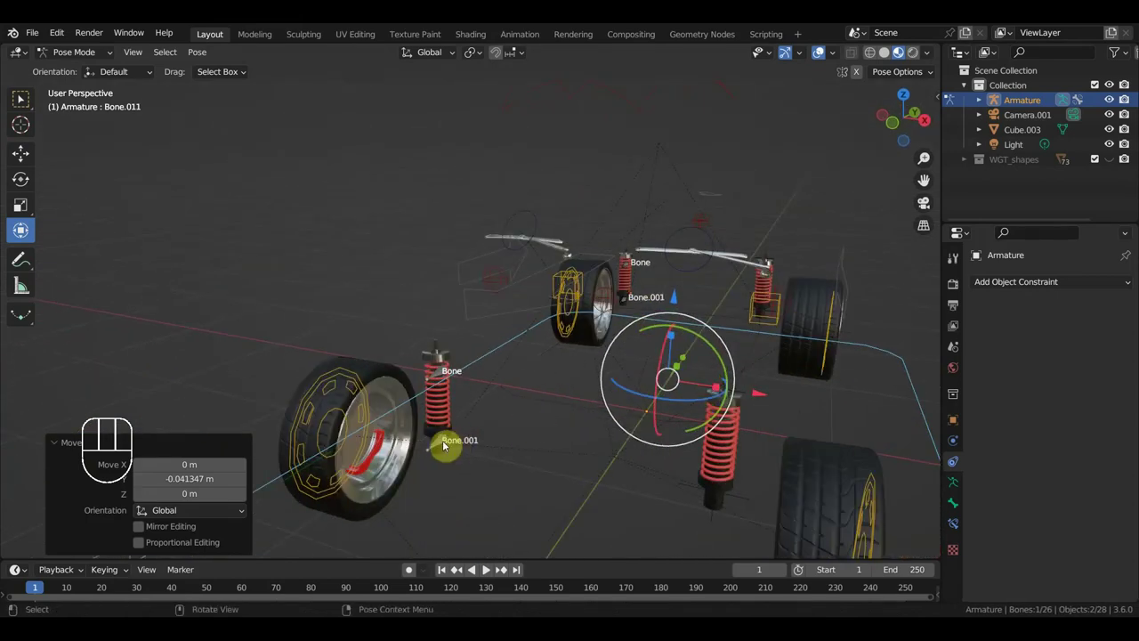
middle_click(443, 368)
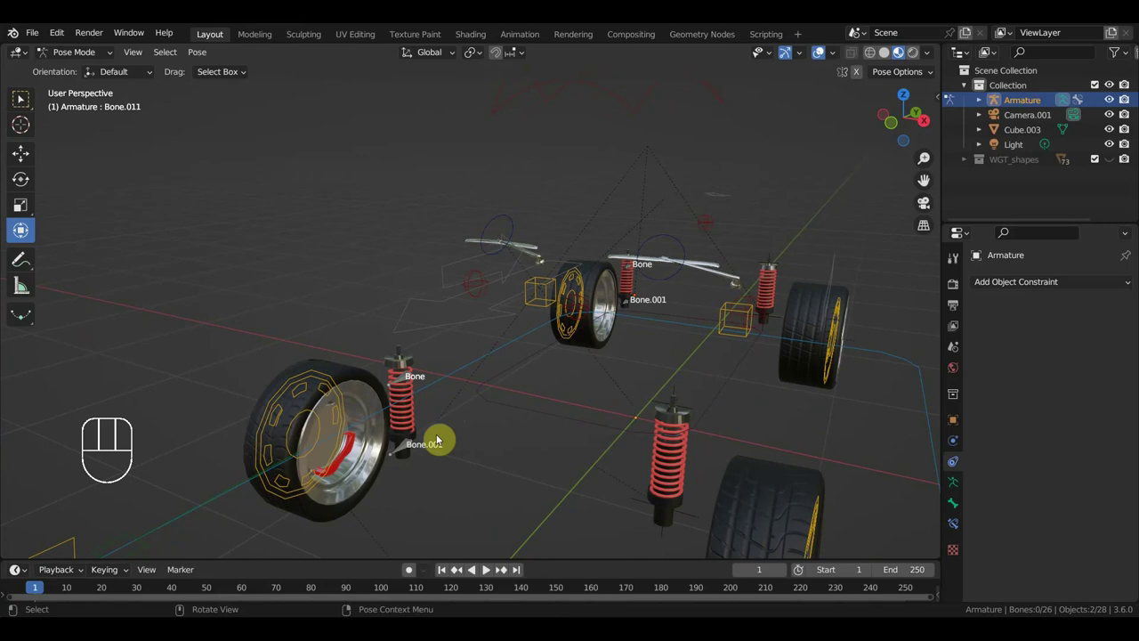
left_click(397, 452)
left_click_drag(85, 55, 333, 404)
left_click_drag(401, 448, 420, 456)
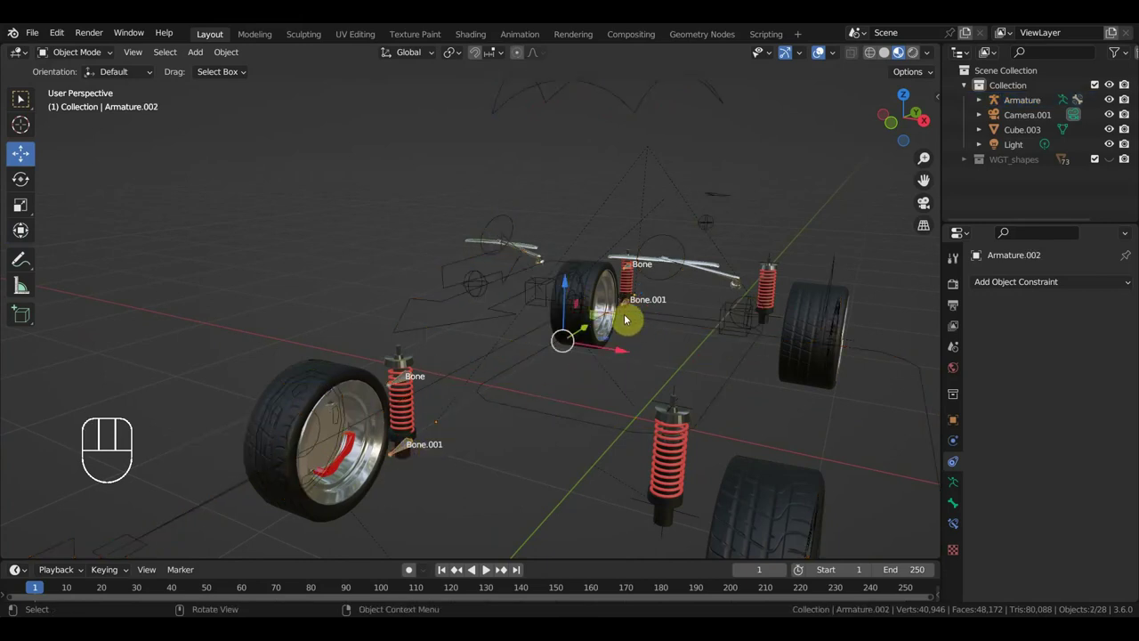
Select the empty under the front wheel, then make Armature.002 beside the next wheel the active object.
middle_click(722, 449)
left_click(645, 503)
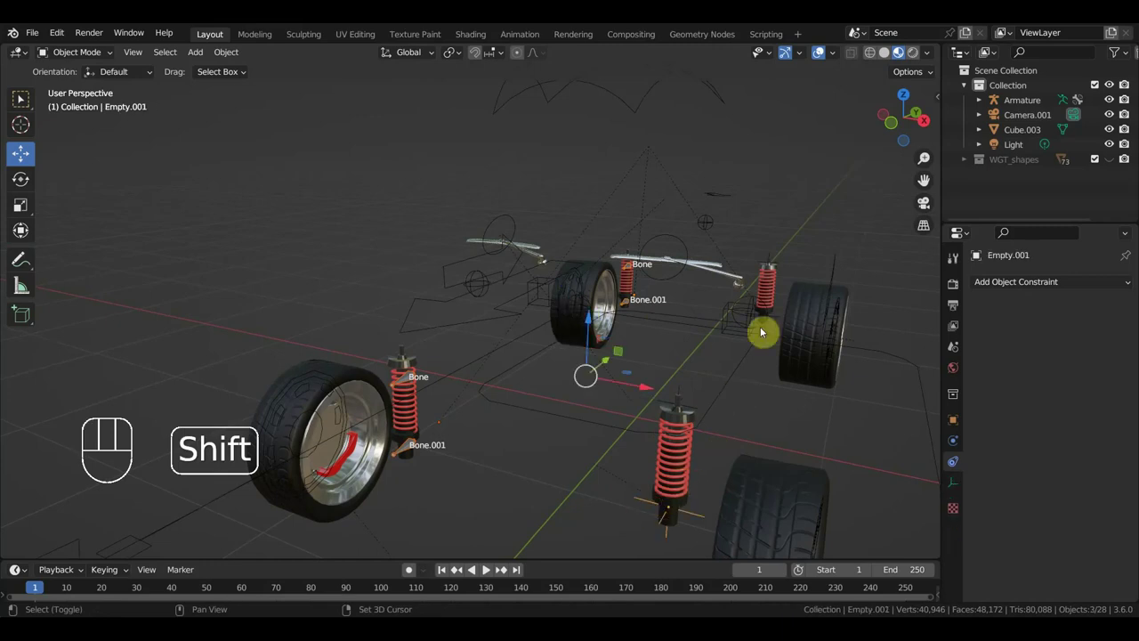
left_click_drag(758, 348, 731, 344)
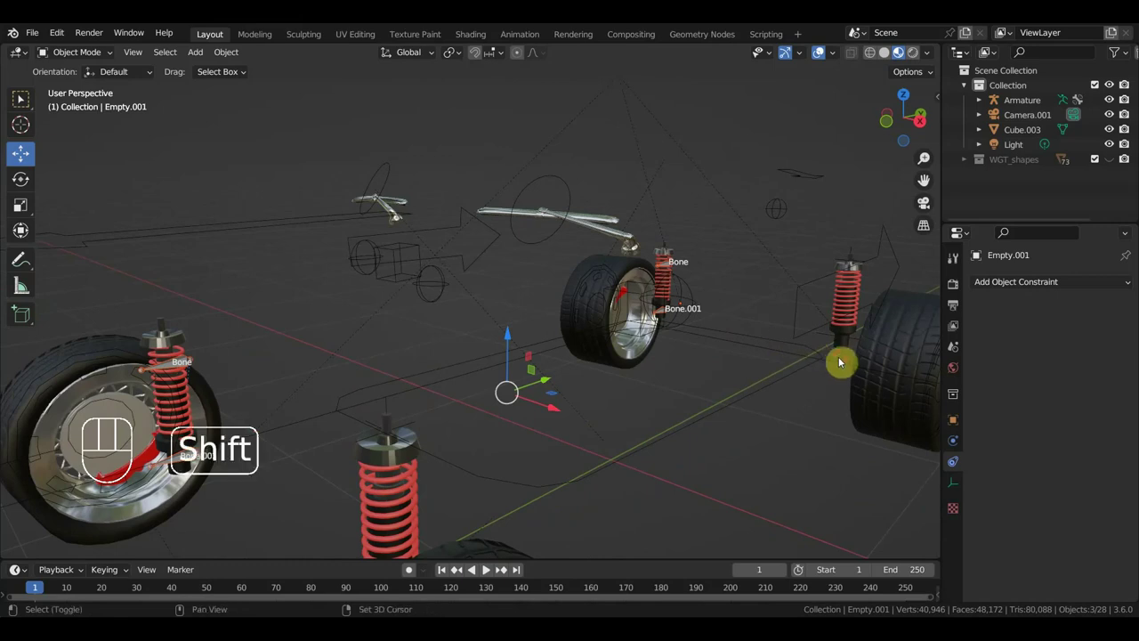
left_click_drag(96, 60, 498, 103)
left_click_drag(660, 374, 679, 375)
left_click_drag(368, 447, 425, 414)
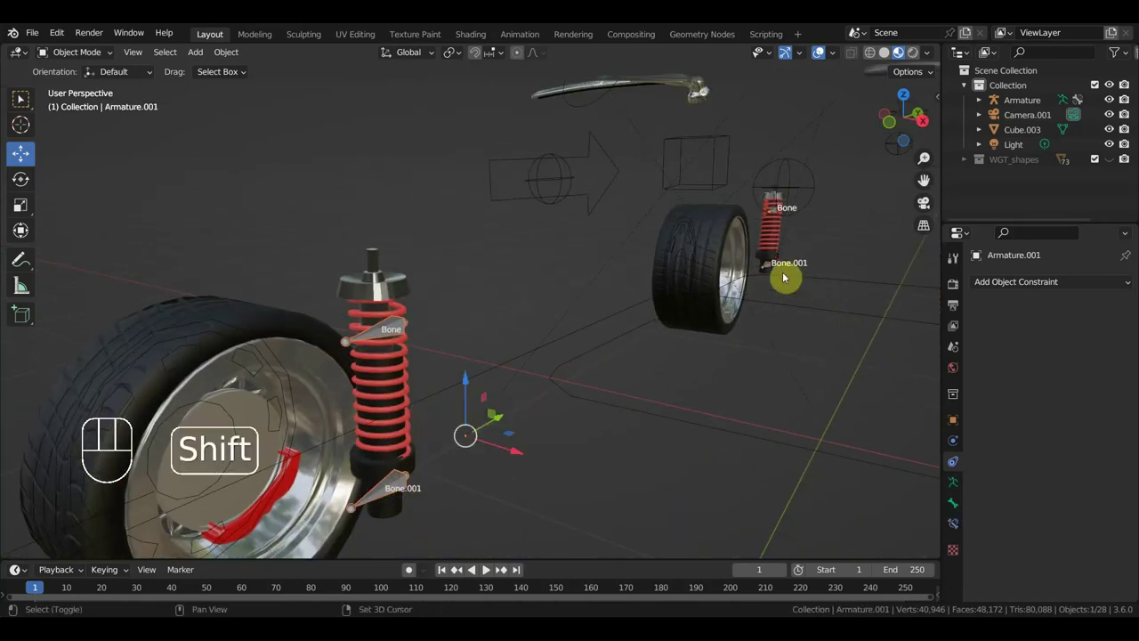
left_click(767, 267)
left_click_drag(797, 304, 698, 297)
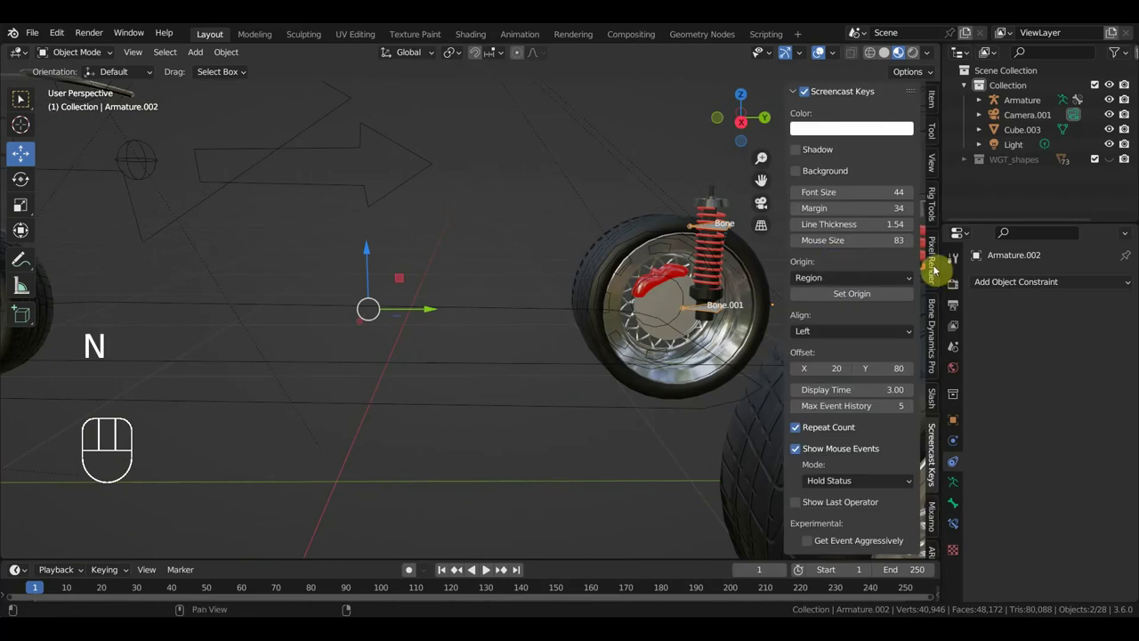
Orbit the view back over both front wheels and their shocks.
left_click_drag(852, 116, 925, 316)
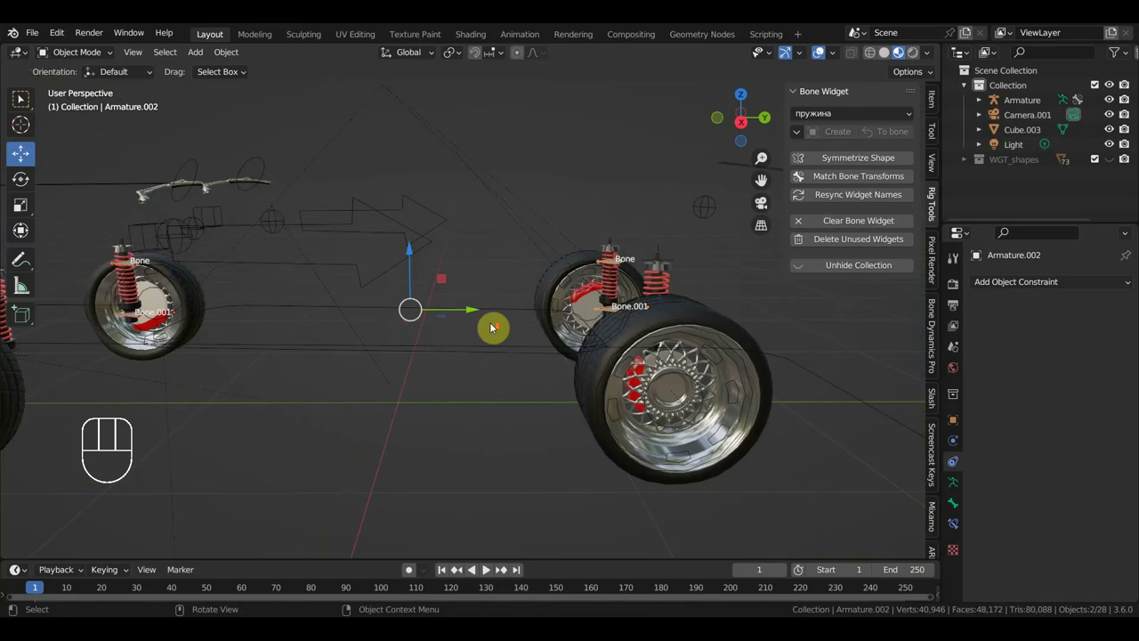
left_click_drag(509, 327, 532, 328)
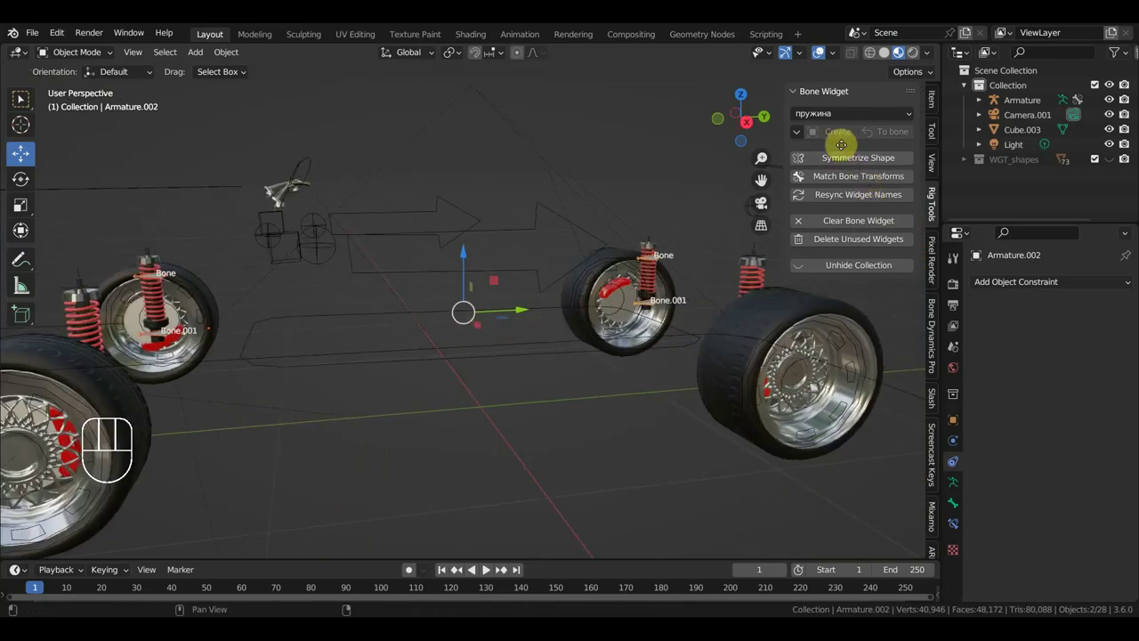
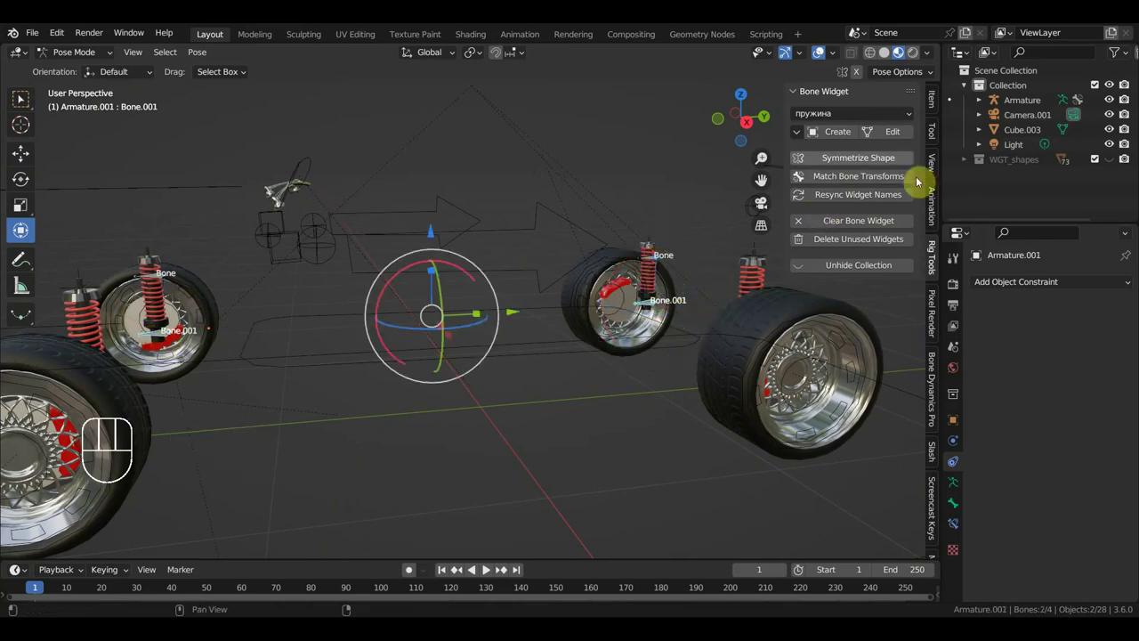
Create a пружина spring widget on Bone.001 beside the red coil and test-move it about 0.11 m.
left_click_drag(847, 140, 767, 211)
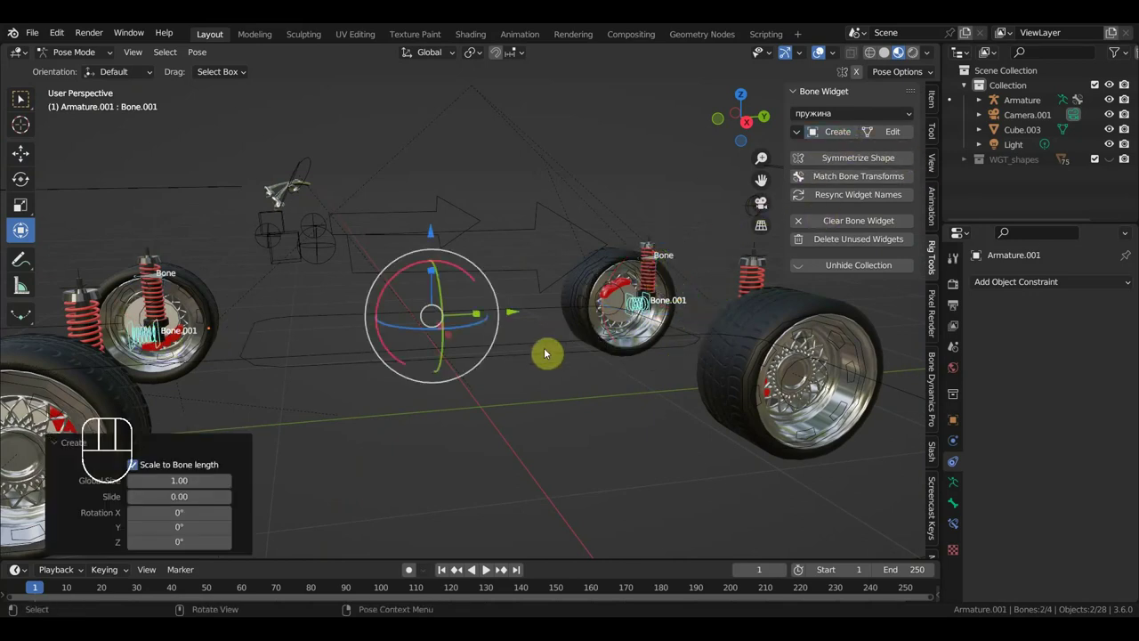
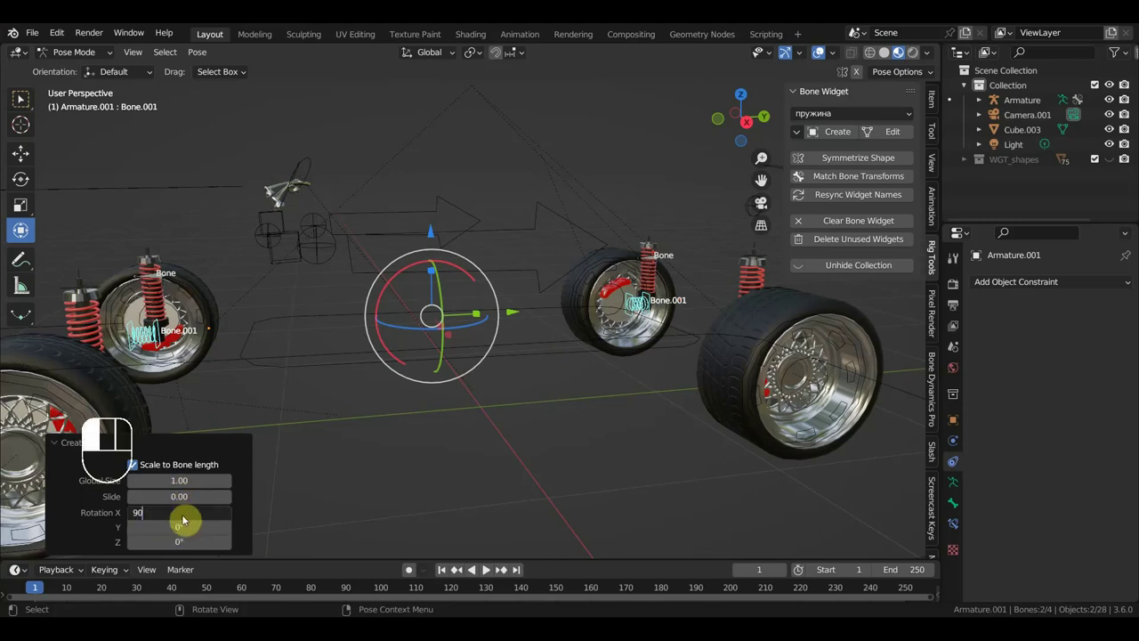
left_click(186, 522)
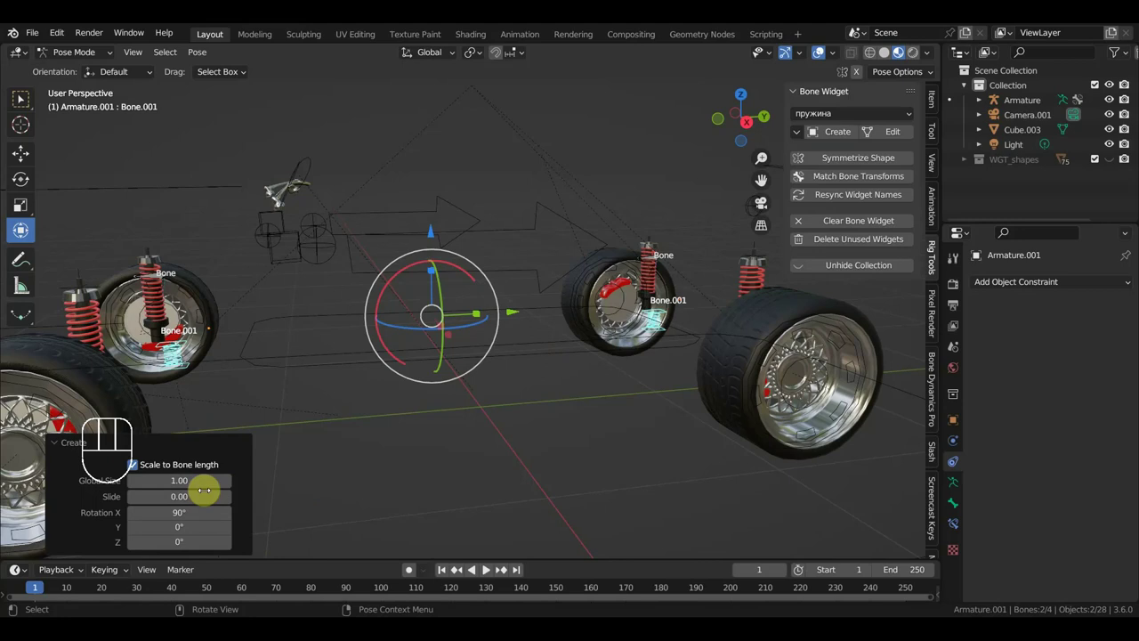
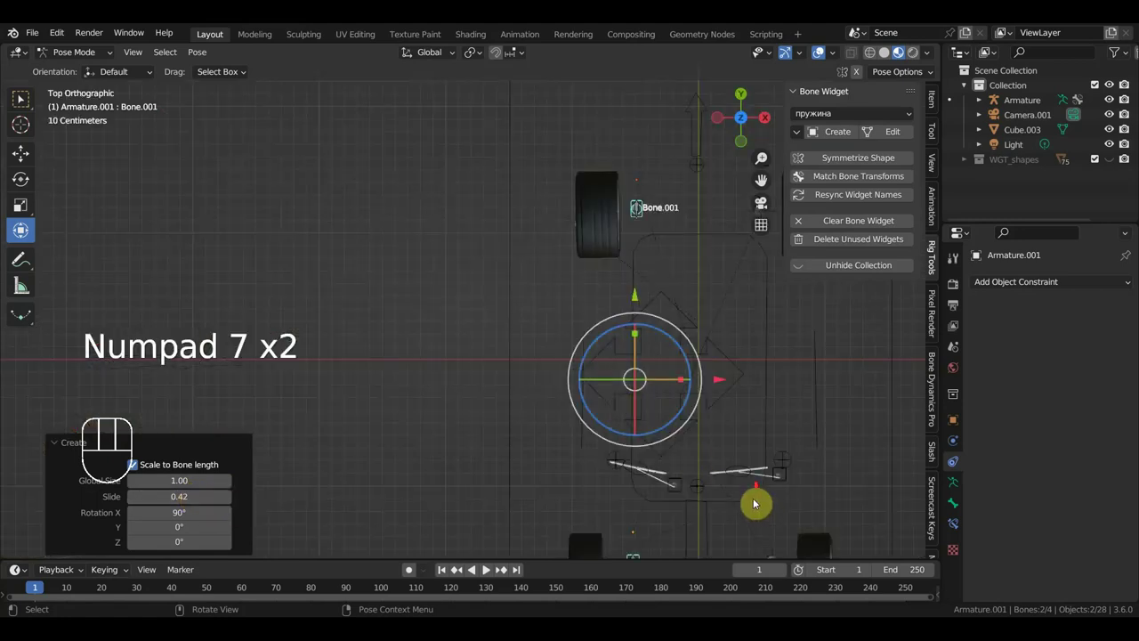
left_click_drag(735, 423, 725, 380)
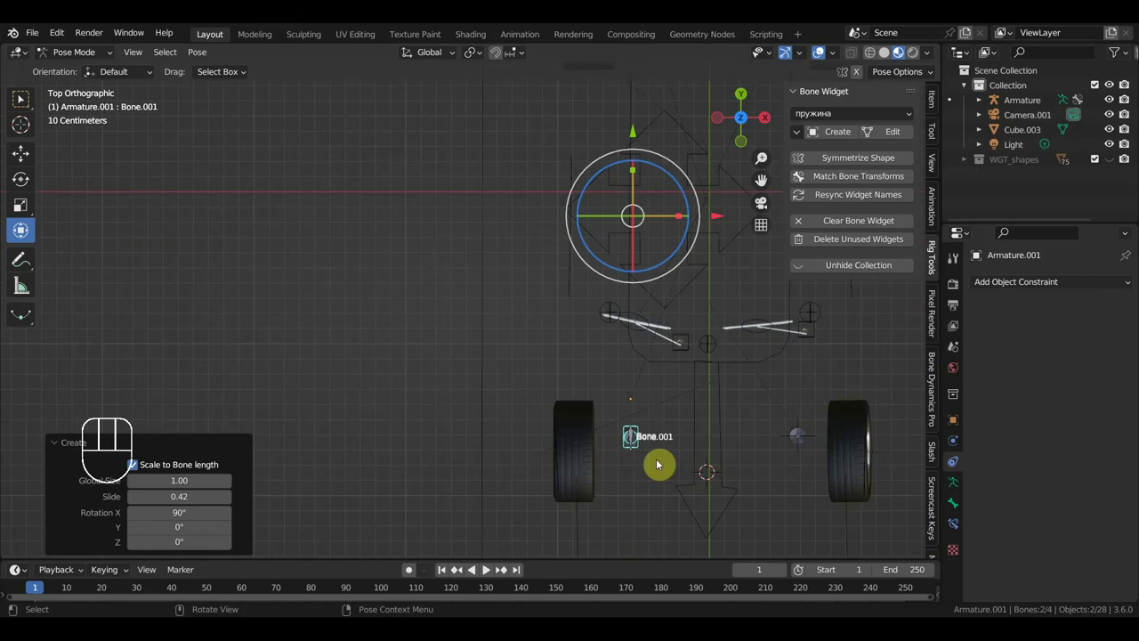
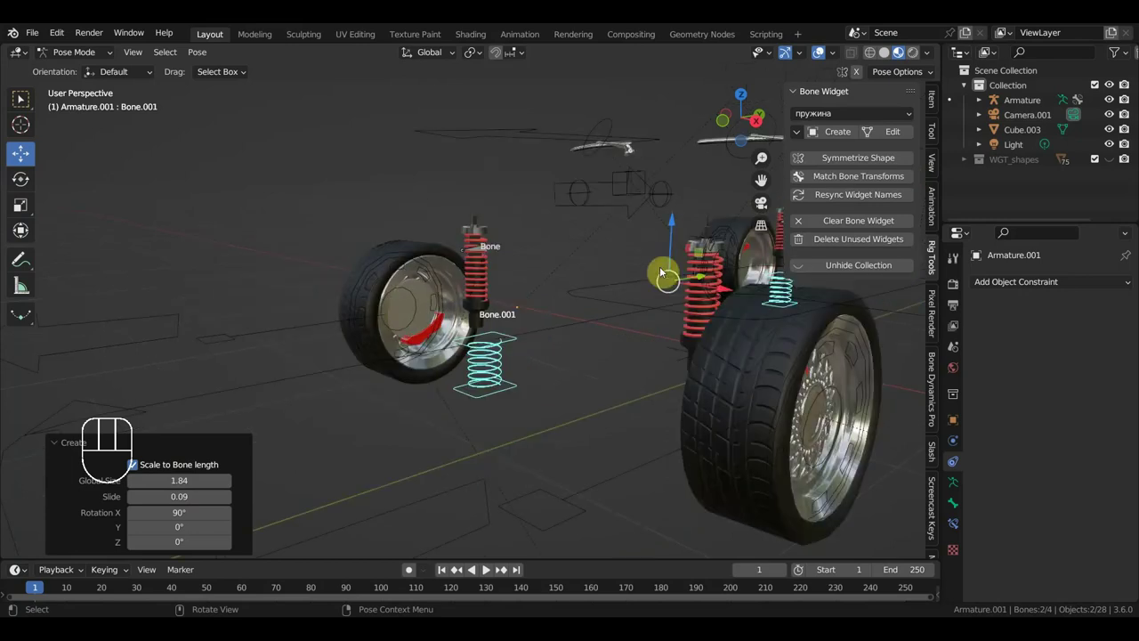
left_click_drag(676, 226, 678, 216)
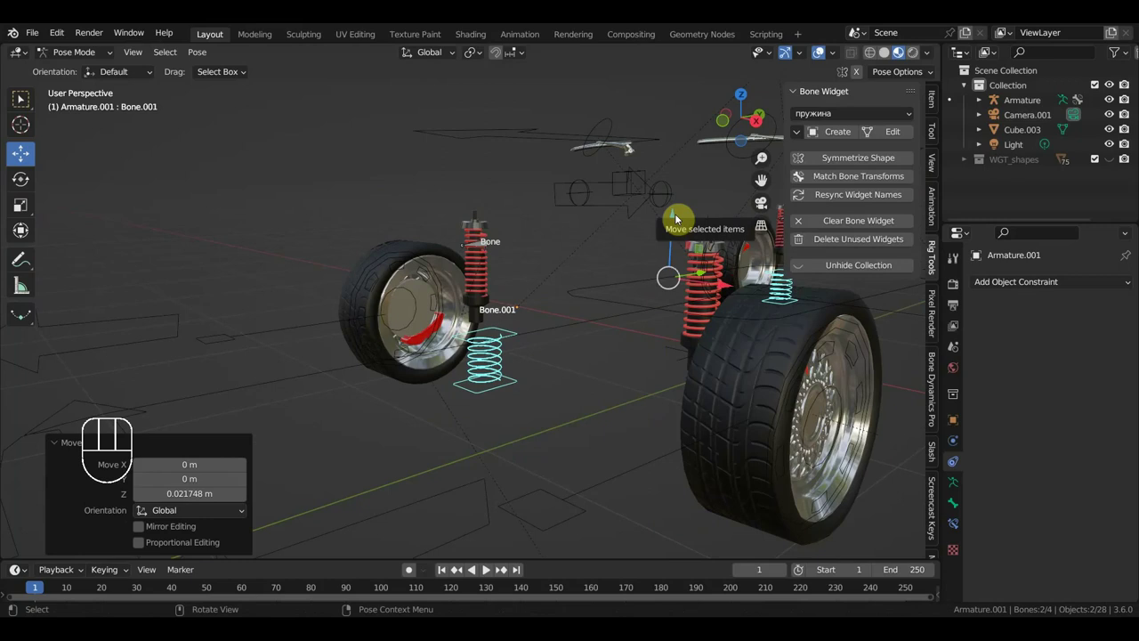
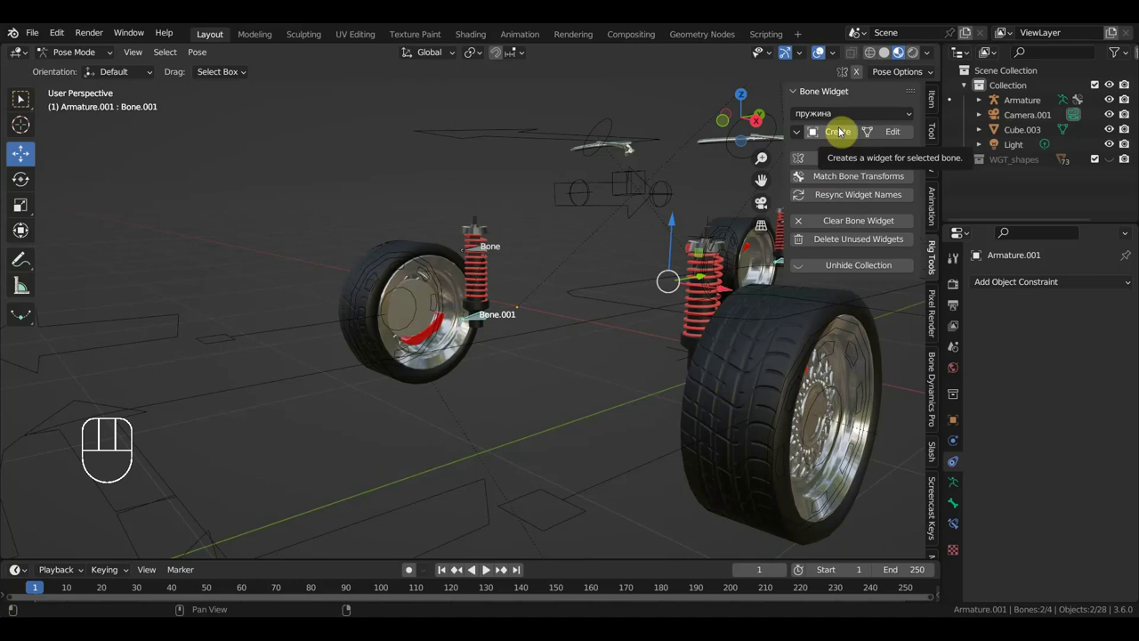
left_click(842, 129)
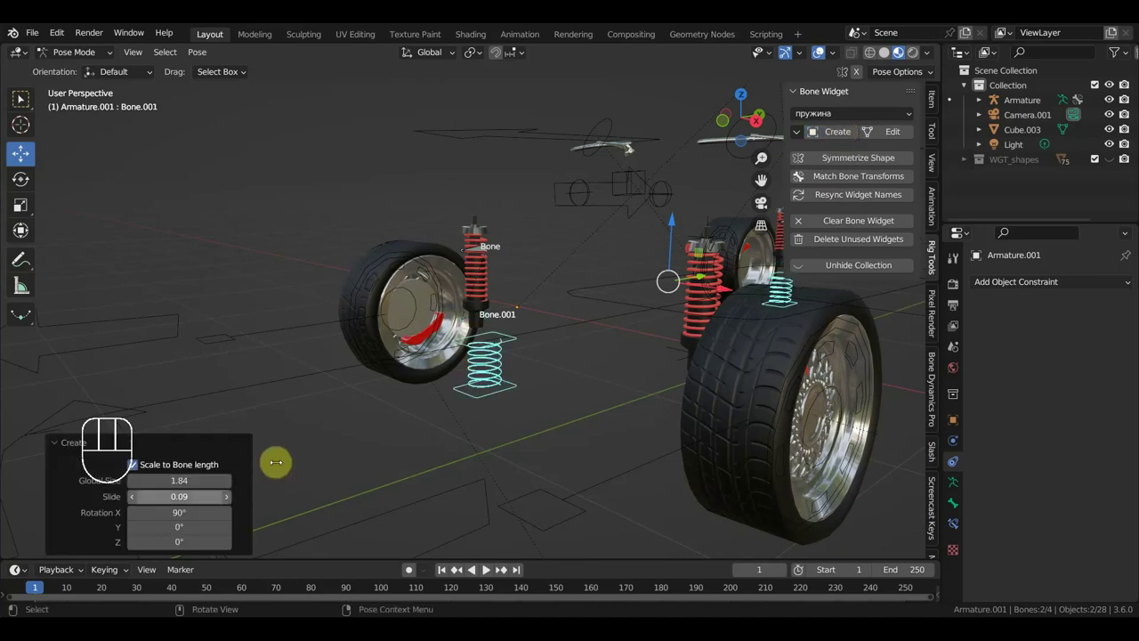
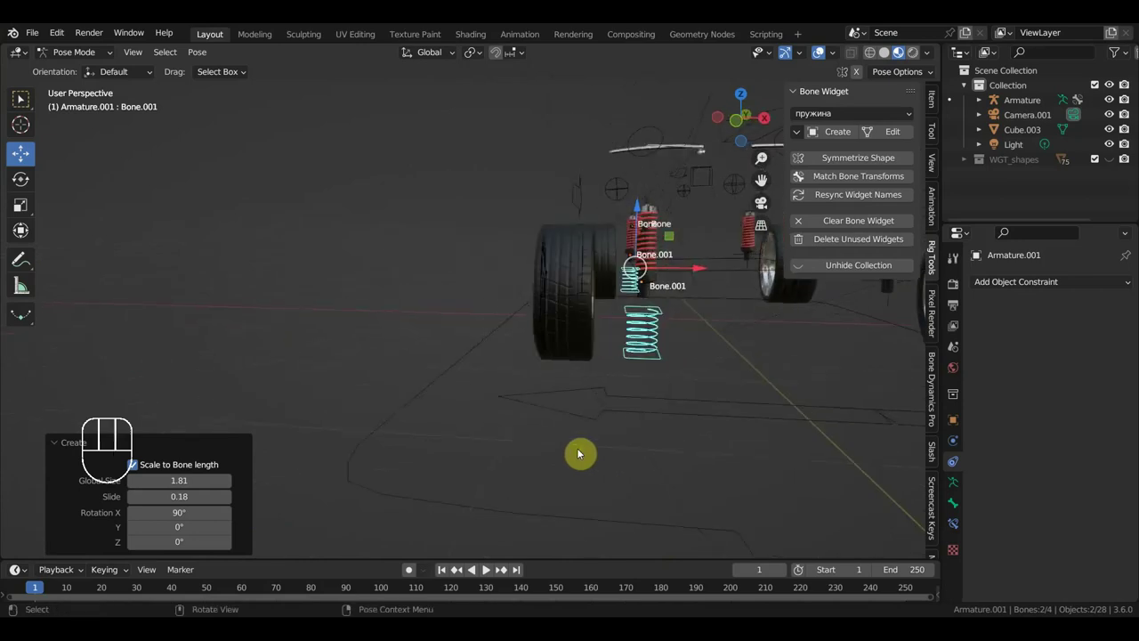
Create spring widgets on the other front shock bones and return to Object Mode.
middle_click(675, 399)
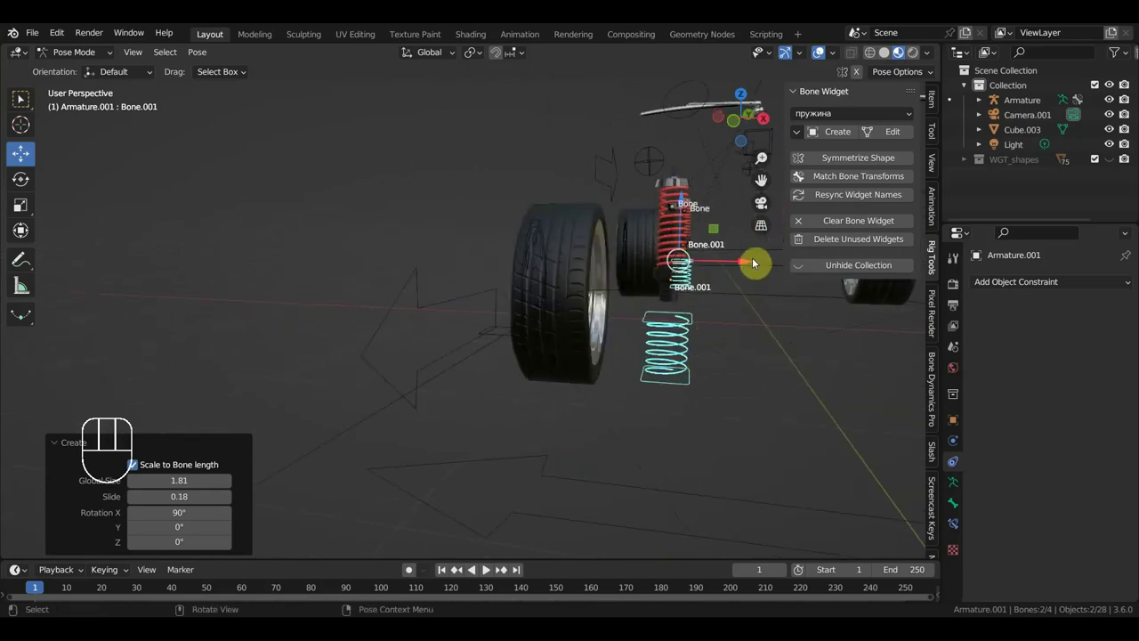
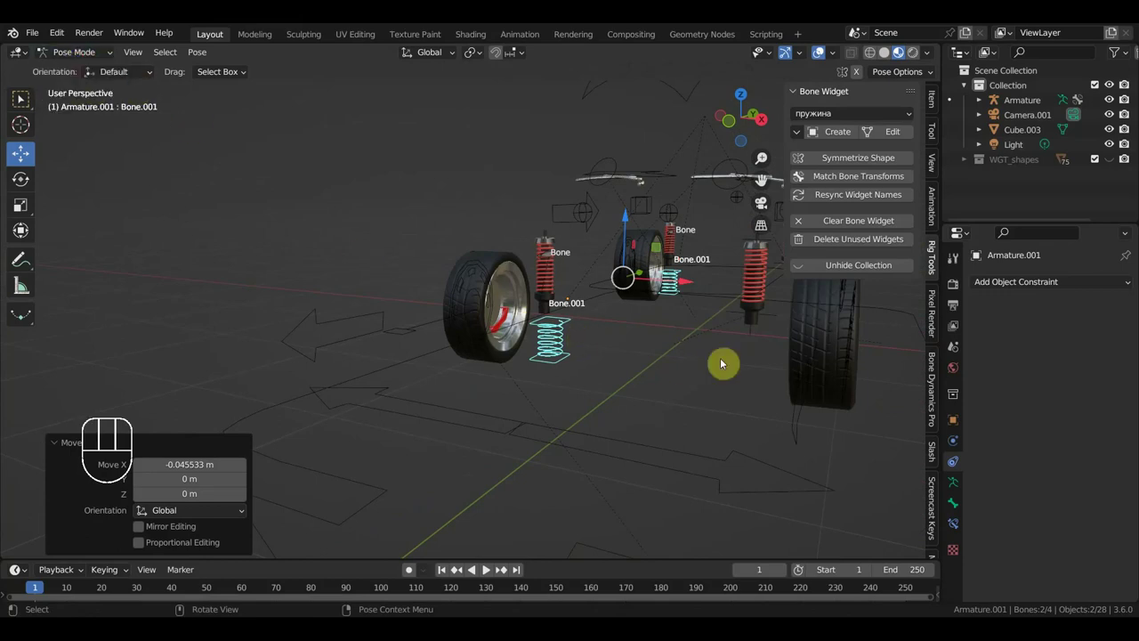
left_click_drag(754, 342, 767, 350)
left_click(753, 338)
left_click(756, 340)
left_click_drag(84, 56, 156, 105)
left_click_drag(755, 336, 771, 350)
left_click(73, 53)
left_click(751, 336)
left_click_drag(779, 339, 764, 316)
middle_click(748, 387)
left_click(576, 251)
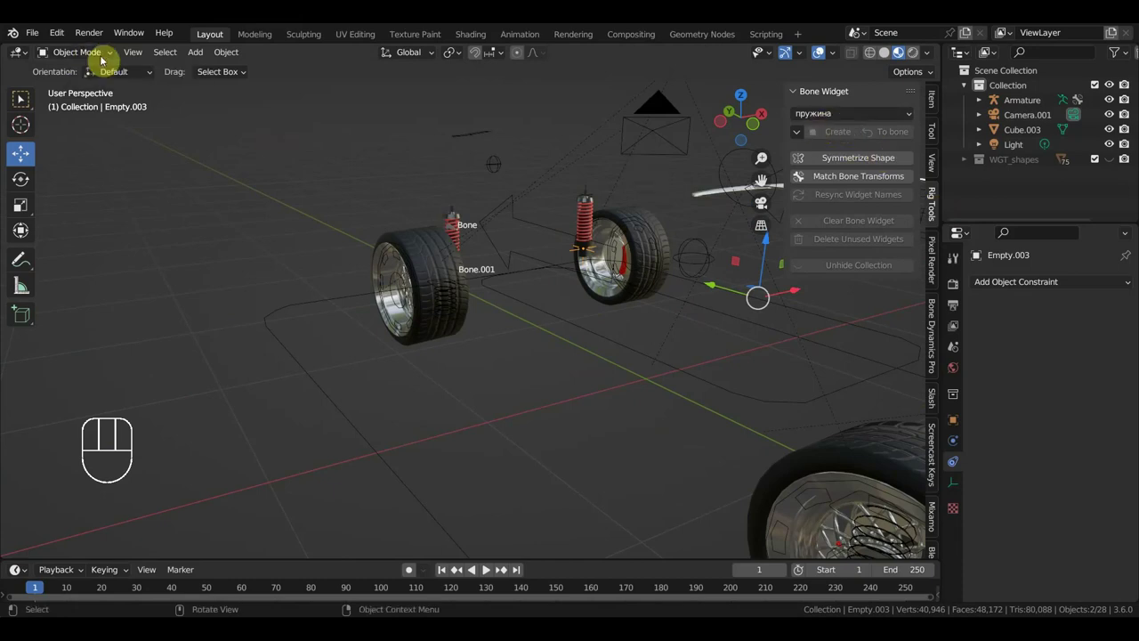
Select the main car Armature, add spring widgets to the rear shock bones in Pose Mode, then go back to Object Mode.
left_click(619, 351)
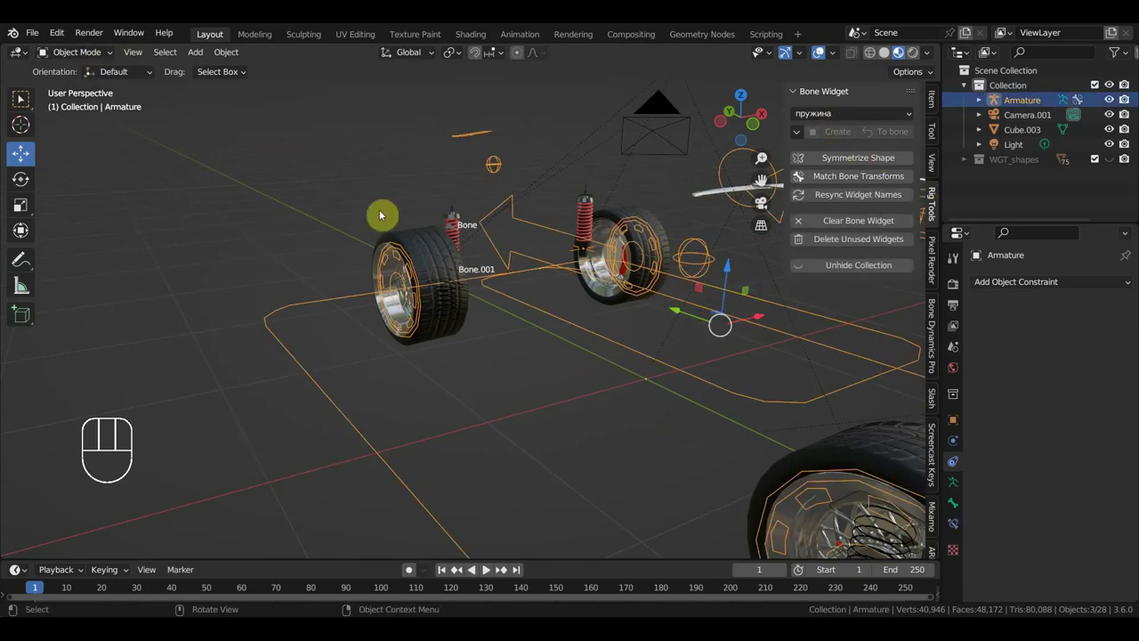
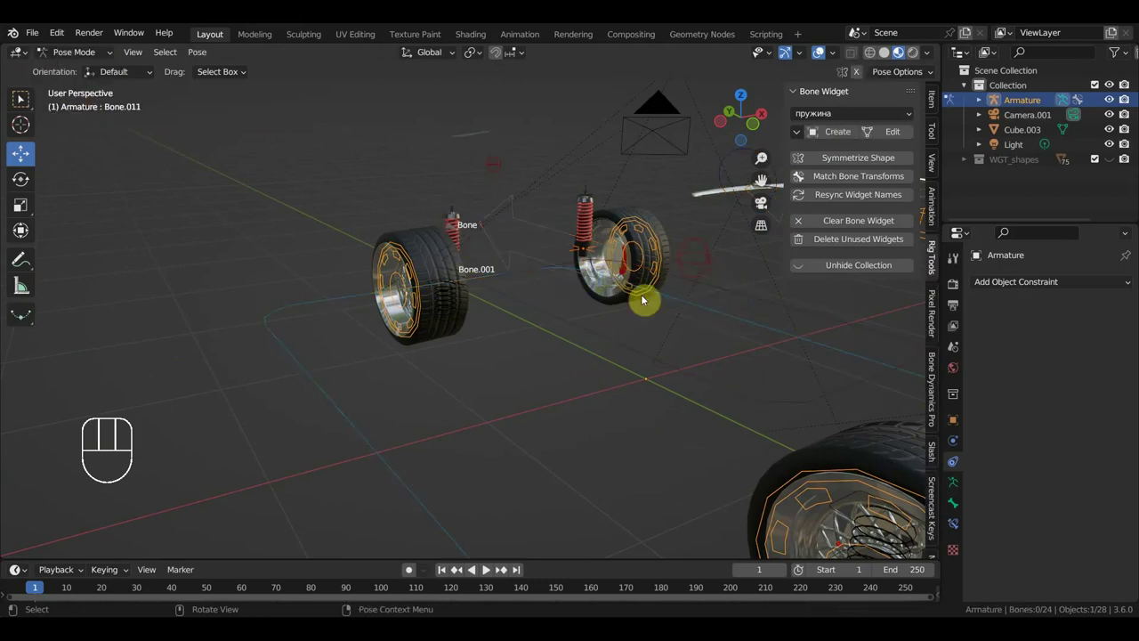
left_click(840, 130)
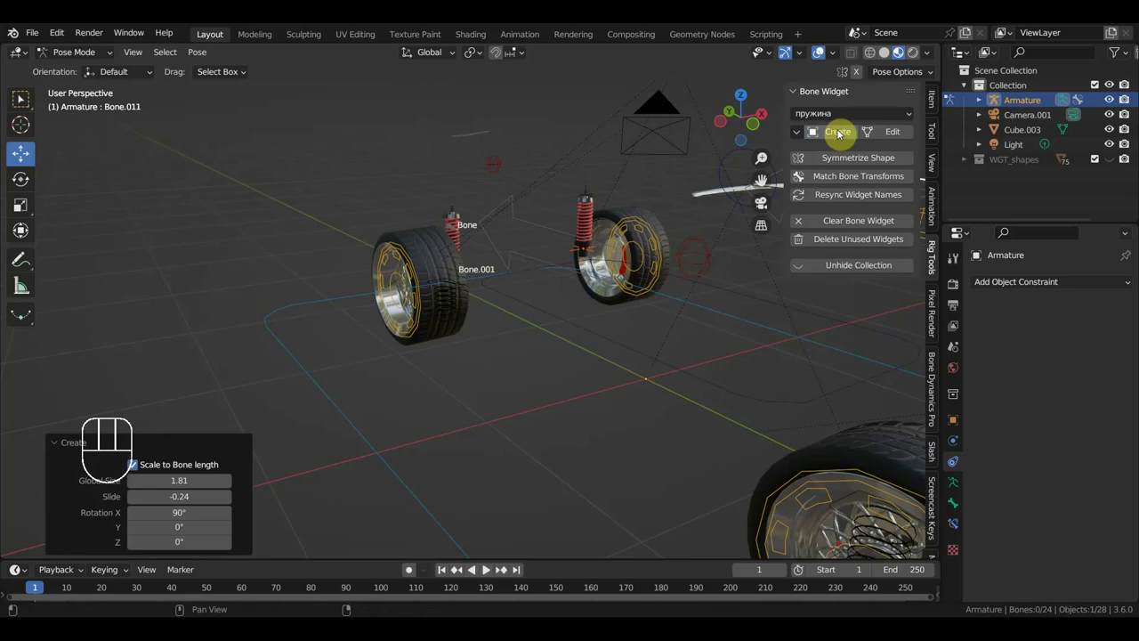
scroll("up", 3)
left_click_drag(653, 342, 577, 324)
left_click_drag(624, 374, 411, 272)
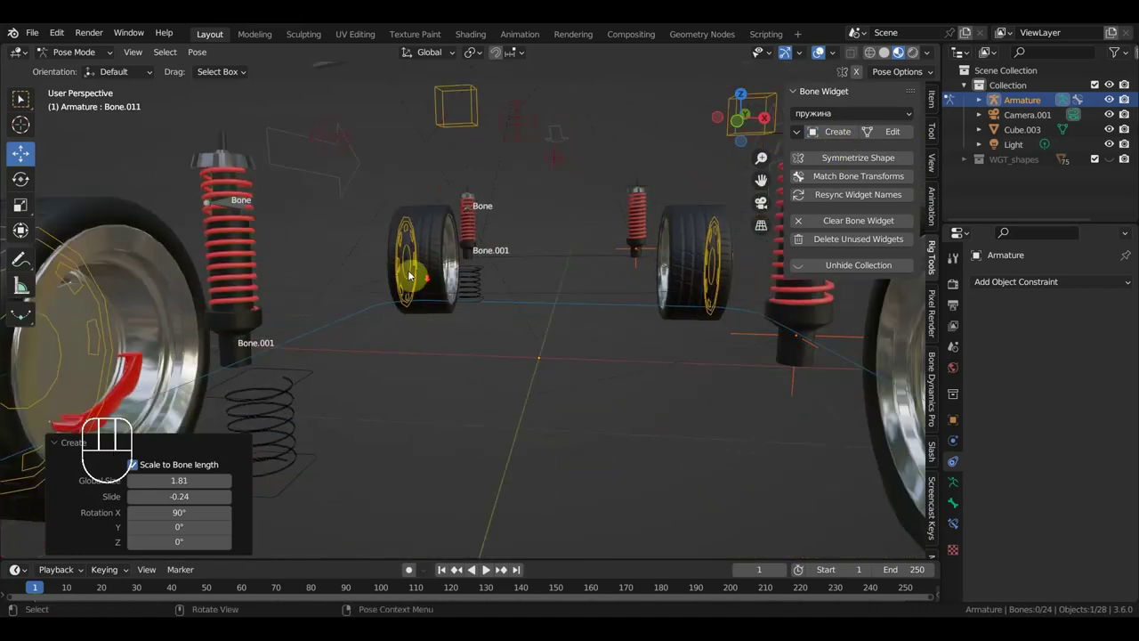
left_click_drag(494, 334, 407, 320)
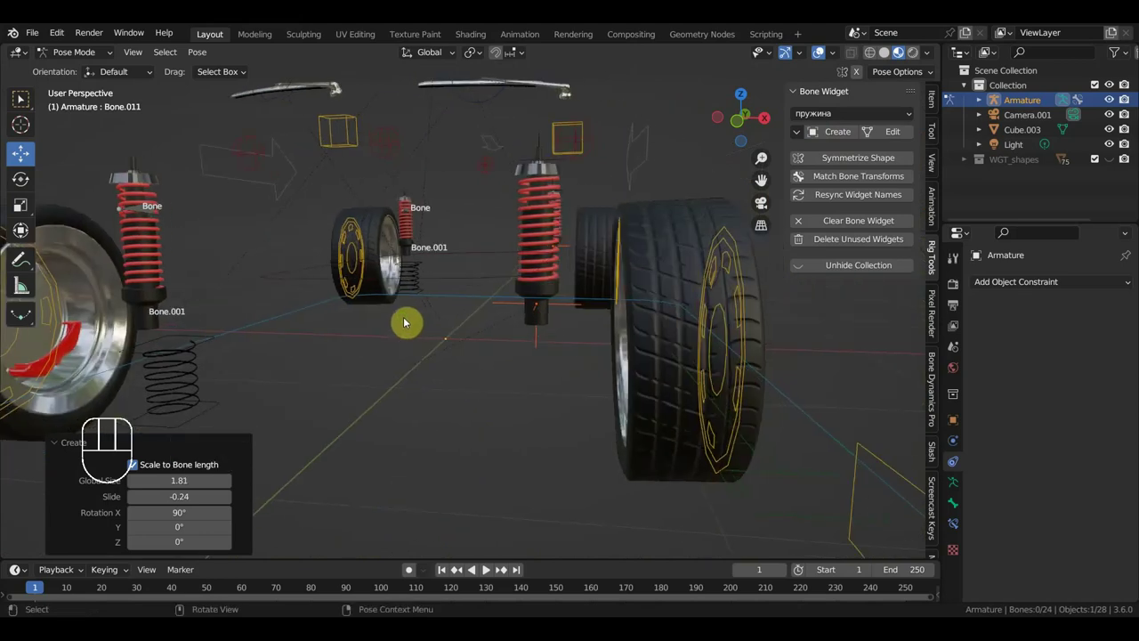
left_click(838, 136)
left_click(569, 308)
left_click(575, 309)
left_click_drag(577, 311, 580, 294)
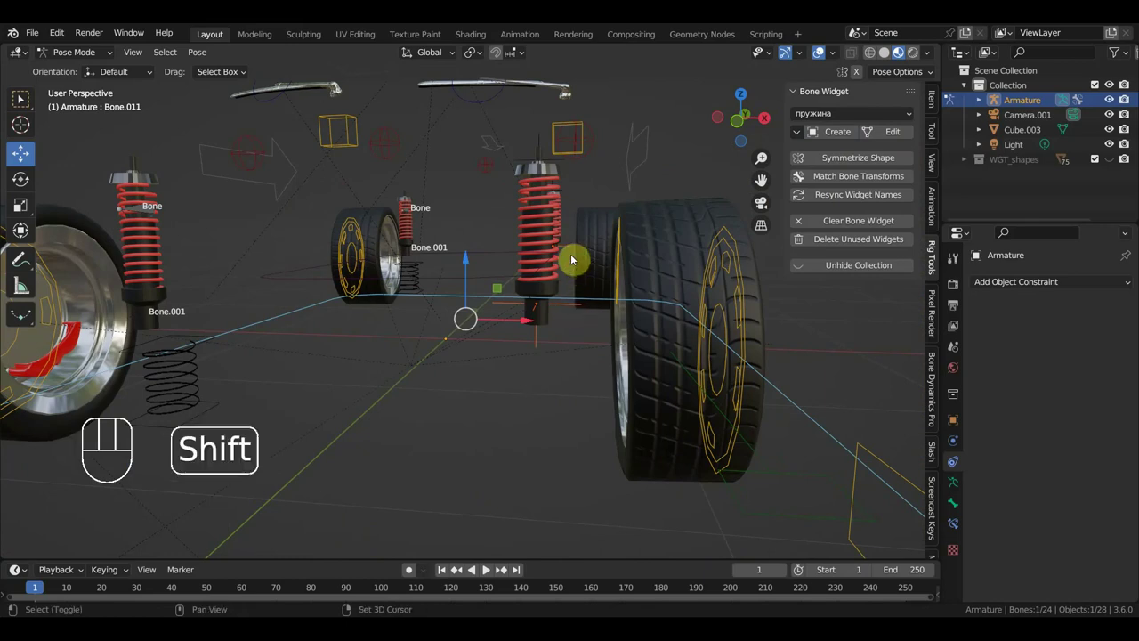
left_click(572, 253)
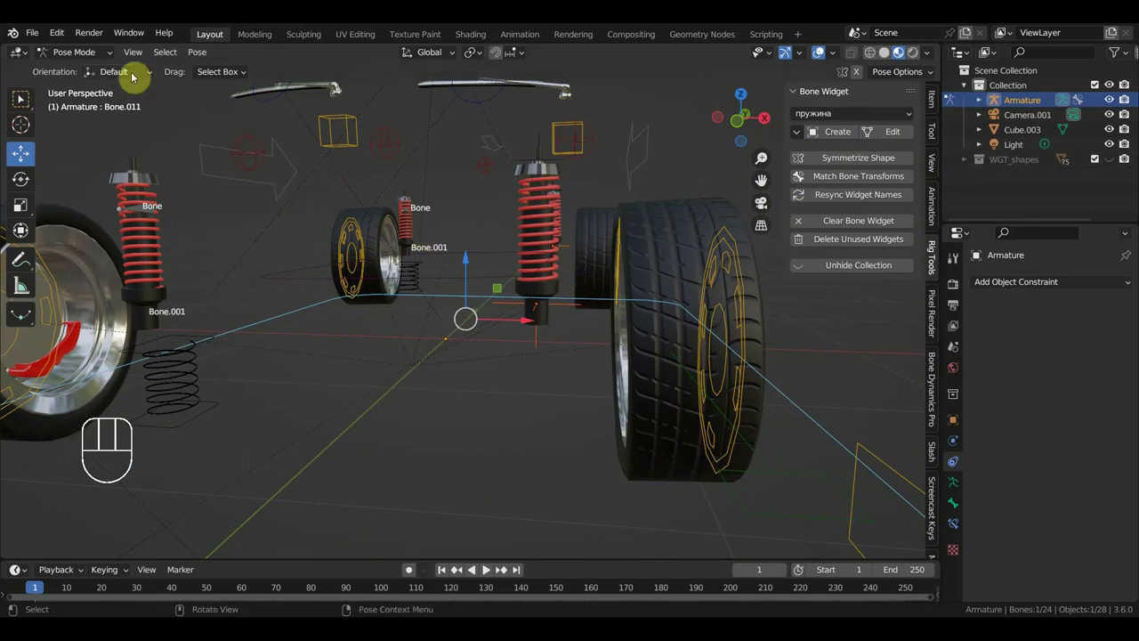
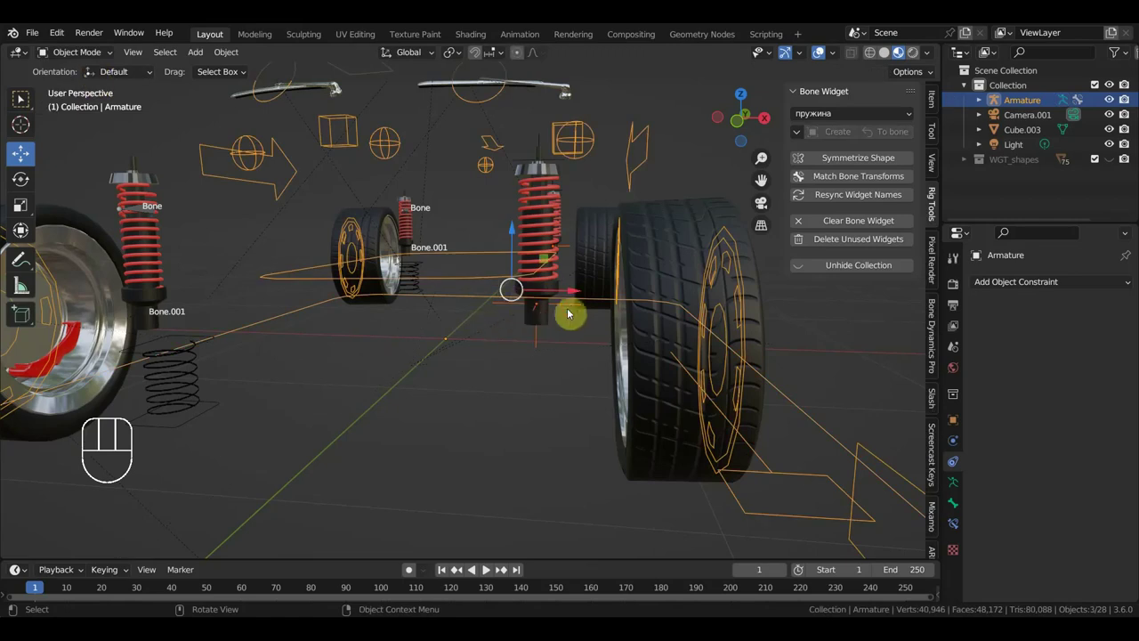
Check the empty near the shock and both spring shock armatures in turn.
left_click(575, 311)
middle_click(601, 349)
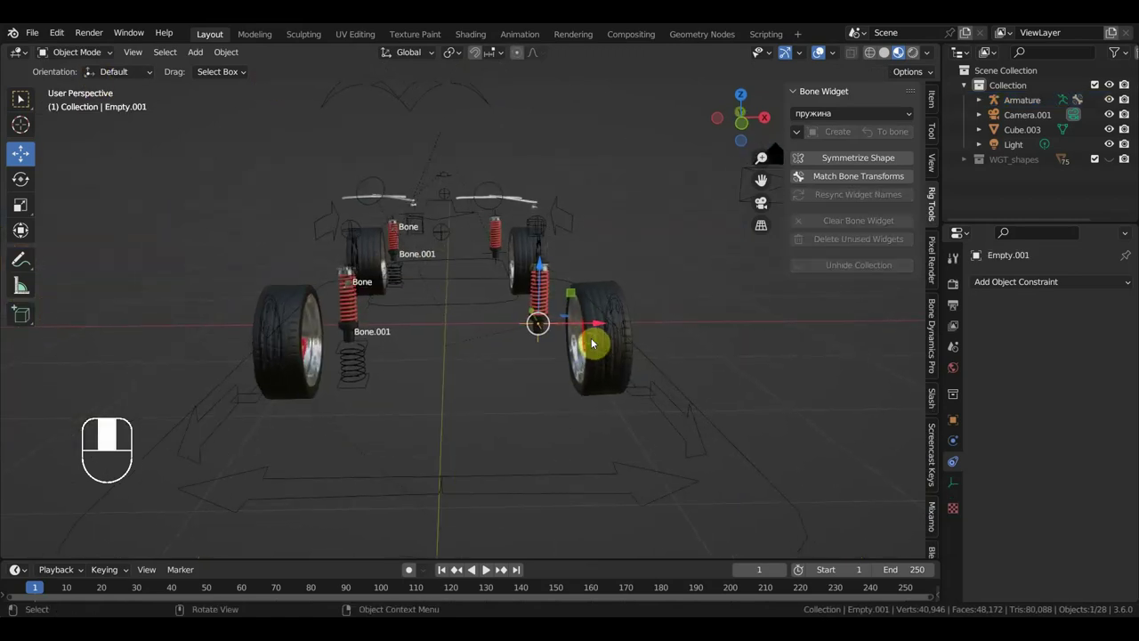
left_click(351, 376)
left_click_drag(381, 382, 359, 380)
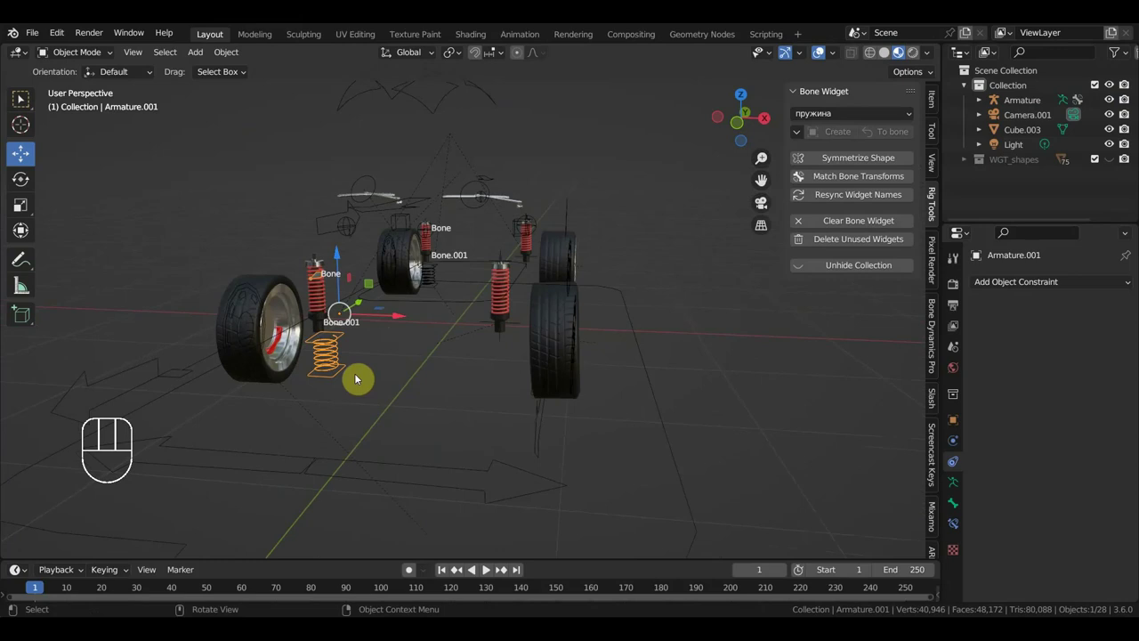
left_click(436, 276)
left_click(439, 273)
Select the shock's circle control and add Empty.002 to the selection, ready for parenting.
left_click_drag(422, 307, 477, 317)
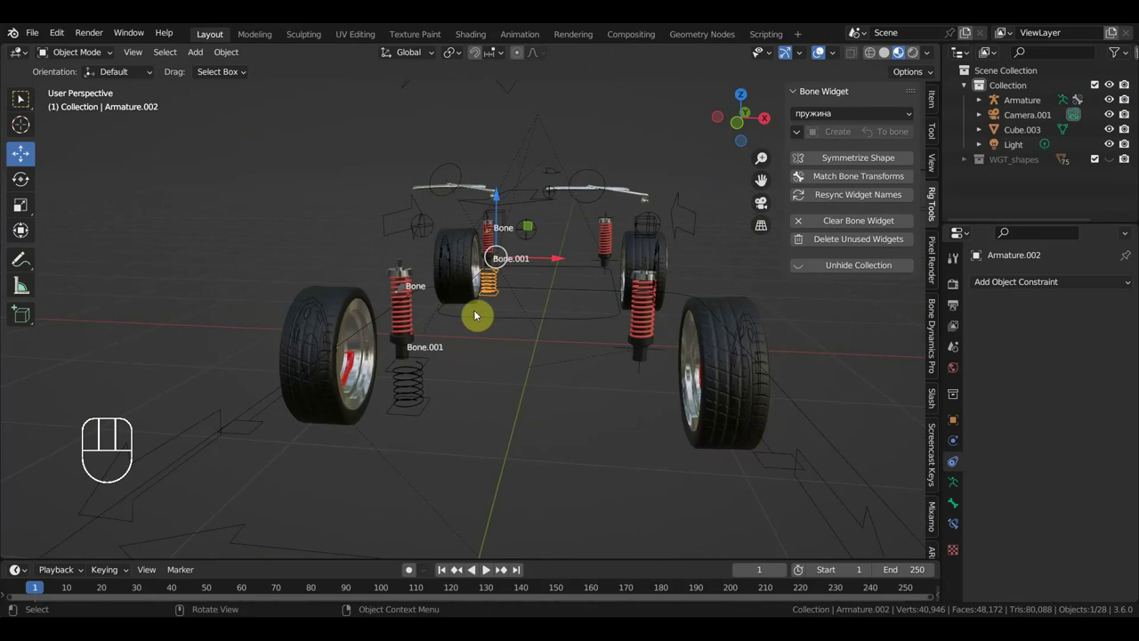
left_click_drag(456, 316, 440, 319)
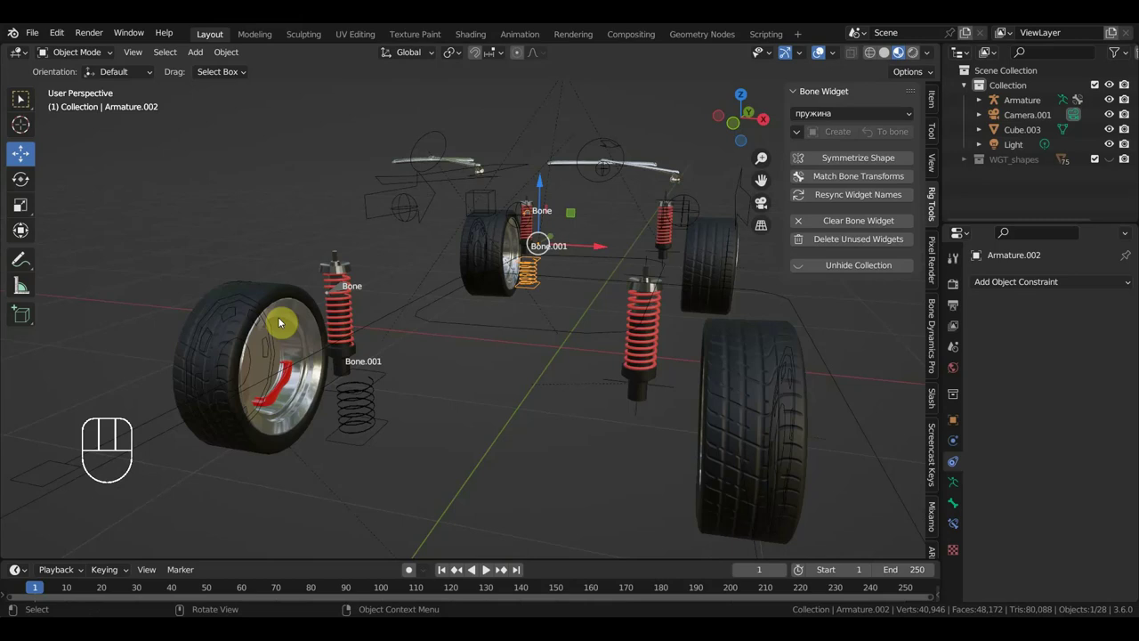
middle_click(433, 326)
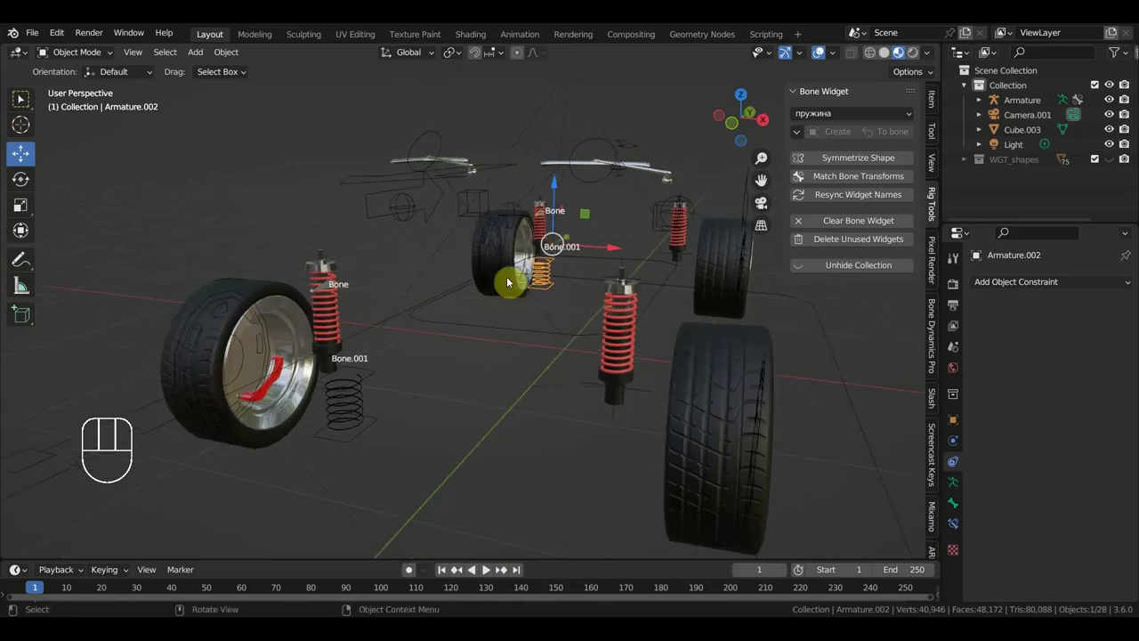
left_click(330, 312)
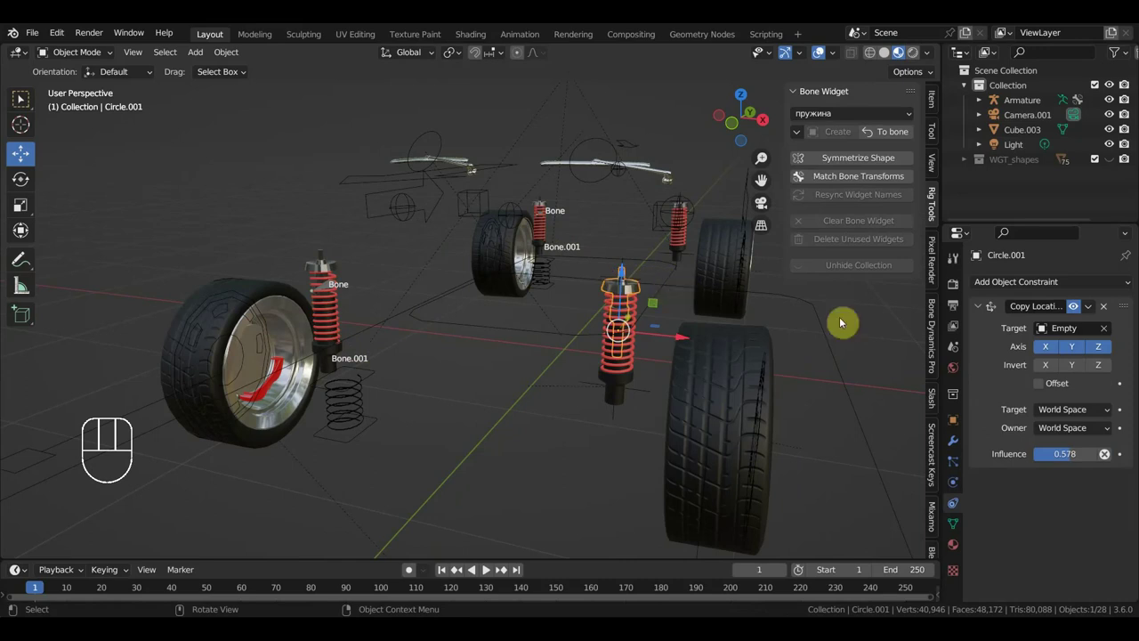
middle_click(713, 341)
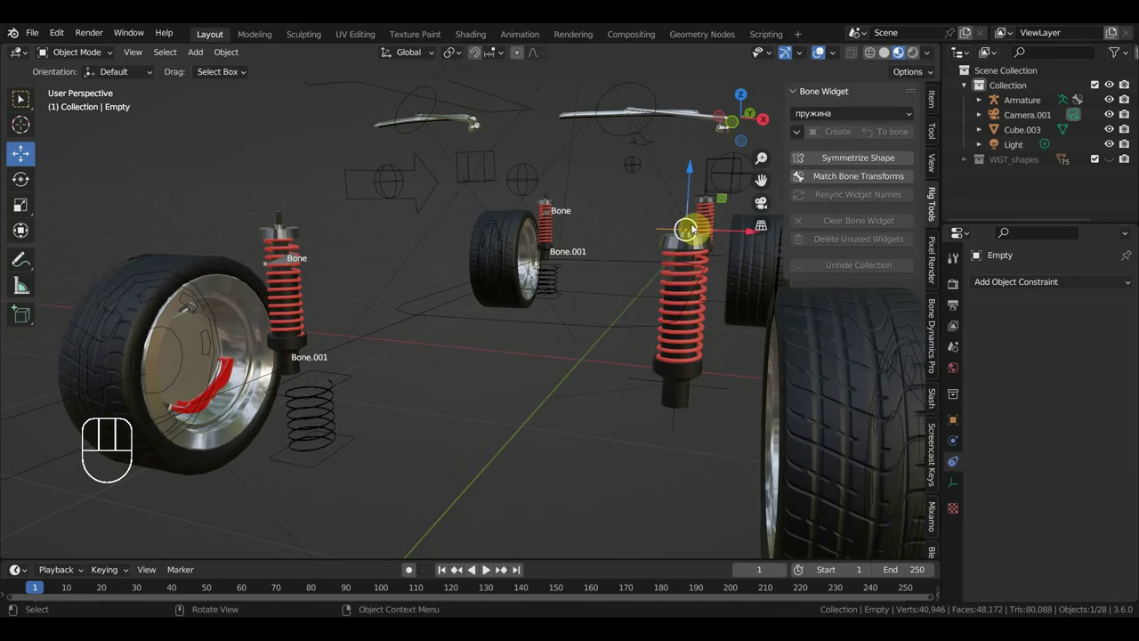
left_click(701, 200)
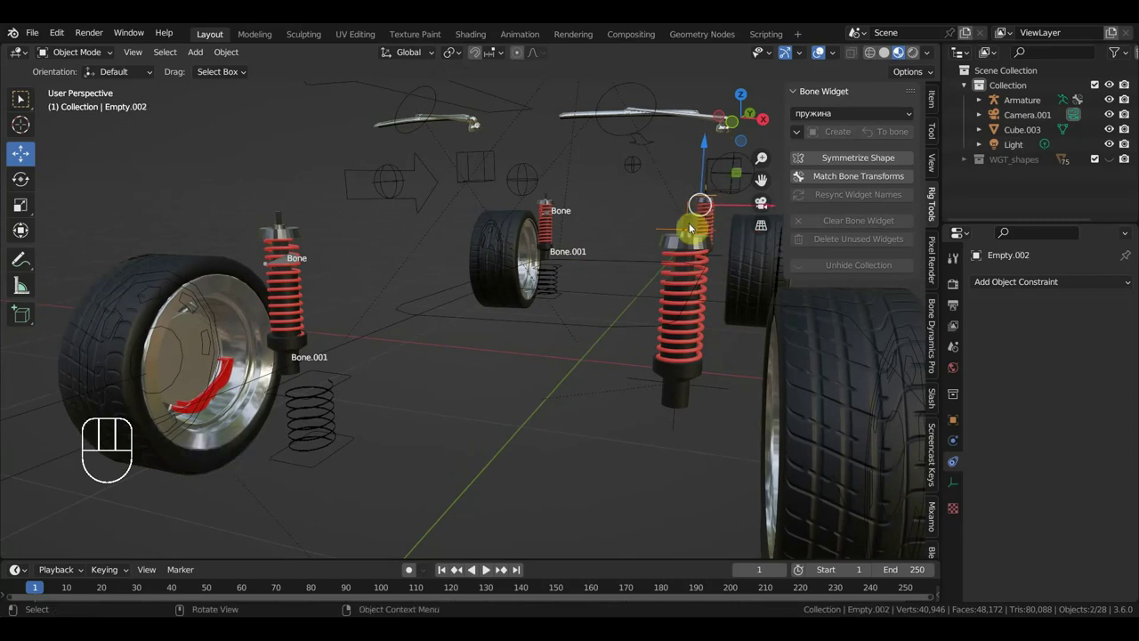
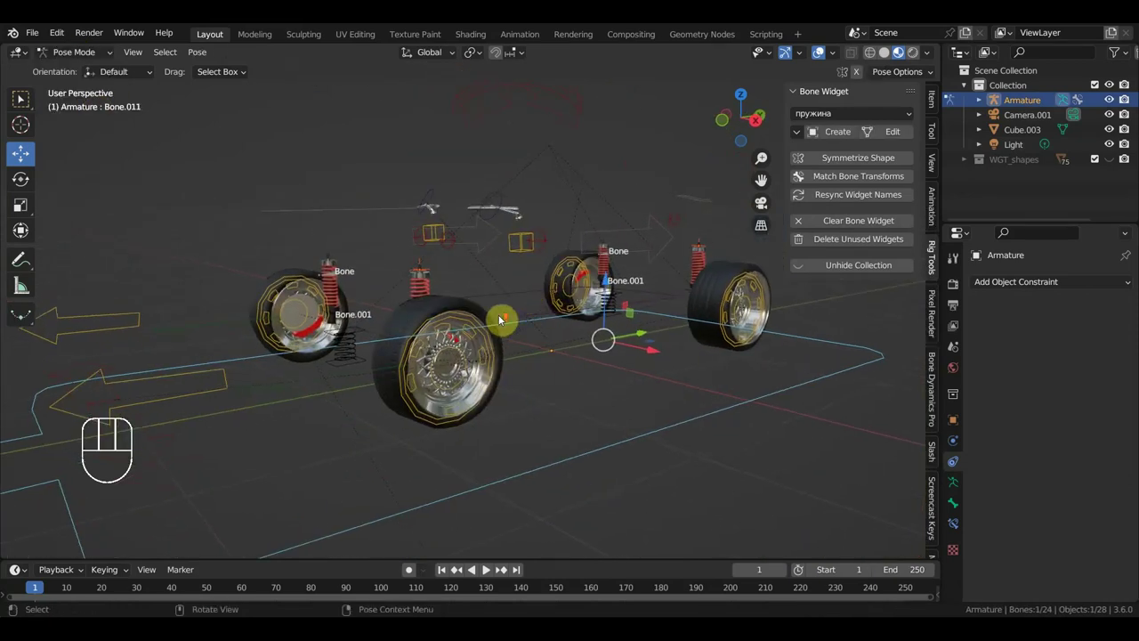
Parent the shock empties to the selected car armature bone with Keep Transform and return to Object Mode.
left_click_drag(483, 320, 463, 323)
left_click(490, 293)
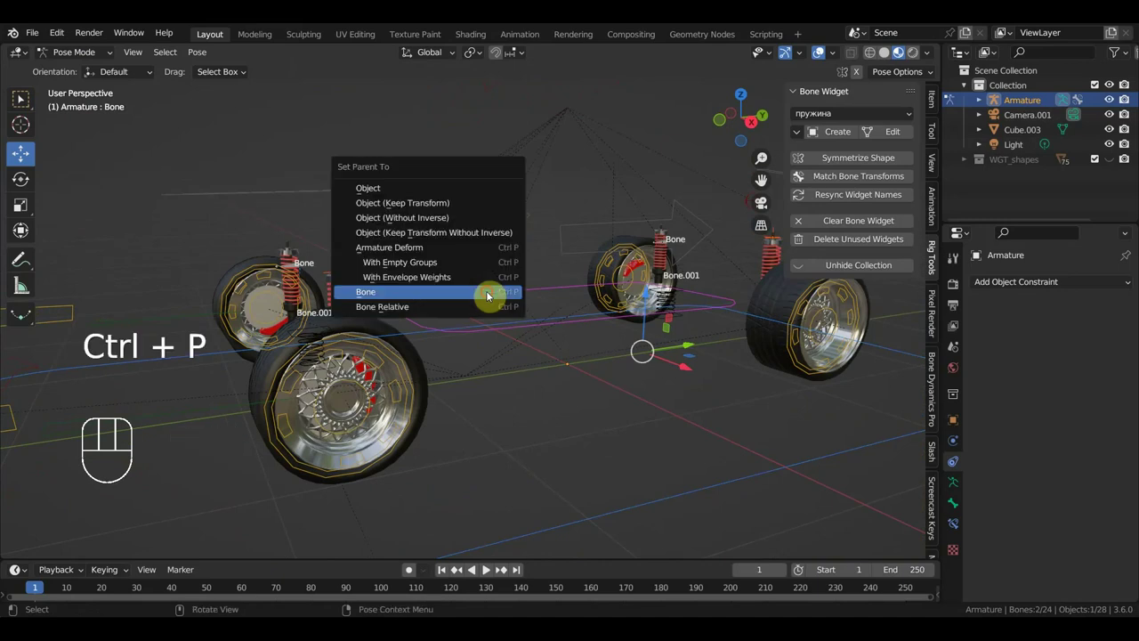
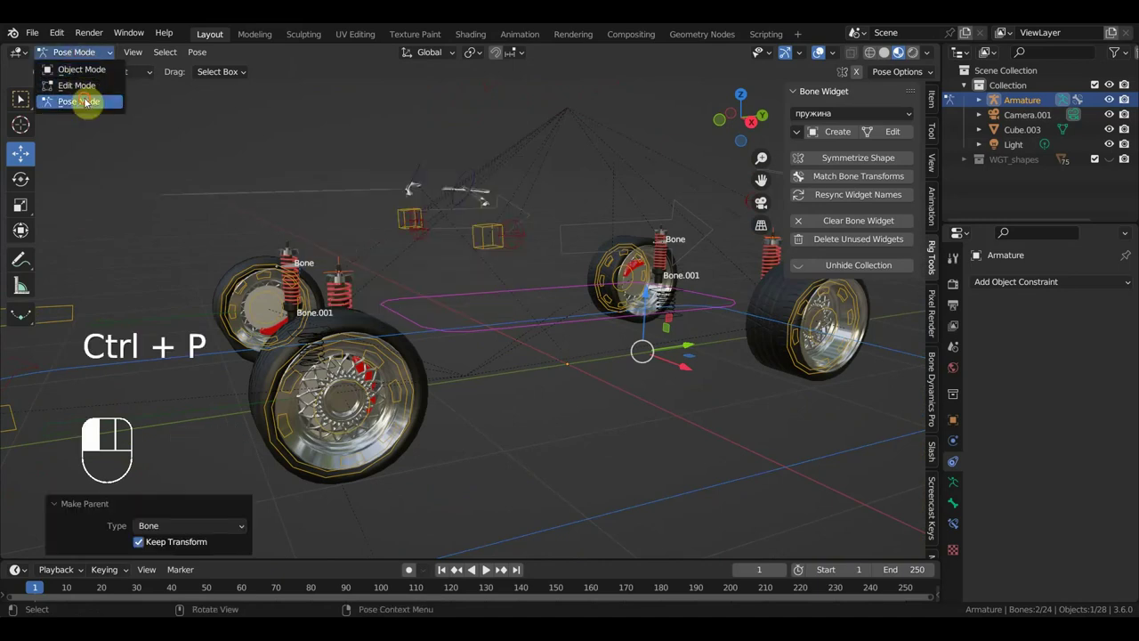
left_click_drag(287, 262, 423, 262)
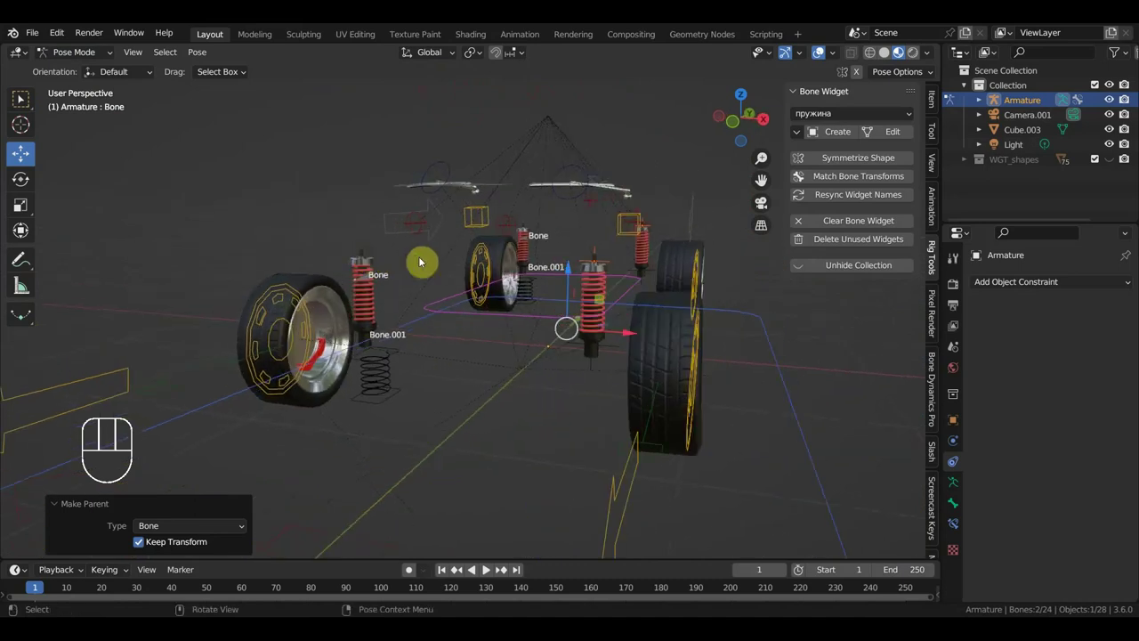
left_click(614, 349)
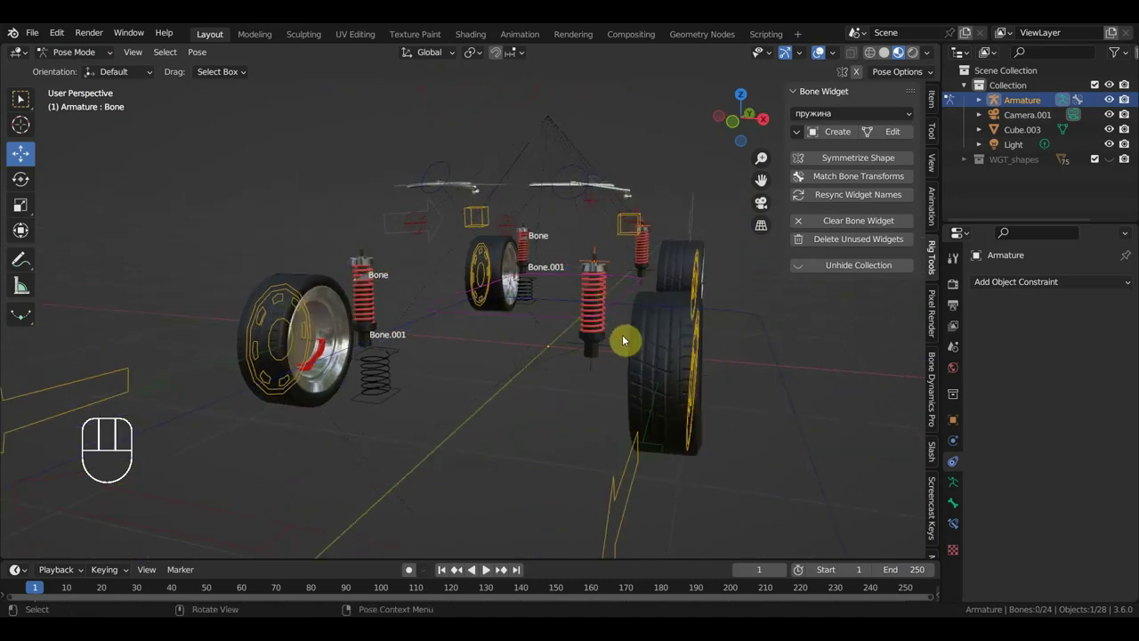
left_click(614, 351)
left_click(84, 54)
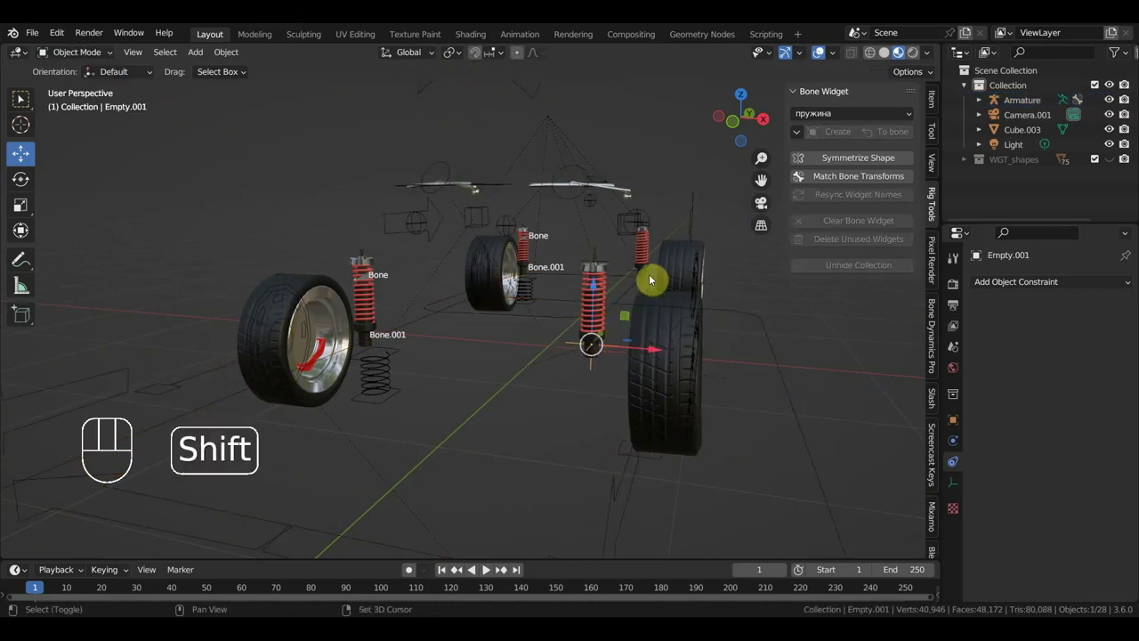
Add Empty.003 and the car Armature to the selection and pick the wheel bone for parenting.
left_click(654, 276)
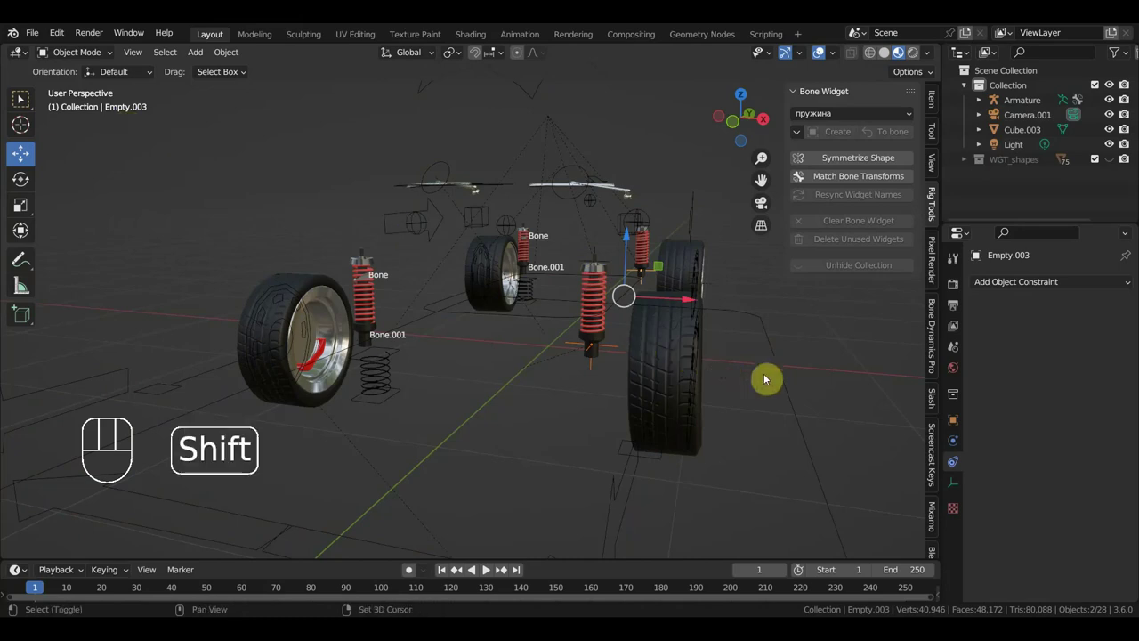
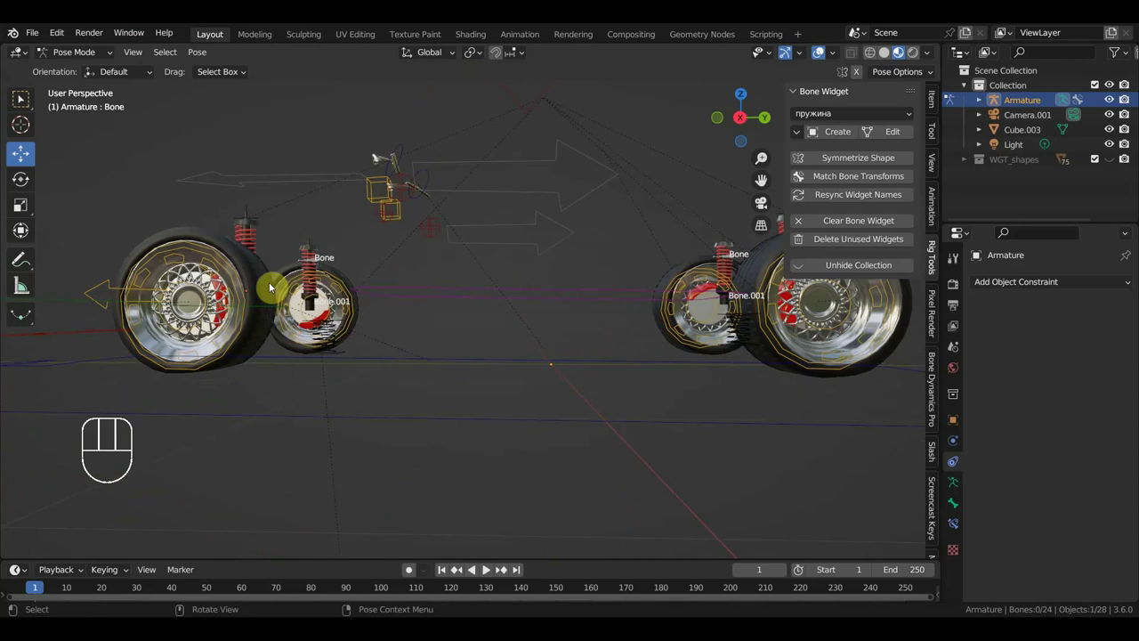
middle_click(276, 284)
left_click(251, 275)
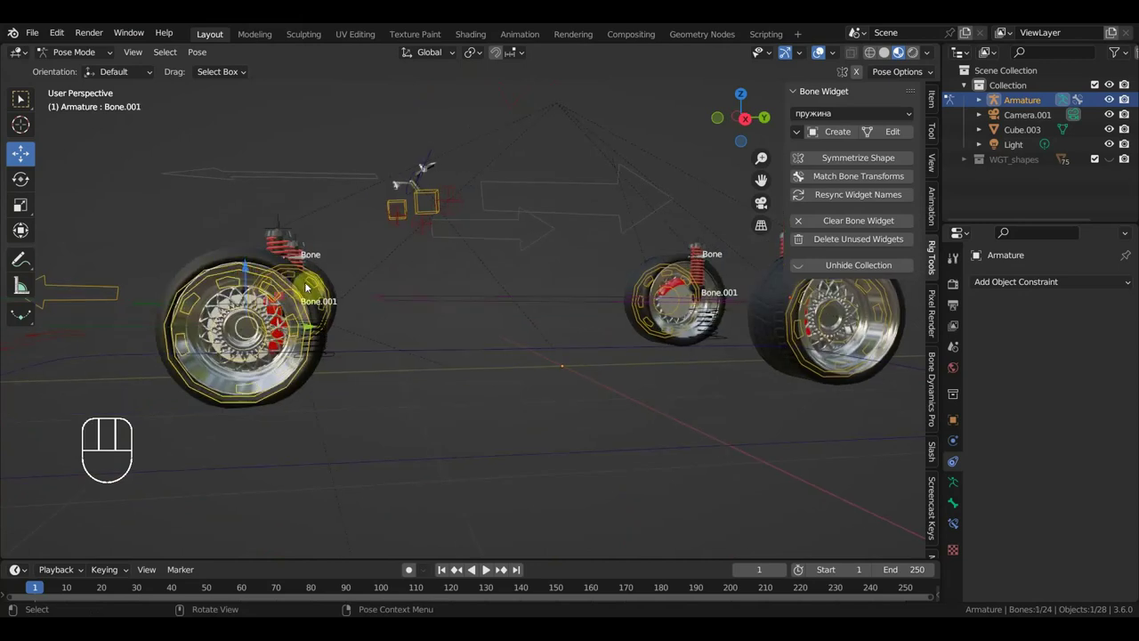
left_click(804, 359)
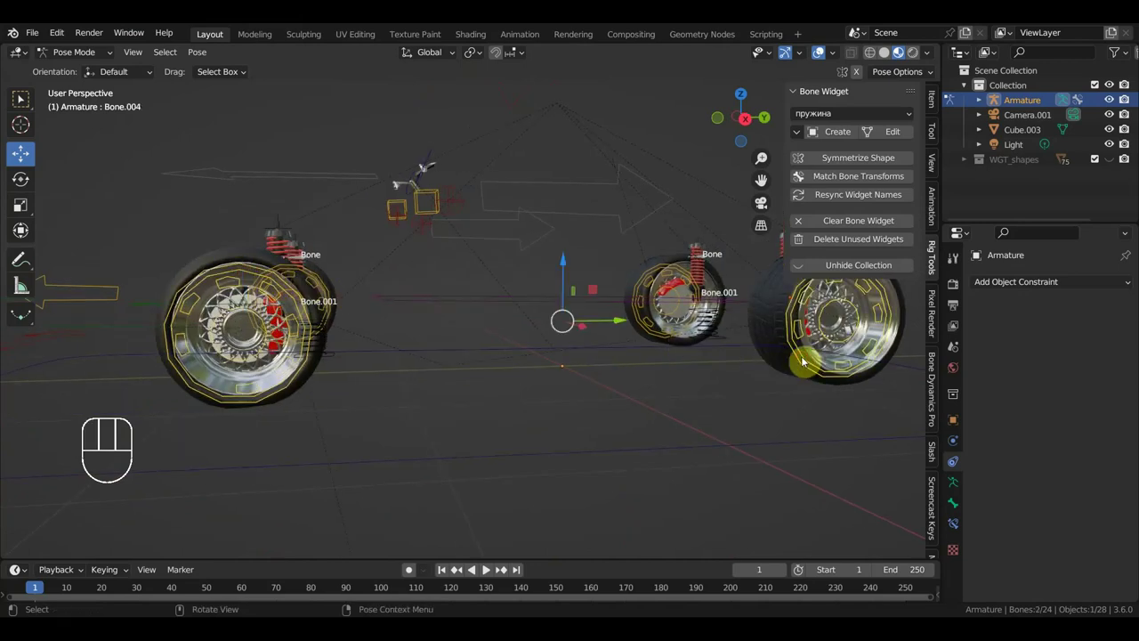
middle_click(640, 411)
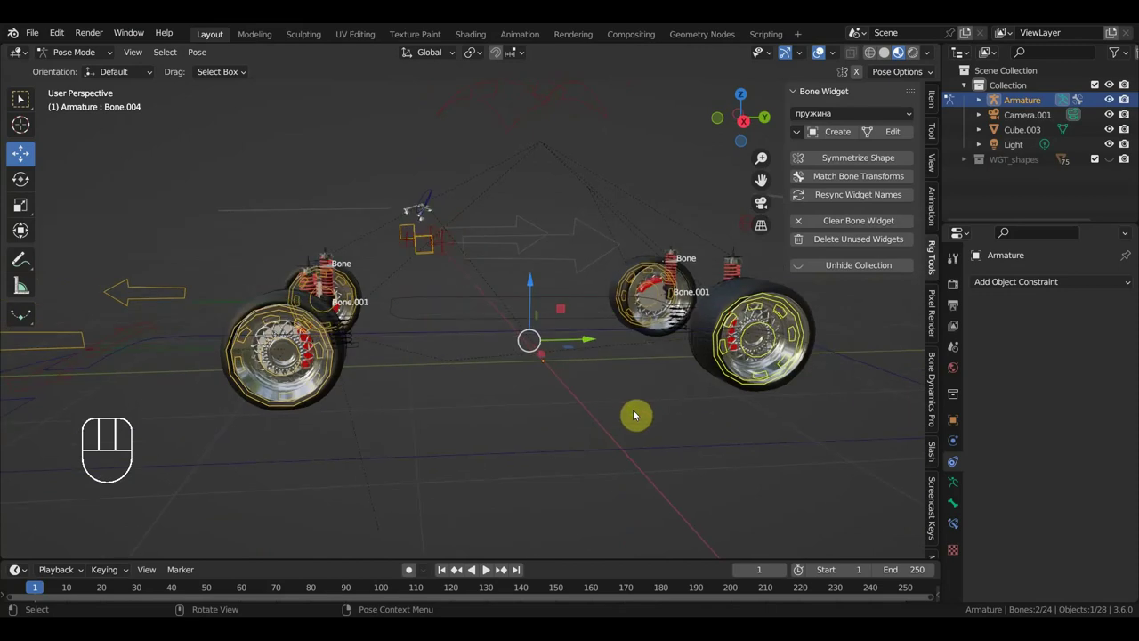
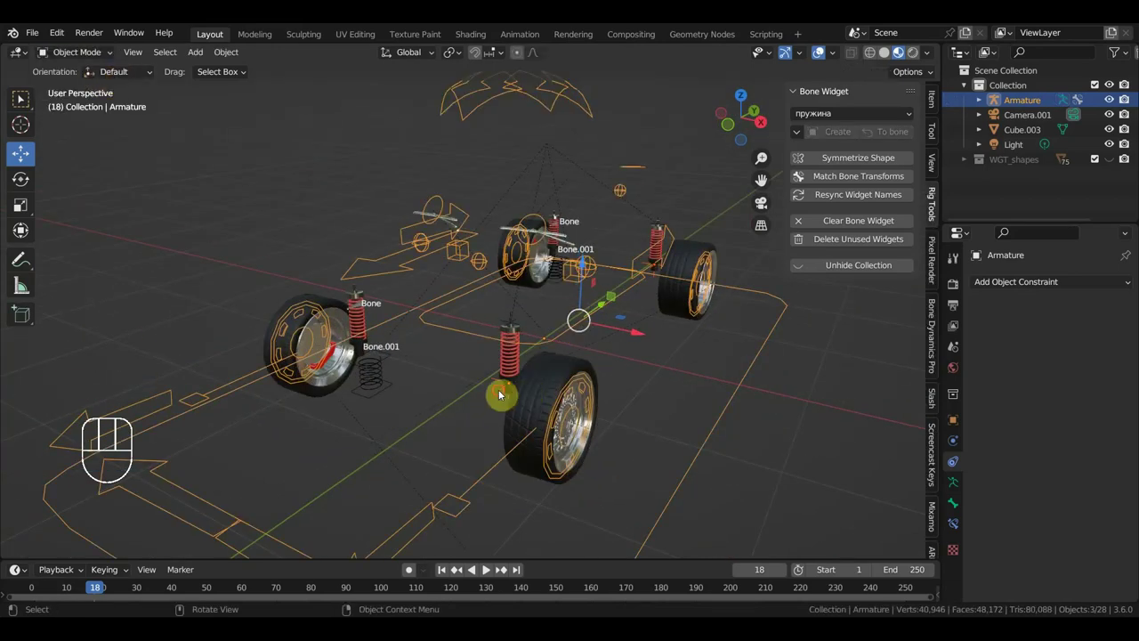
Parent Empty.001 to the chosen car armature bone with Keep Transform, undoing a stray test move.
left_click(502, 392)
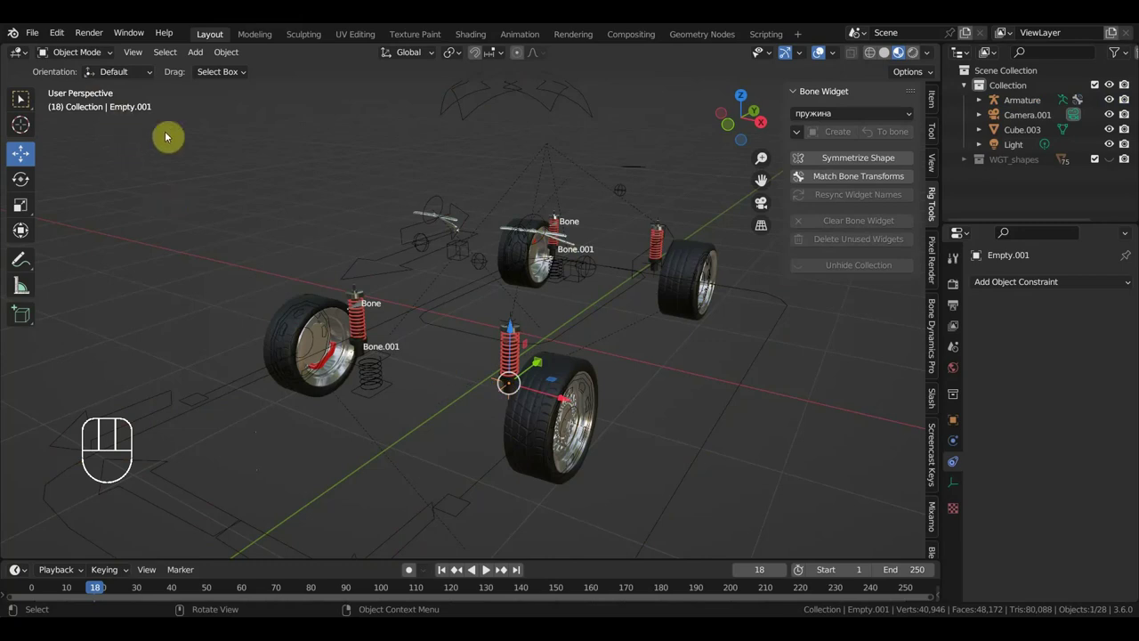
left_click_drag(257, 373, 231, 303)
left_click(102, 73)
left_click(559, 406)
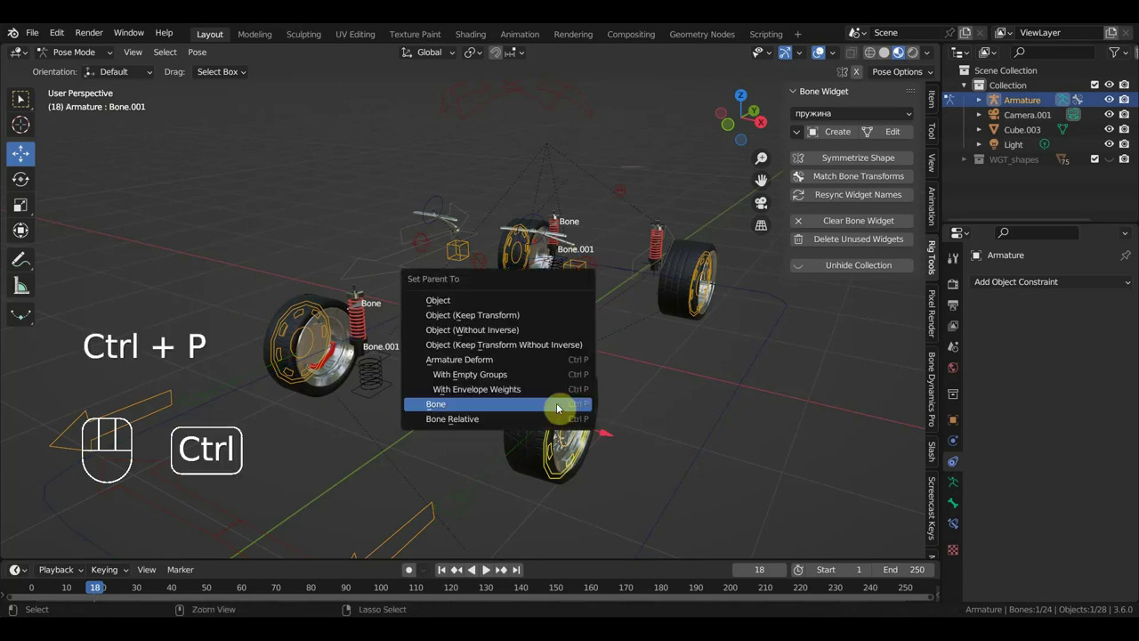
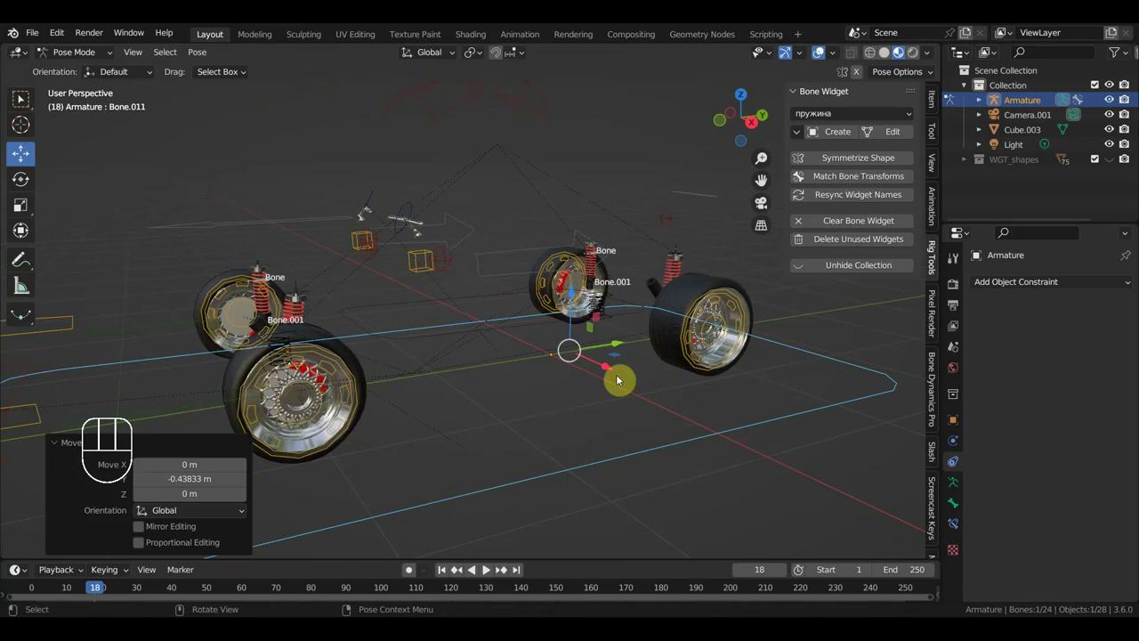
key("ctrl+z")
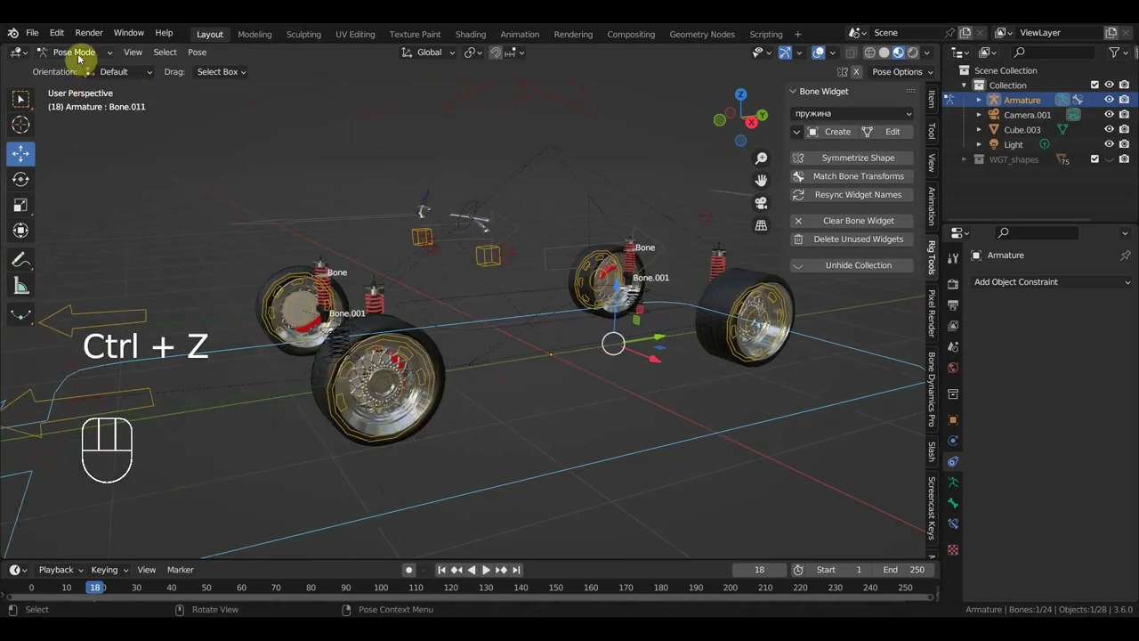
Move the body control bone about 0.23 m and watch the shock springs follow.
left_click_drag(81, 54, 262, 151)
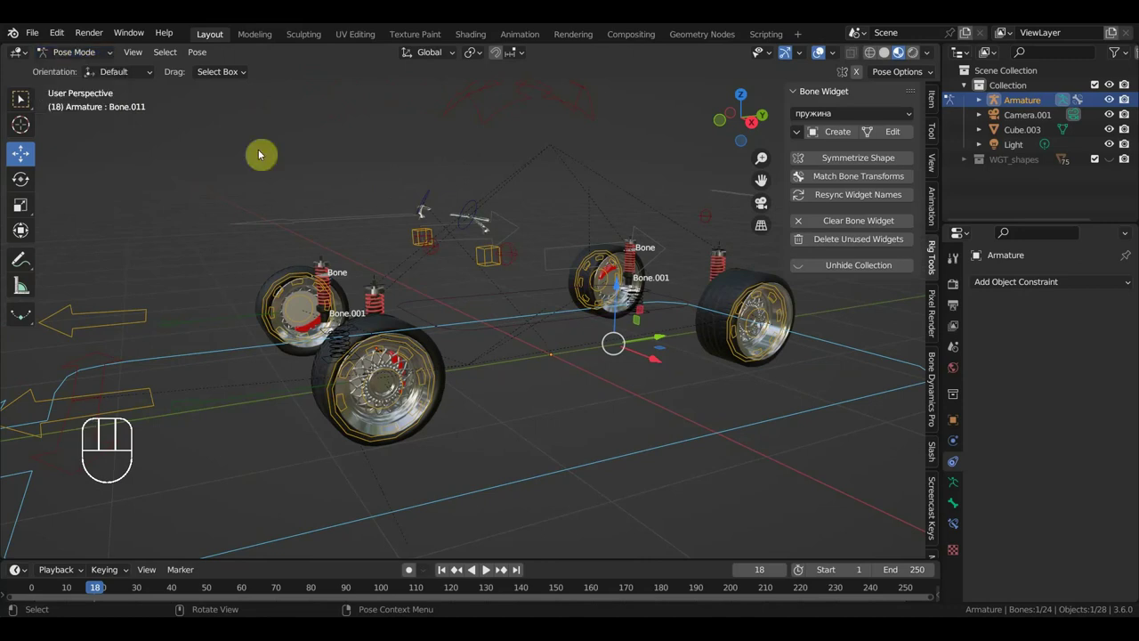
left_click(575, 110)
left_click_drag(639, 148, 706, 153)
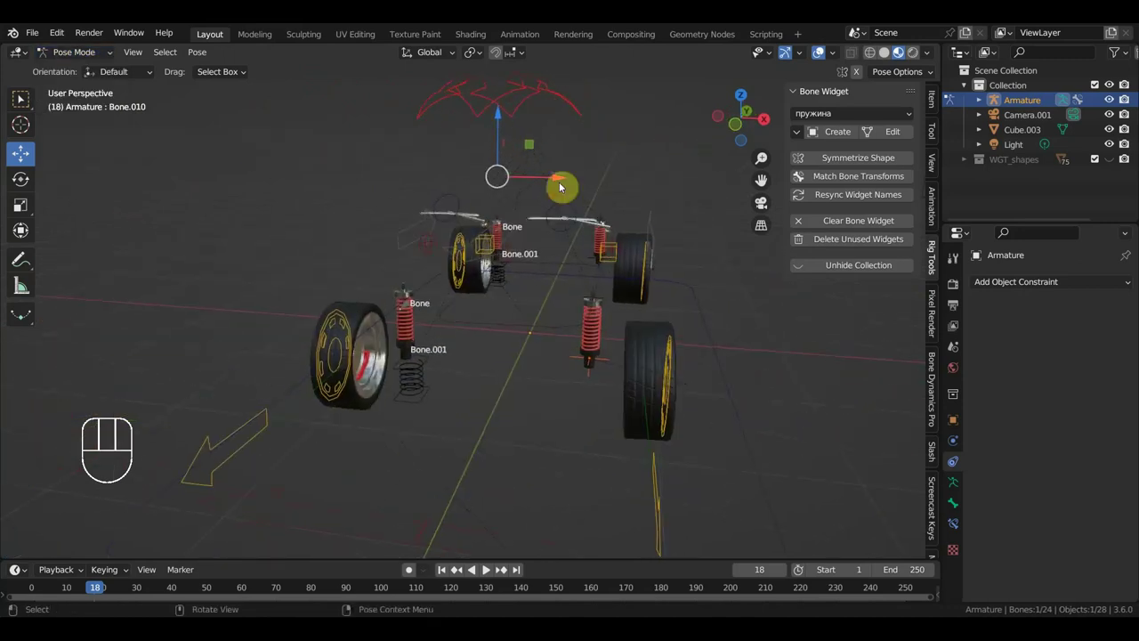
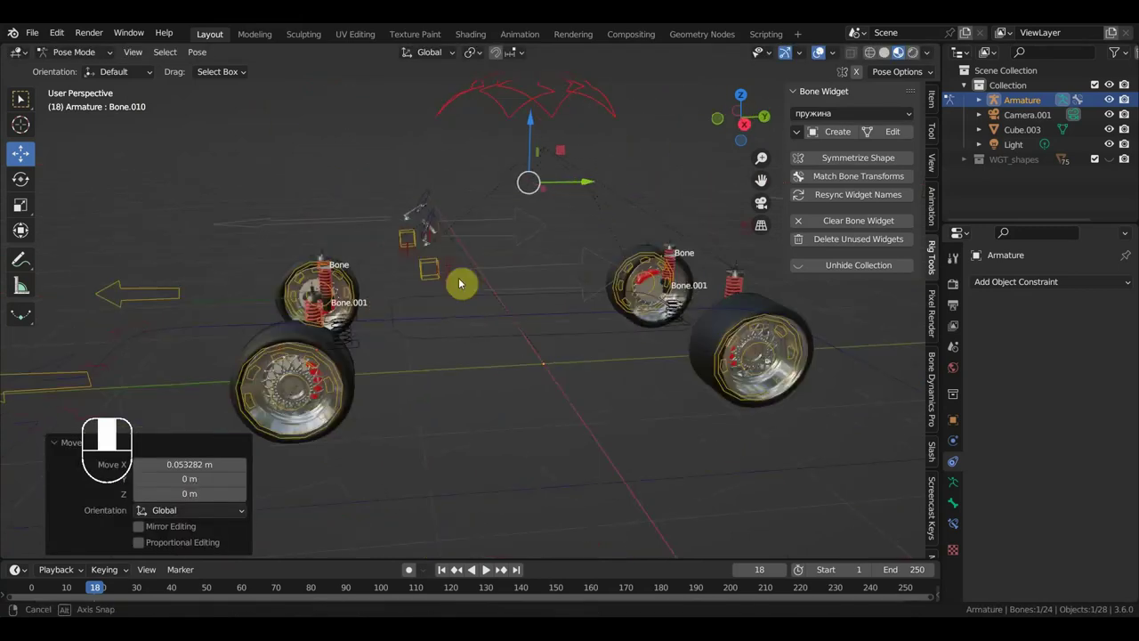
left_click_drag(592, 188, 611, 225)
left_click_drag(589, 239, 597, 270)
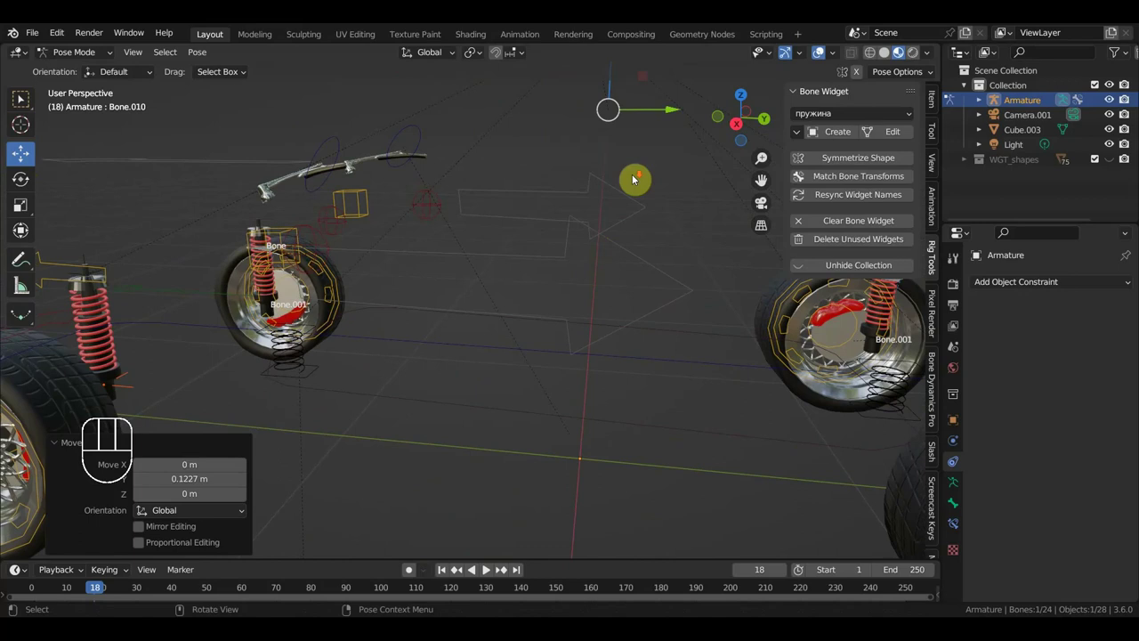
left_click_drag(636, 182, 614, 210)
left_click_drag(607, 210, 596, 301)
left_click_drag(705, 300, 771, 303)
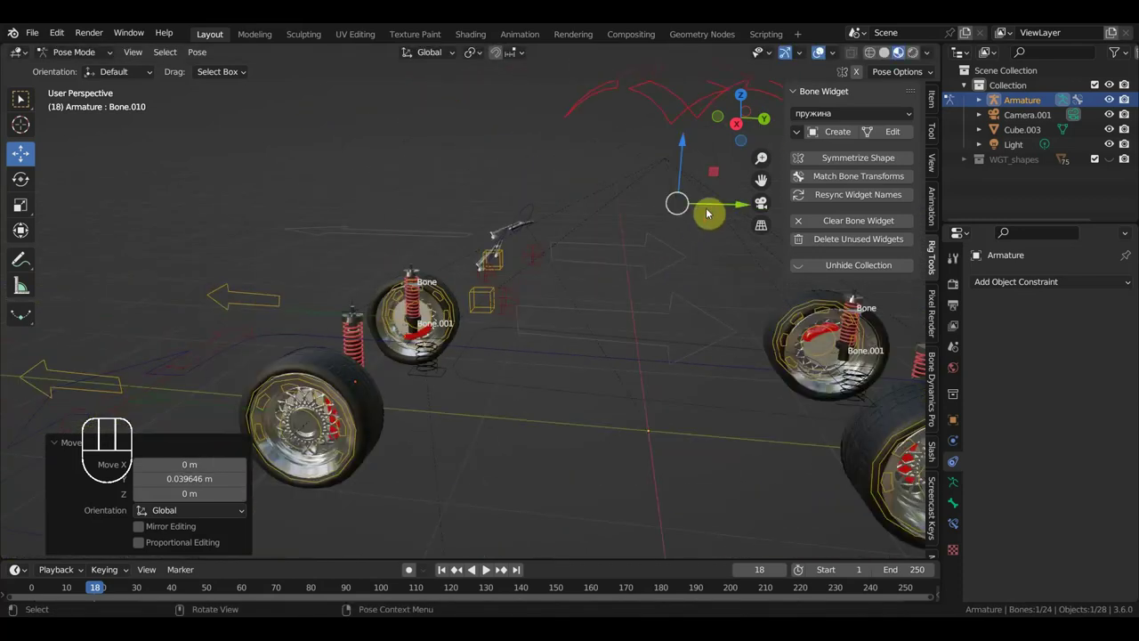
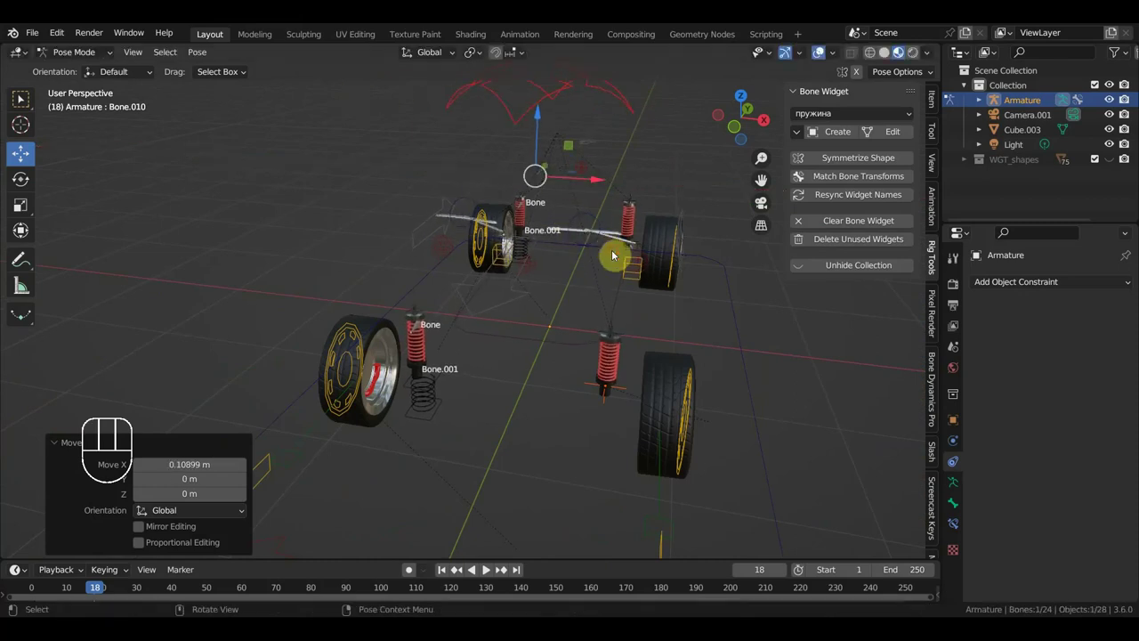
Inspect the front shock and select its armature in Object Mode.
left_click_drag(484, 368, 471, 345)
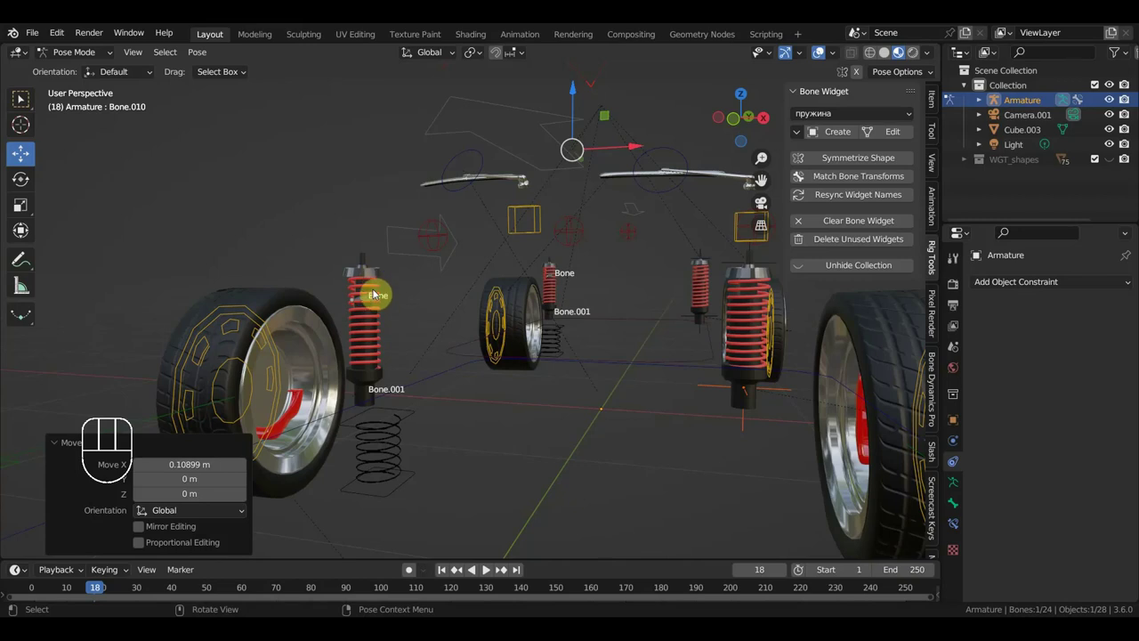
left_click_drag(98, 56, 123, 90)
left_click(367, 302)
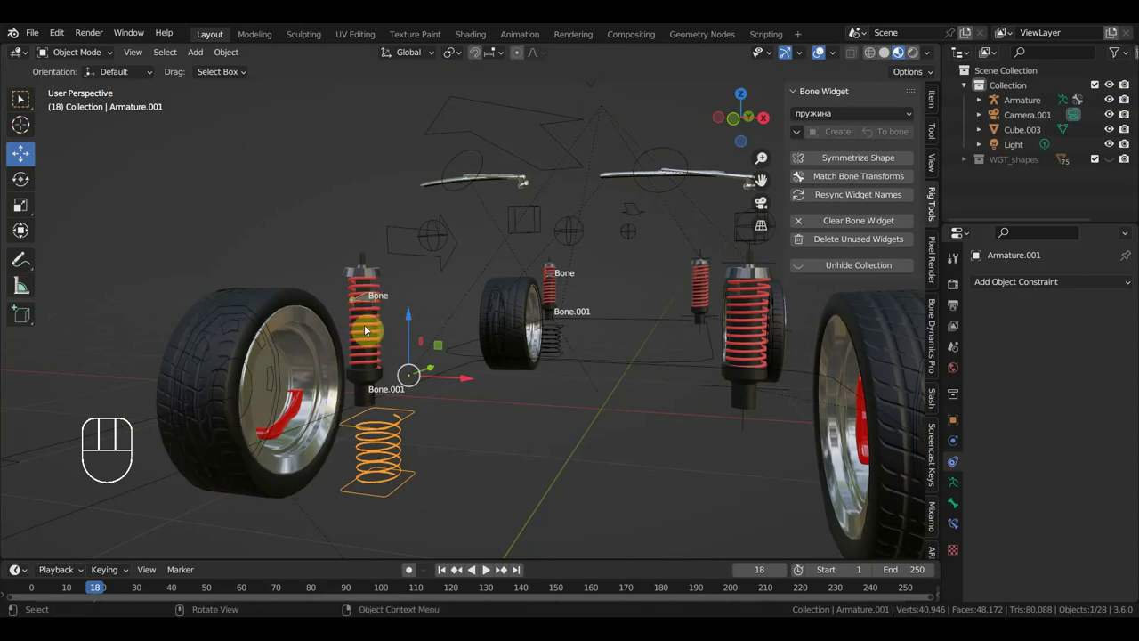
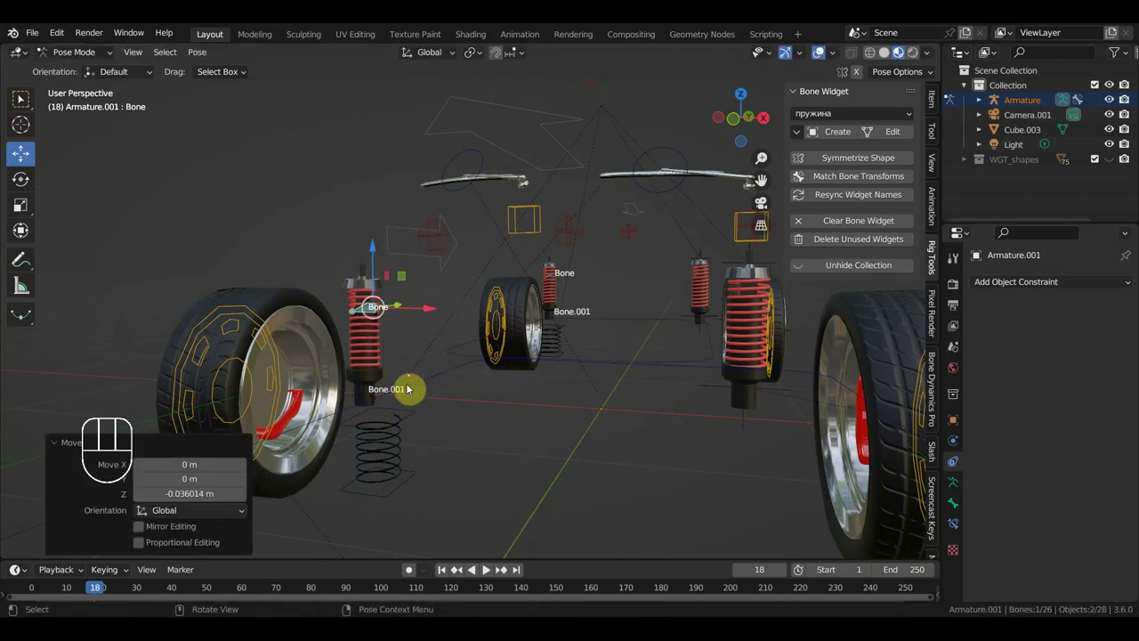
Parent the shock bones of Armature.001 to the car rig's main control bone with Keep Transform.
left_click_drag(388, 393, 372, 403)
left_click(584, 372)
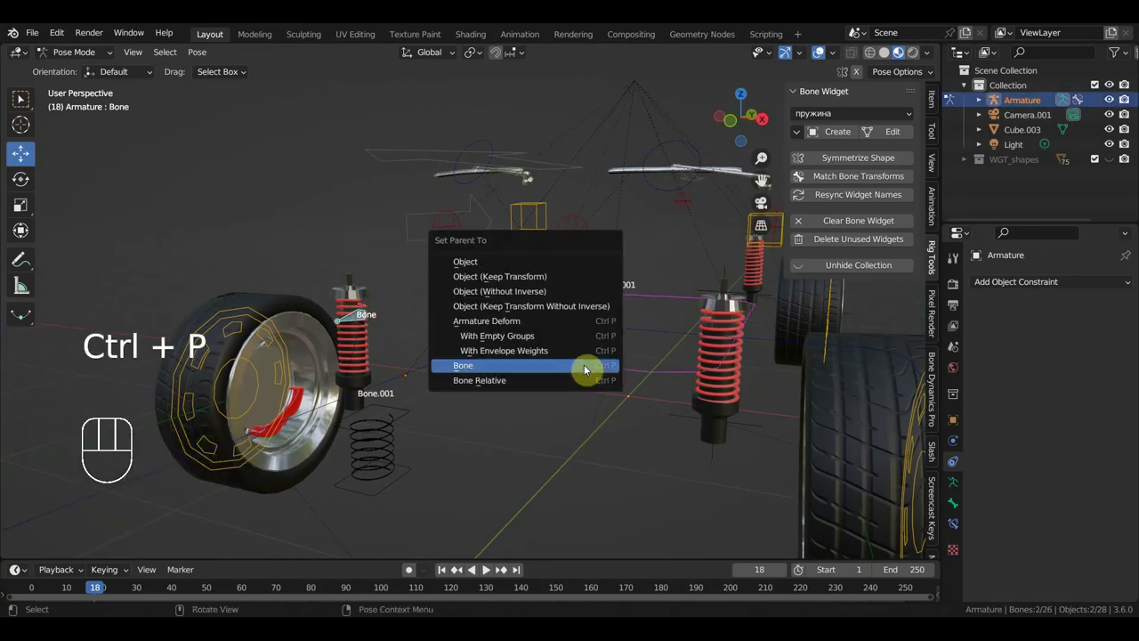
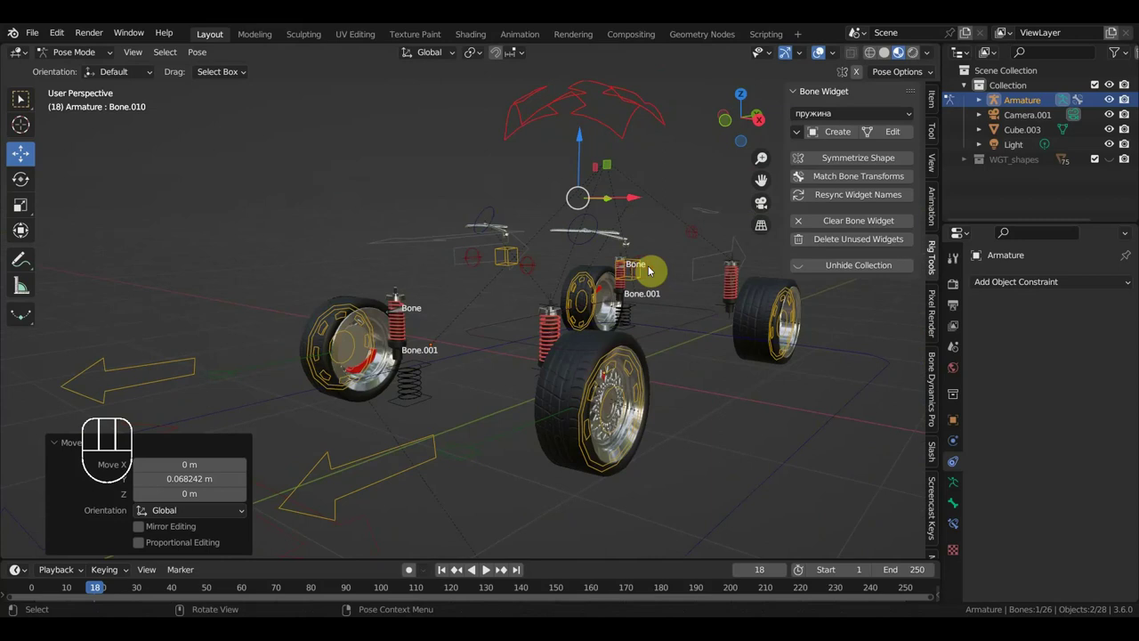
middle_click(498, 385)
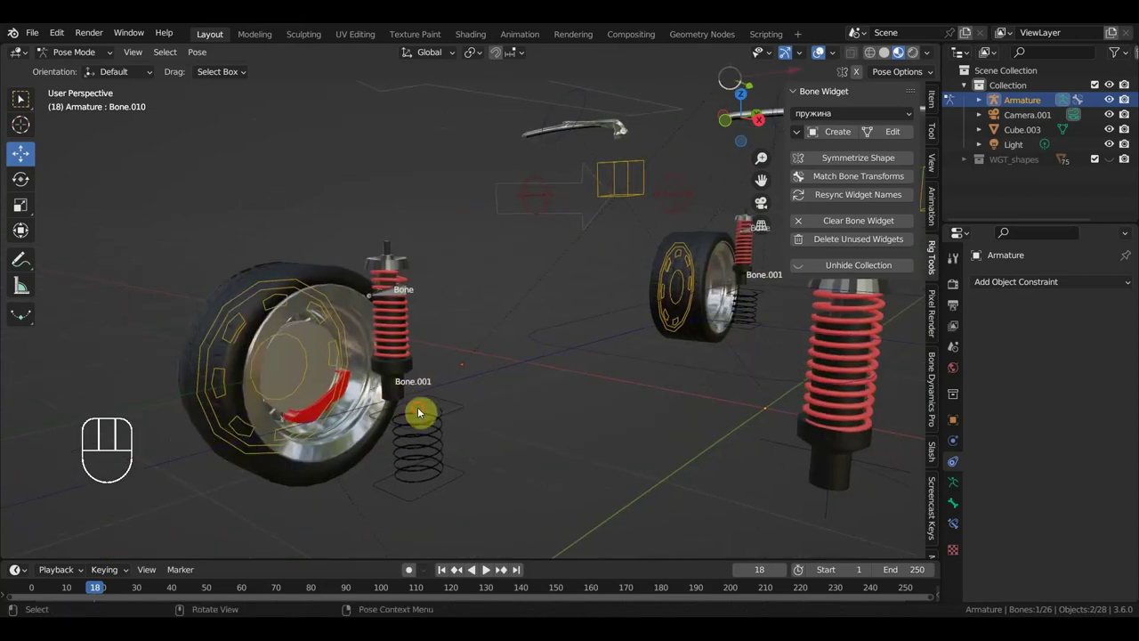
left_click(266, 289)
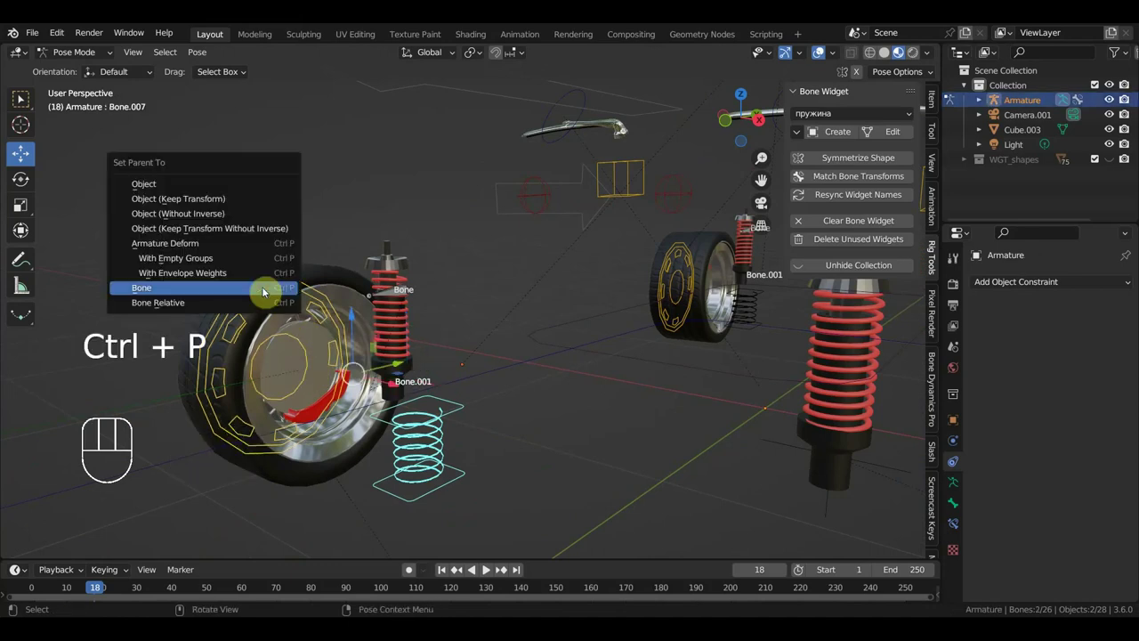
middle_click(441, 300)
left_click_drag(496, 320, 453, 310)
middle_click(536, 299)
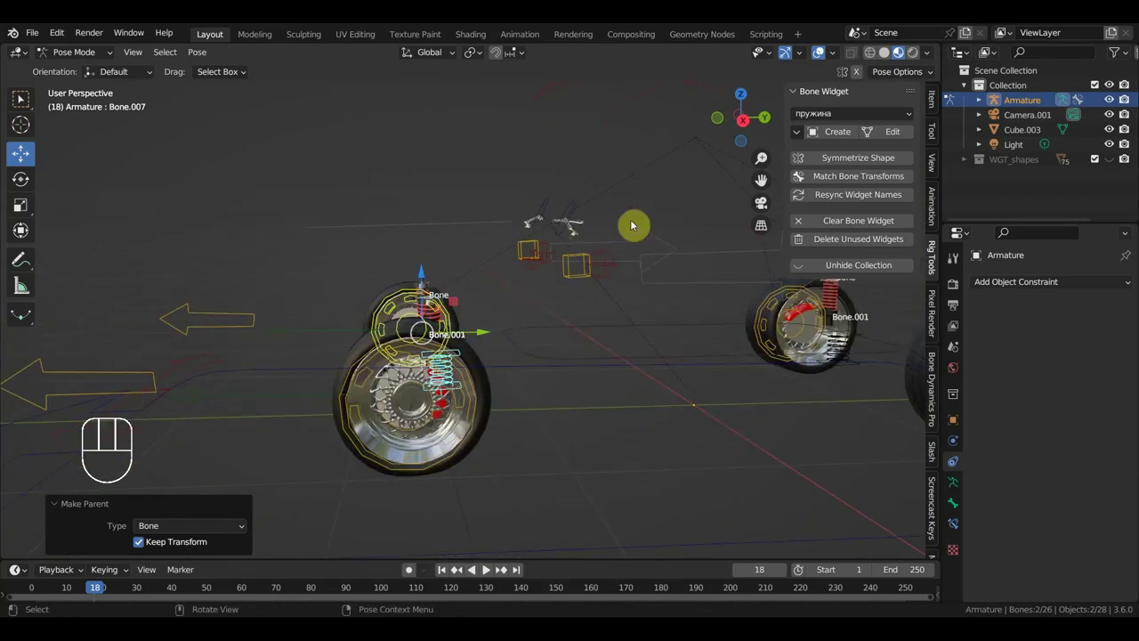
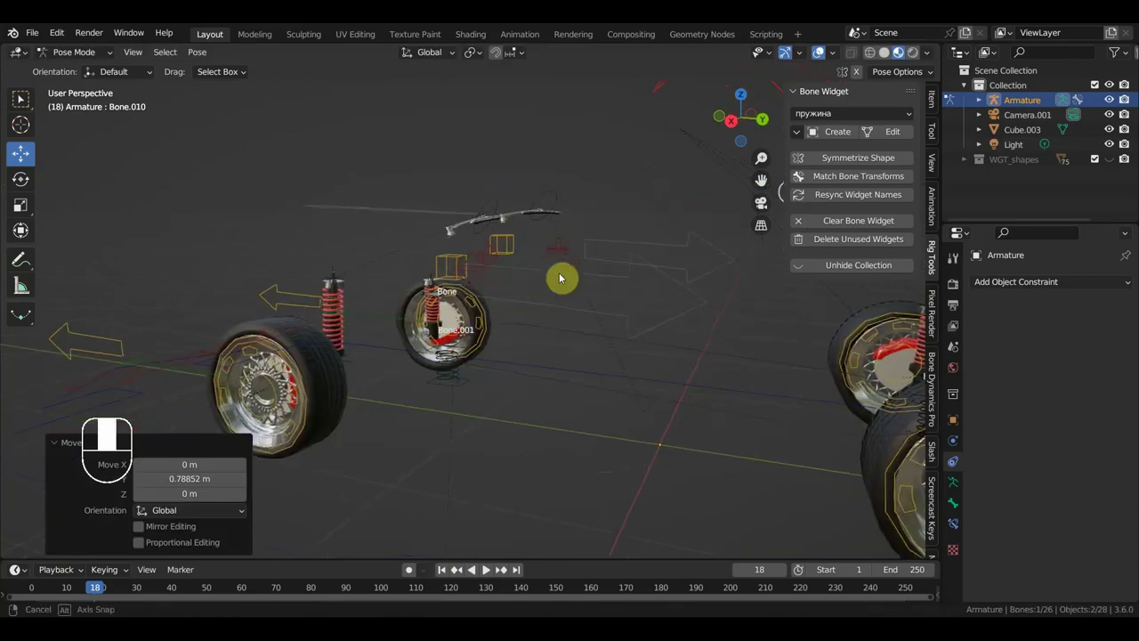
scroll("up", 3)
middle_click(595, 255)
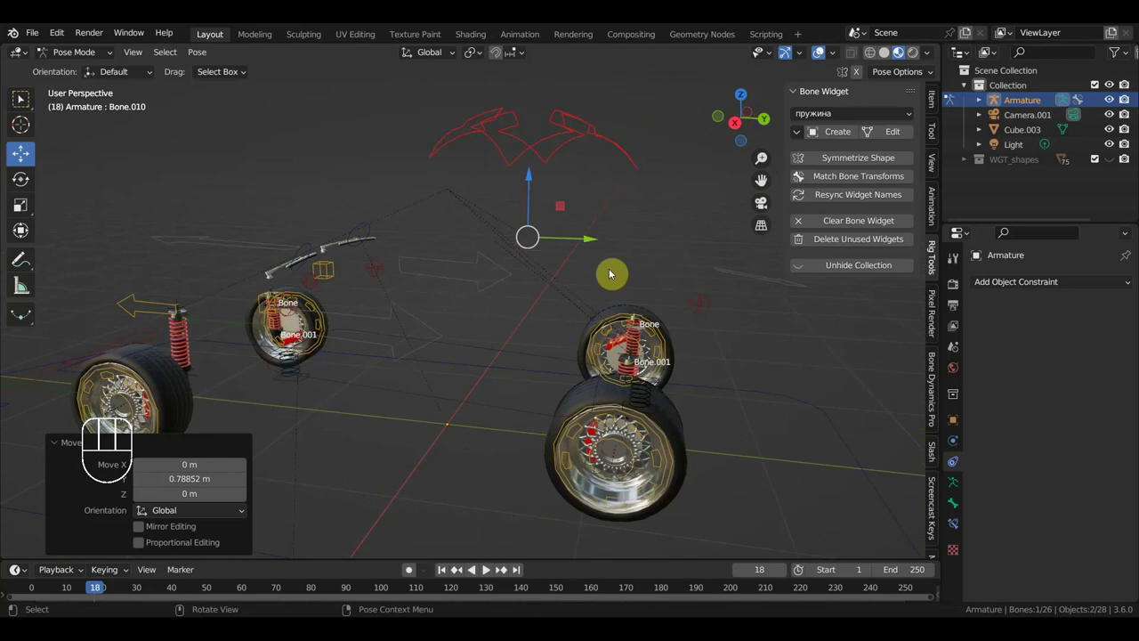
left_click_drag(594, 240, 433, 336)
scroll("up", 3)
left_click_drag(484, 336, 618, 322)
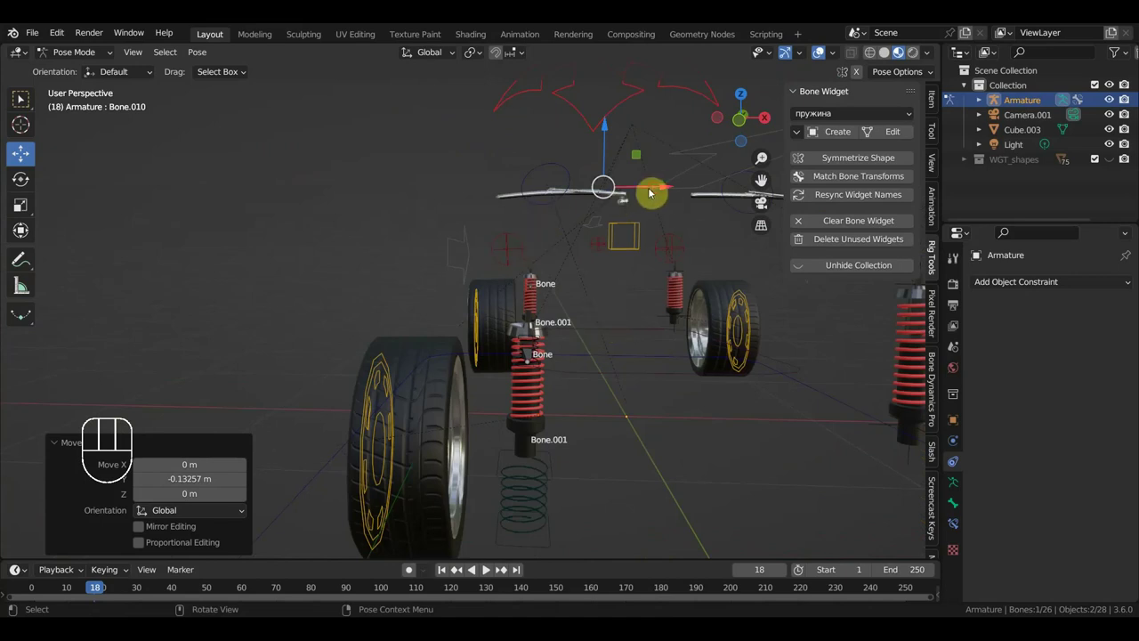
left_click_drag(659, 187, 688, 262)
left_click_drag(637, 342, 602, 315)
left_click(464, 307)
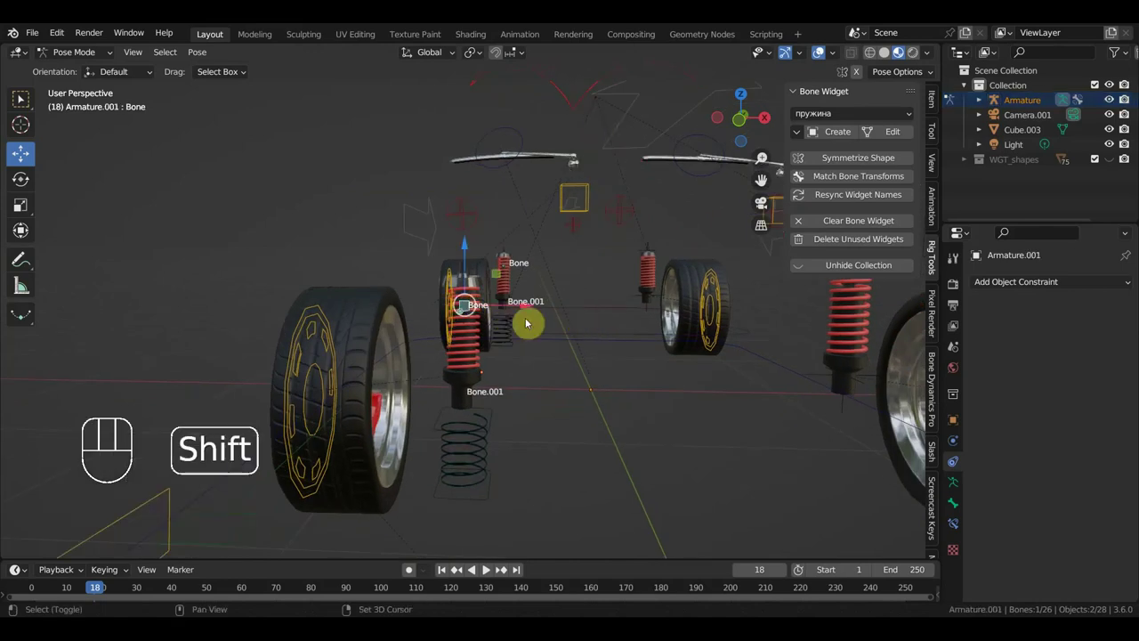
left_click(613, 337)
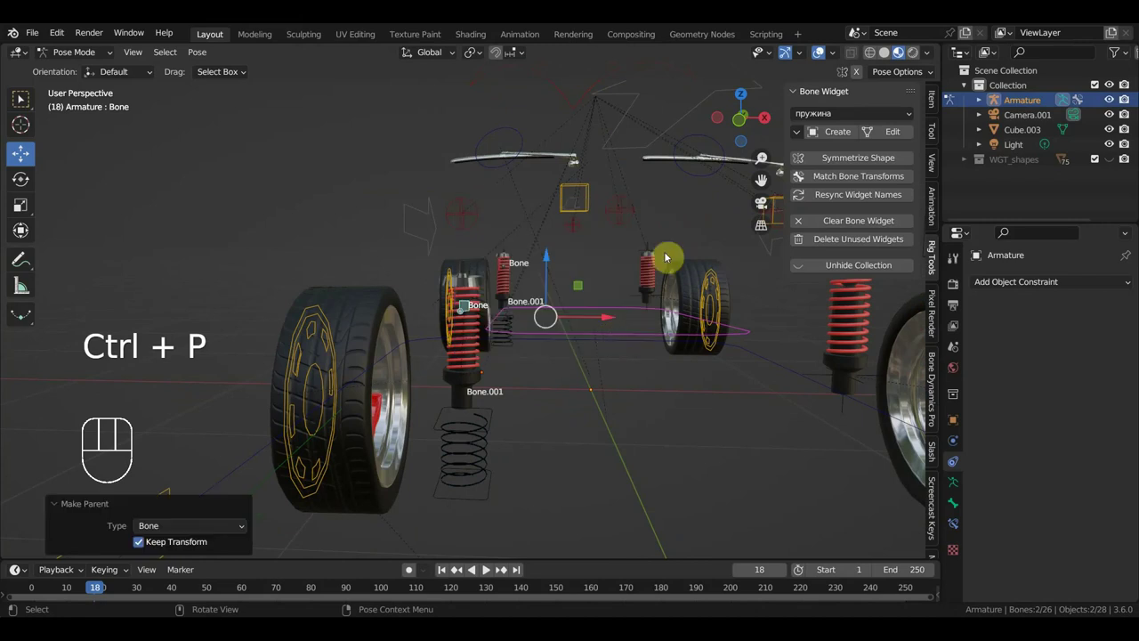
Drag the main control bone about 0.6–0.75 m to check the shocks follow.
left_click(586, 142)
left_click_drag(616, 204, 680, 257)
left_click_drag(655, 257, 505, 251)
left_click_drag(602, 266, 640, 265)
left_click_drag(614, 228, 631, 232)
left_click_drag(647, 185, 662, 234)
left_click(420, 409)
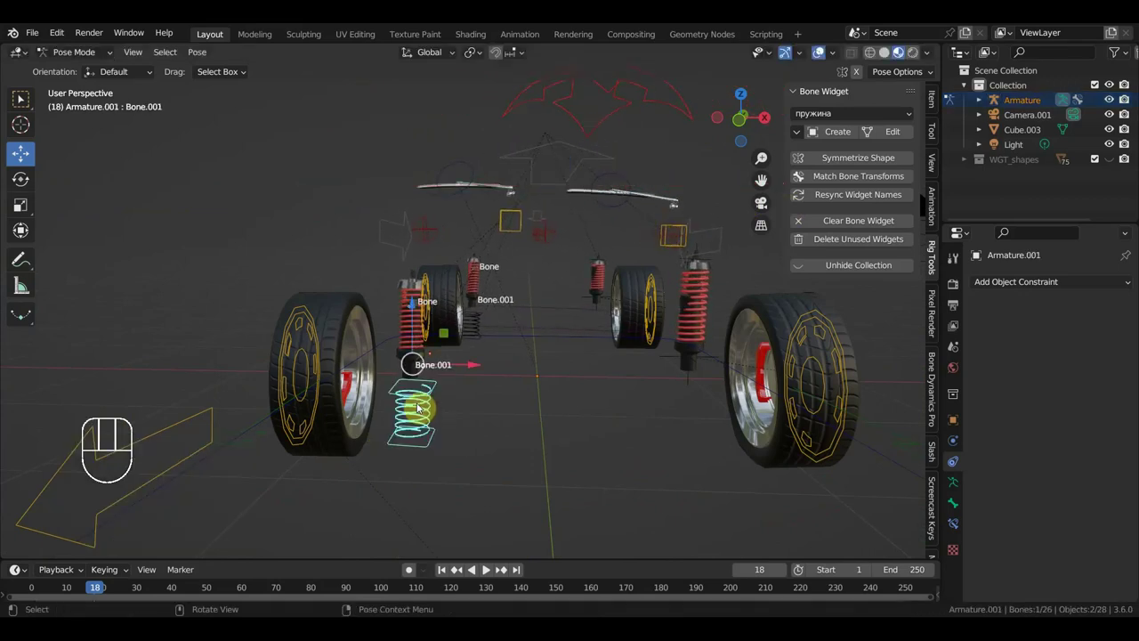
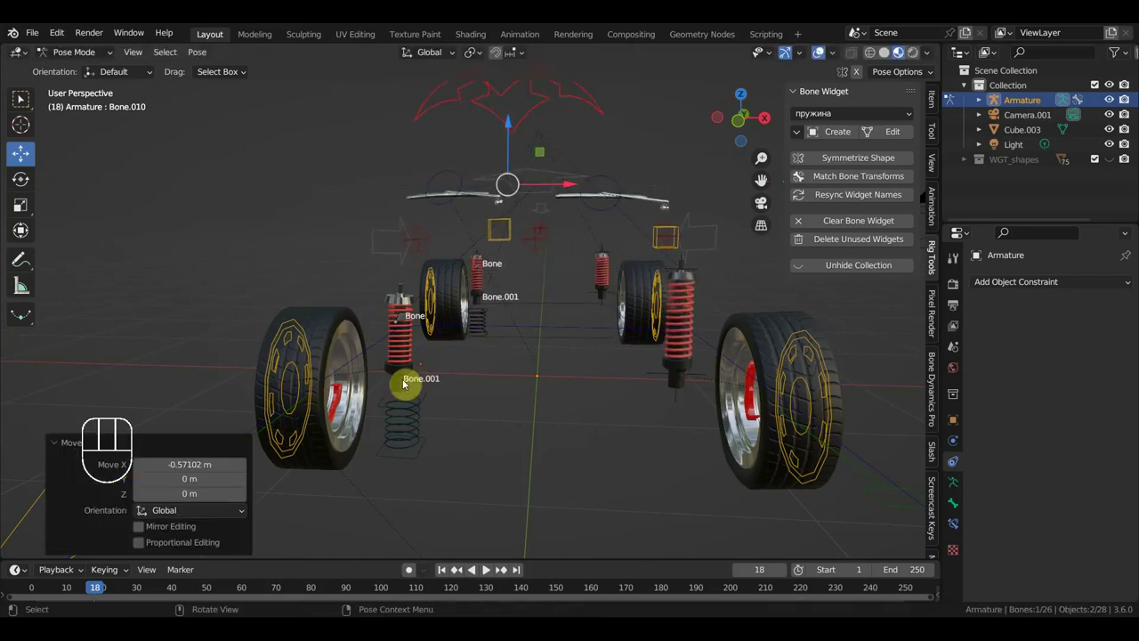
Select the other shock's upper and lower bones together with the main control bone for parenting.
left_click(410, 413)
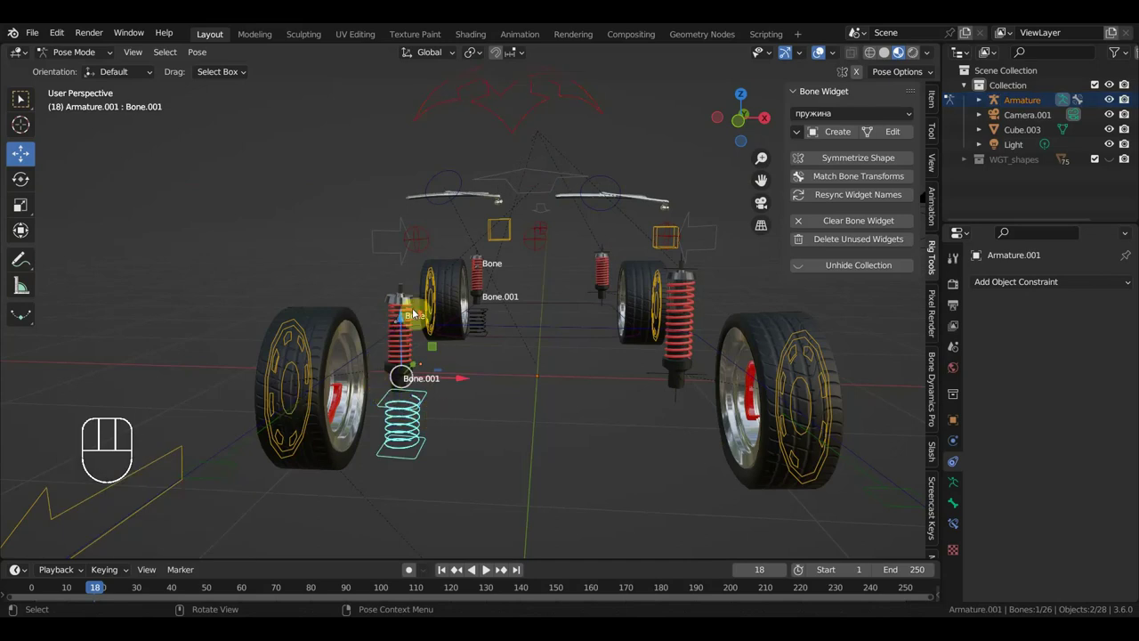
left_click(340, 325)
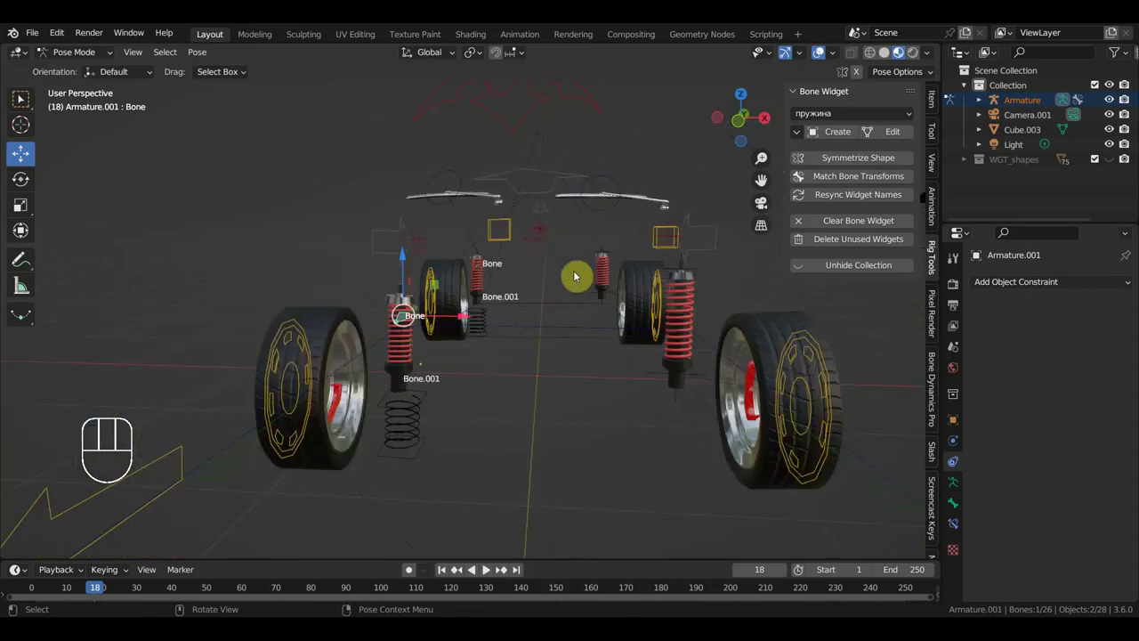
left_click(557, 307)
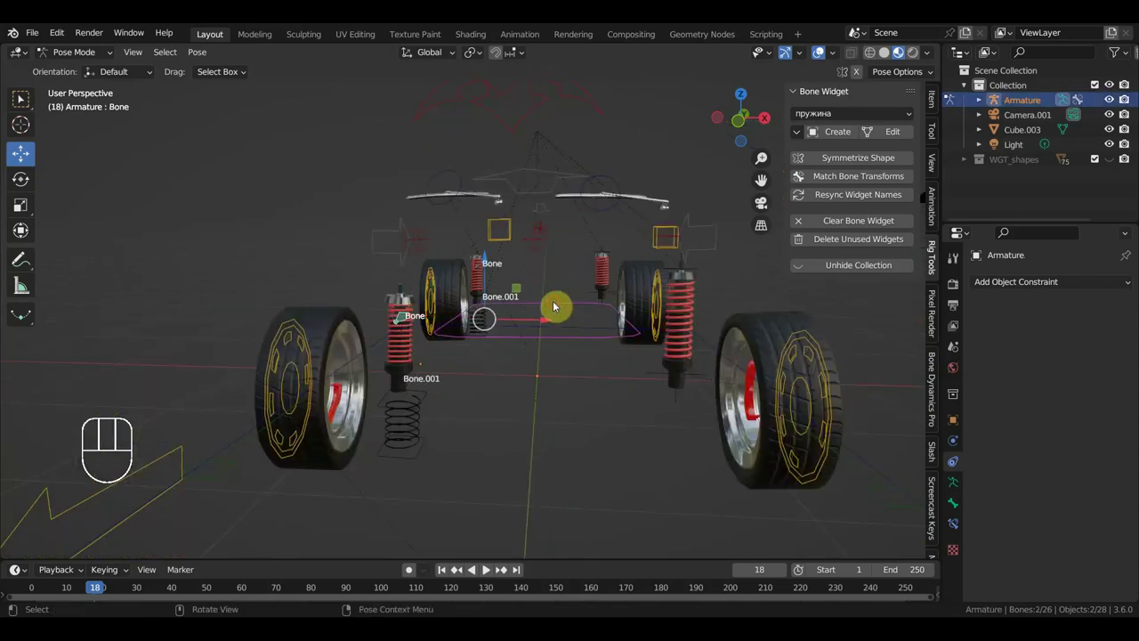
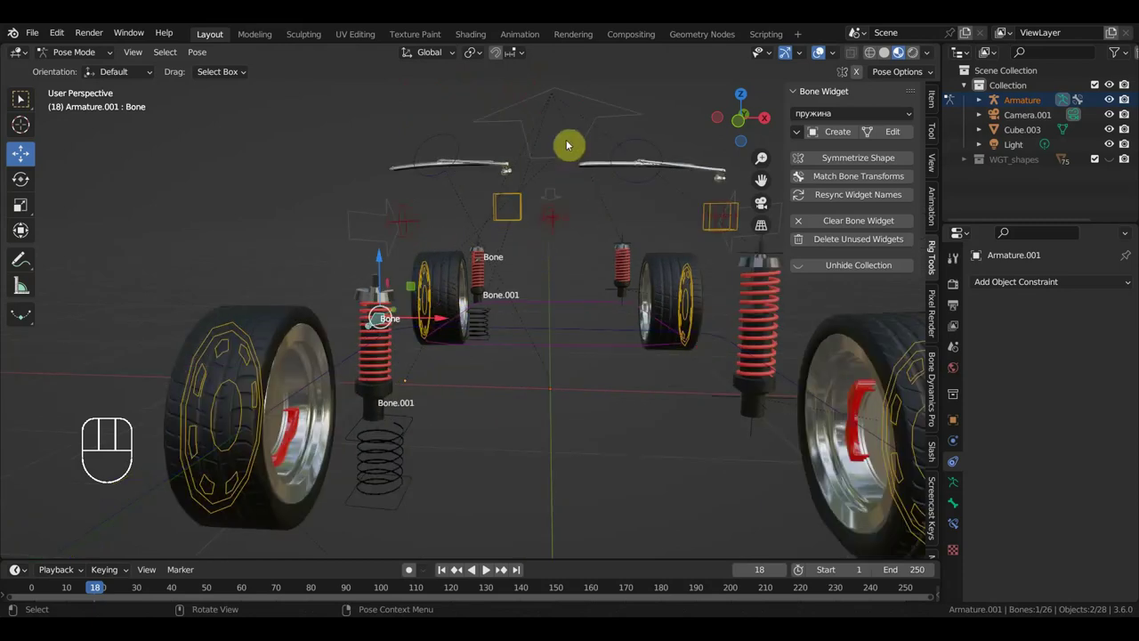
left_click(568, 137)
Bring the front shock into close view and select its lower spring bone.
left_click_drag(569, 202, 628, 336)
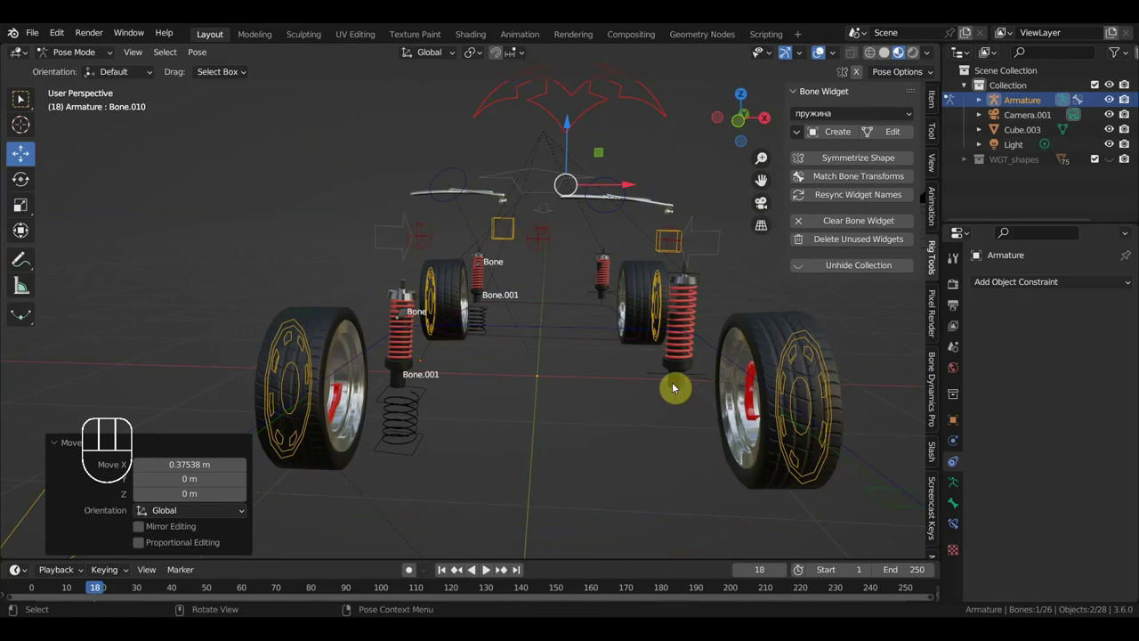
left_click_drag(486, 371, 560, 353)
scroll("up", 3)
middle_click(634, 271)
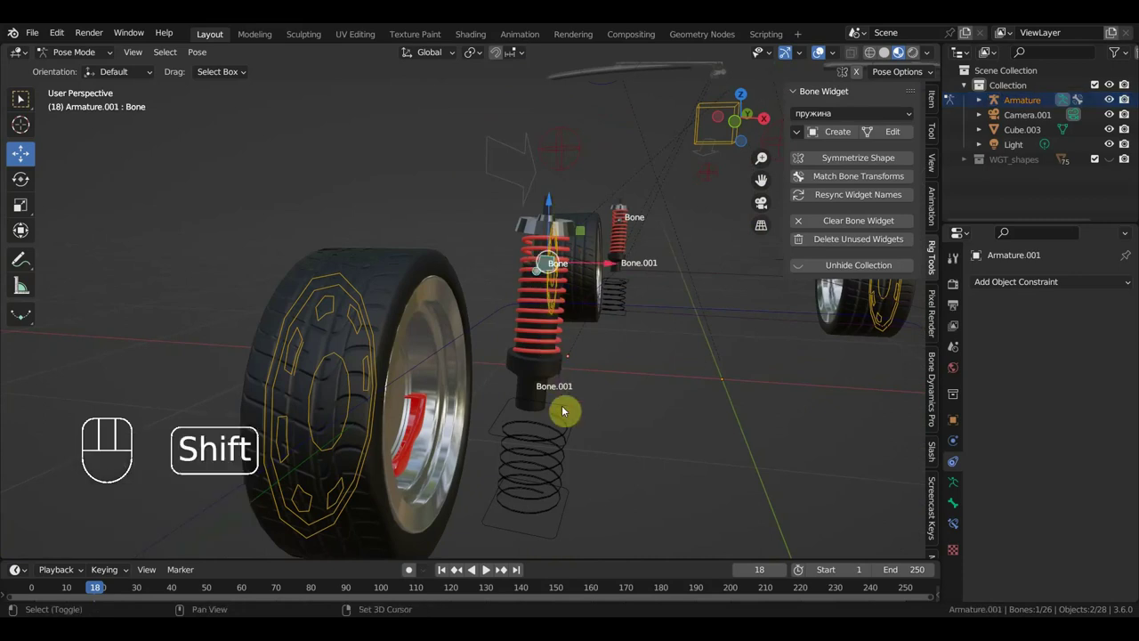
left_click(571, 421)
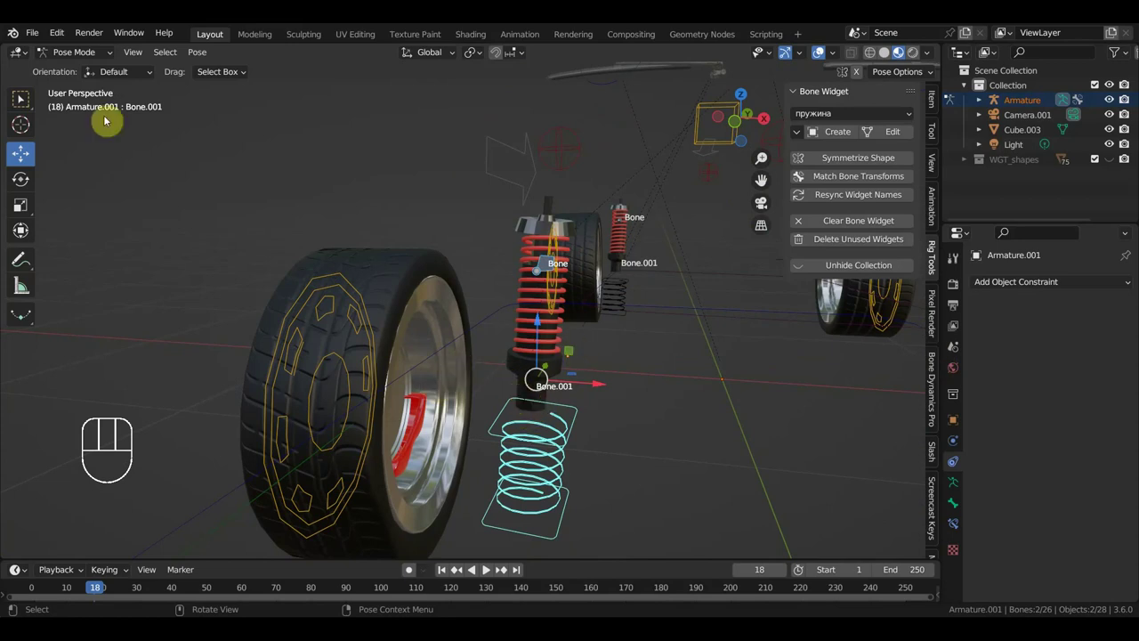
Duplicate the shock armature as Armature.003 and move it about 1 m beside another wheel in front view.
left_click_drag(90, 56, 89, 70)
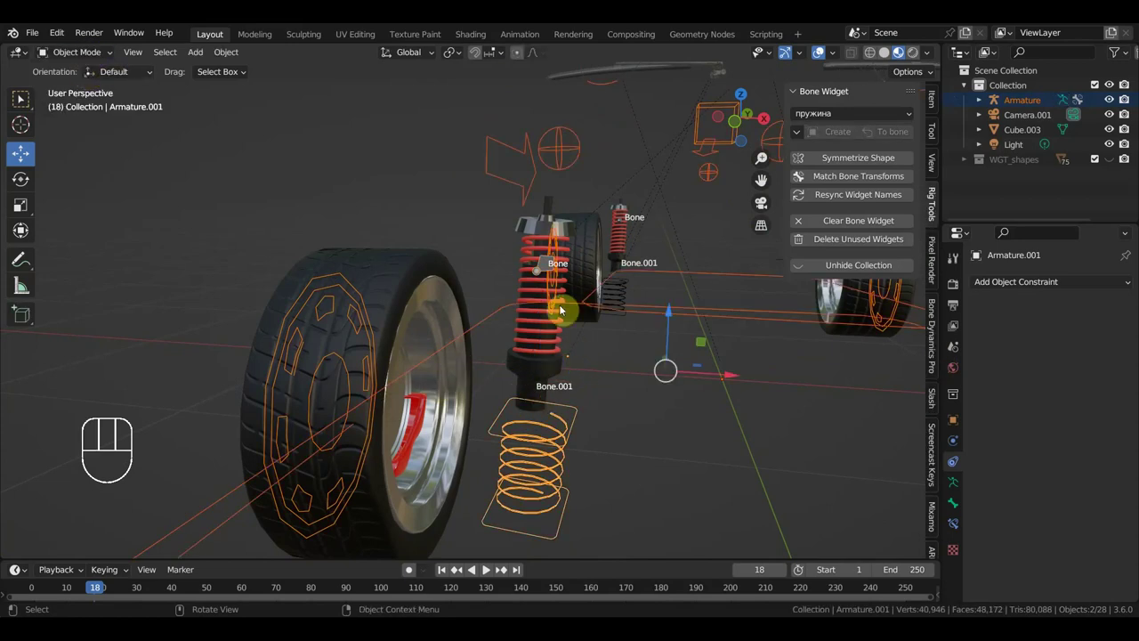
middle_click(521, 321)
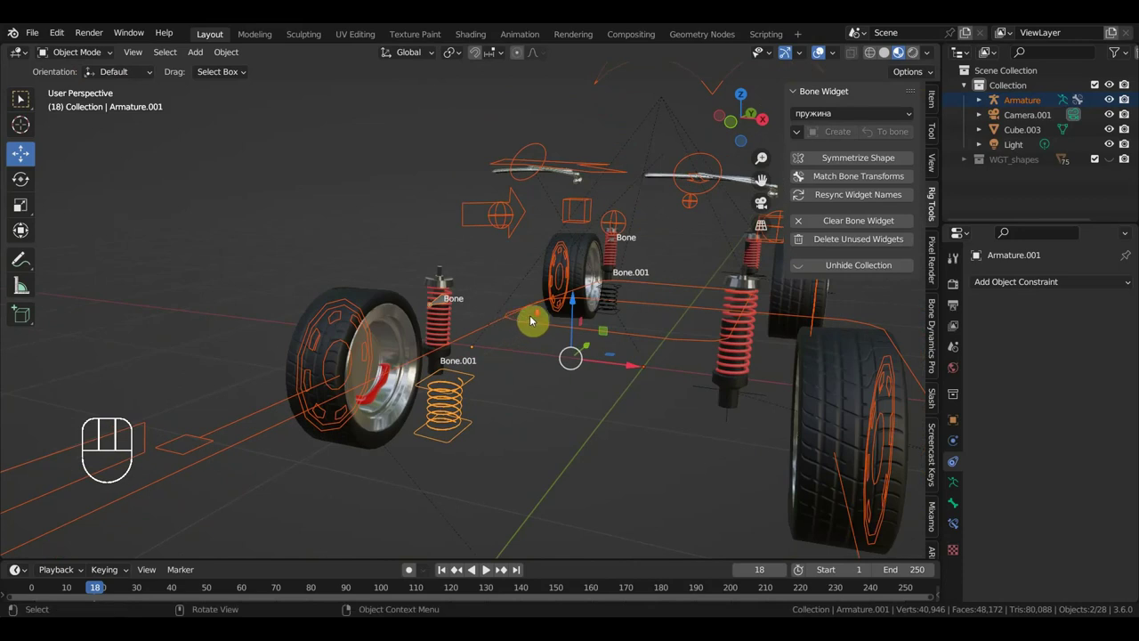
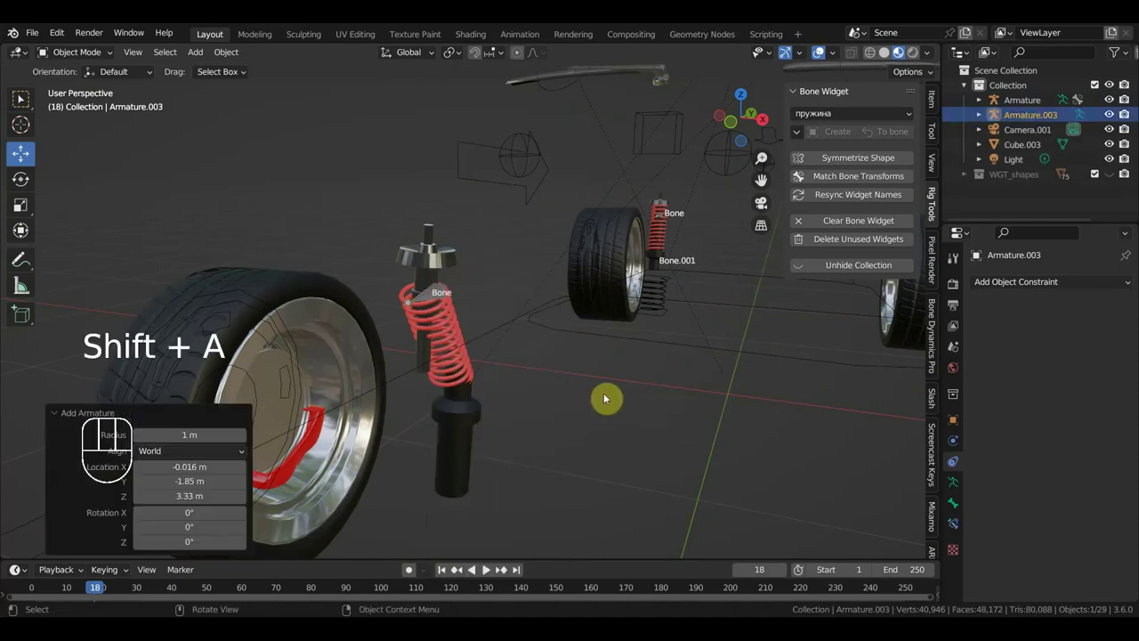
left_click_drag(603, 428, 516, 431)
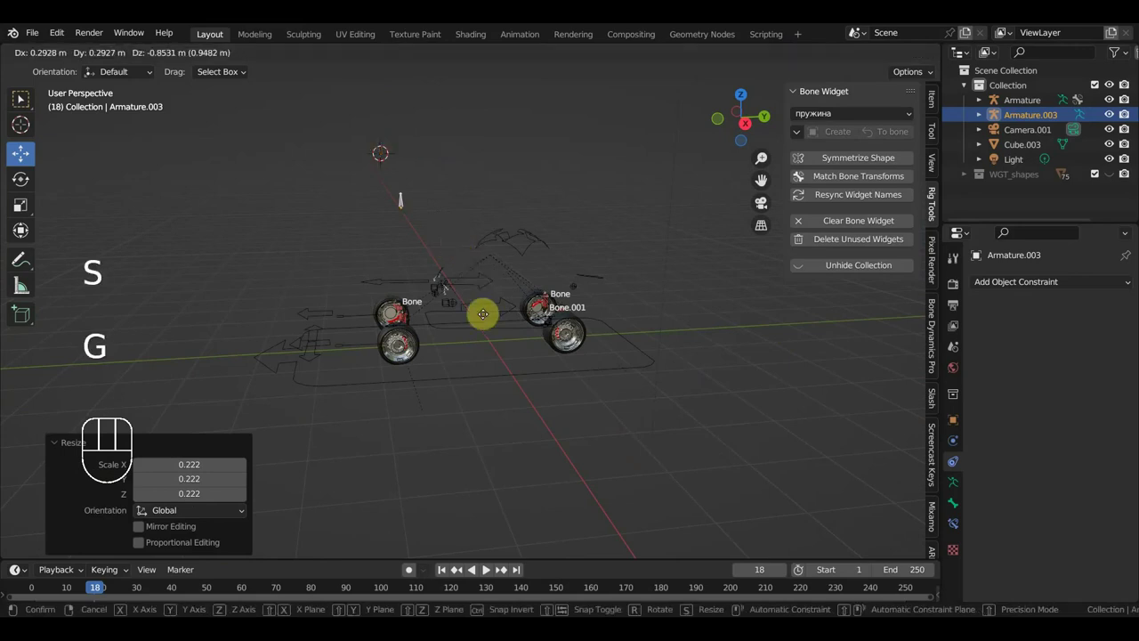
left_click_drag(619, 404, 790, 411)
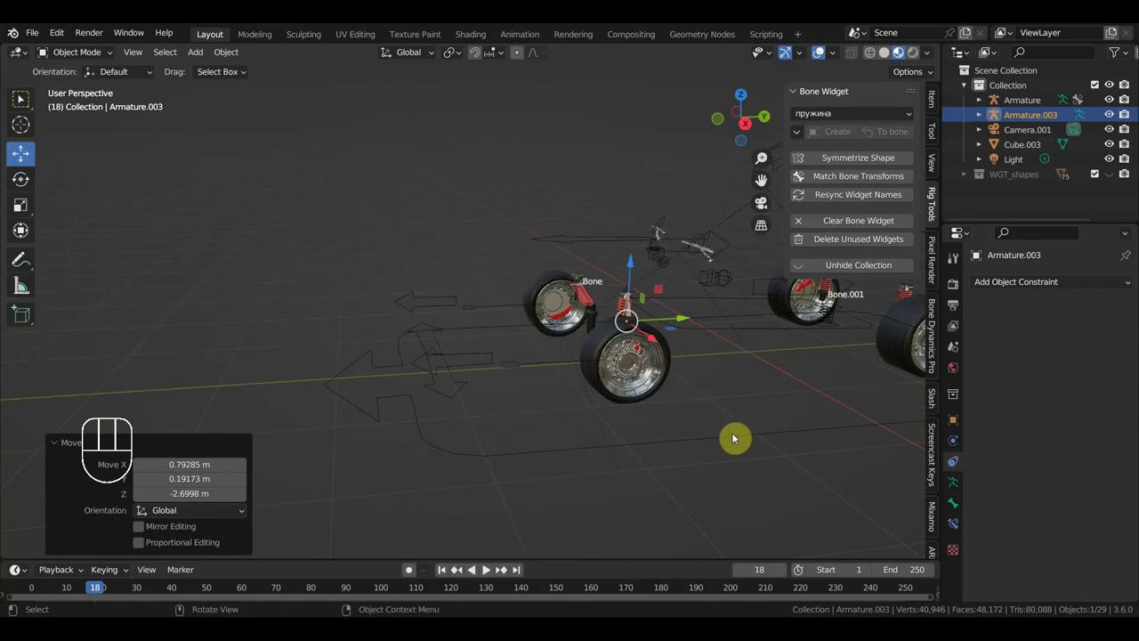
left_click_drag(626, 420, 194, 501)
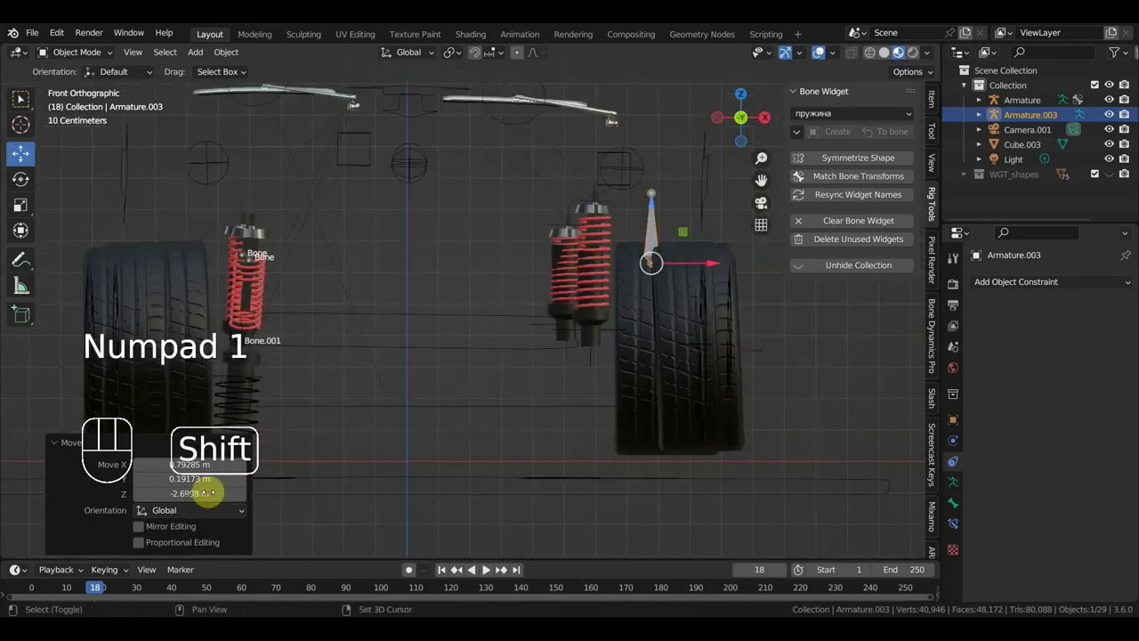
left_click_drag(714, 265, 338, 349)
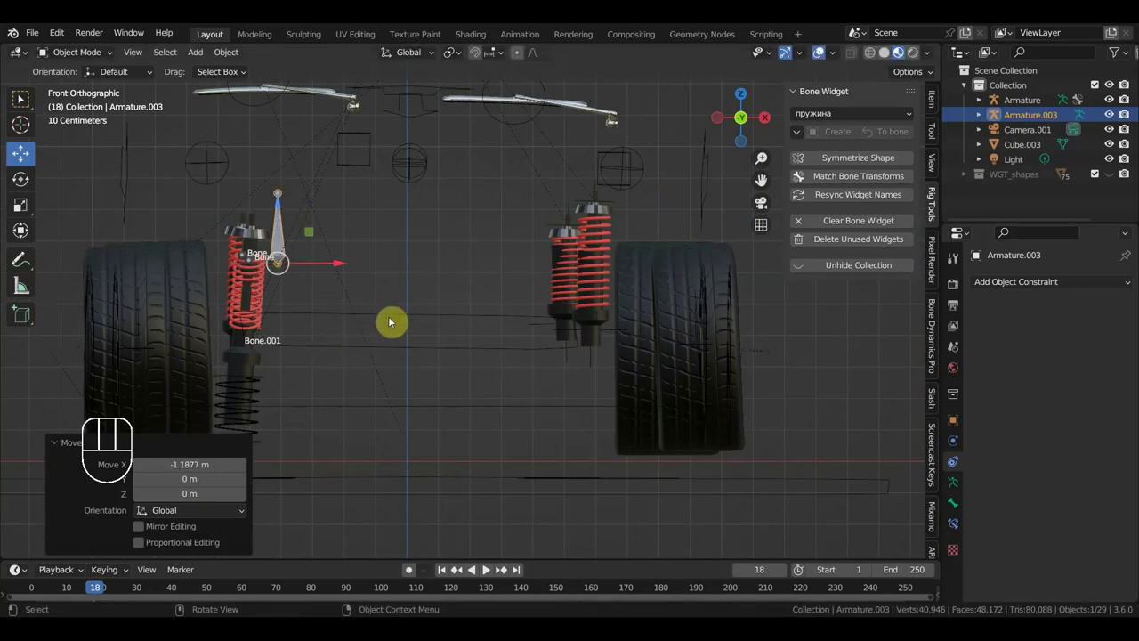
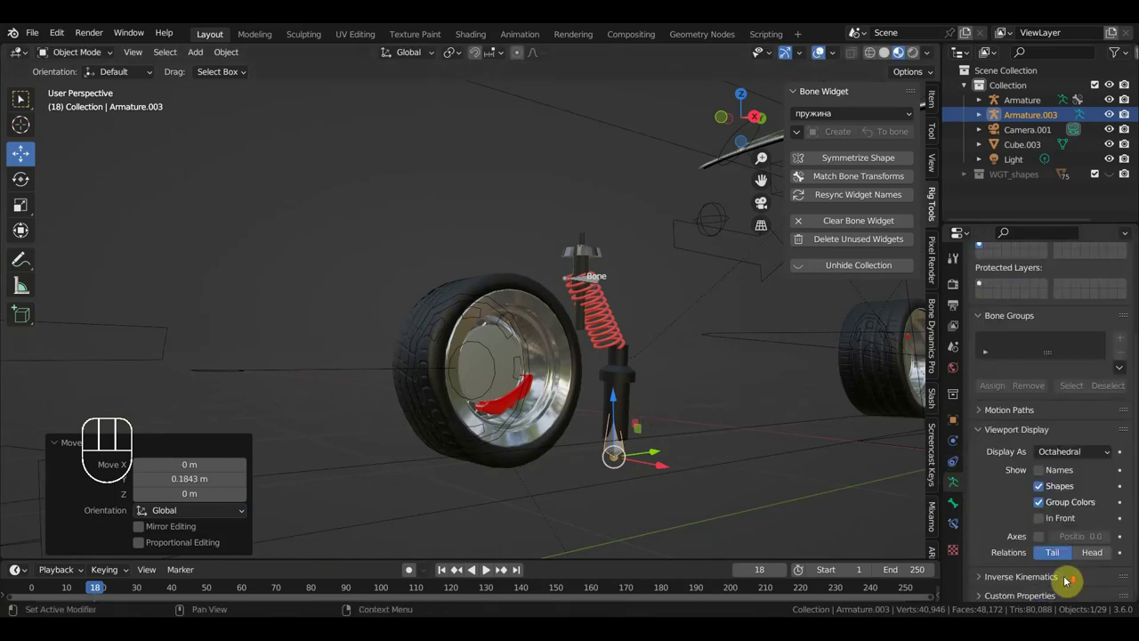
Show Armature.003's bones In Front, enter Pose Mode and parent the shock part to its lower bone with Keep Transform.
left_click(1040, 523)
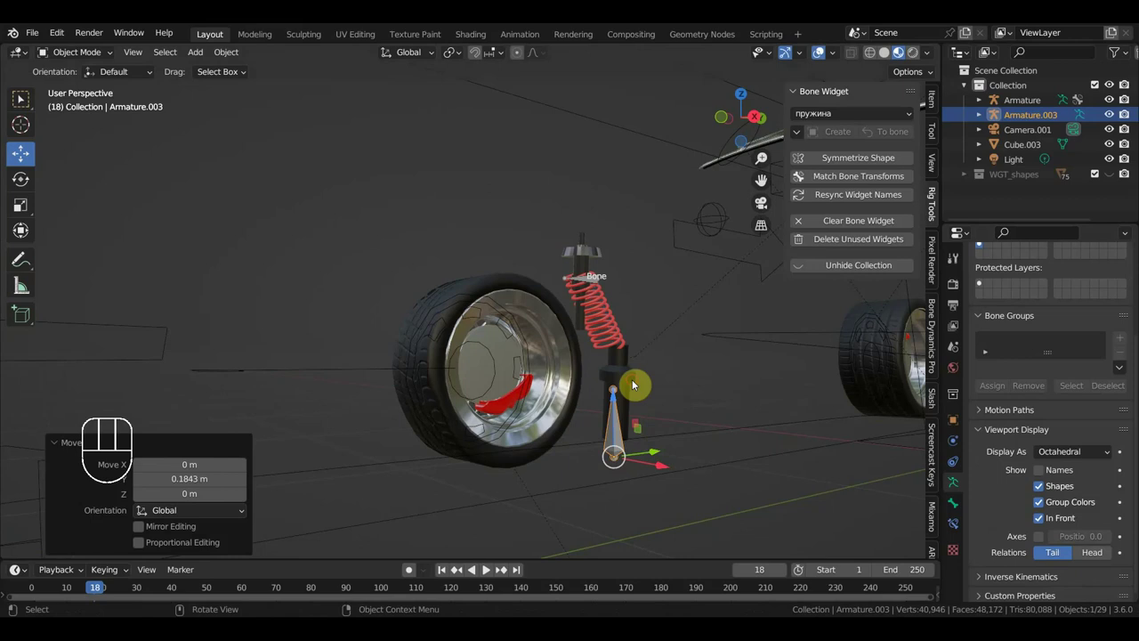
left_click(619, 421)
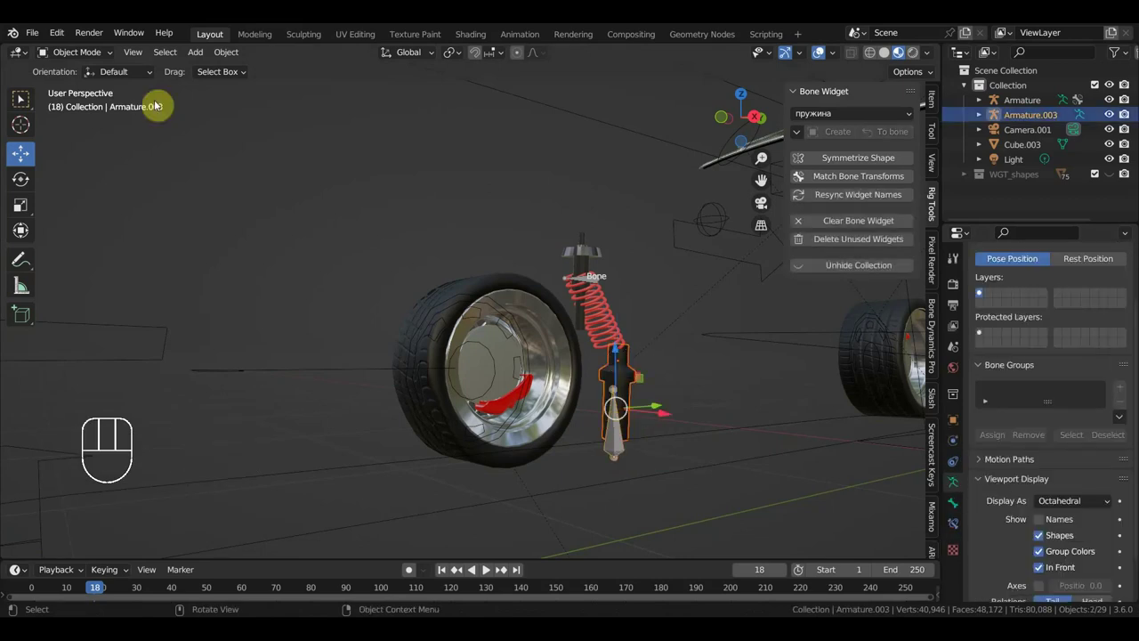
left_click_drag(92, 53, 386, 272)
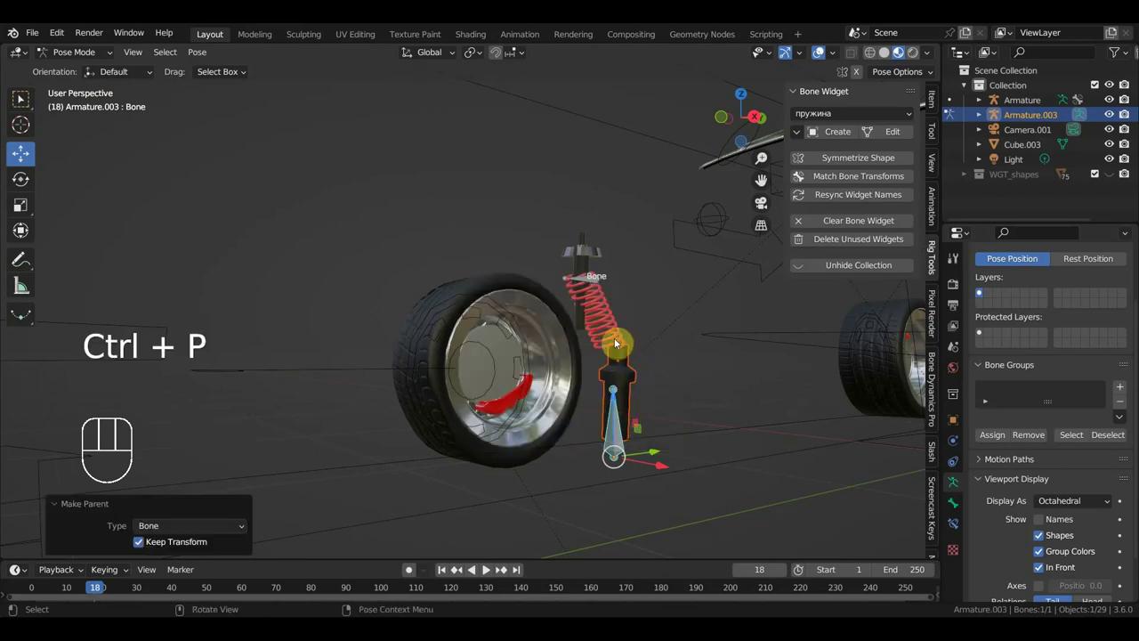
left_click(615, 323)
left_click(635, 388)
left_click(621, 430)
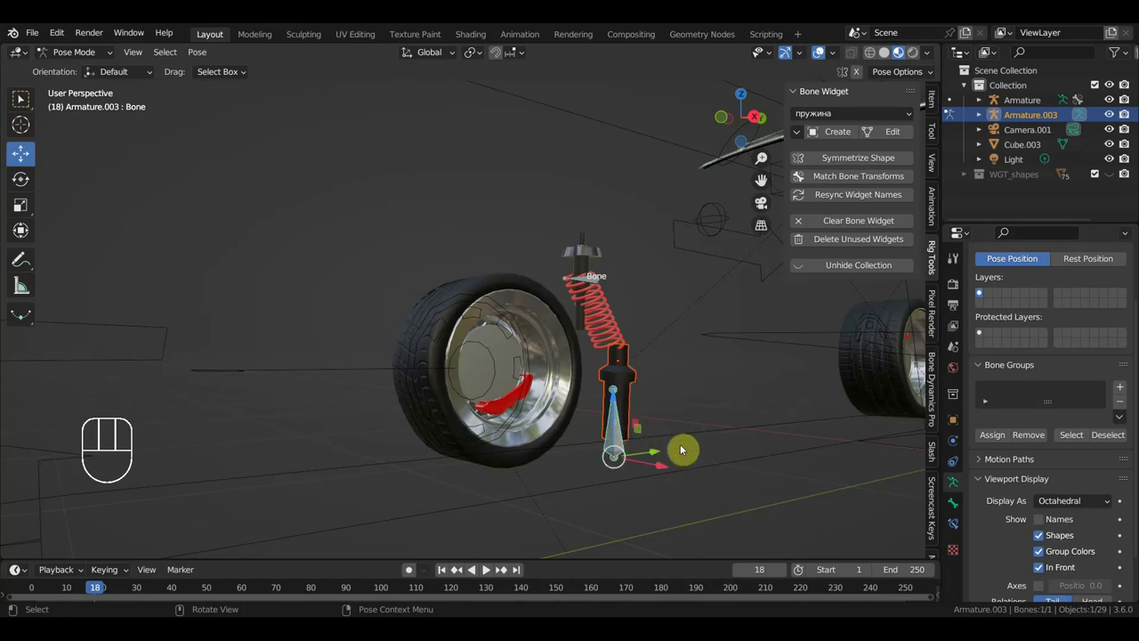
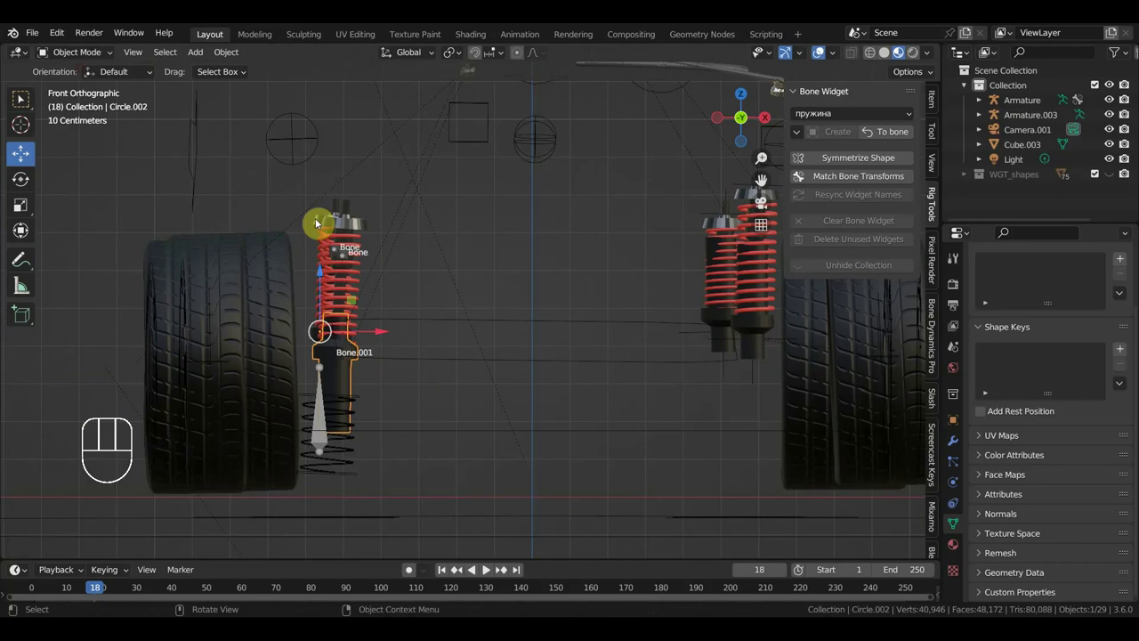
Rotate the Circle.003 widget to align with the shock top and reselect Armature.003.
left_click(348, 227)
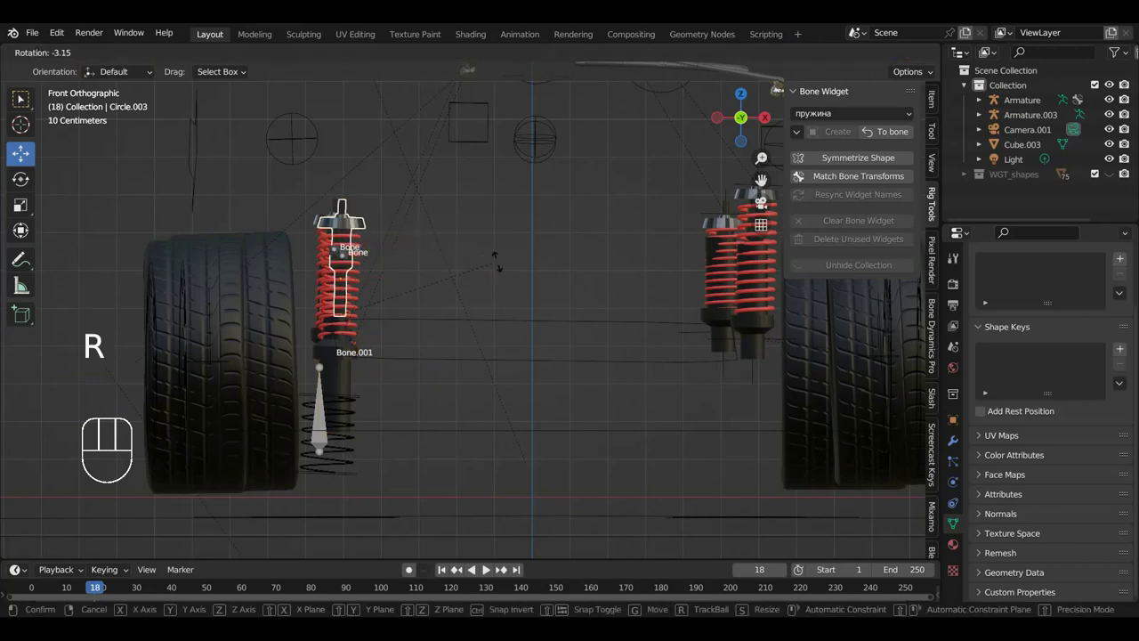
left_click_drag(498, 273, 429, 268)
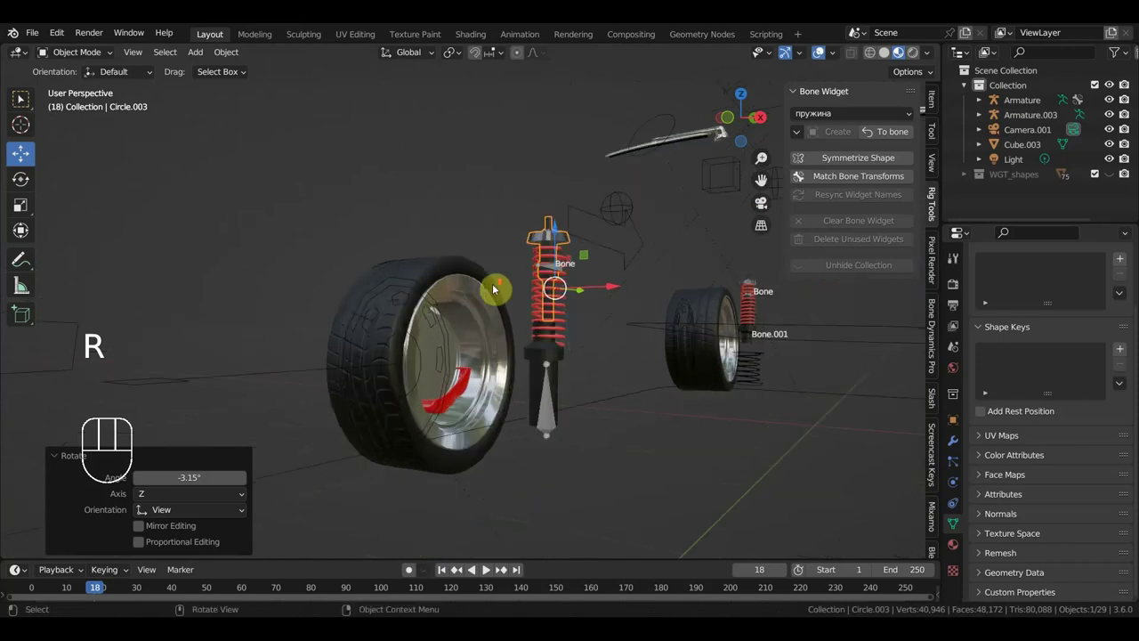
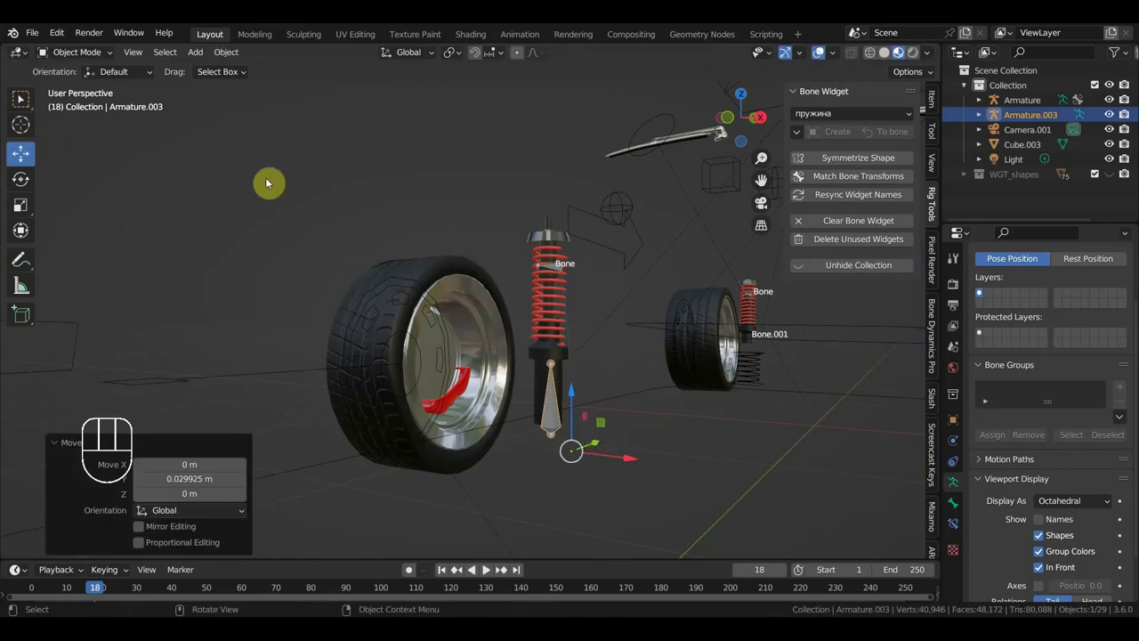
left_click_drag(93, 47, 95, 76)
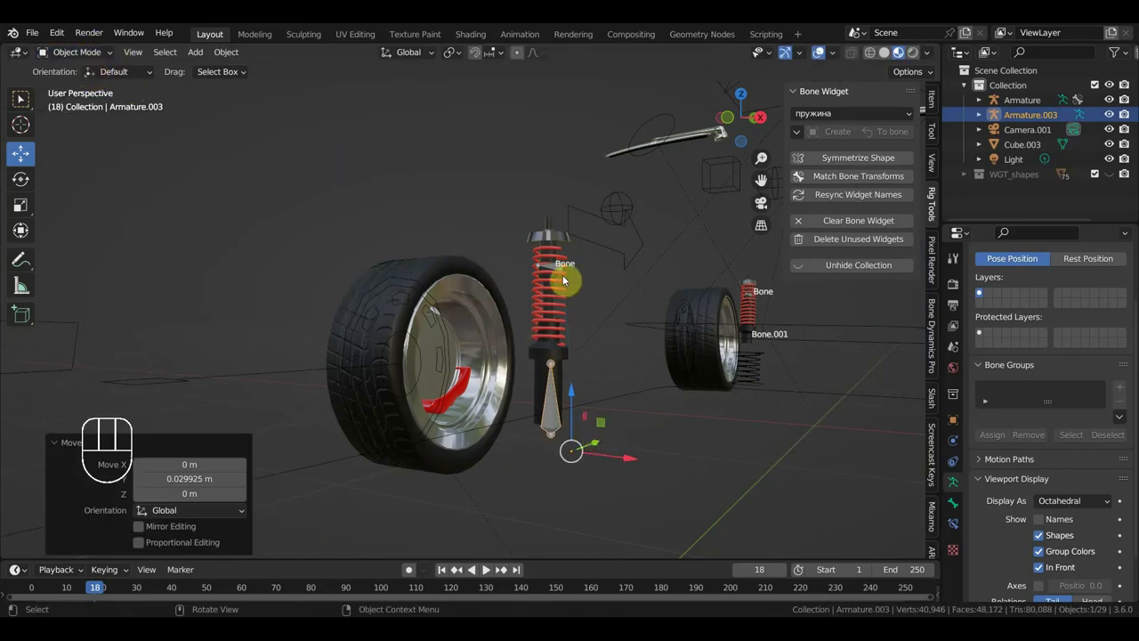
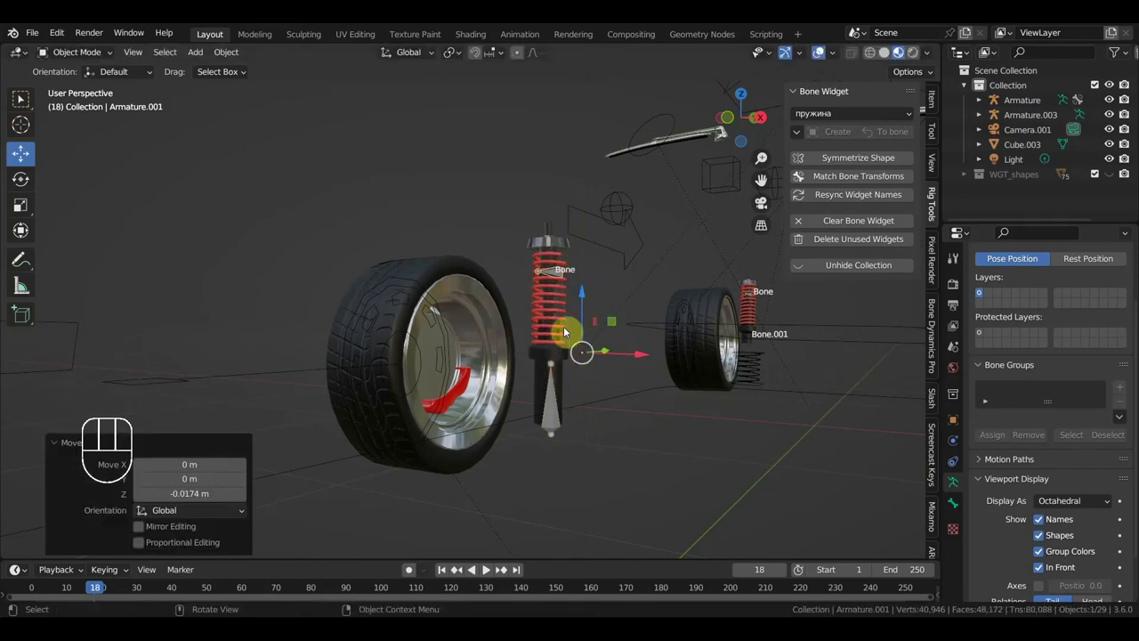
Set the red spring's Stretch To constraint bone target back to Bone.
left_click(569, 326)
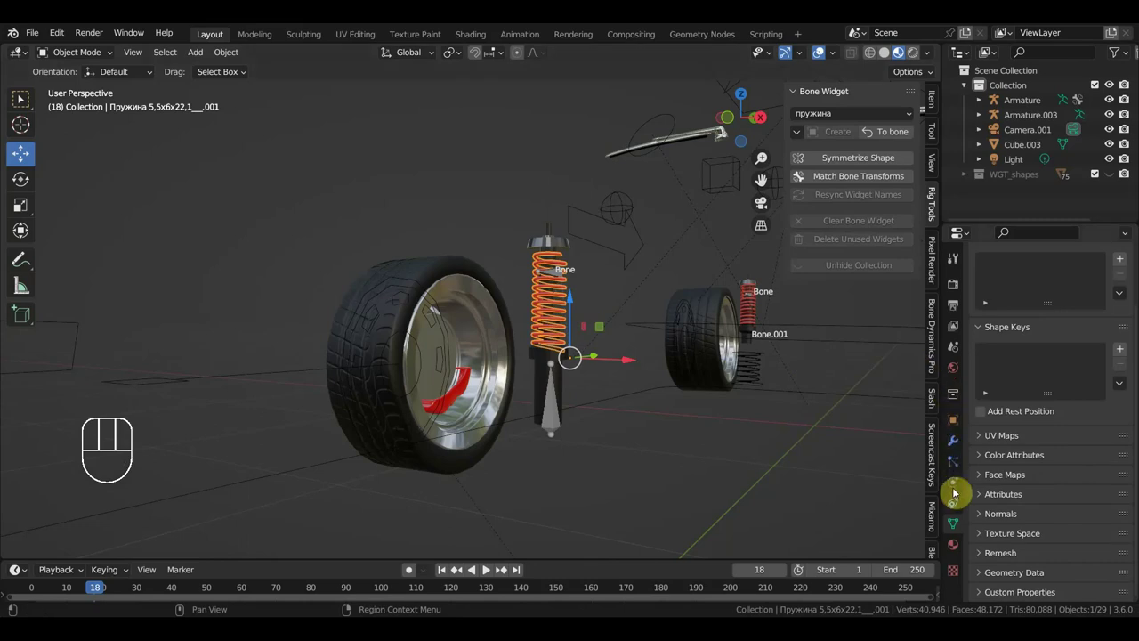
left_click(959, 508)
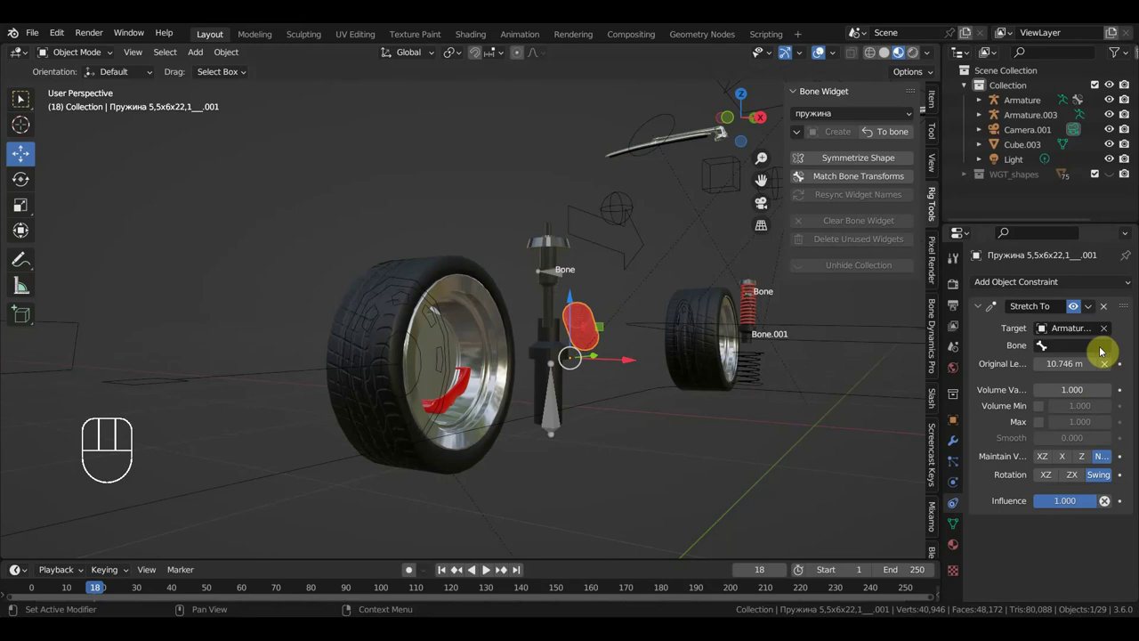
left_click_drag(1092, 350, 991, 374)
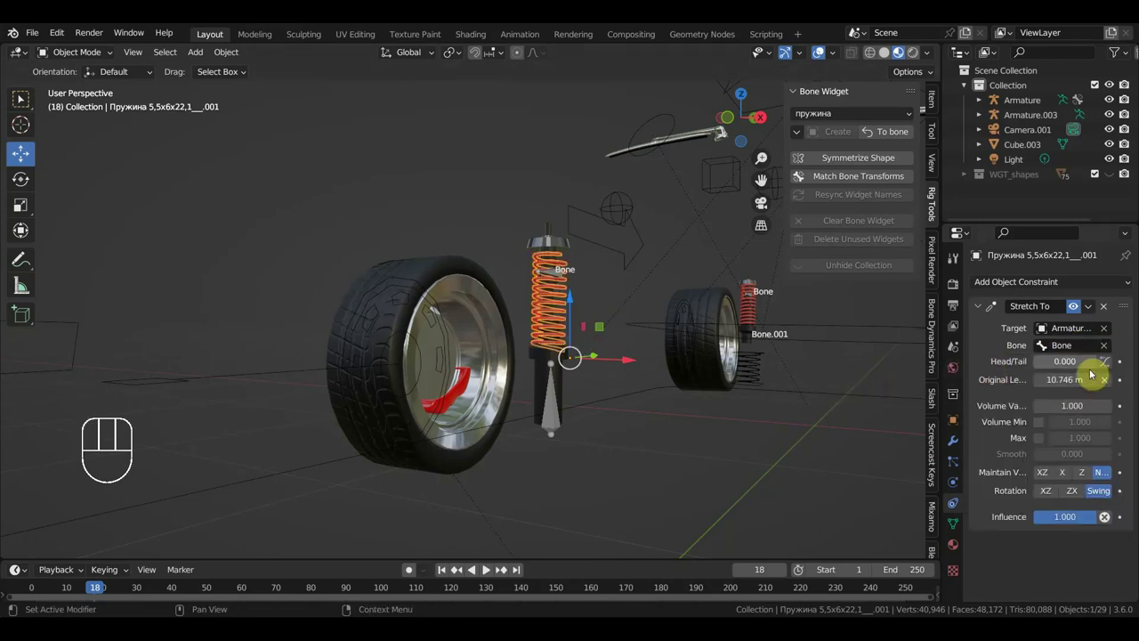
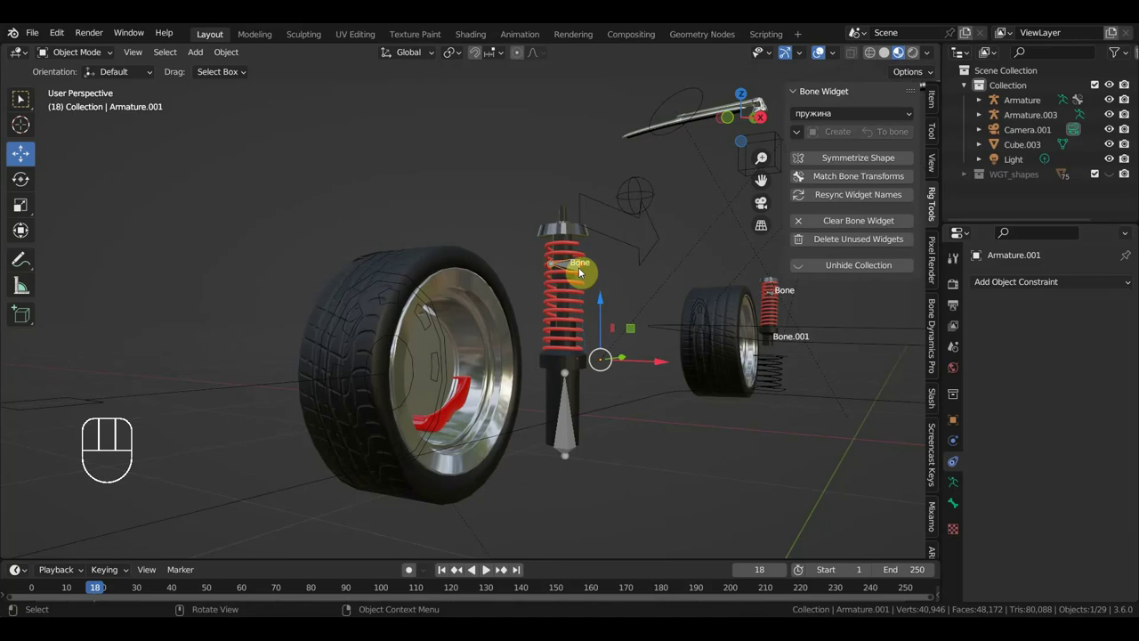
Stretch the top shock bone upward in pose mode and return it to check the spring.
left_click_drag(88, 54, 302, 158)
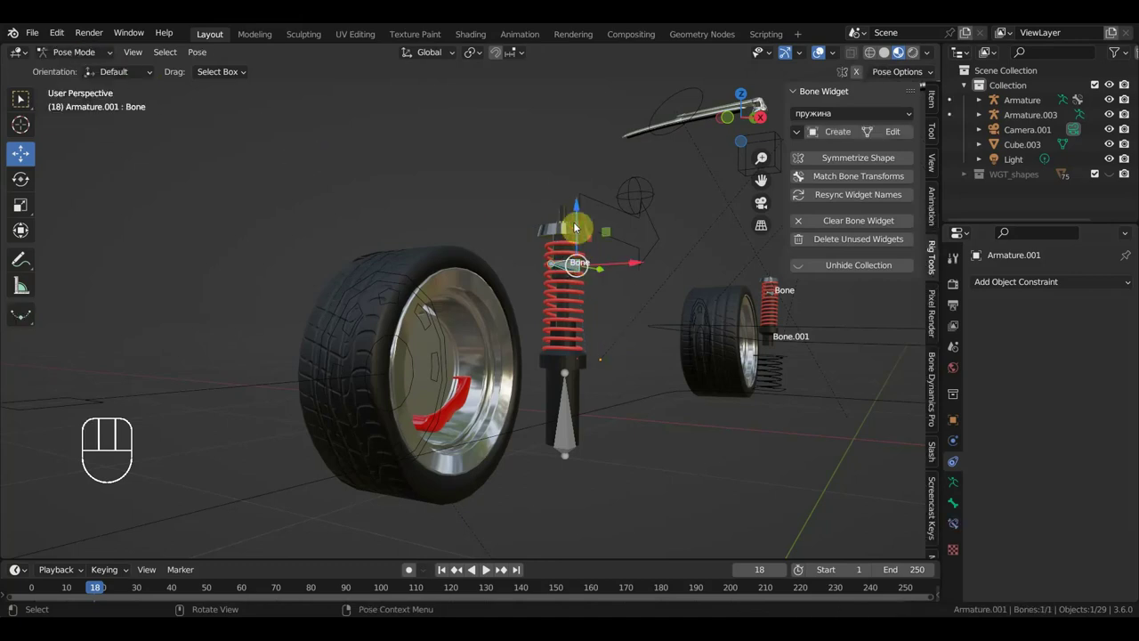
left_click_drag(578, 218, 589, 236)
left_click(580, 322)
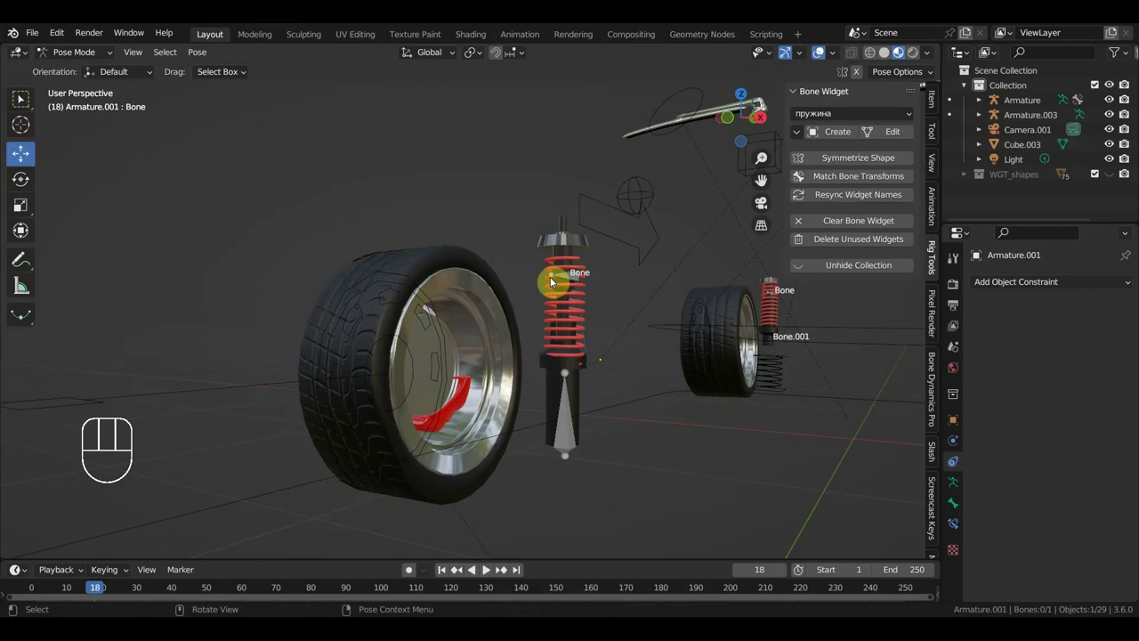
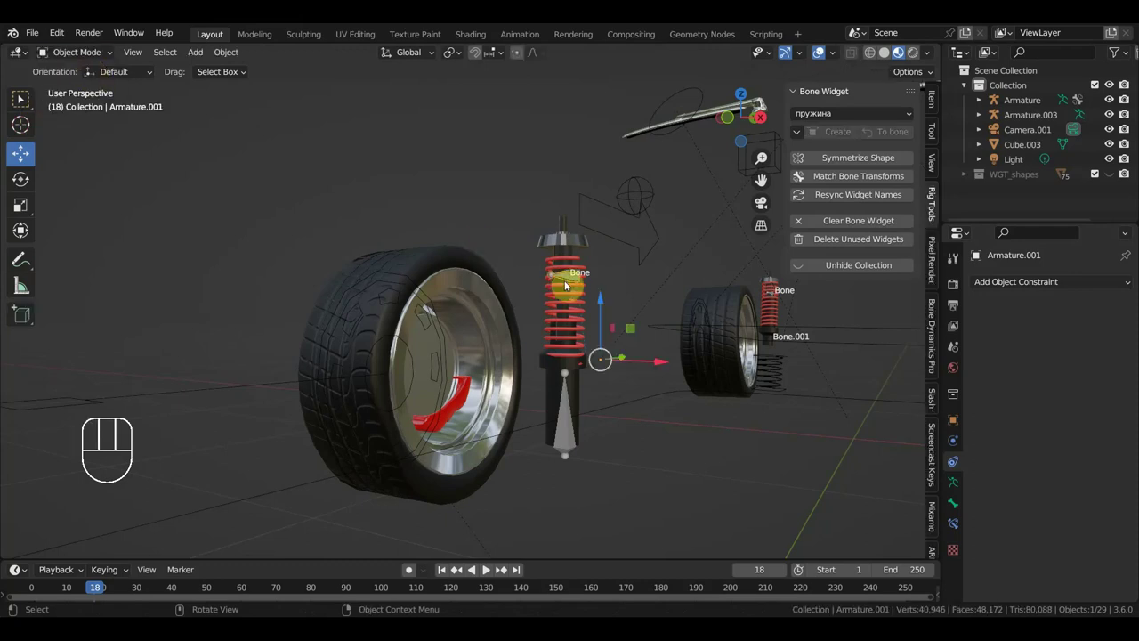
left_click(567, 279)
Parent the lower and upper shock armatures to main Armature bones with Keep Transform.
left_click(565, 416)
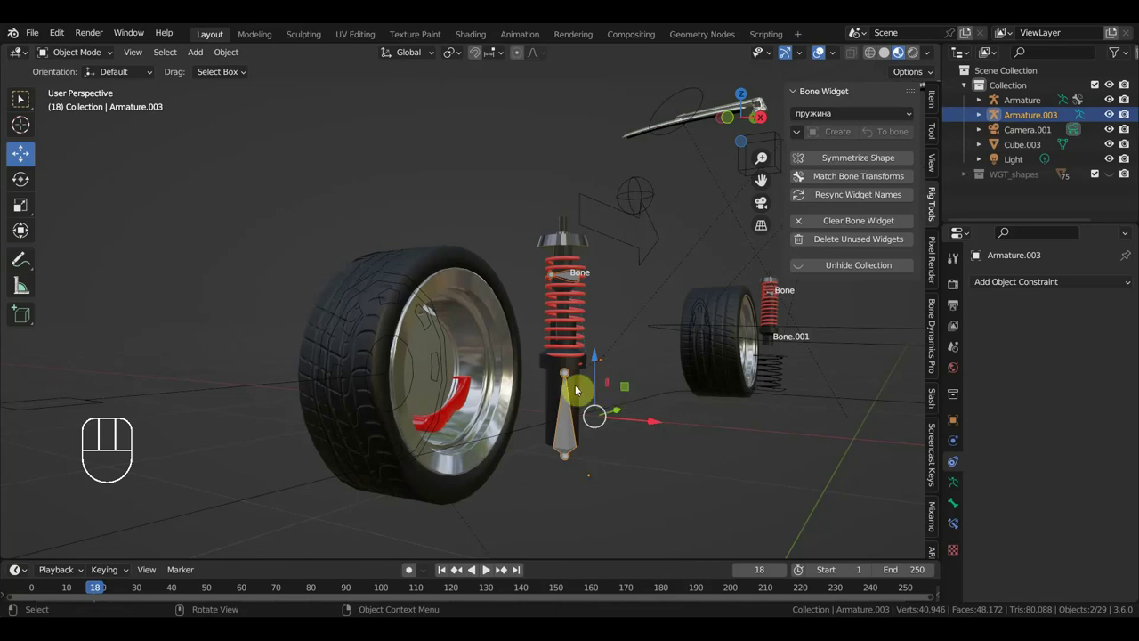
left_click(572, 281)
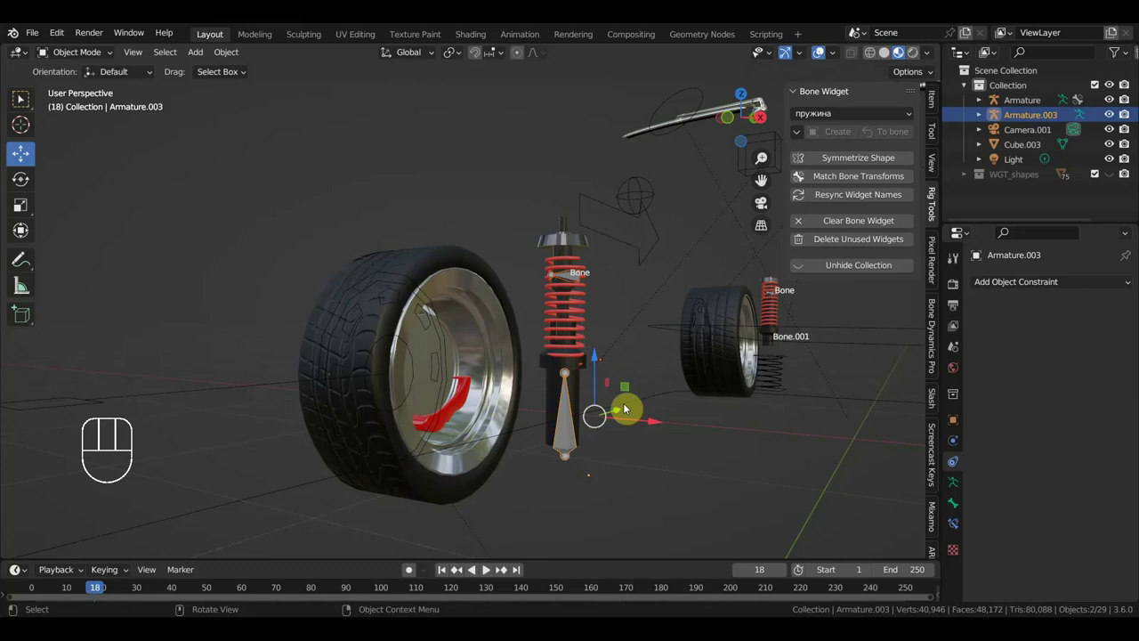
left_click(629, 407)
left_click_drag(94, 60, 108, 123)
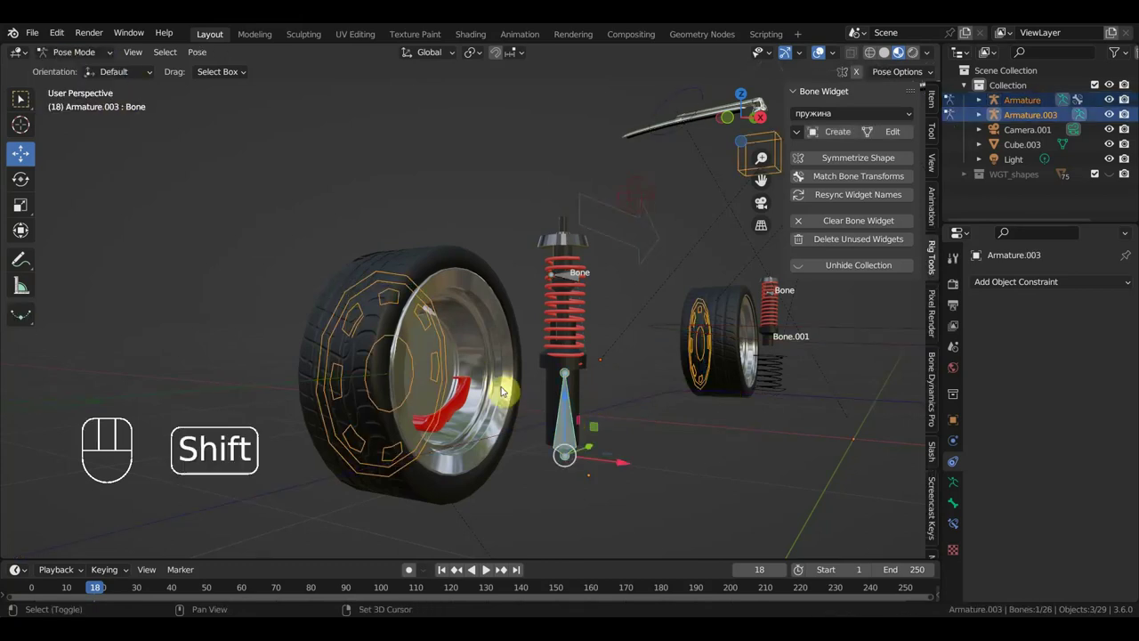
left_click(392, 291)
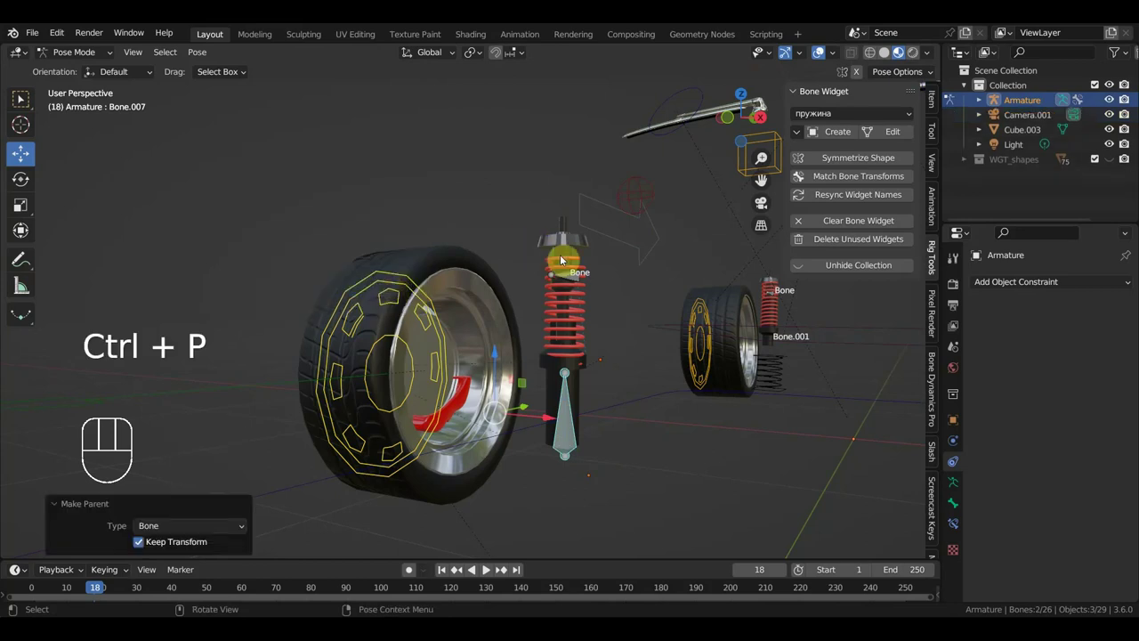
left_click(579, 281)
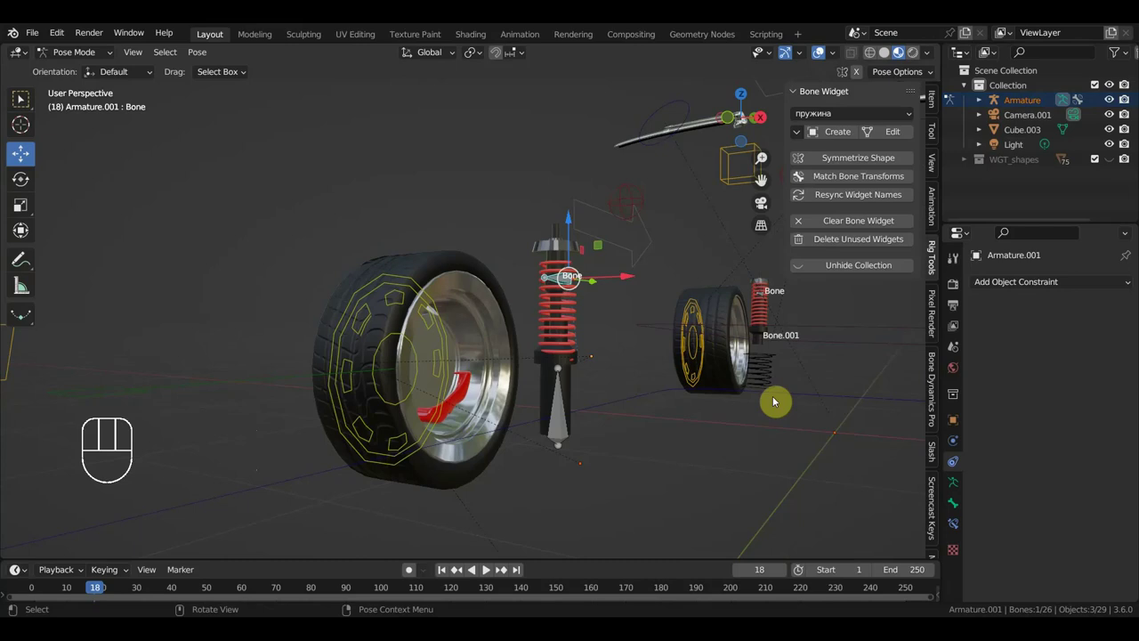
left_click(856, 336)
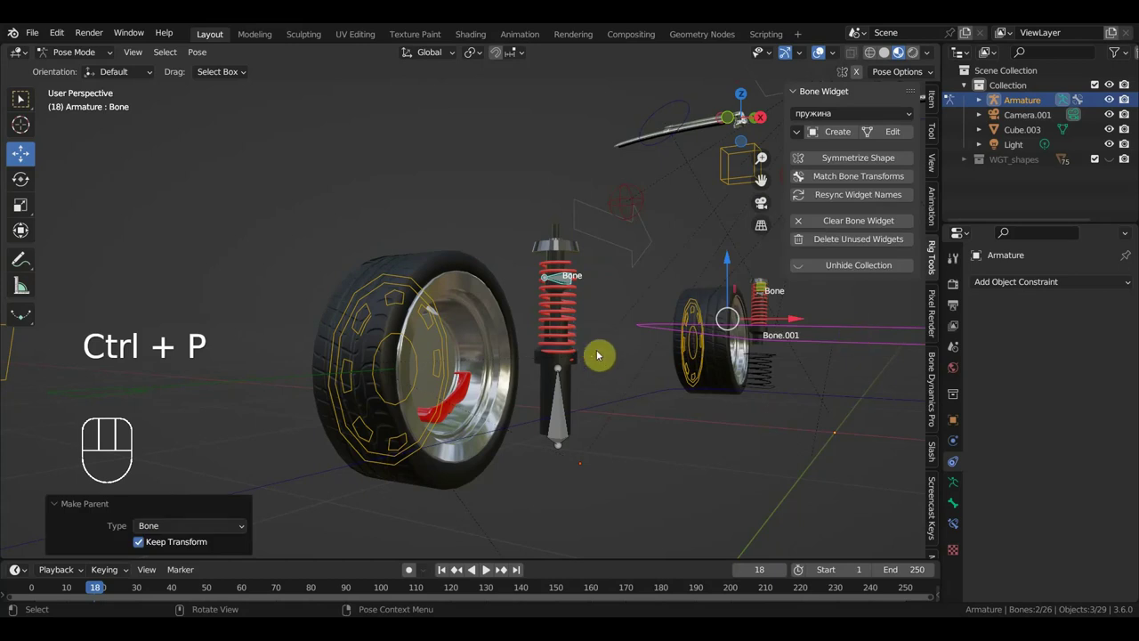
Move the wheel control bone about 1 m to test the suspension, then release it.
left_click_drag(703, 349, 746, 360)
left_click_drag(742, 356, 669, 328)
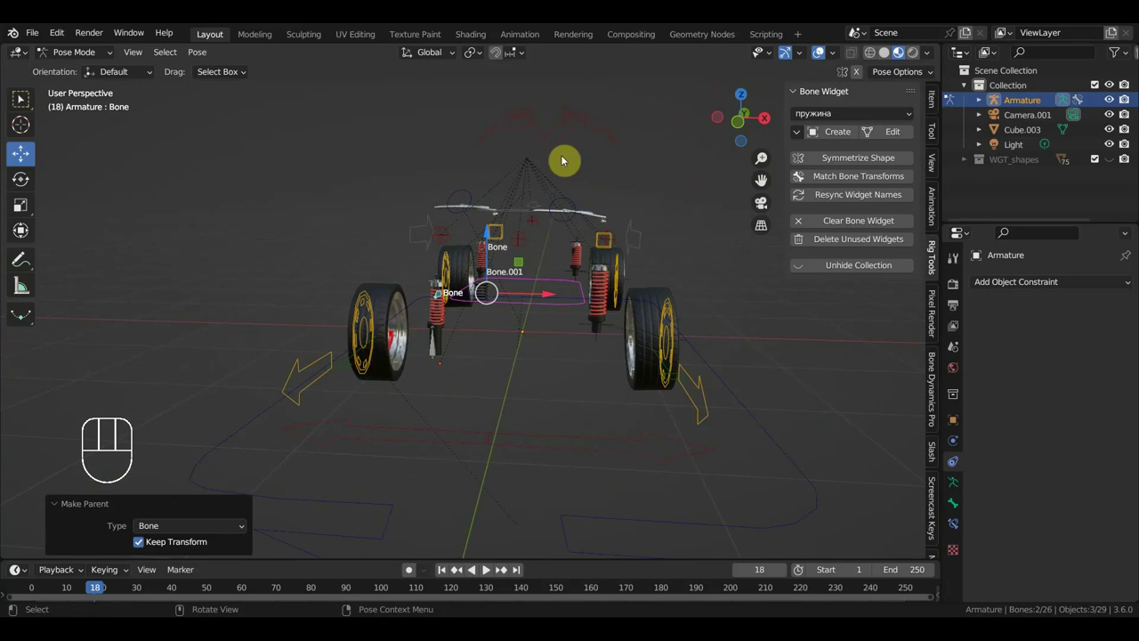
left_click_drag(607, 192, 599, 249)
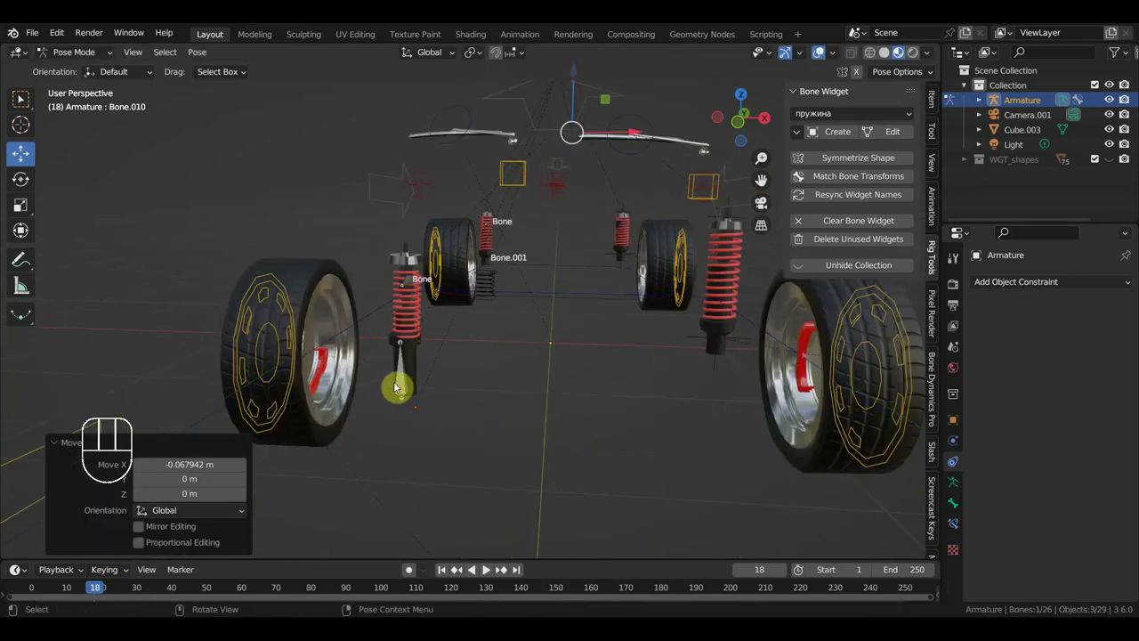
left_click(407, 379)
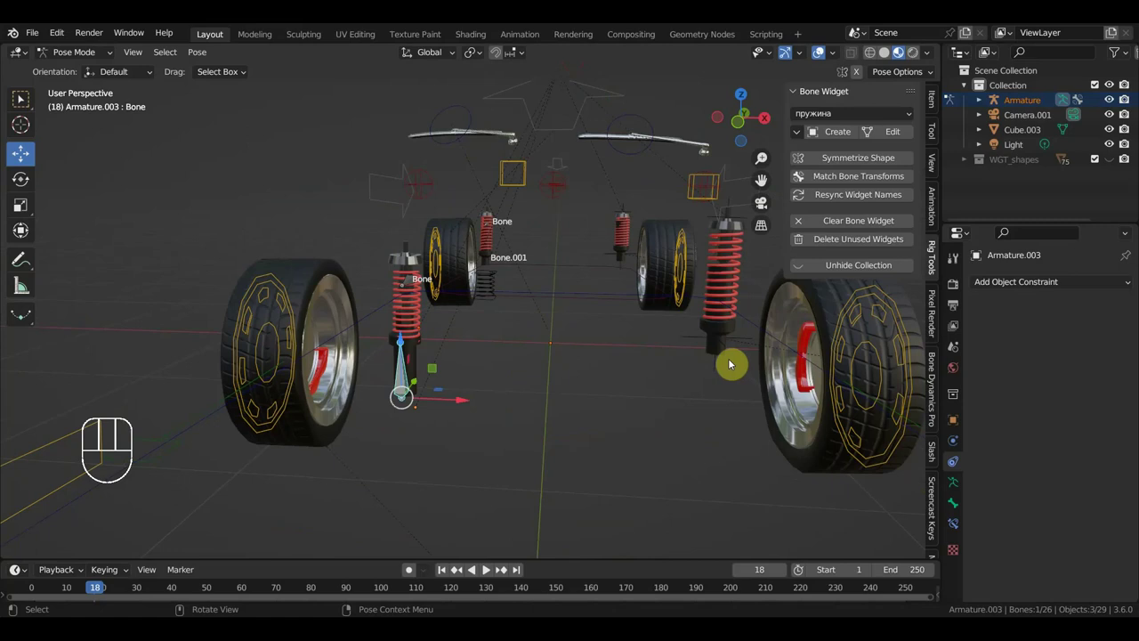
left_click(740, 344)
left_click(589, 134)
left_click_drag(607, 192, 609, 222)
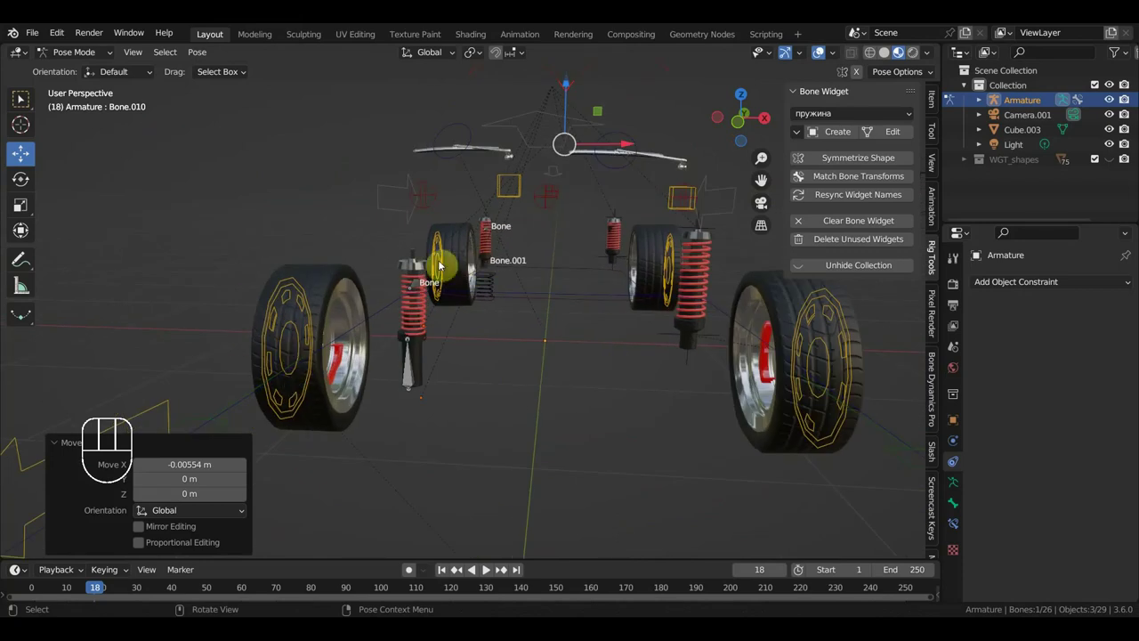
Delete Armature.001 and its four shock objects, dropping the scene from 29 to 24 objects.
left_click(87, 58)
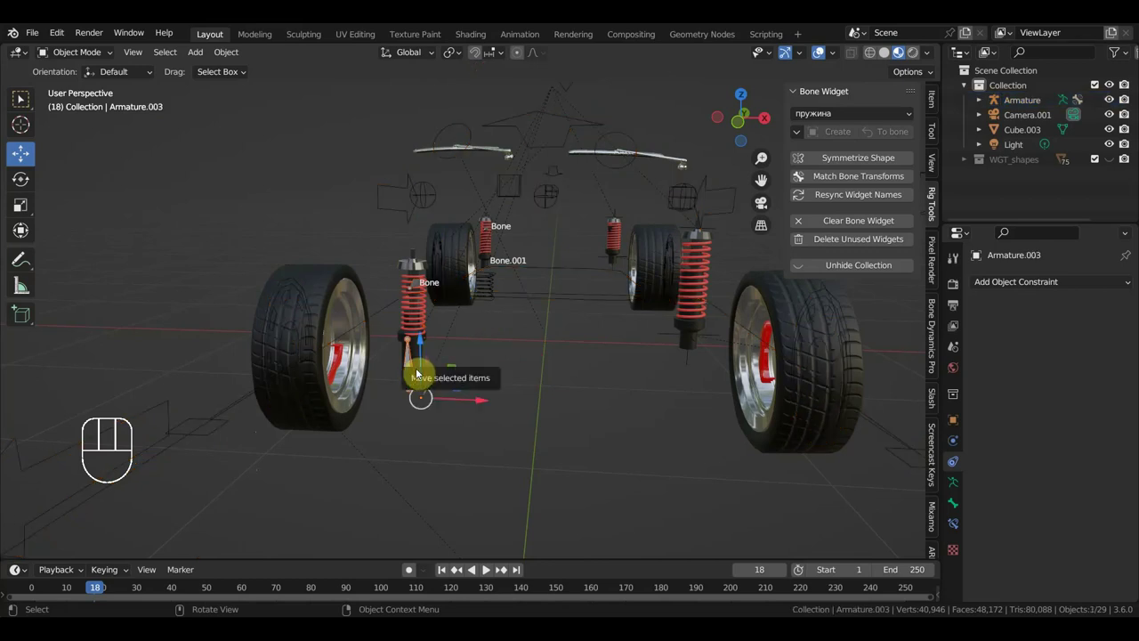
left_click(419, 326)
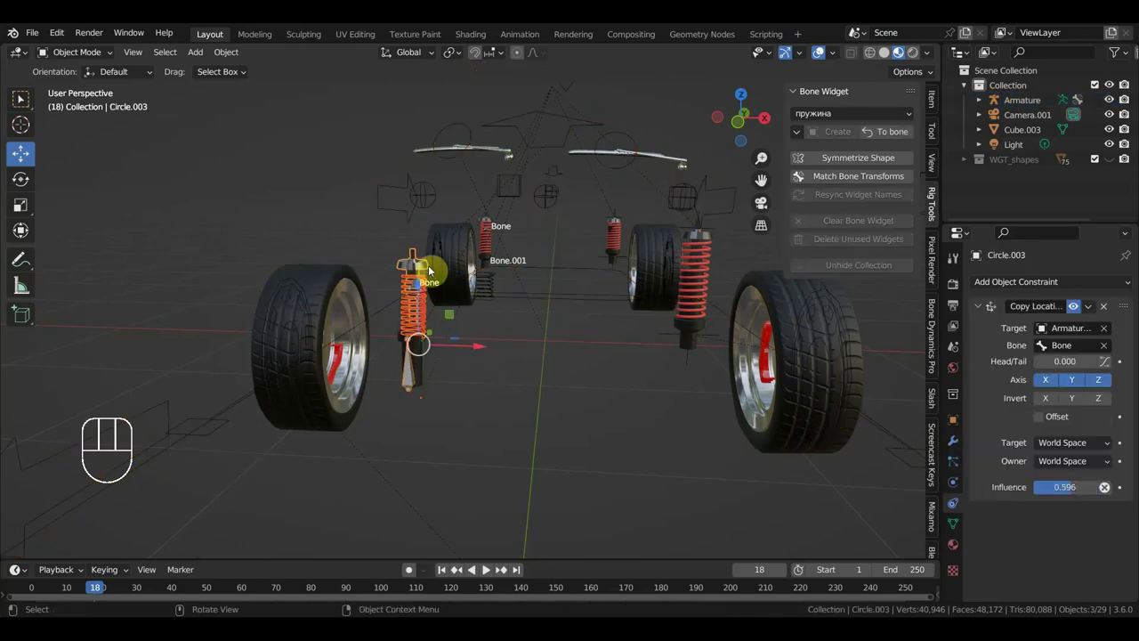
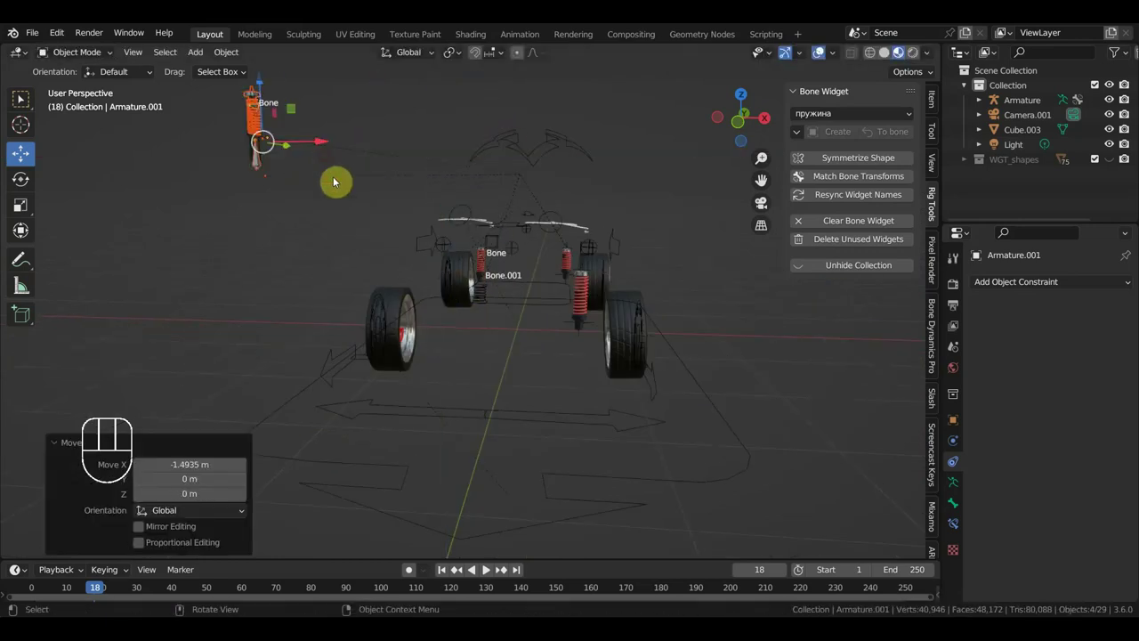
left_click_drag(365, 236, 302, 136)
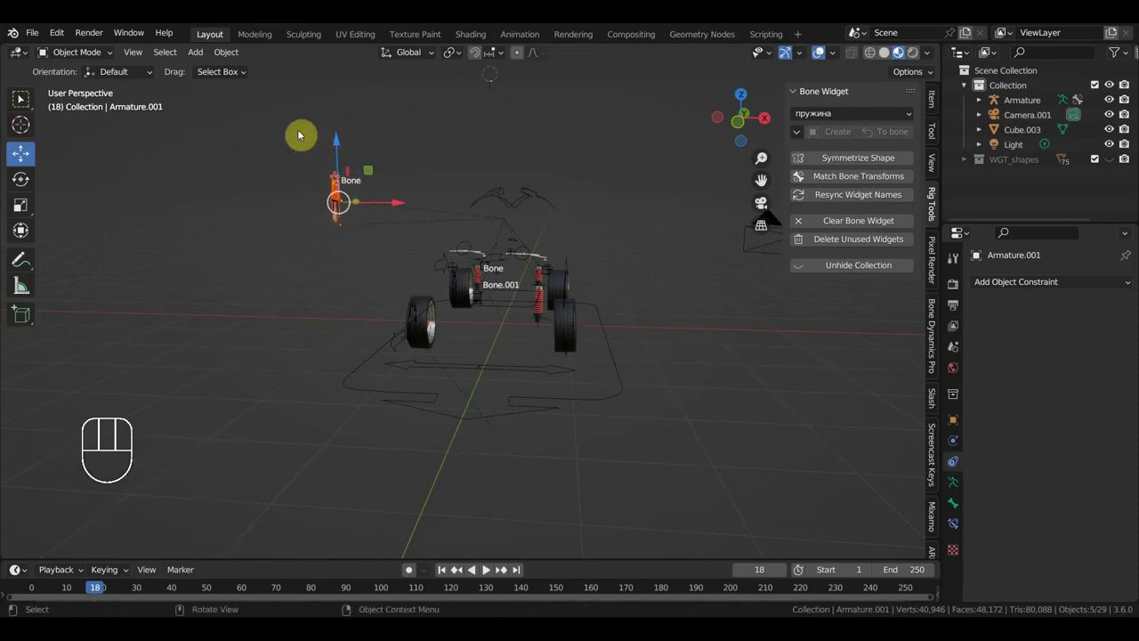
left_click_drag(578, 312, 544, 317)
left_click_drag(629, 314, 480, 309)
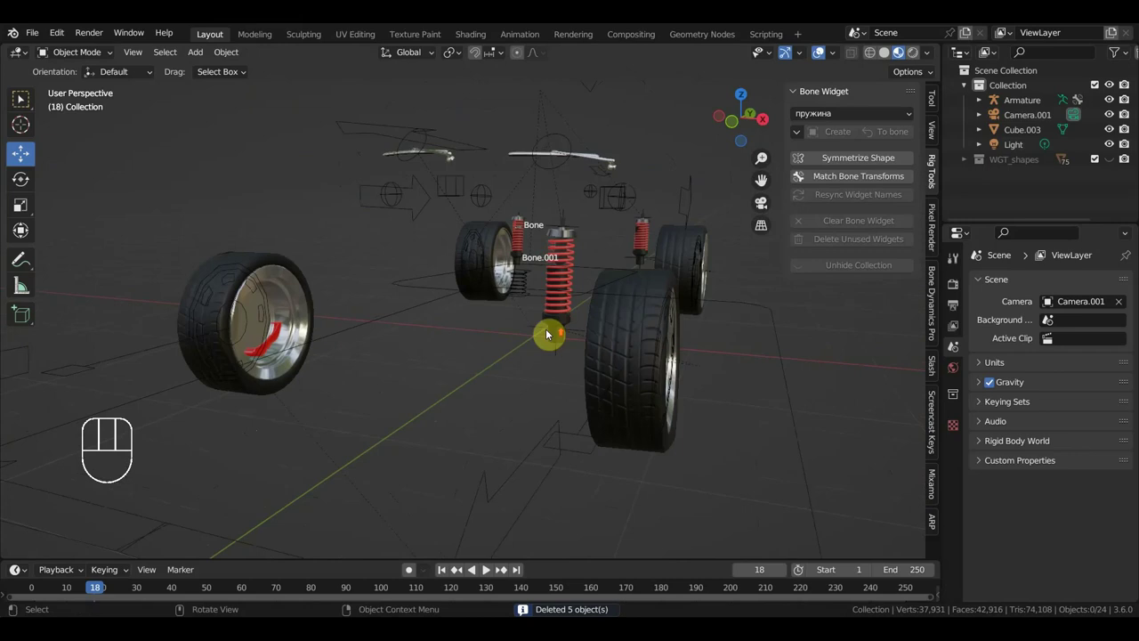
Undo the deletion so the five spring shock objects and empties return to the rig.
left_click(609, 339)
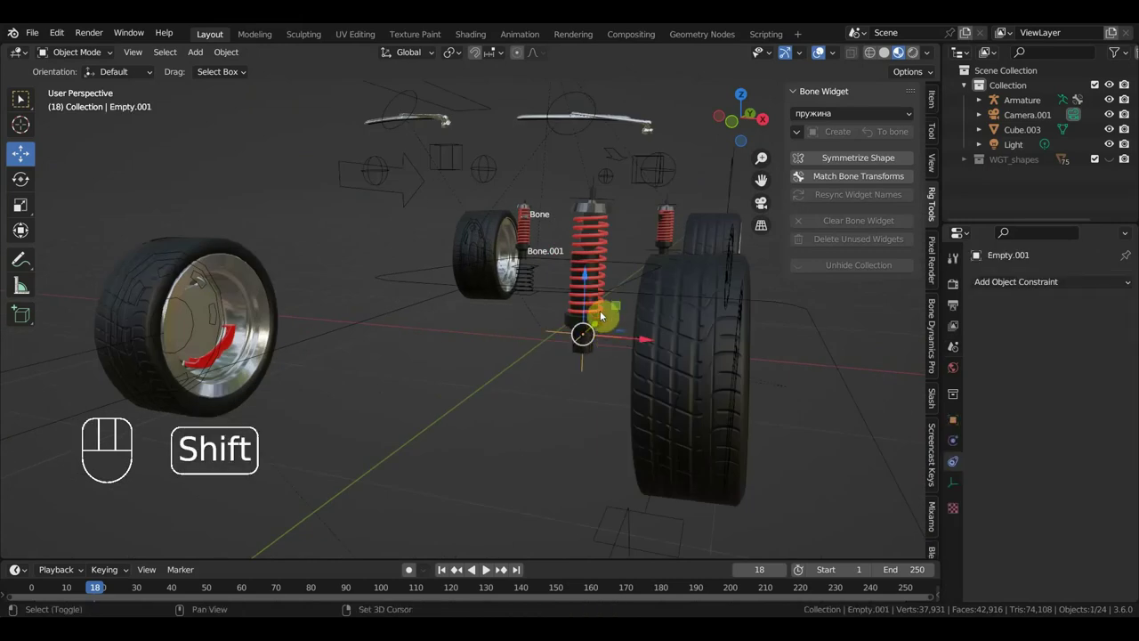
left_click(599, 314)
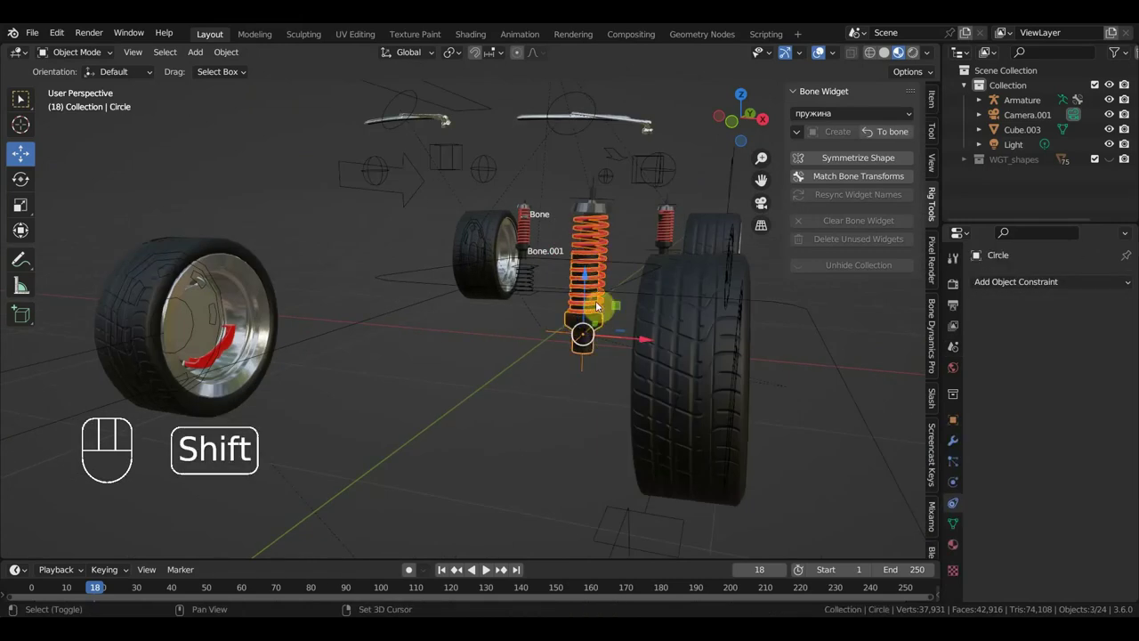
left_click(598, 206)
left_click(610, 199)
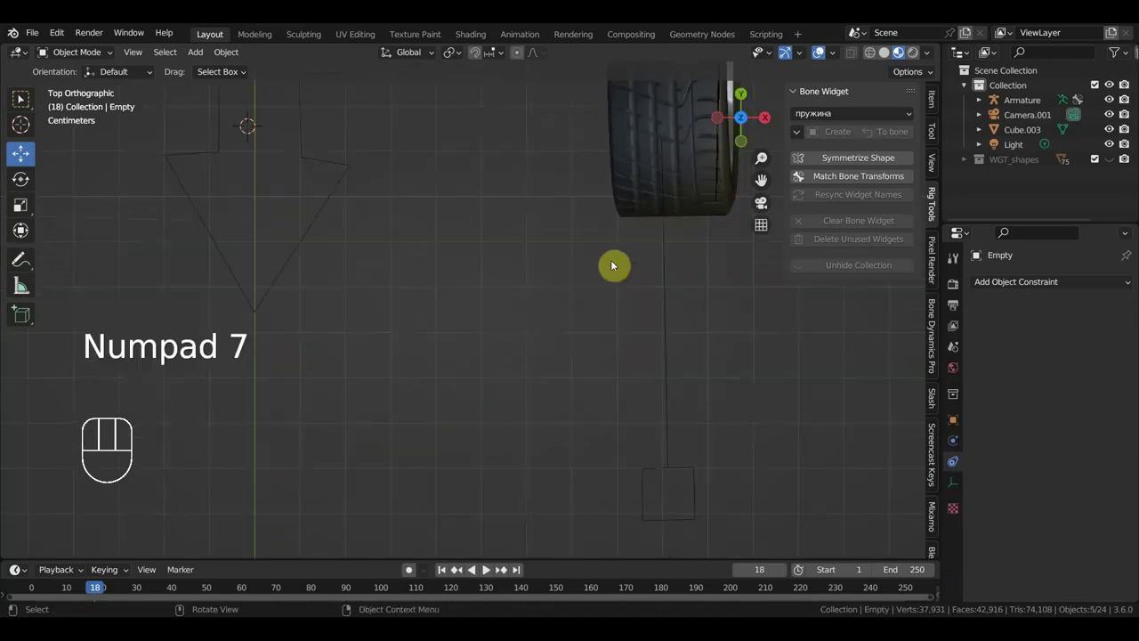
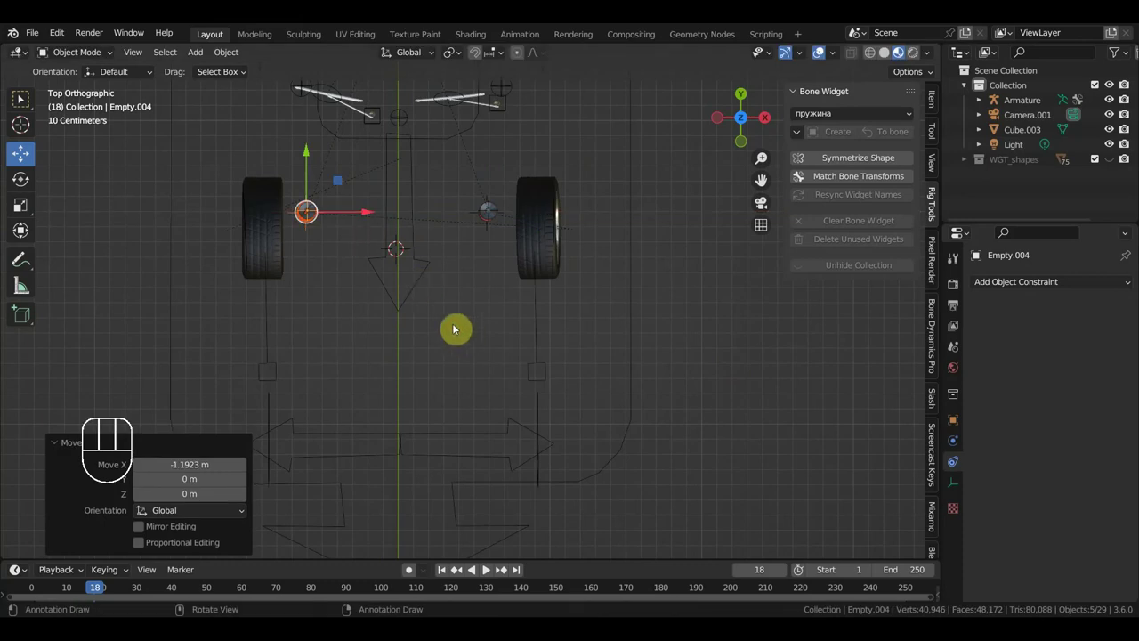
left_click_drag(599, 352, 694, 357)
left_click_drag(463, 376, 595, 394)
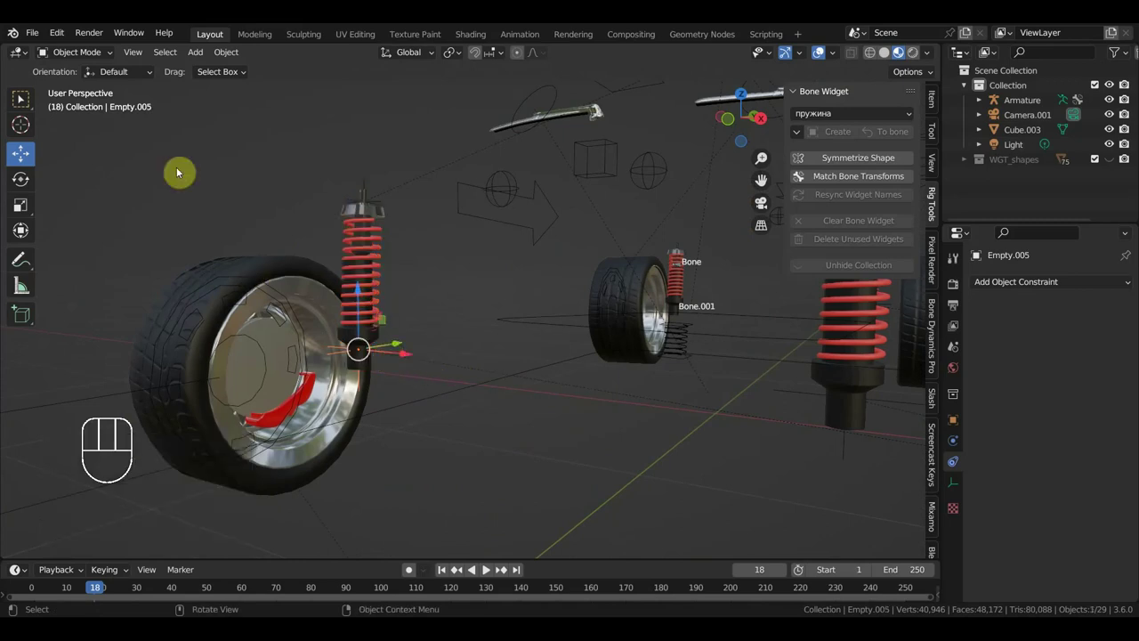
left_click_drag(96, 59, 364, 261)
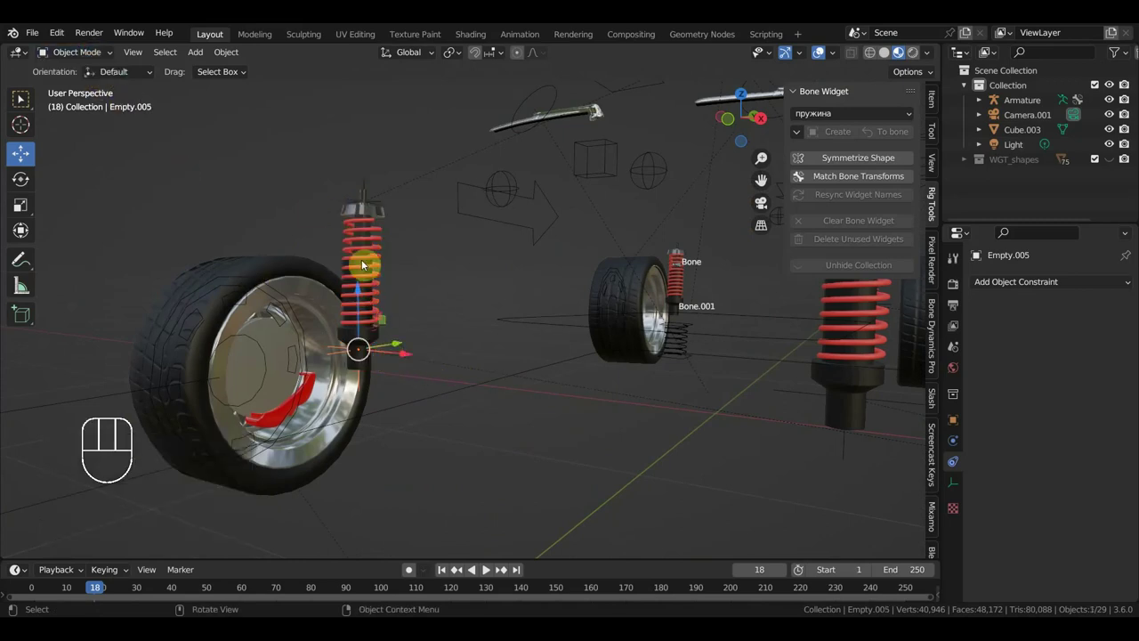
Parent the selected shock objects to a chosen Armature bone with Keep Transform.
left_click(501, 376)
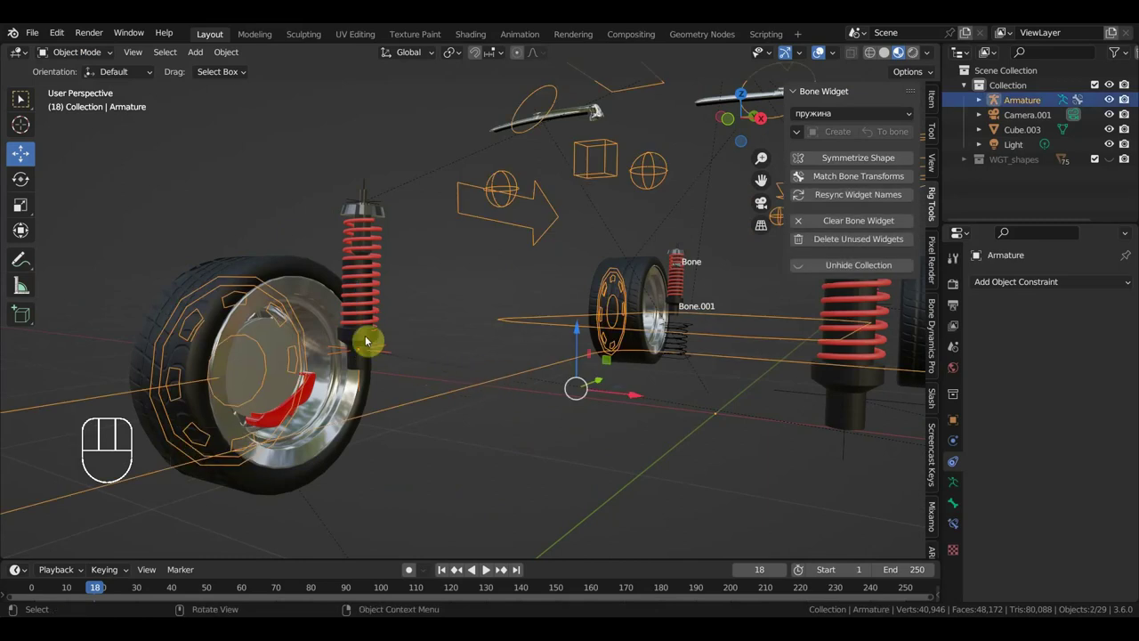
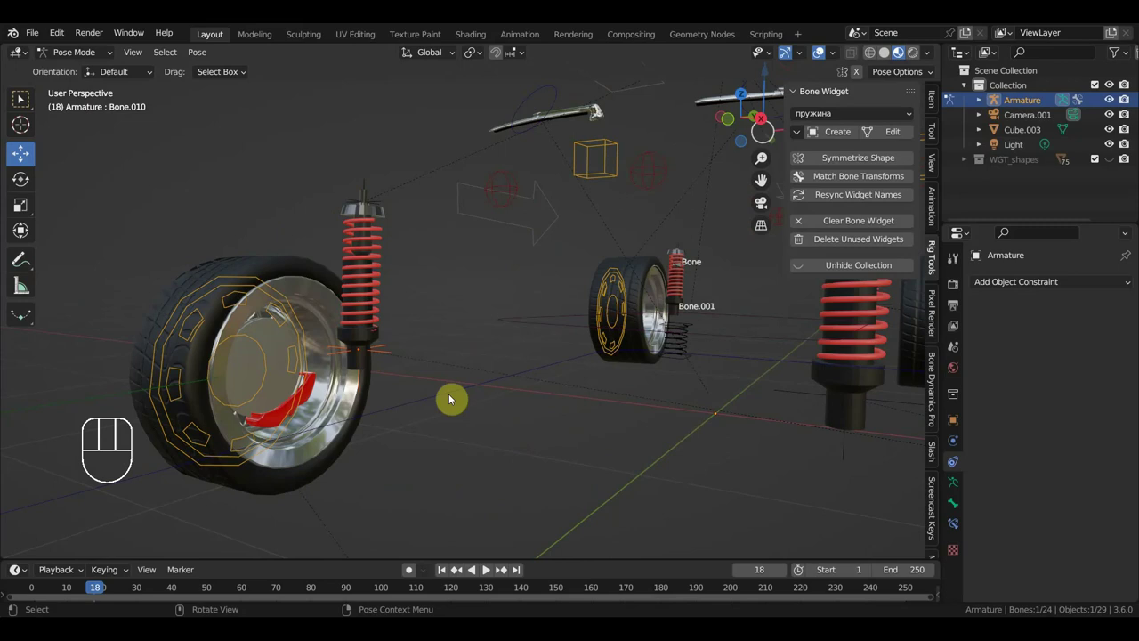
left_click(445, 392)
left_click(258, 288)
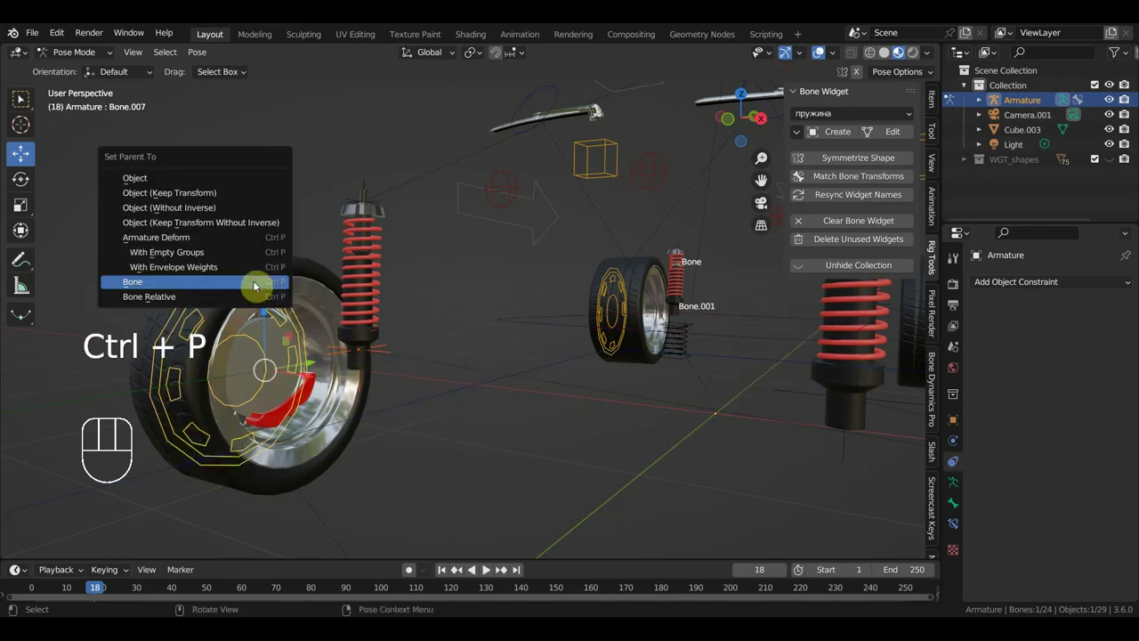
left_click_drag(87, 60, 288, 155)
left_click(382, 203)
Repeat the bone parenting for the remaining shock pieces and check the result.
left_click(483, 384)
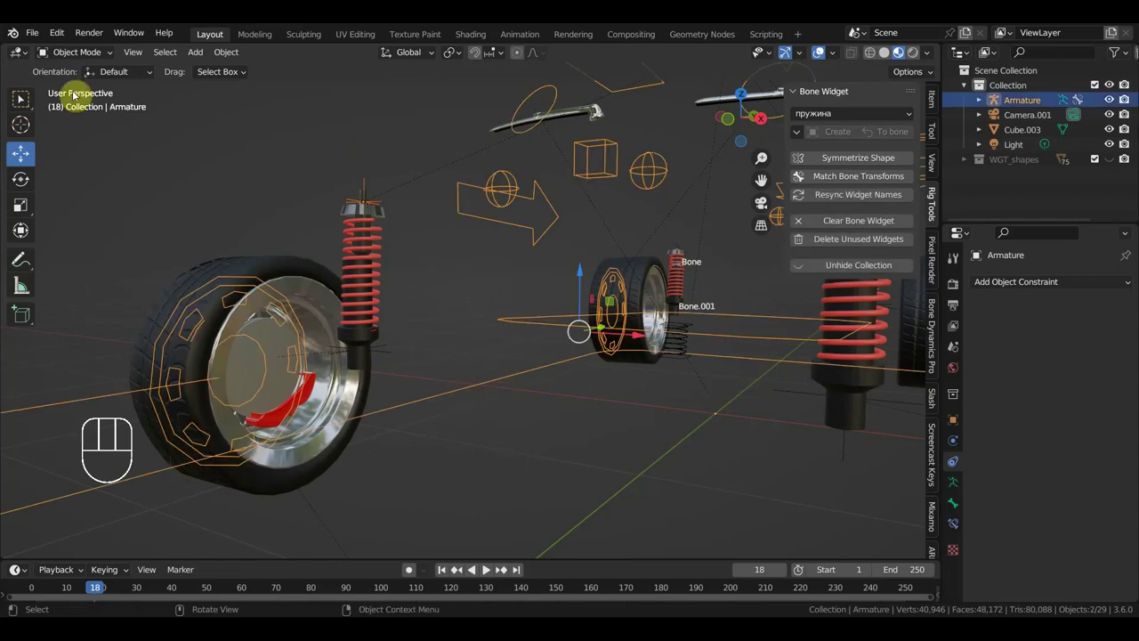
left_click(76, 55)
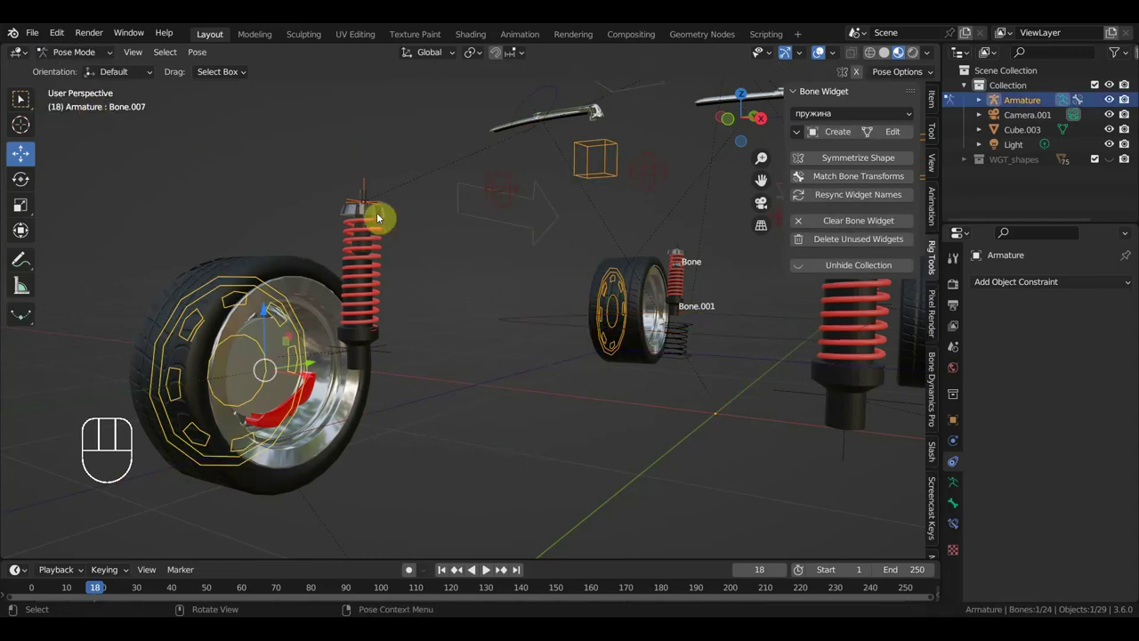
left_click(378, 205)
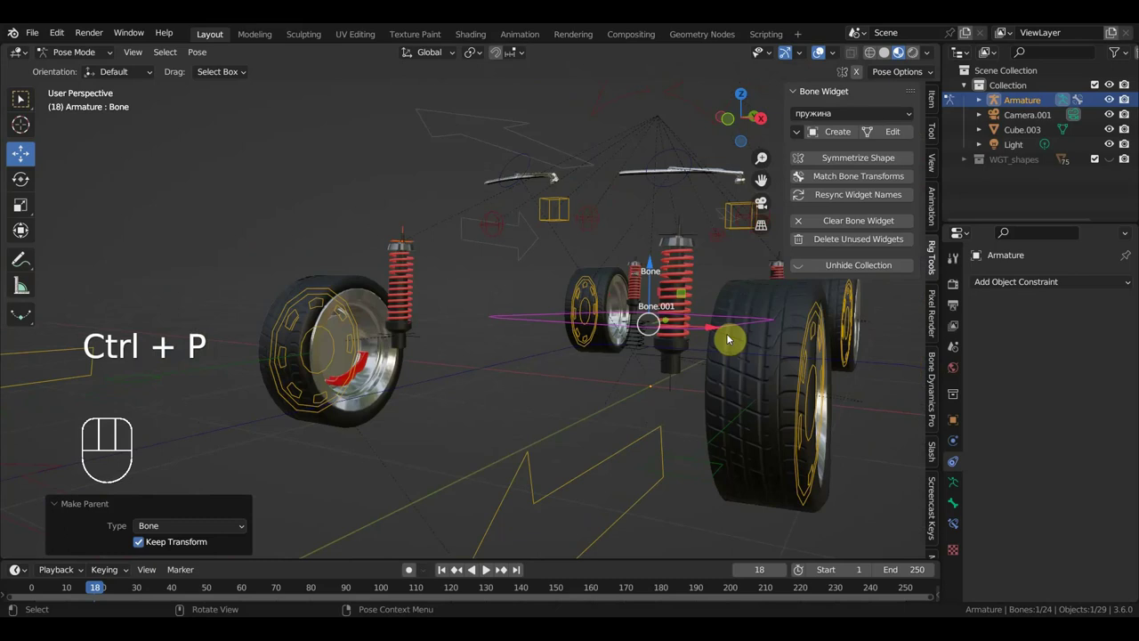
left_click_drag(626, 368, 595, 386)
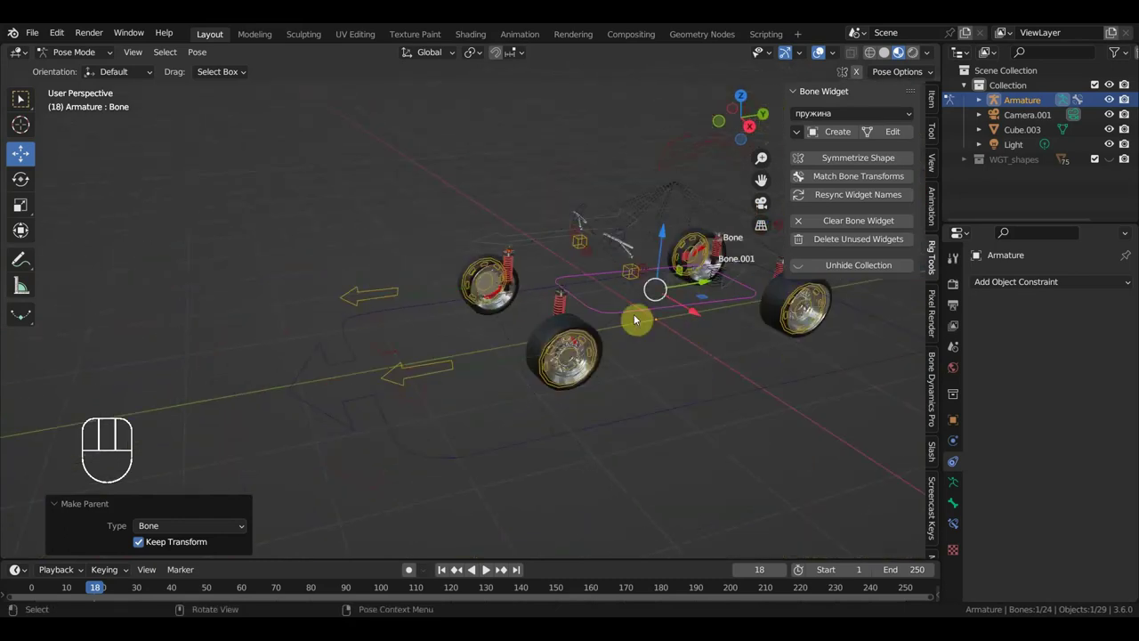
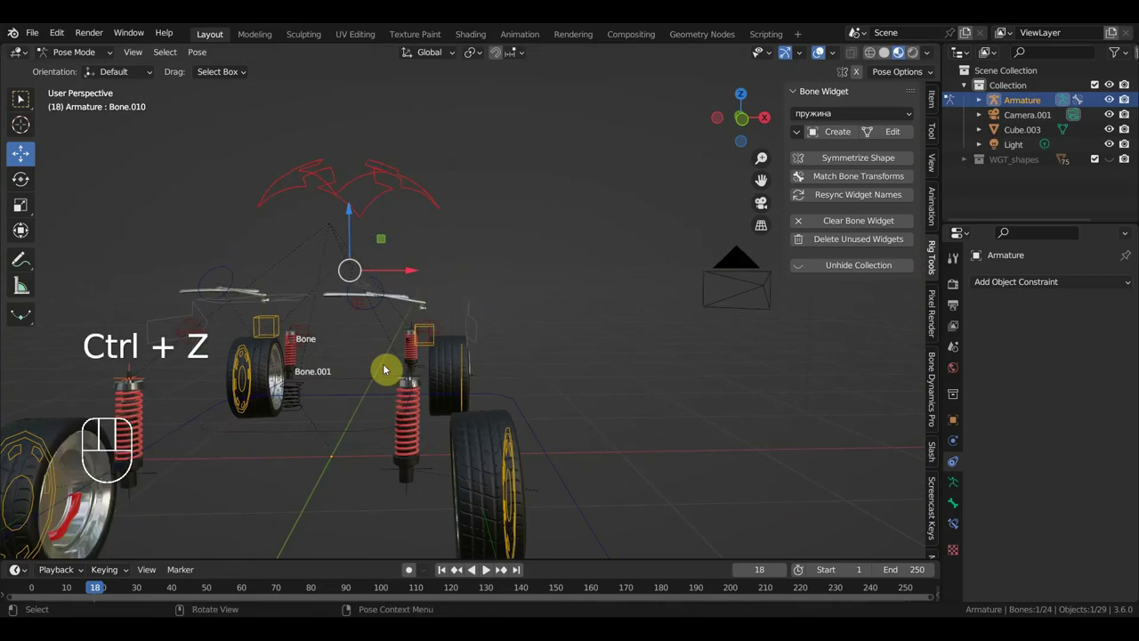
Unhide the car body with Alt+H and view the car from the side.
left_click(82, 59)
key("alt+h")
left_click_drag(616, 307, 516, 299)
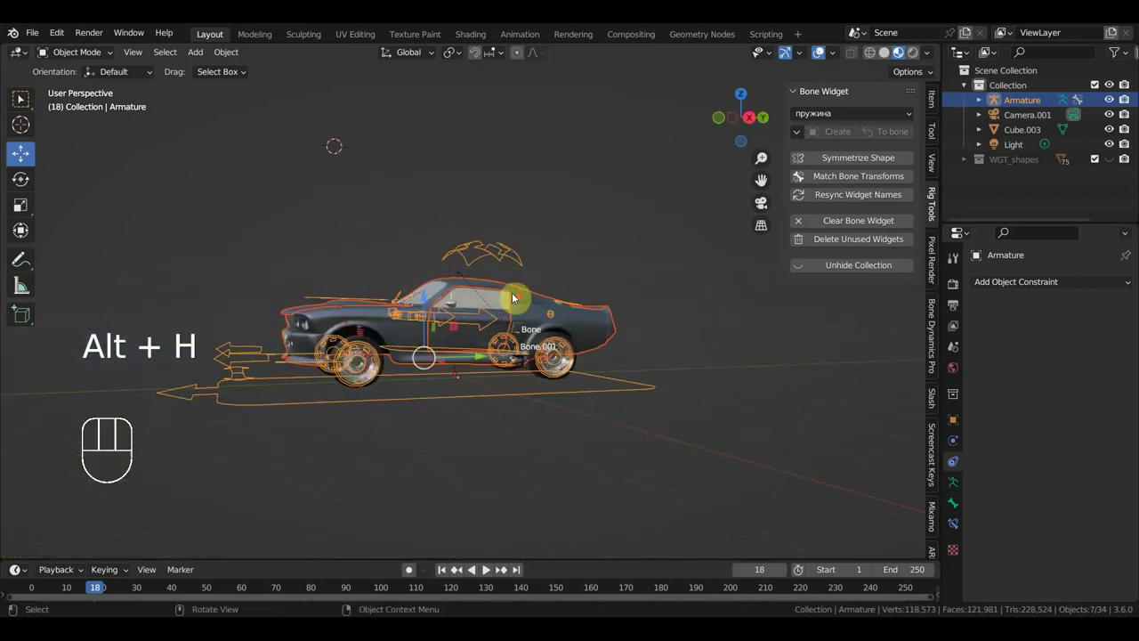
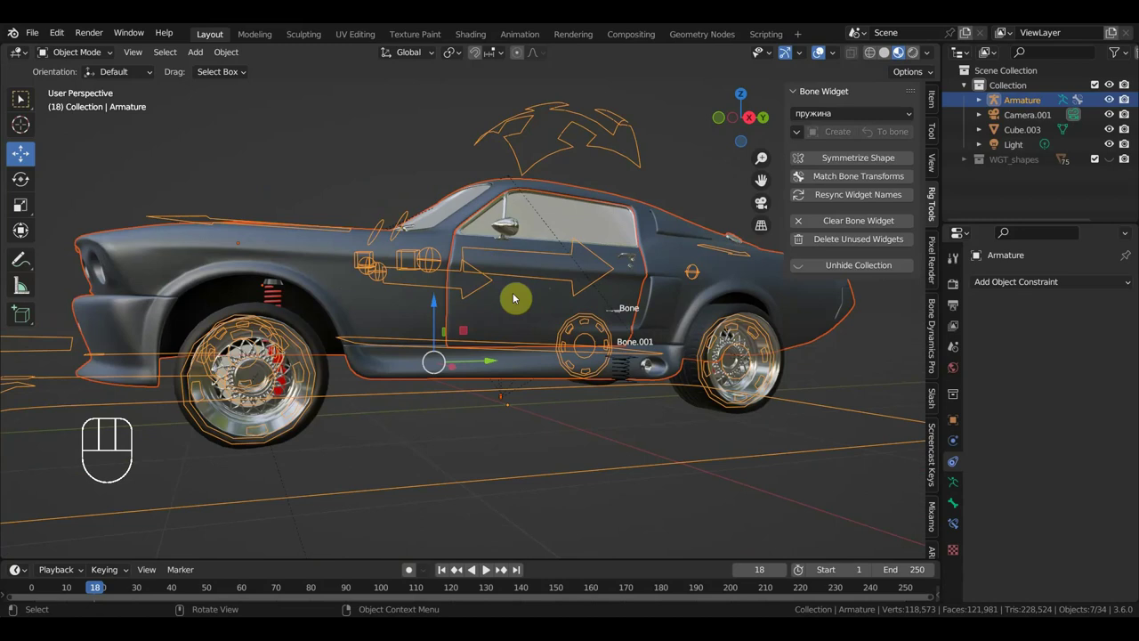
middle_click(521, 297)
Rewind to frame 0 and tilt the body via its top control bone about 0.56 m.
left_click(622, 134)
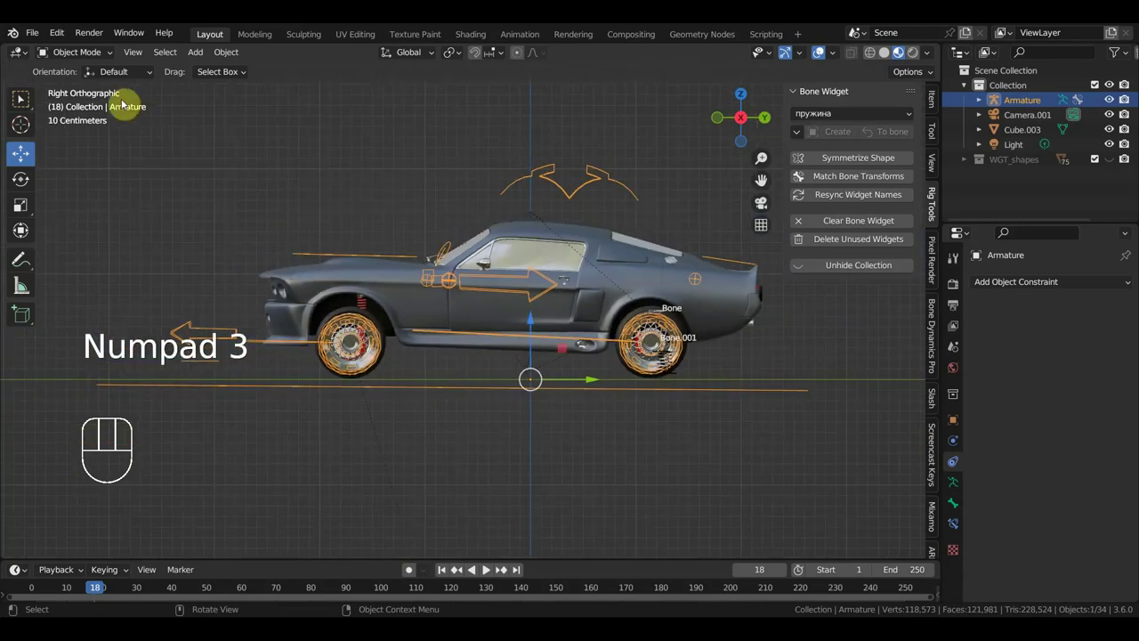
left_click_drag(67, 586, 964, 557)
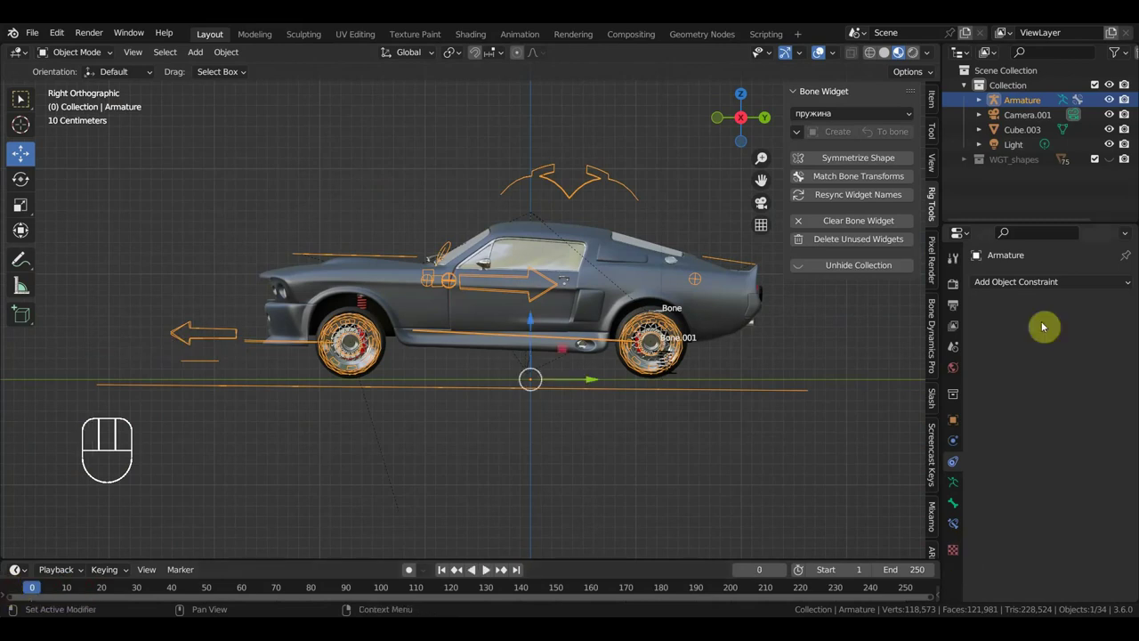
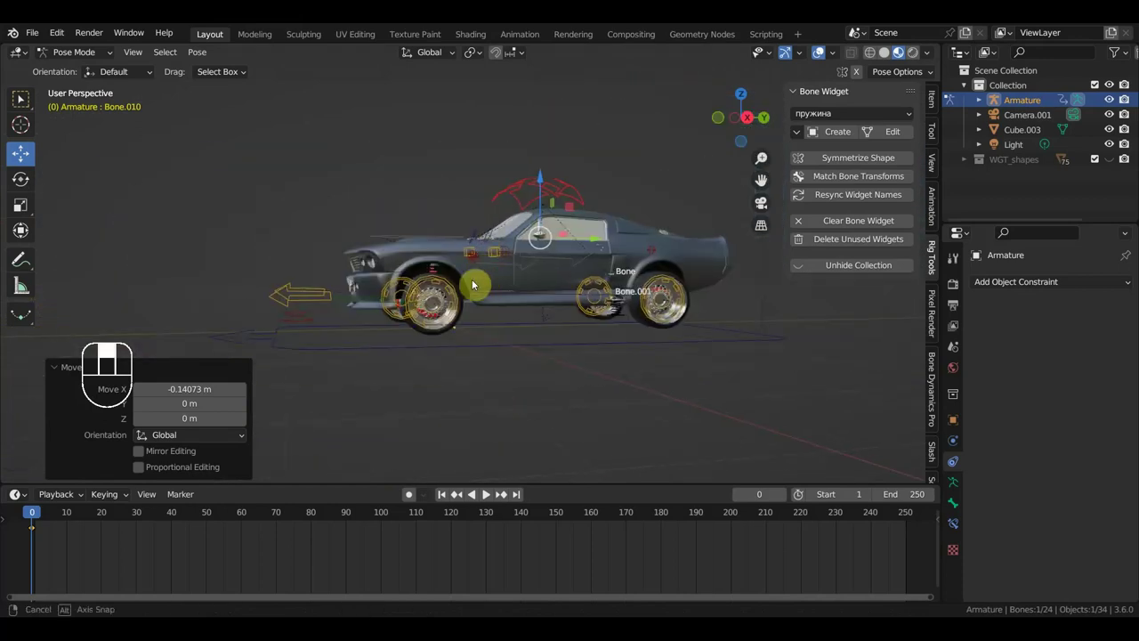
left_click_drag(461, 296, 505, 287)
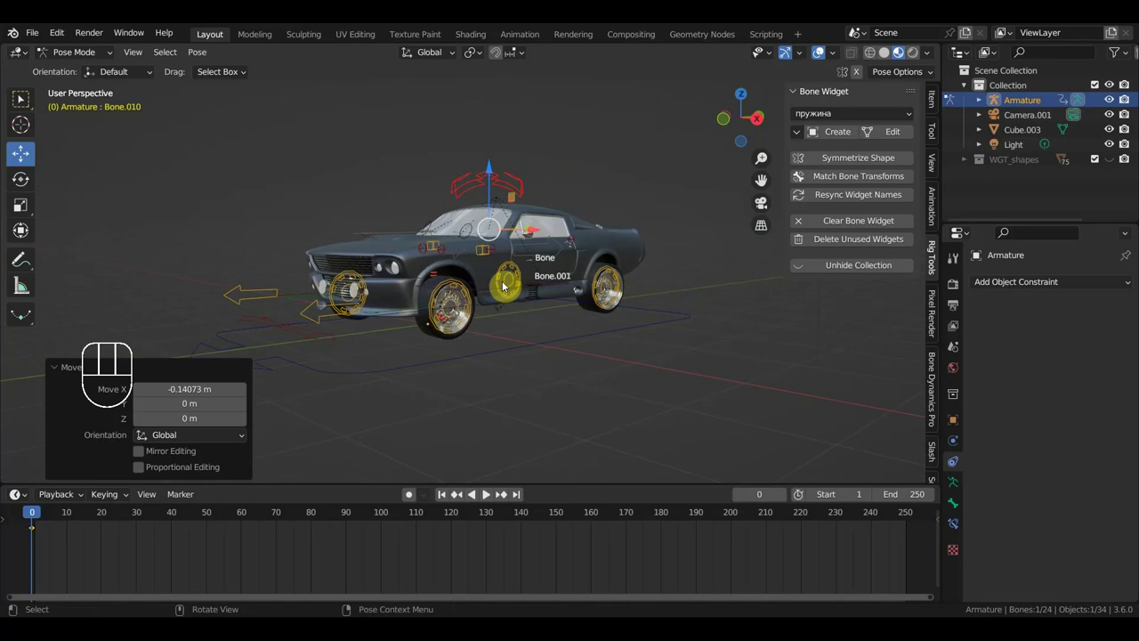